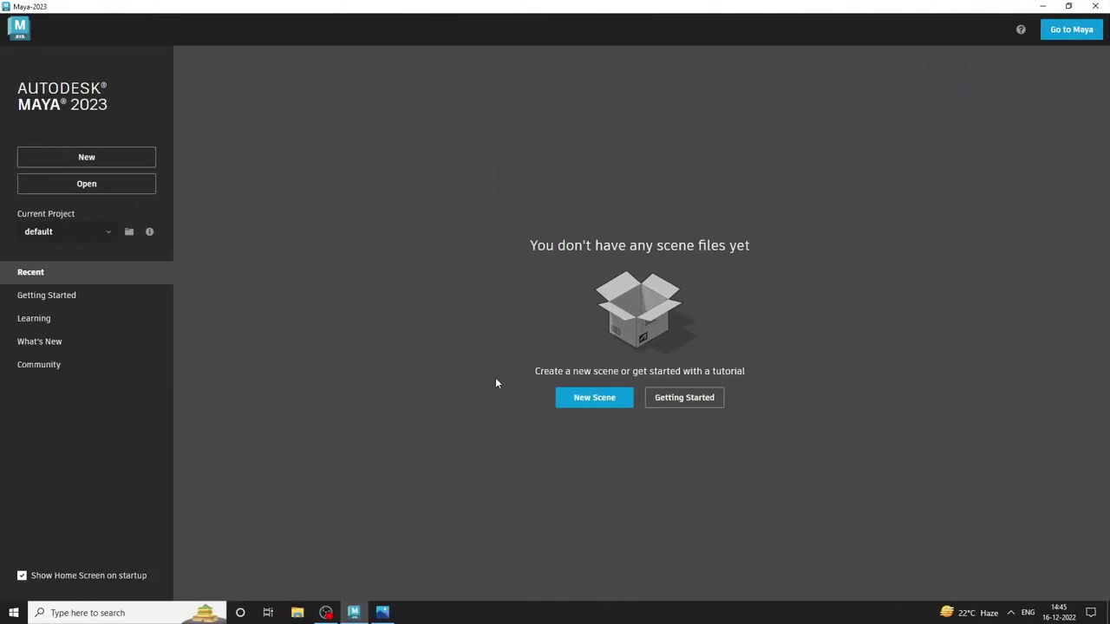
Start a new empty scene and maximise the perspective view for the cylinder.
left_click(620, 399)
key("space")
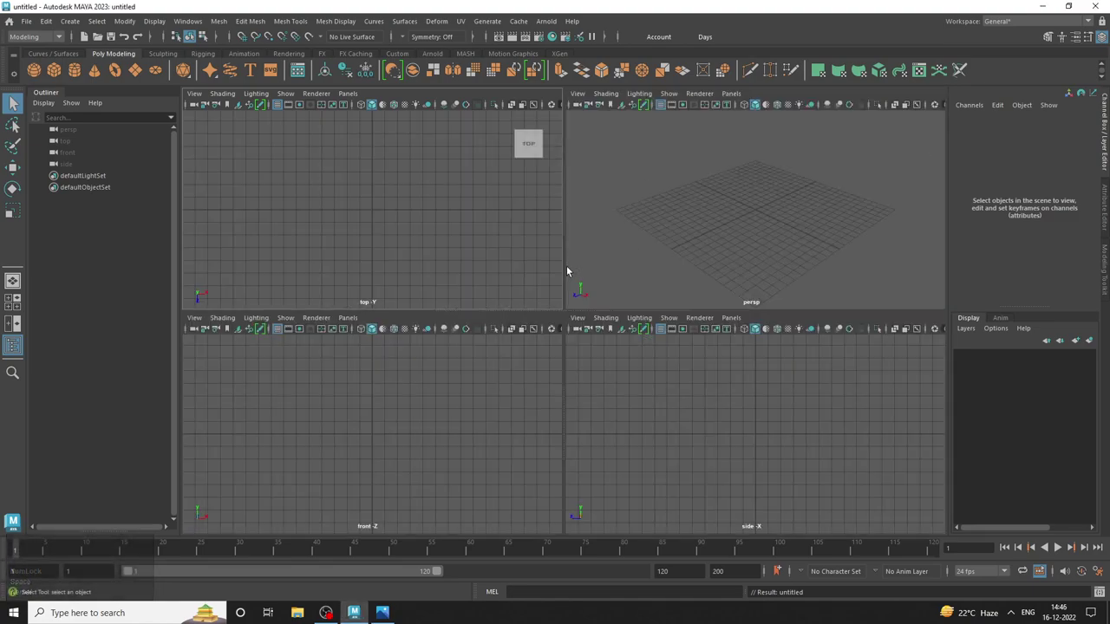
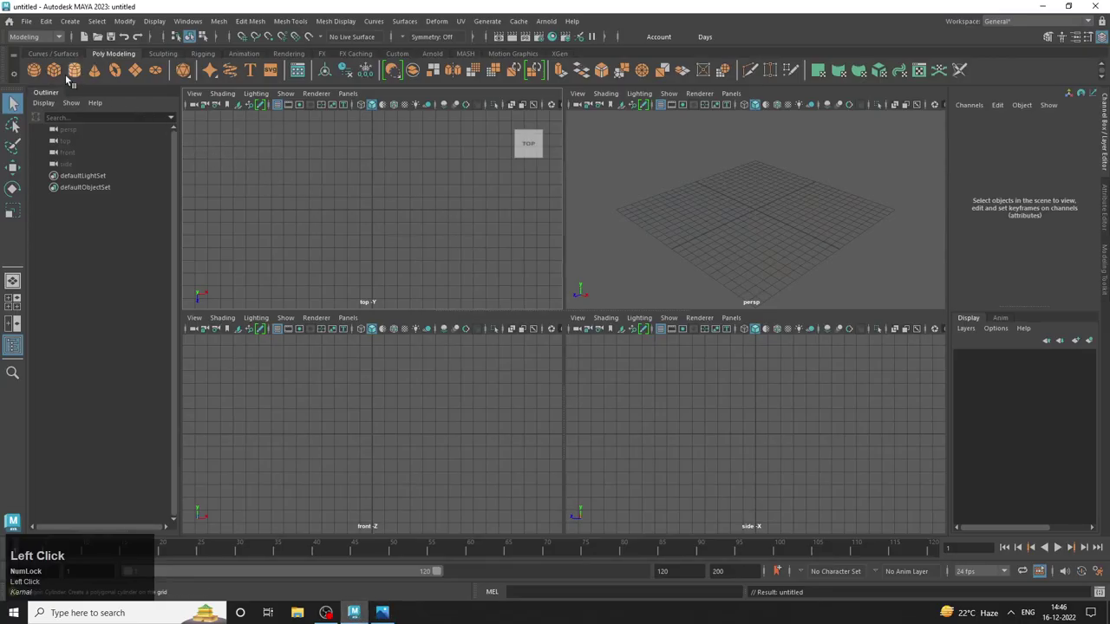
key("space")
Select the cylinder and move it up off the grid to about 9 units high.
key("q")
left_click(558, 300)
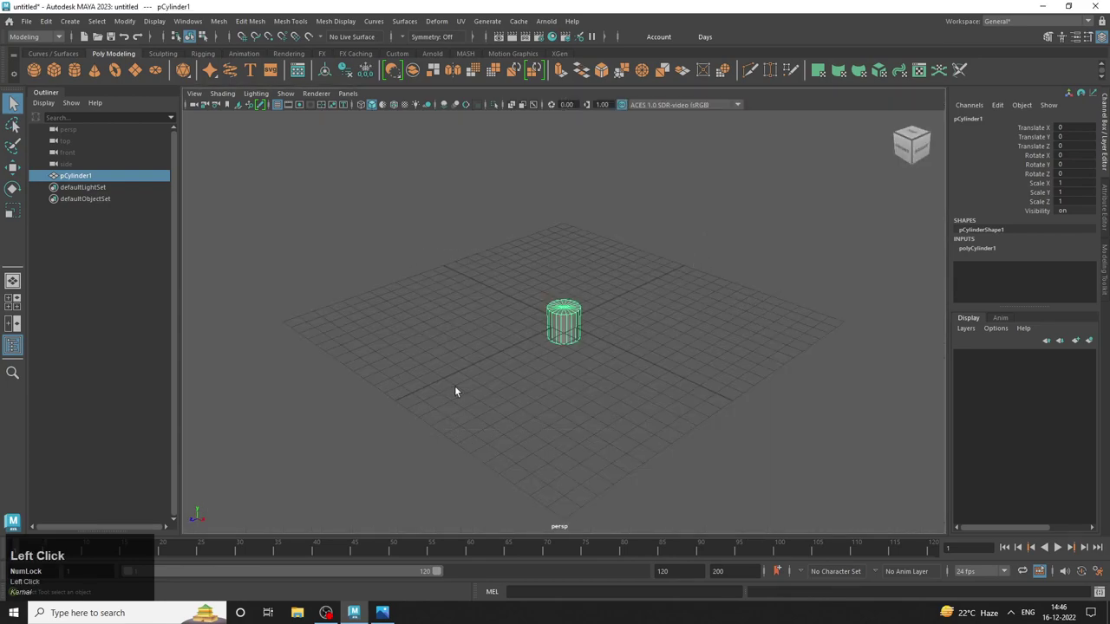
key("w")
left_click(566, 287)
right_click(572, 221)
middle_click(617, 282)
left_click(544, 291)
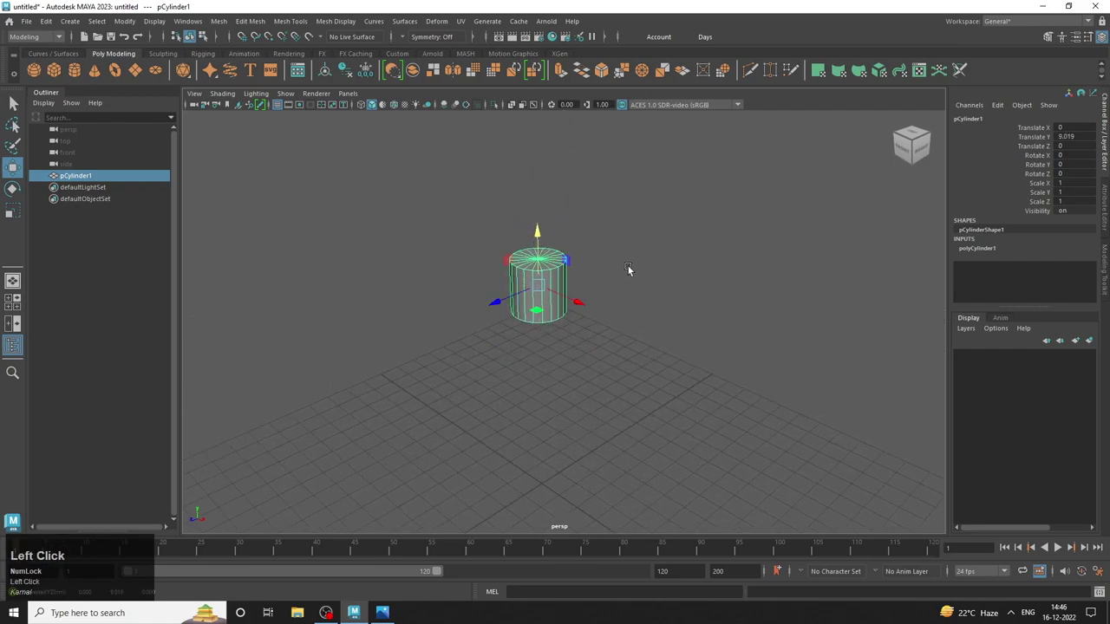
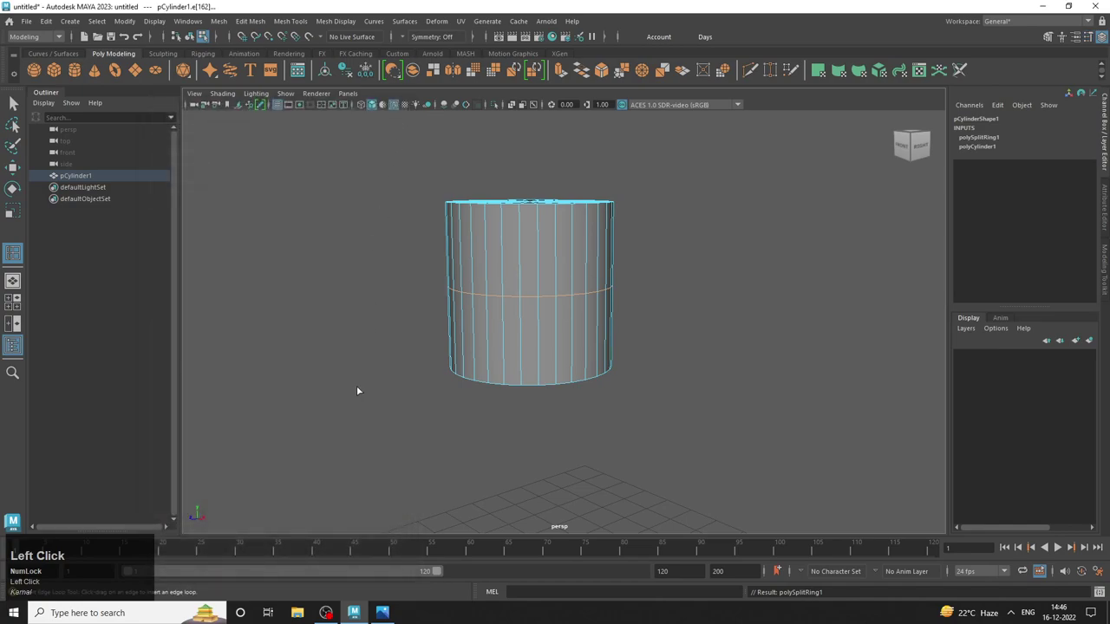
Scale the cylinder's top vertex row inward in the front view to taper the top.
left_click(17, 108)
right_click(451, 223)
key("space")
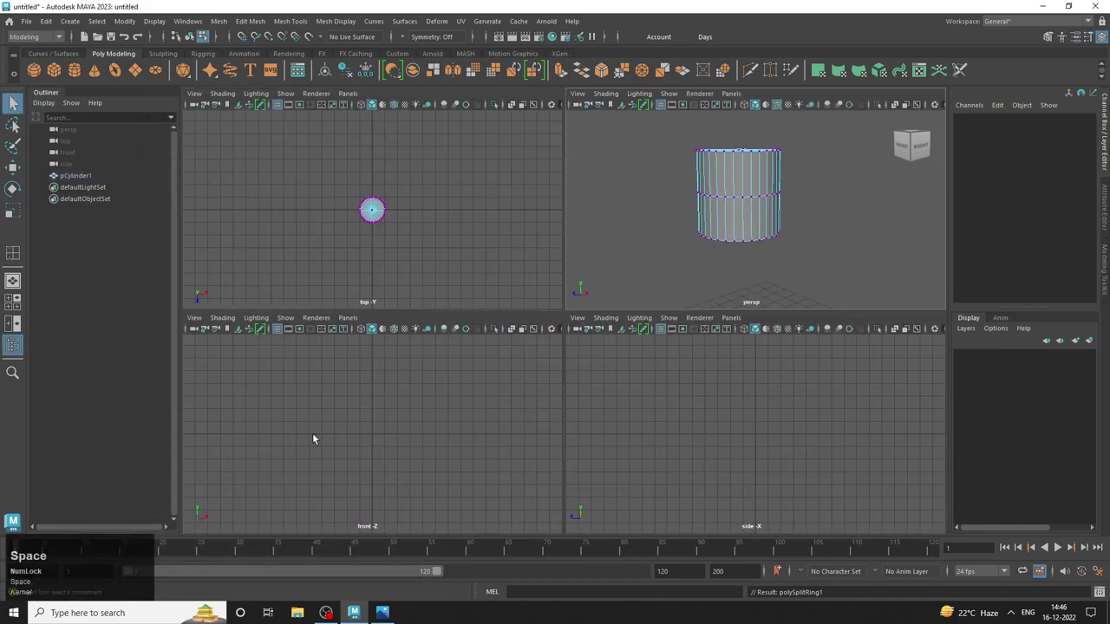
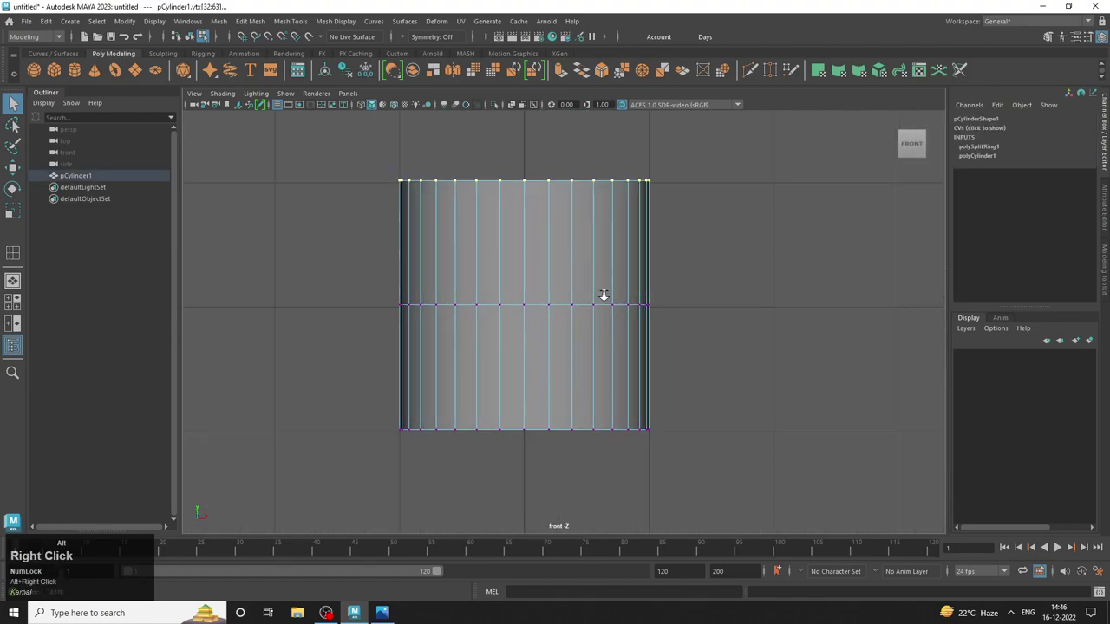
key("r")
left_click_drag(530, 183, 392, 611)
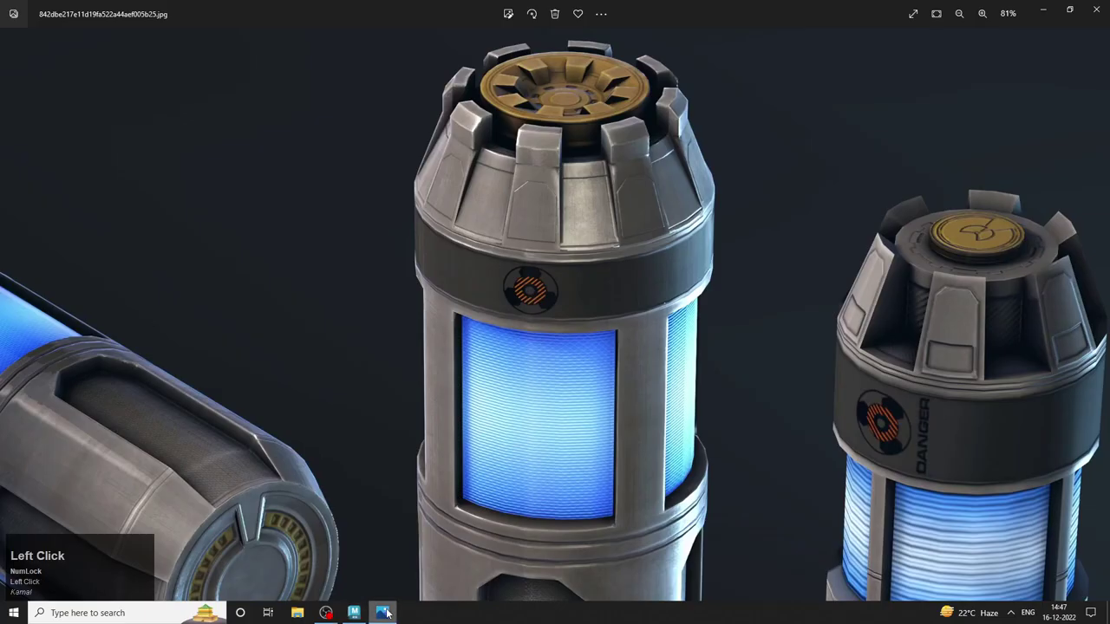
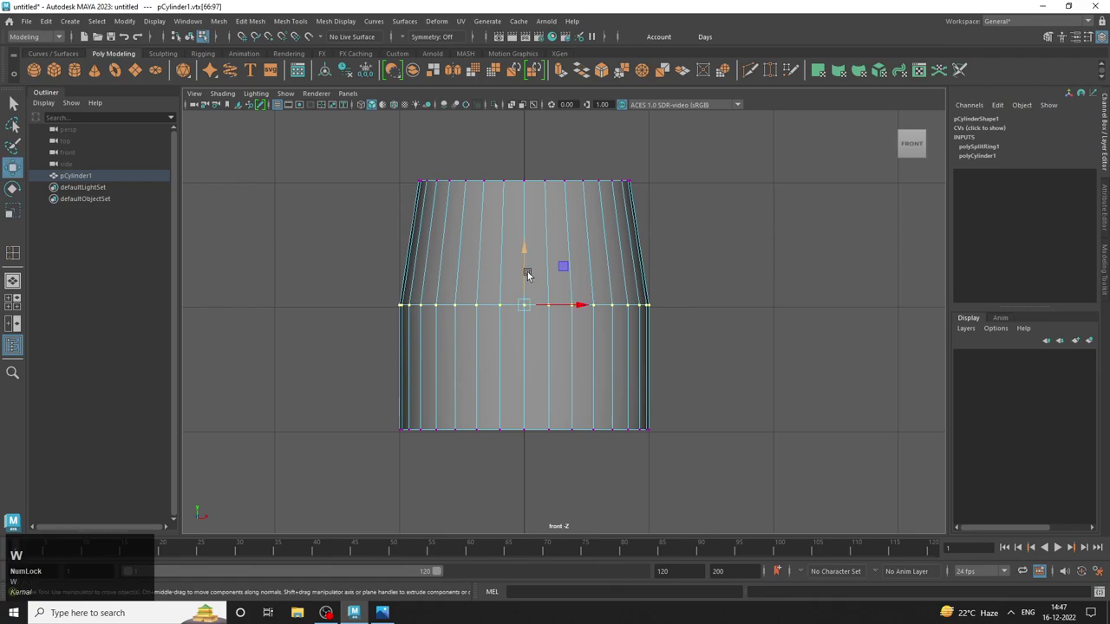
Select the middle ring of vertices and scale it outward to flare the upper half.
left_click_drag(529, 275, 741, 203)
key("space")
left_click_drag(653, 263, 529, 324)
middle_click(529, 324)
key("space")
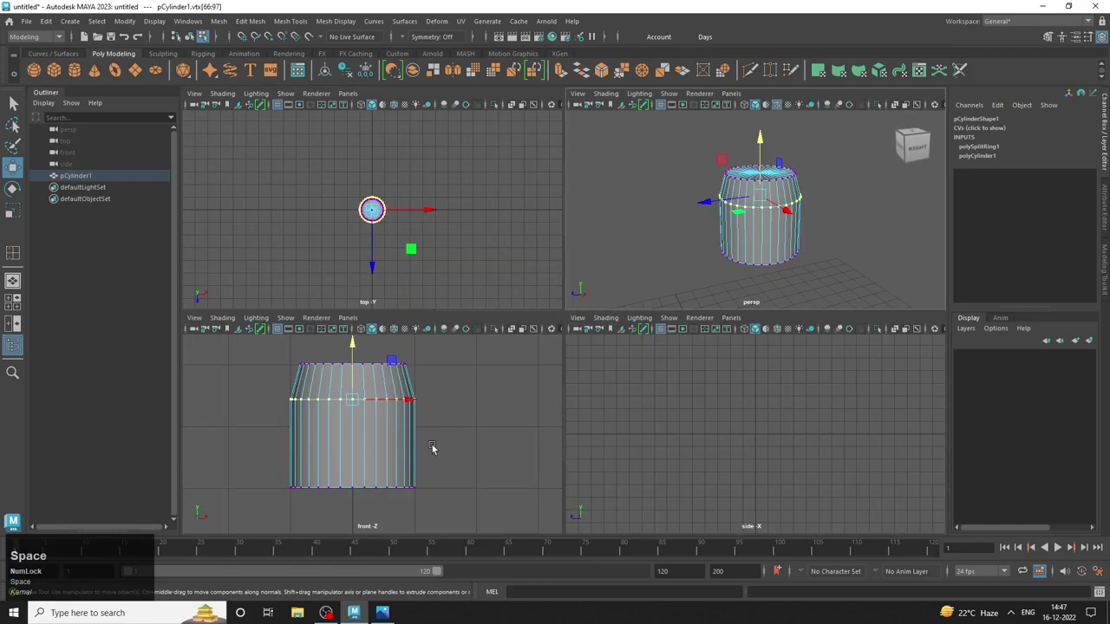
left_click_drag(464, 503, 759, 222)
Return to Object Mode, check the canister reference image, and re-enter vertex editing.
key("space")
right_click(528, 310)
left_click(717, 195)
left_click(712, 219)
middle_click(589, 282)
left_click(202, 95)
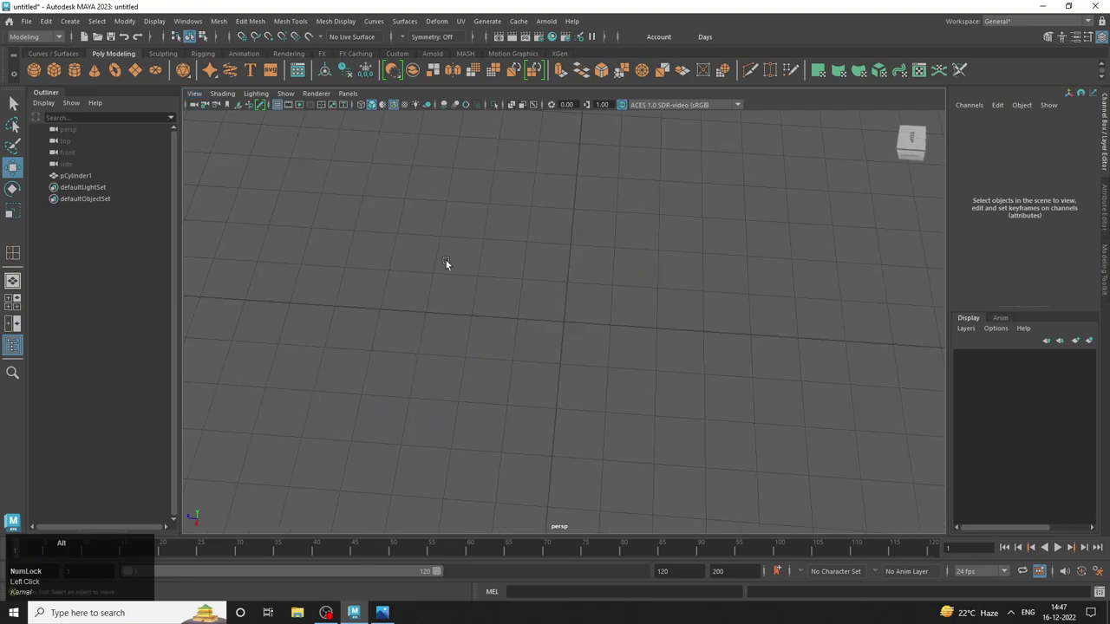
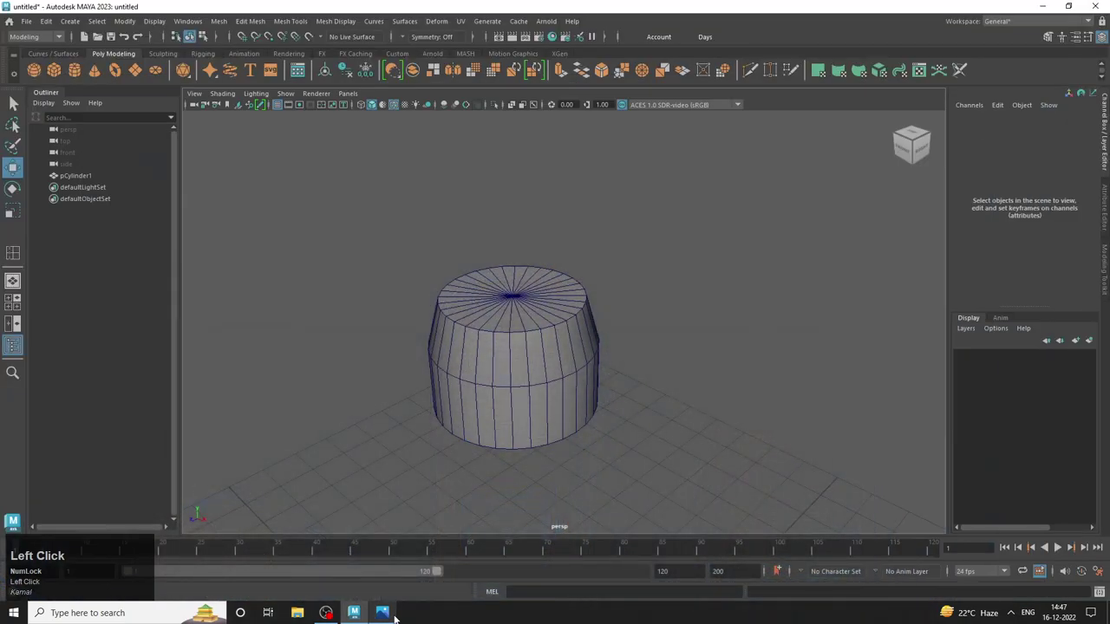
right_click(522, 251)
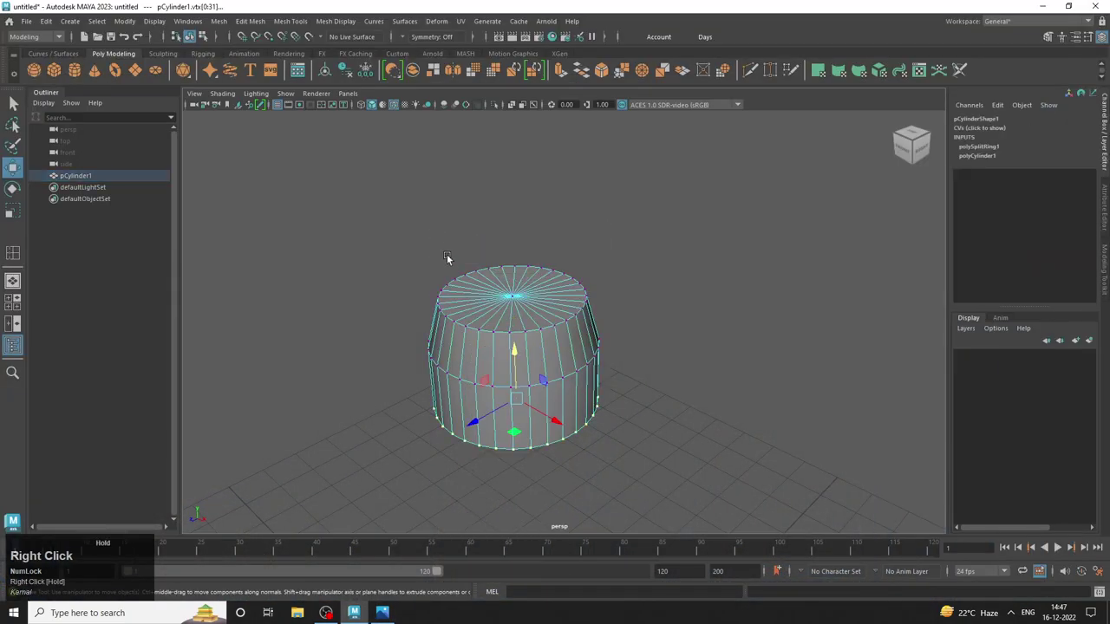
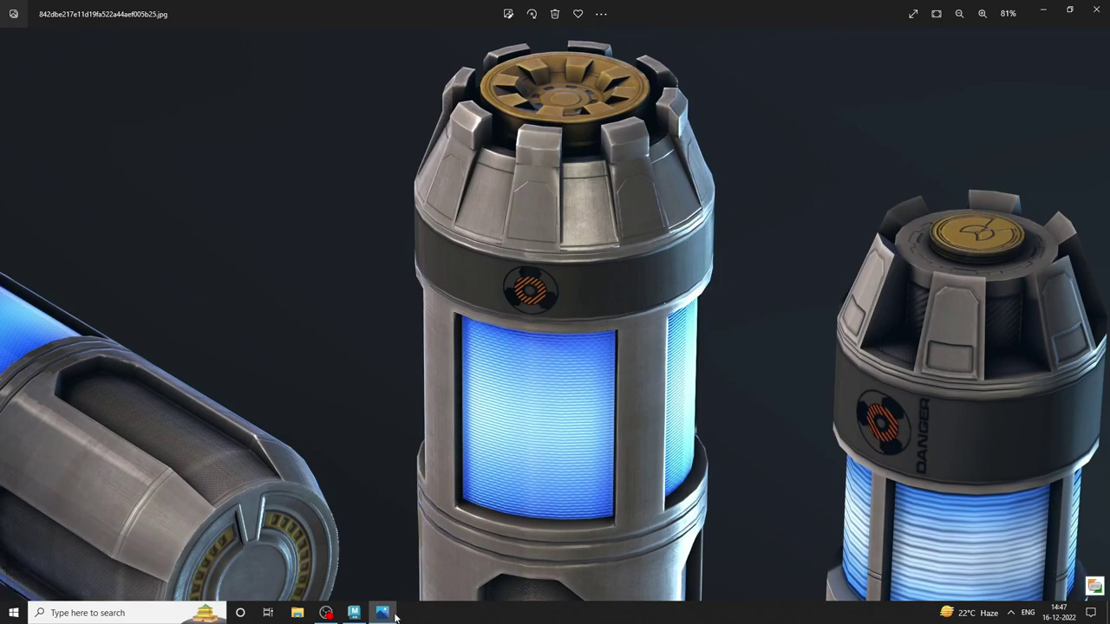
left_click(397, 615)
In Face mode, Shift-select alternating faces on the upper band, orbiting around the cylinder.
left_click_drag(562, 292, 501, 355)
left_click_drag(501, 355, 587, 341)
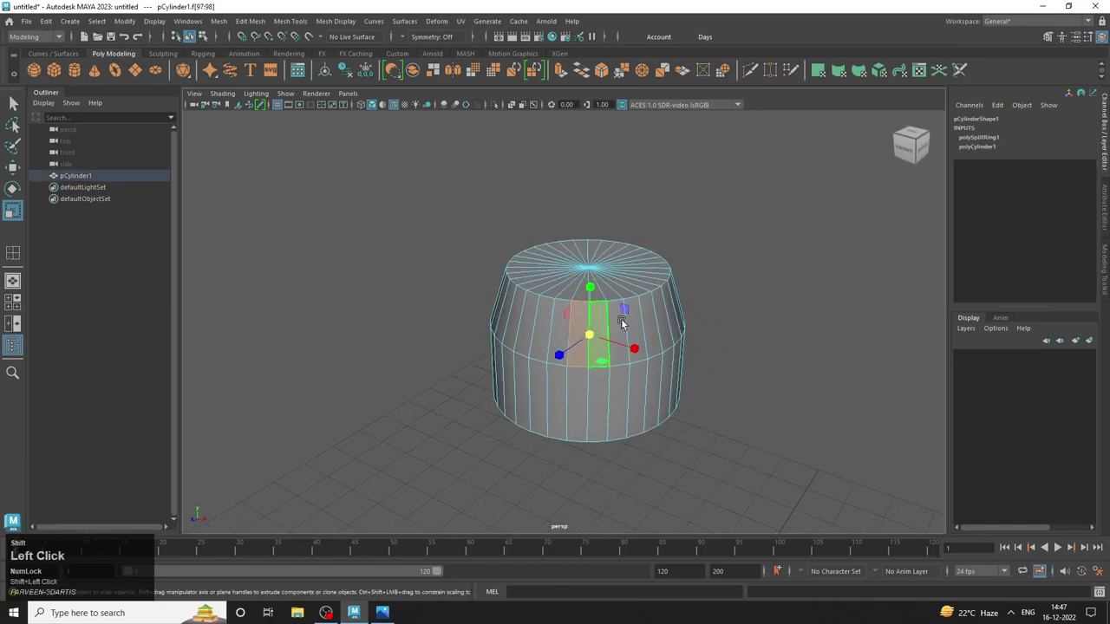
left_click(695, 360)
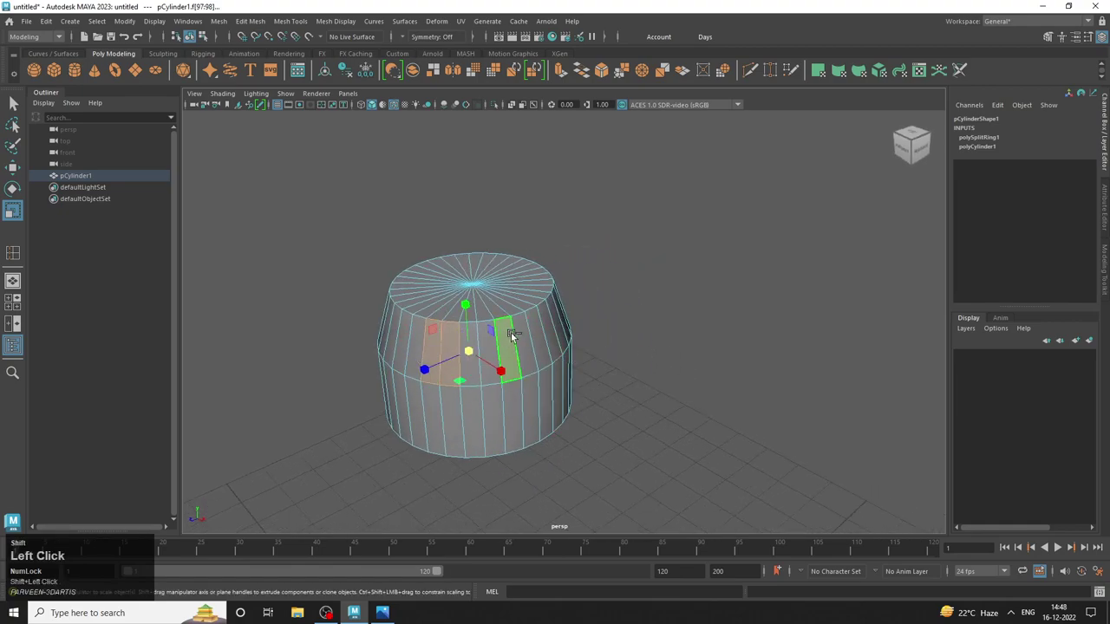
left_click(690, 351)
middle_click(551, 317)
left_click_drag(434, 264, 512, 335)
left_click(512, 336)
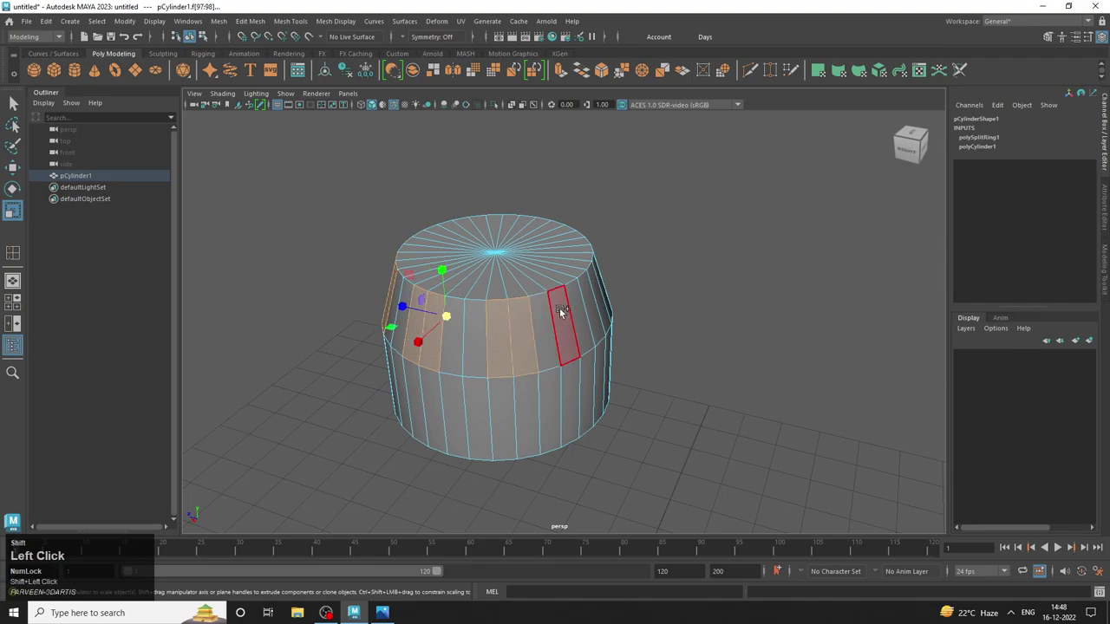
right_click(703, 315)
left_click(596, 318)
middle_click(527, 323)
right_click(535, 289)
left_click(572, 326)
Continue adding every other upper-band face to the selection around the back.
right_click(714, 331)
left_click_drag(652, 346, 519, 345)
right_click(687, 378)
left_click(649, 374)
middle_click(574, 362)
right_click(580, 383)
left_click(514, 327)
right_click(640, 350)
left_click(691, 365)
middle_click(602, 313)
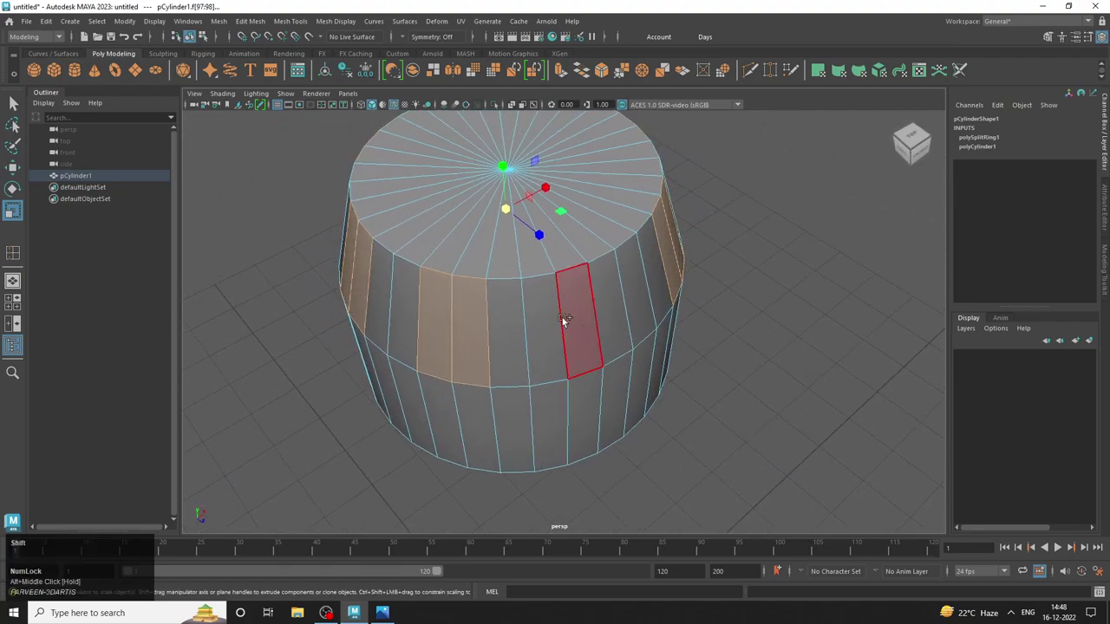
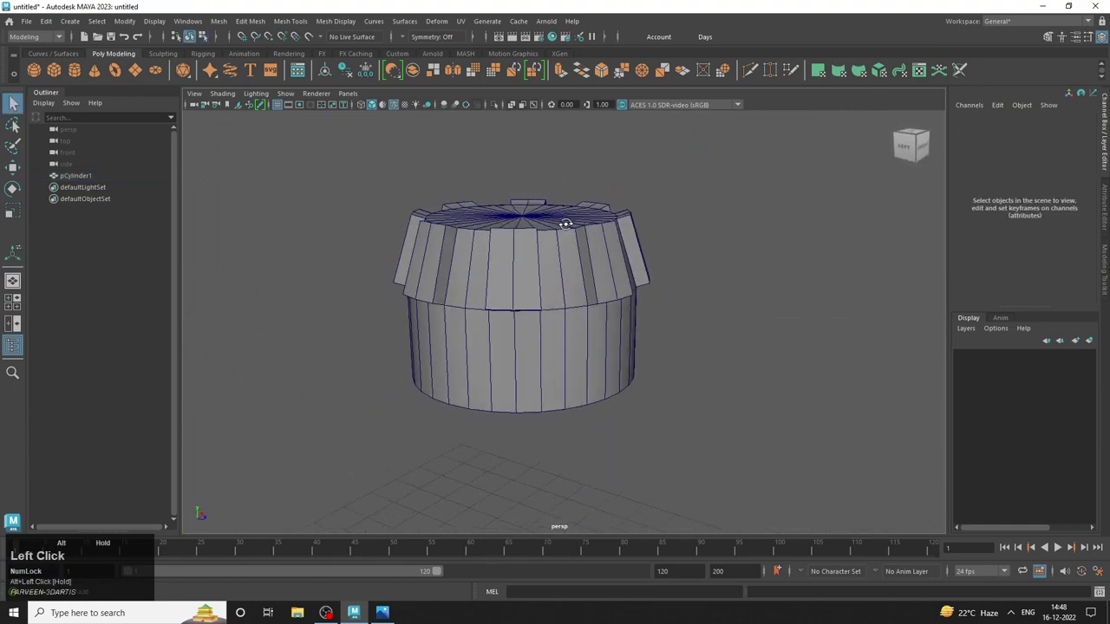
Orbit to inspect the fins and marquee-select the cylinder's vertices for merging.
middle_click(481, 272)
left_click_drag(420, 227, 475, 220)
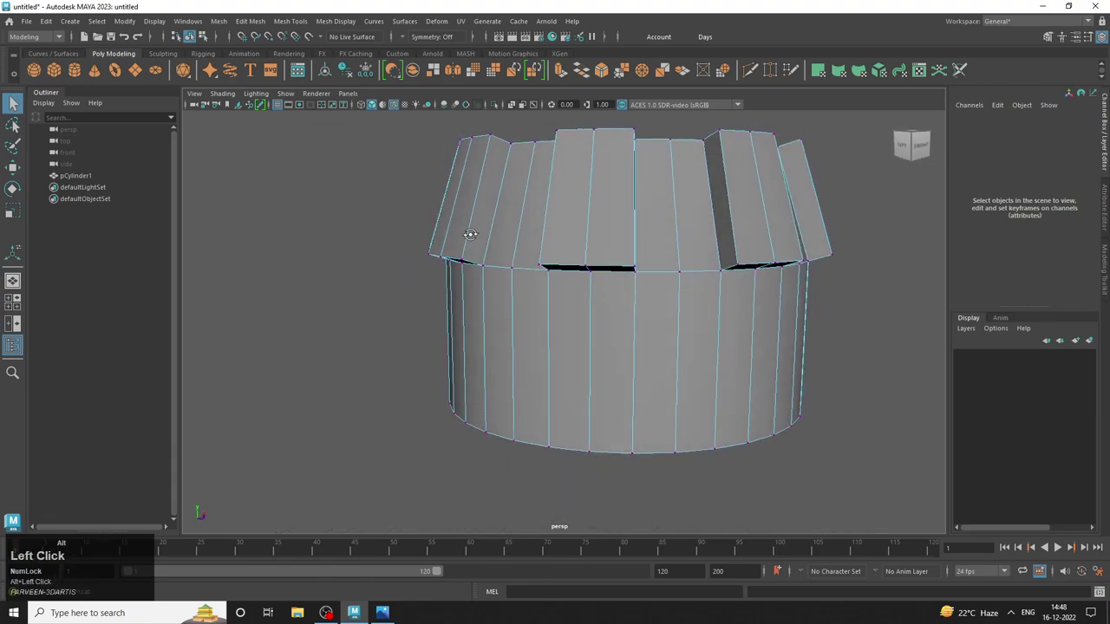
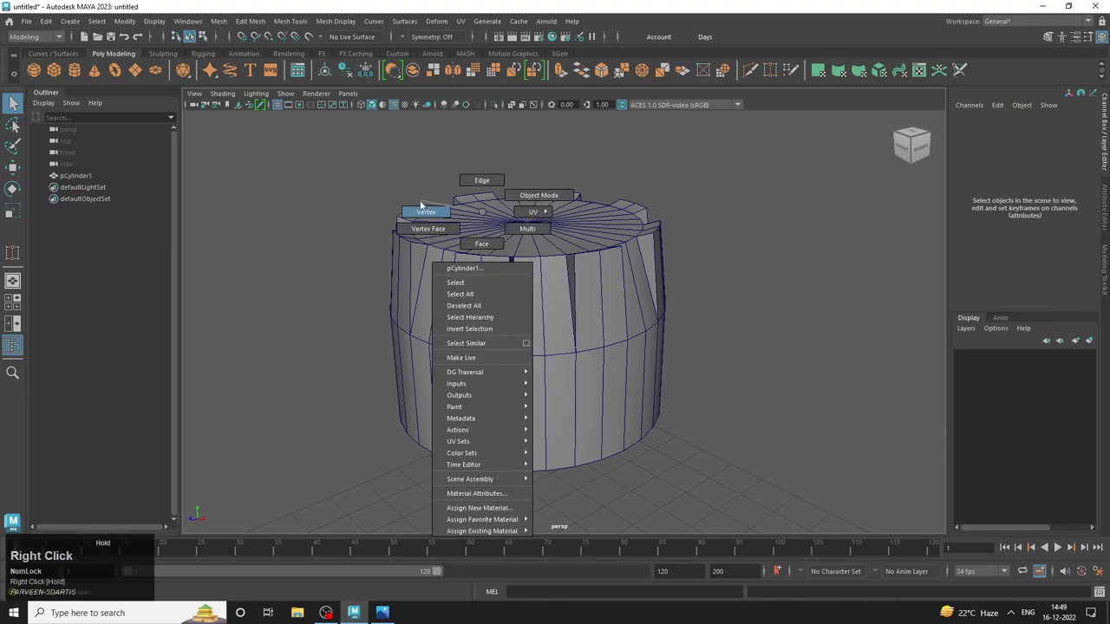
left_click_drag(306, 148, 540, 273)
Bring up the vertex marking menu to merge the top cap vertices to centre.
right_click(540, 273)
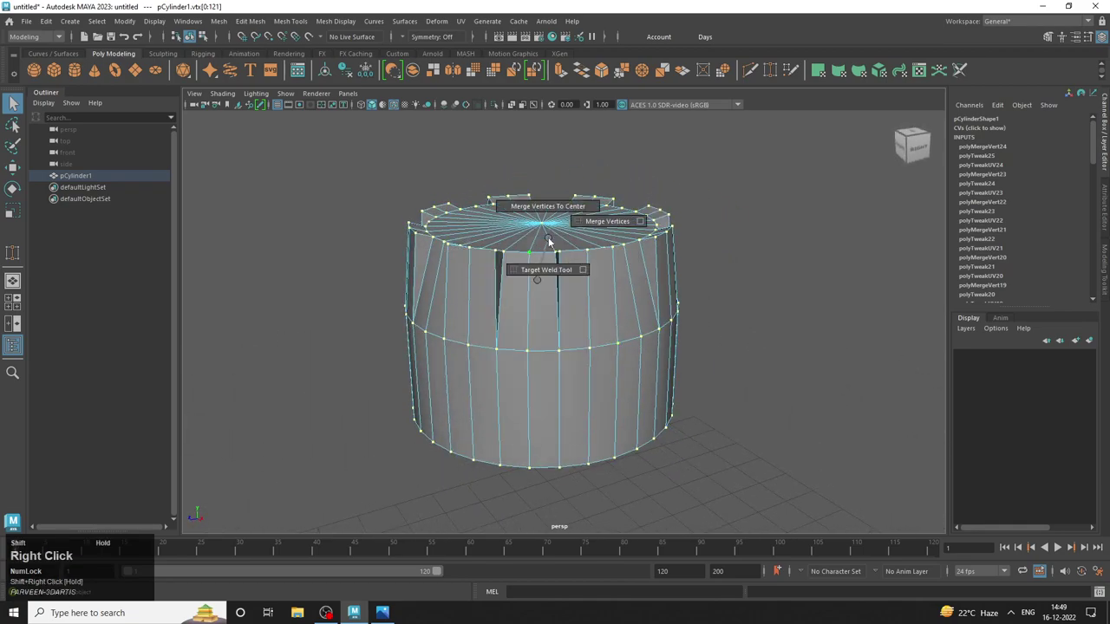
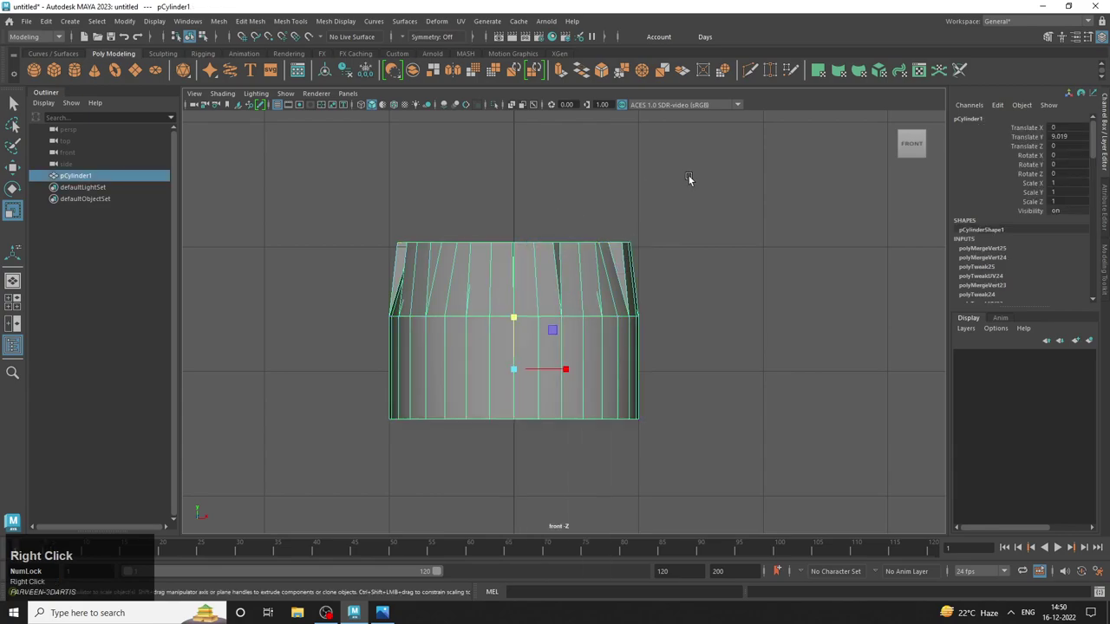
Select the top rim vertex row in the front view, then switch to Face selection.
key("space")
left_click(822, 256)
left_click_drag(793, 273, 772, 285)
middle_click(773, 285)
key("space")
left_click(477, 269)
right_click(518, 312)
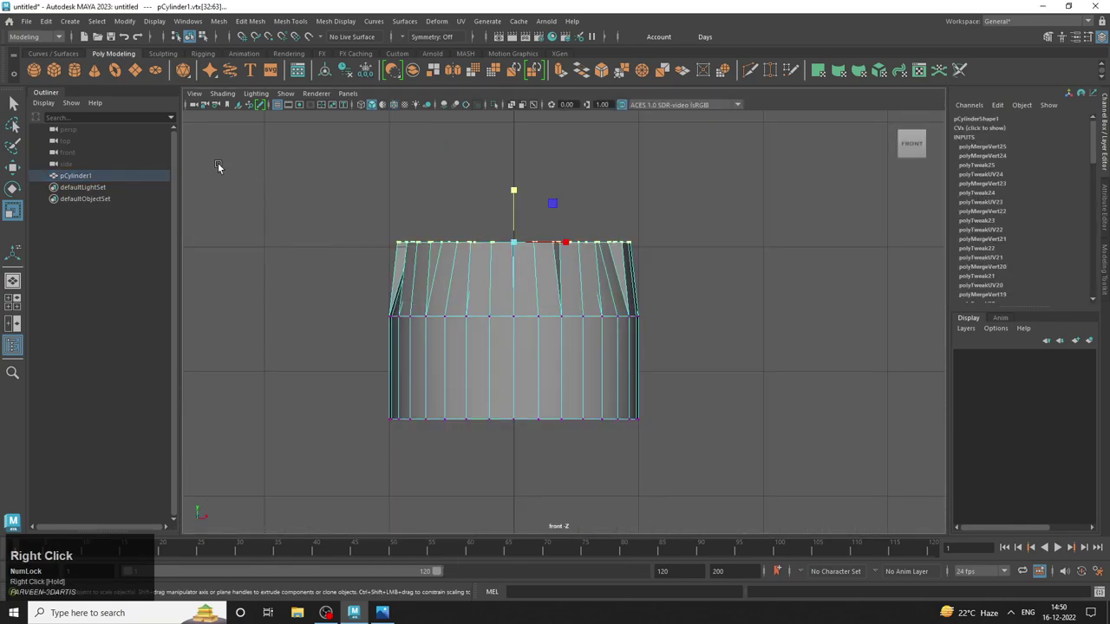
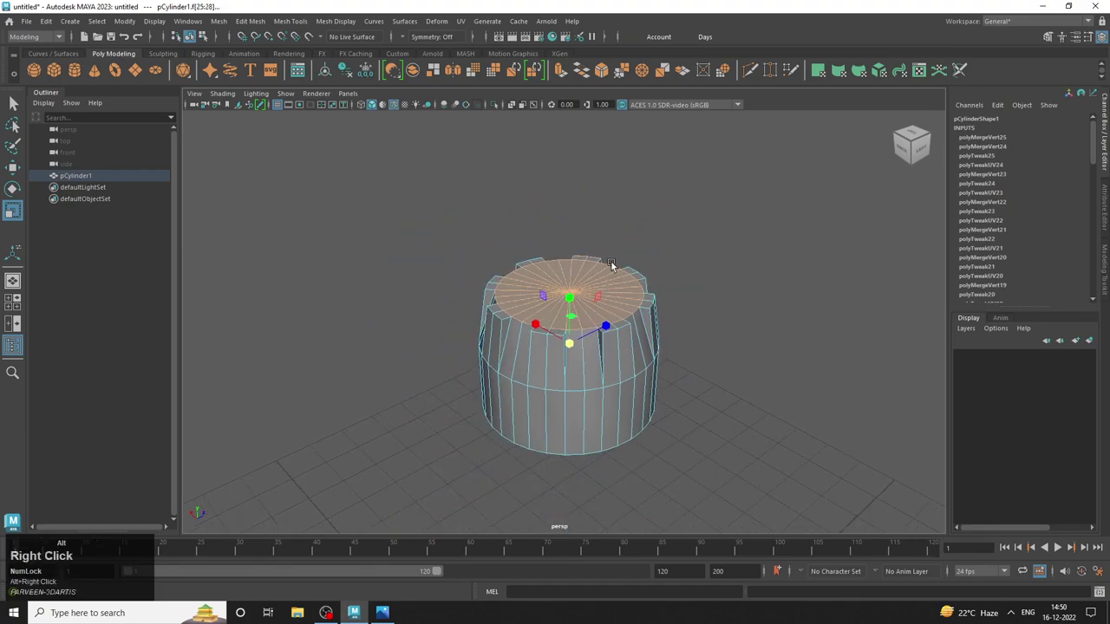
Orbit around and under the canister while selecting the top cap faces.
left_click_drag(606, 365, 613, 348)
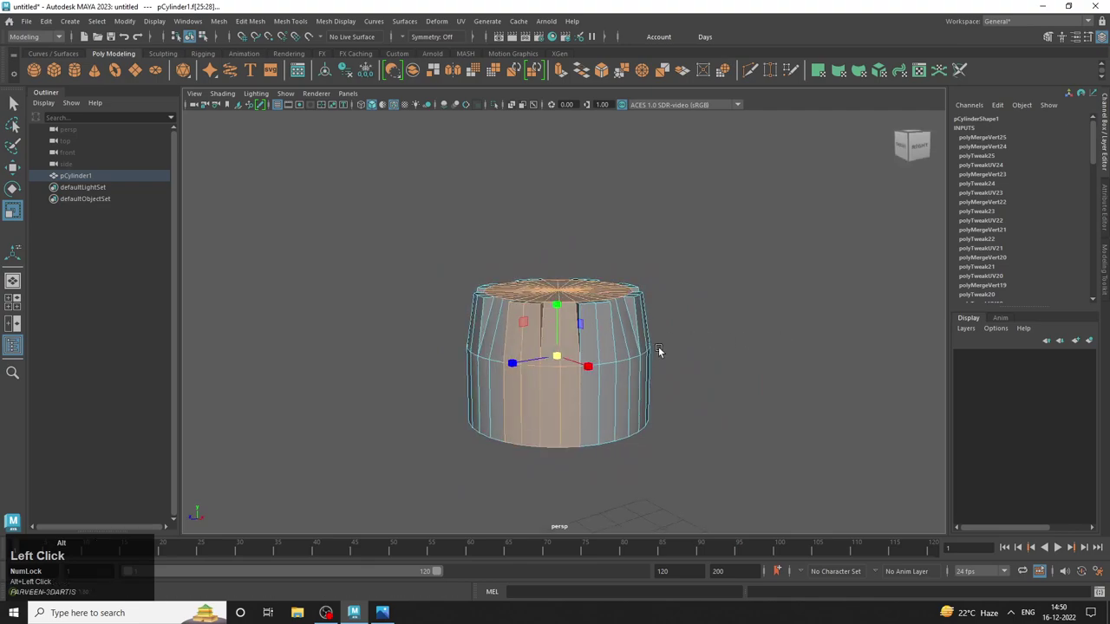
left_click(784, 479)
left_click_drag(398, 325, 452, 307)
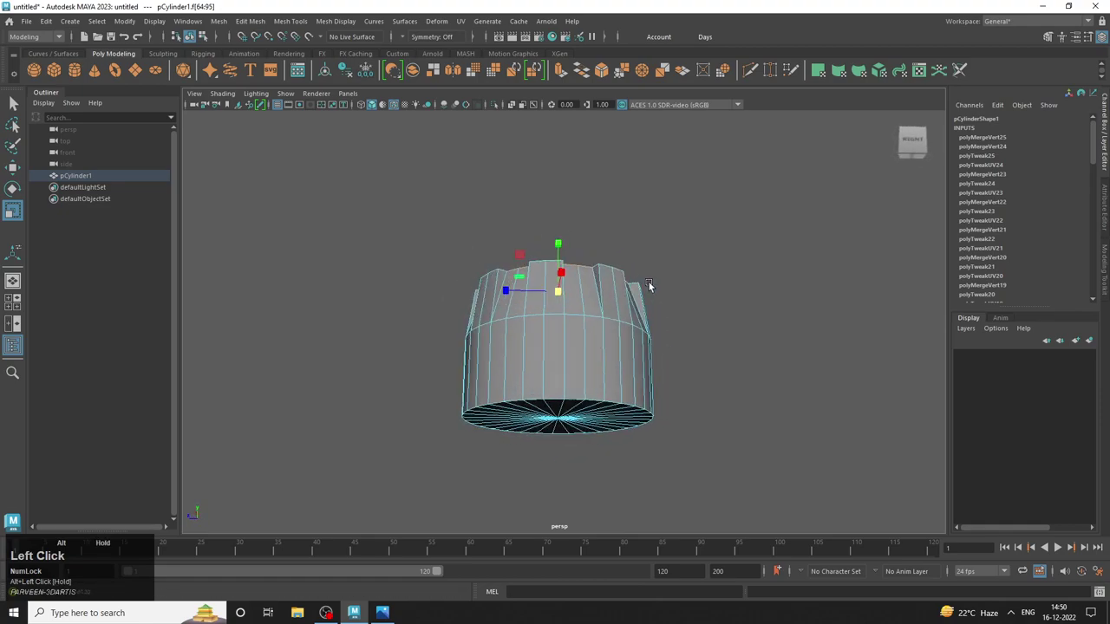
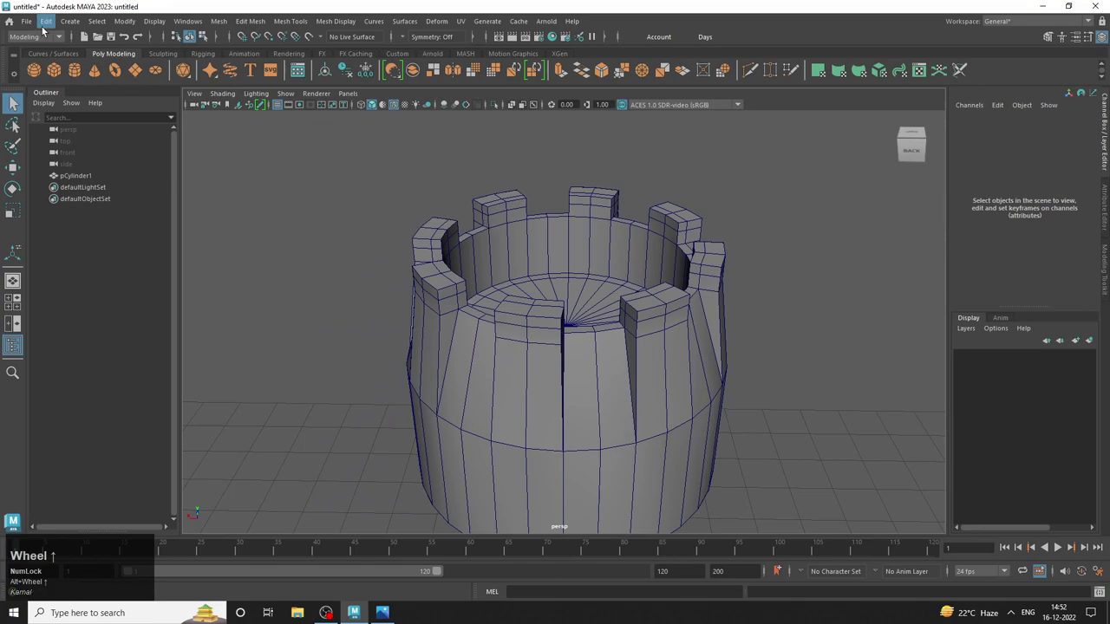
Save the scene to the Desktop under the name 'sci fi'.
left_click(33, 25)
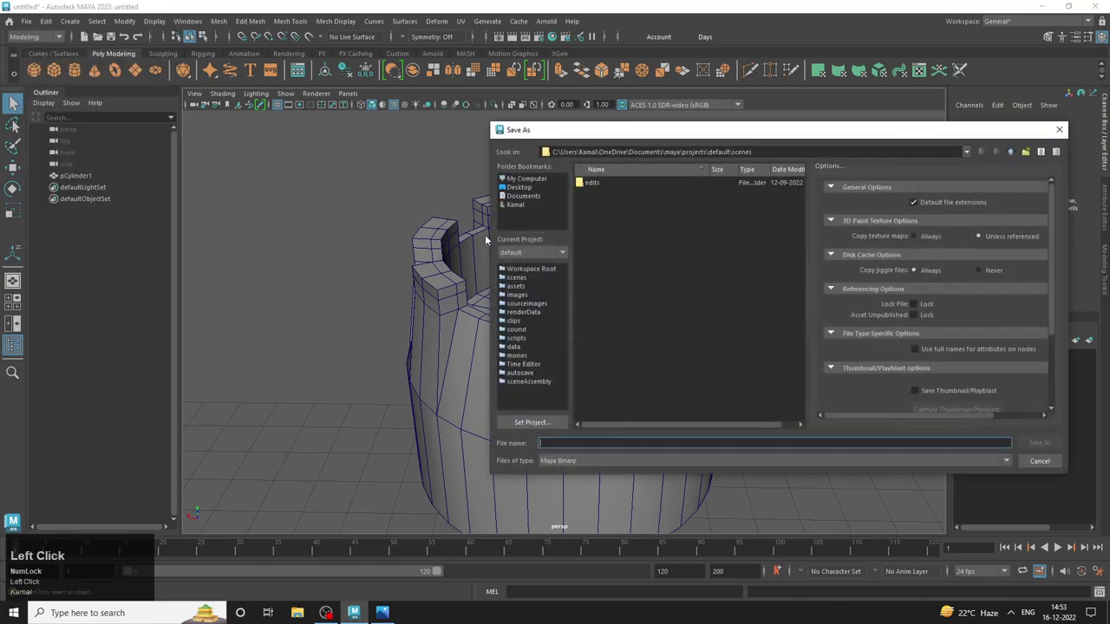
key("s")
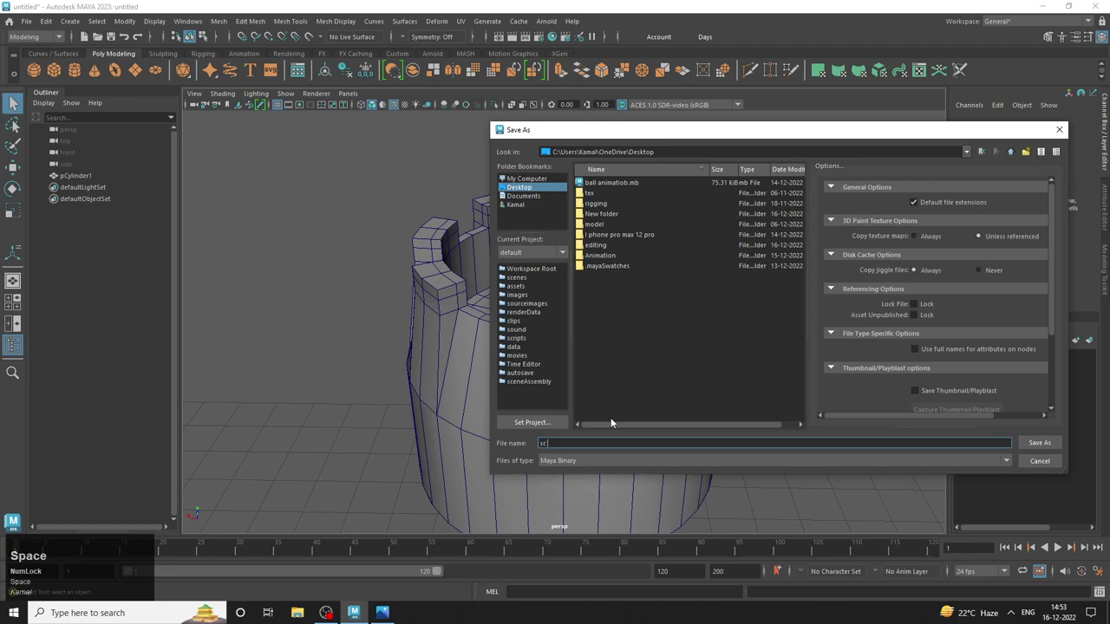
key("space")
key("f")
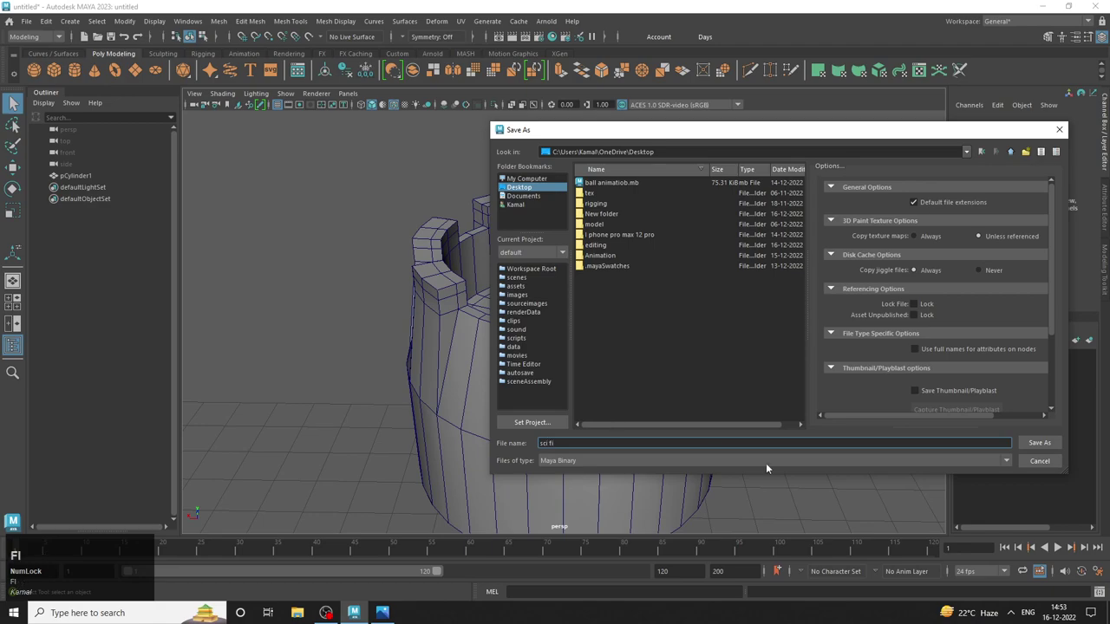
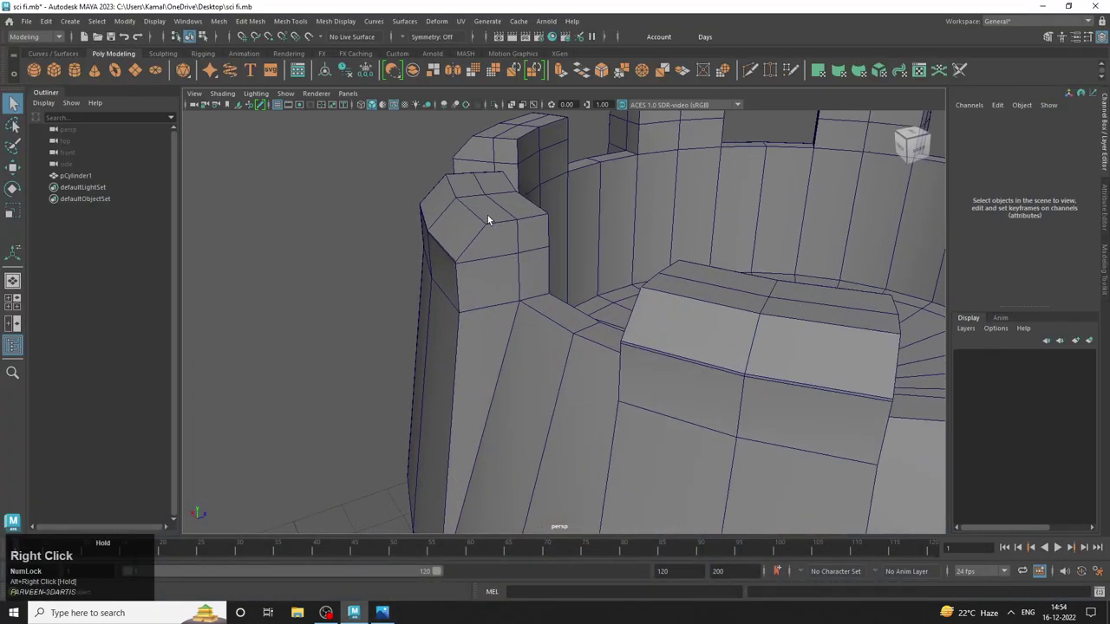
Bevel the edges of the battlement blocks around the canister rim.
left_click(469, 208)
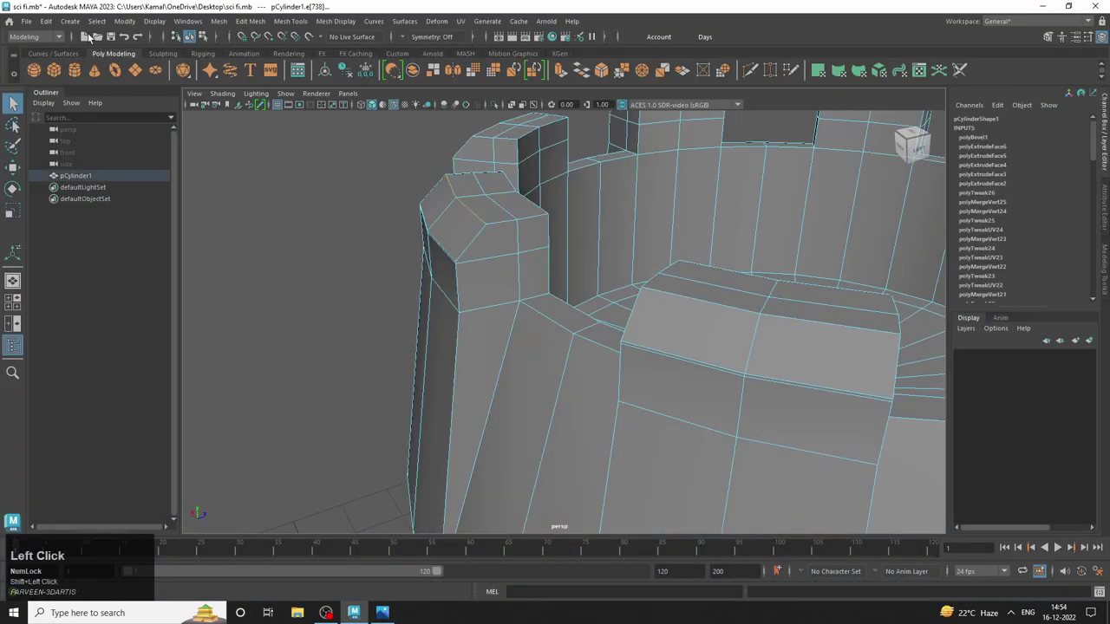
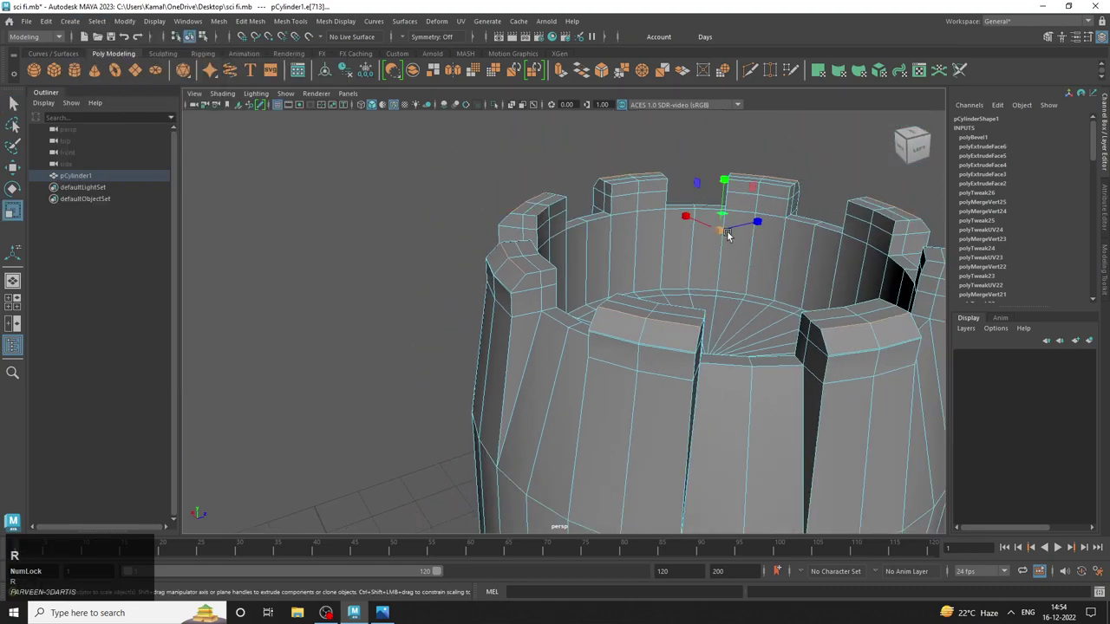
left_click(726, 234)
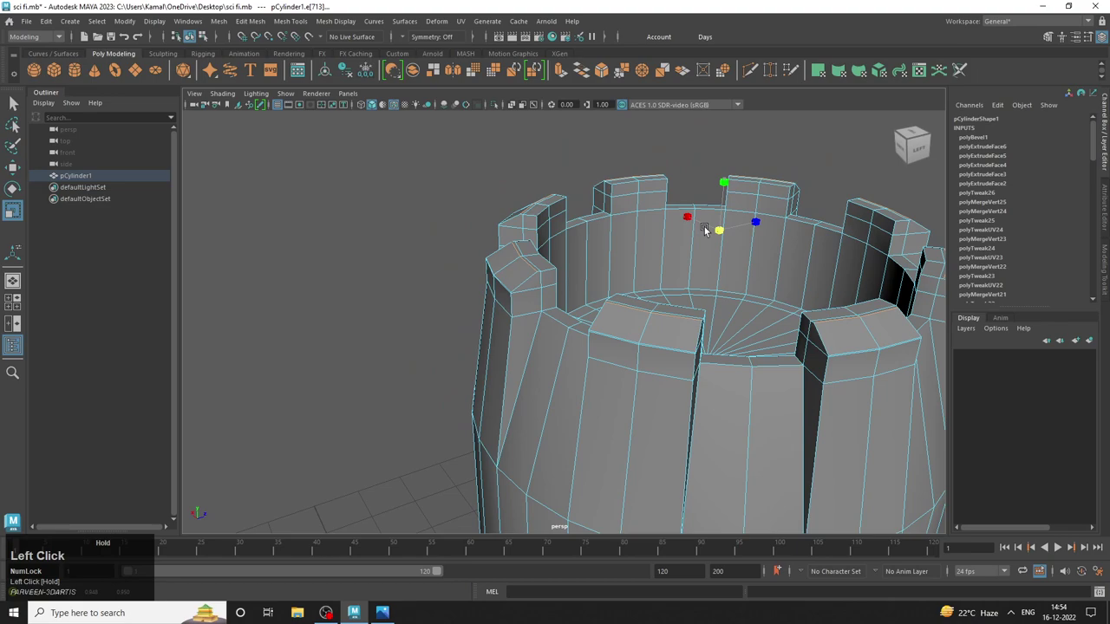
right_click(548, 214)
left_click(659, 276)
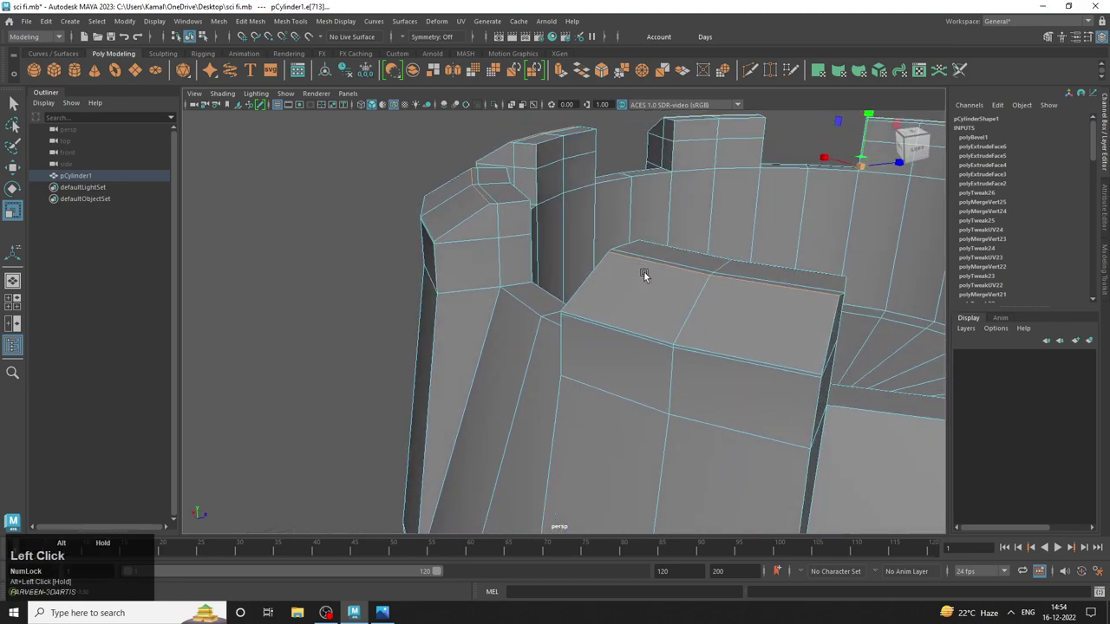
right_click(555, 211)
left_click(320, 186)
left_click_drag(757, 338, 581, 300)
double_click(580, 300)
Select the upper rim vertex loop on top of the battlement blocks from the front view.
key("space")
right_click(451, 306)
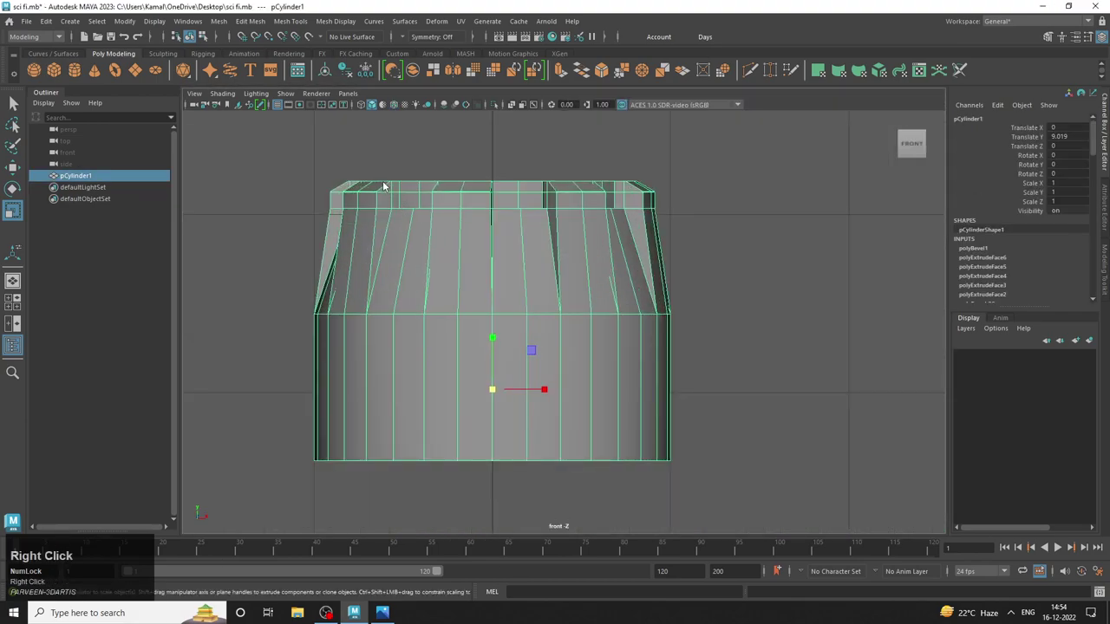
left_click(276, 147)
key("space")
right_click(590, 262)
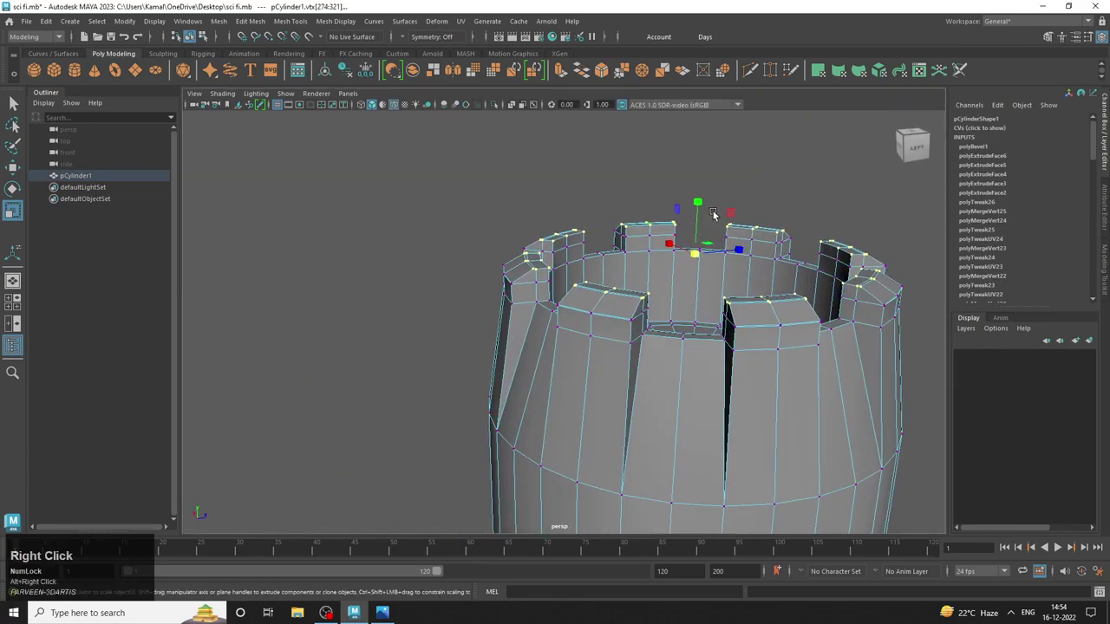
key("w")
left_click_drag(703, 217, 708, 243)
key("e")
left_click_drag(697, 251, 668, 265)
left_click(667, 264)
Refine the rim vertex selection and raise the loop upward with the Move tool.
right_click(639, 274)
left_click_drag(676, 299, 767, 271)
key("ctrl+z")
right_click(641, 286)
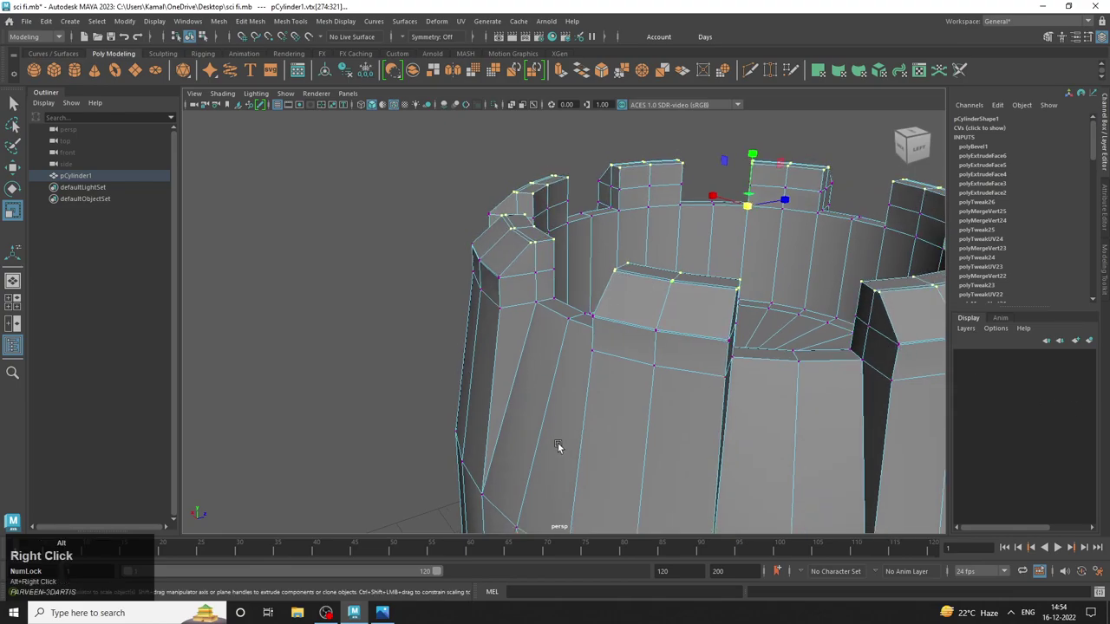
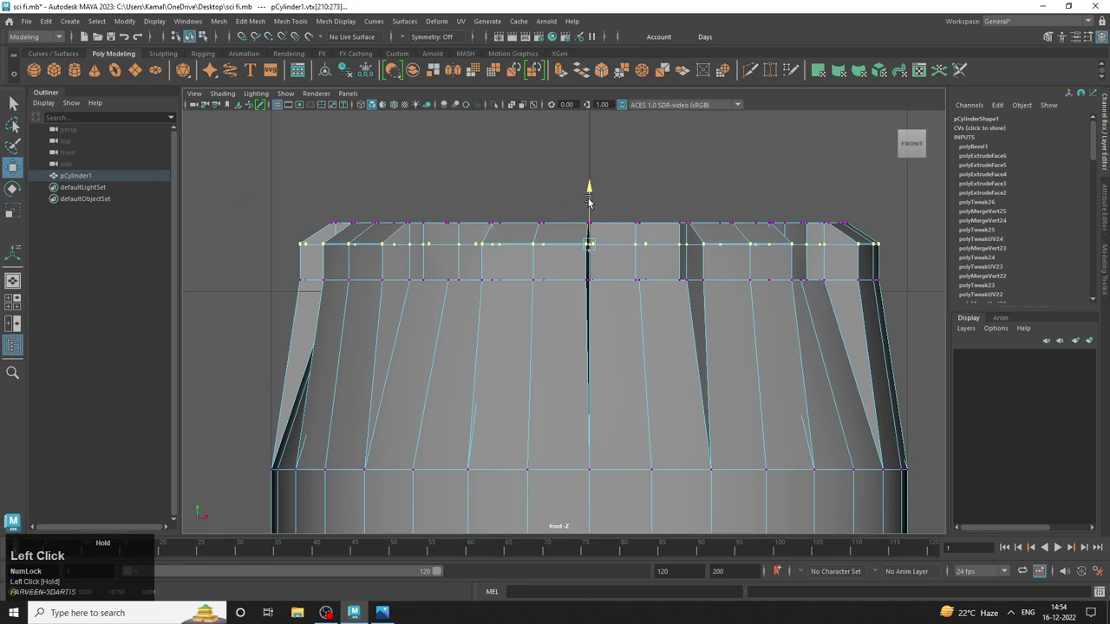
key("r")
left_click(595, 245)
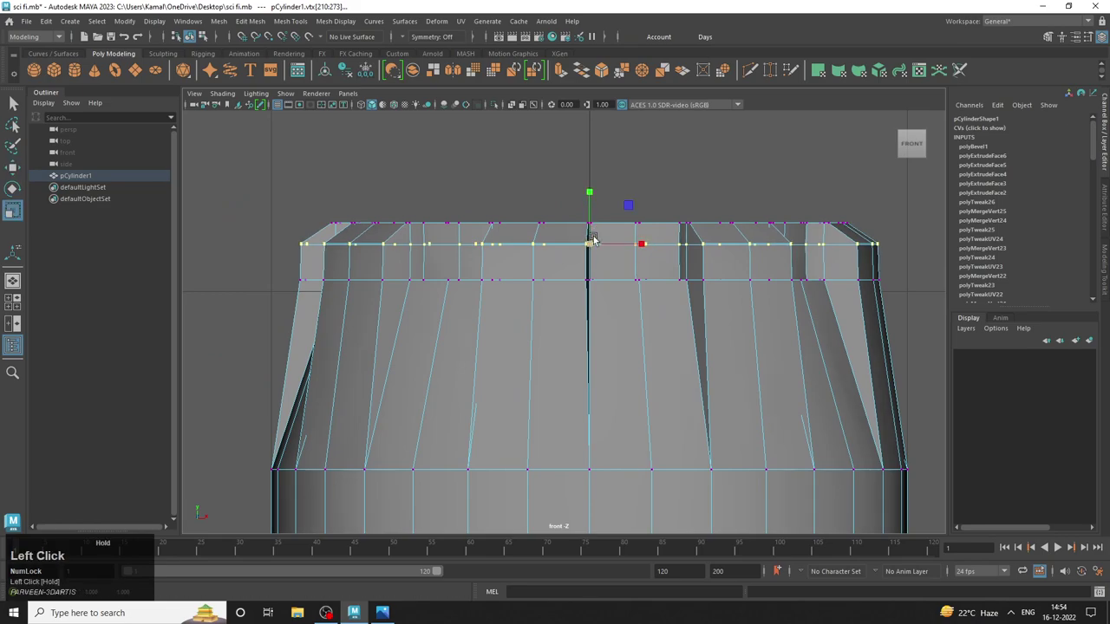
key("space")
left_click(715, 306)
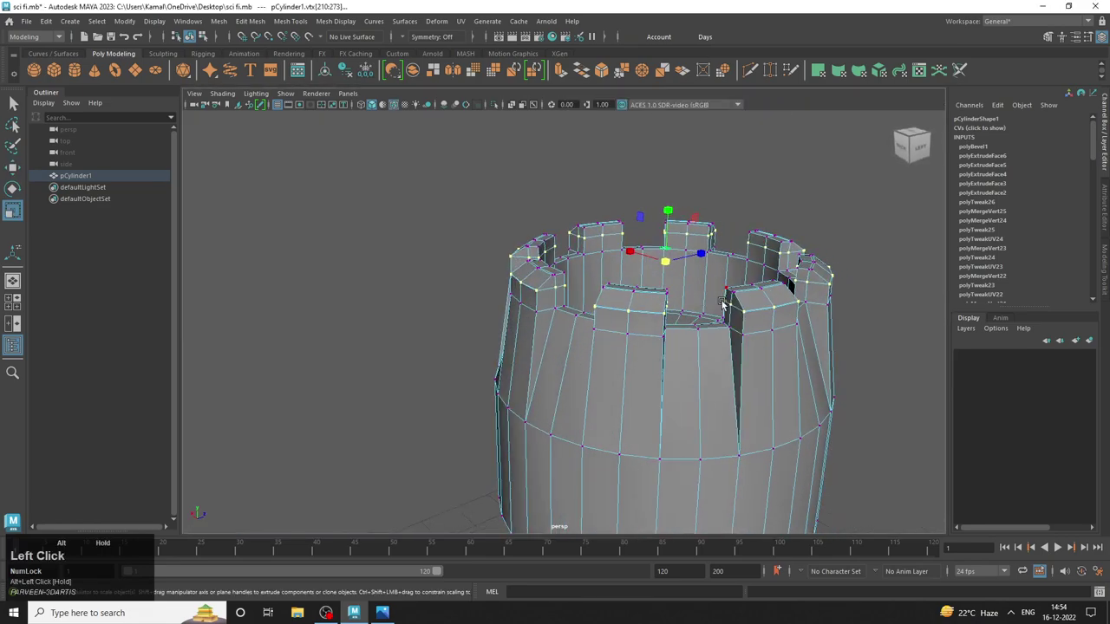
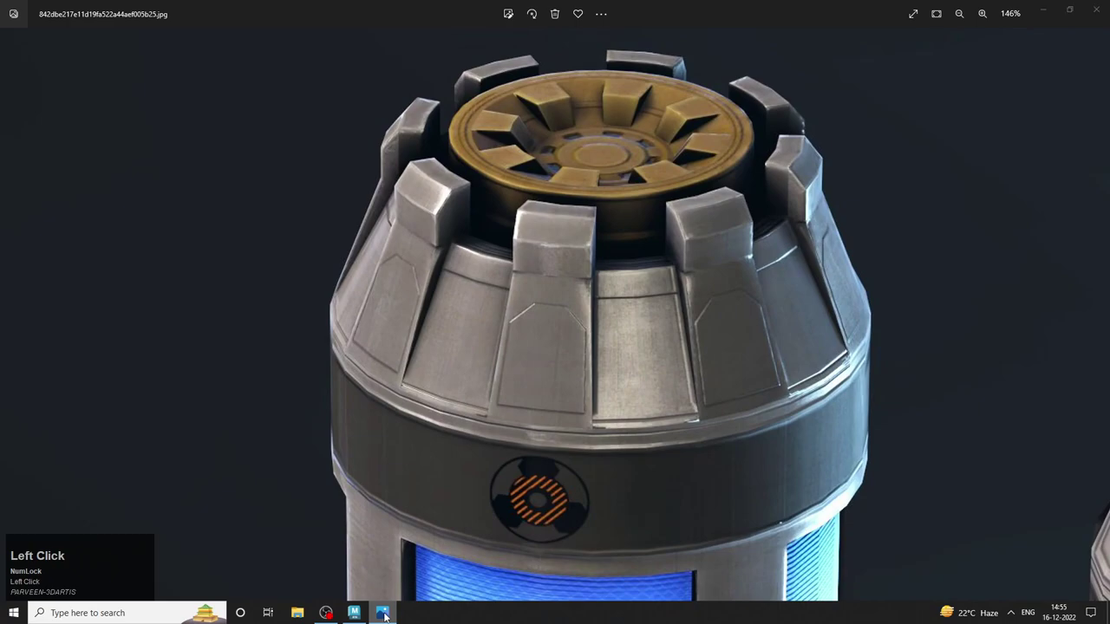
Undo the earlier battlement adjustment and switch the canister to face selection.
key("e")
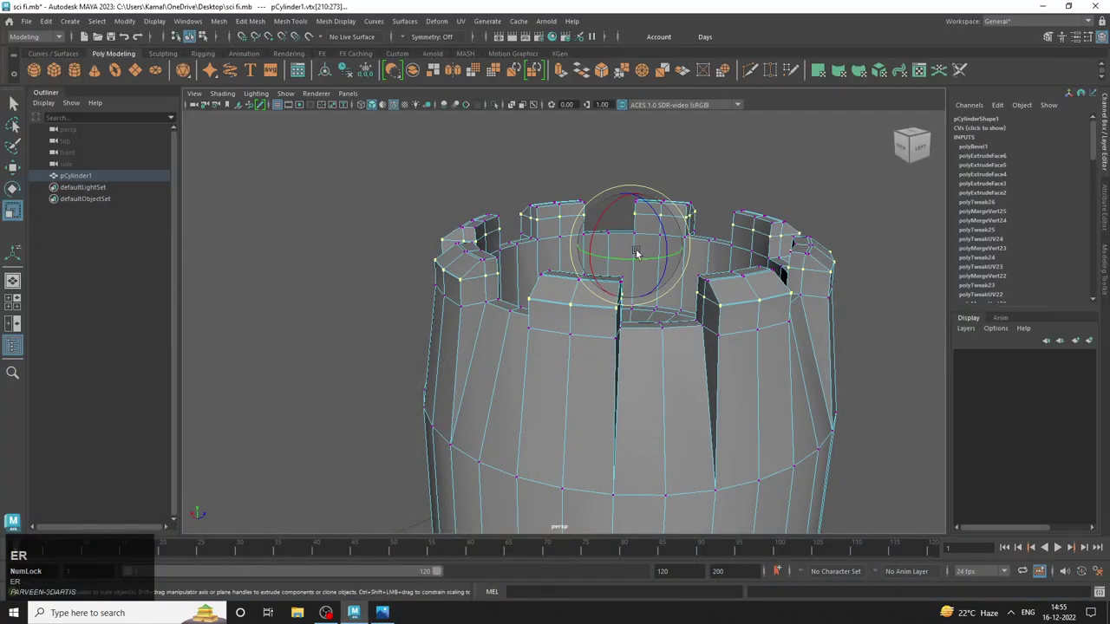
left_click_drag(634, 251, 857, 270)
key("ctrl+z")
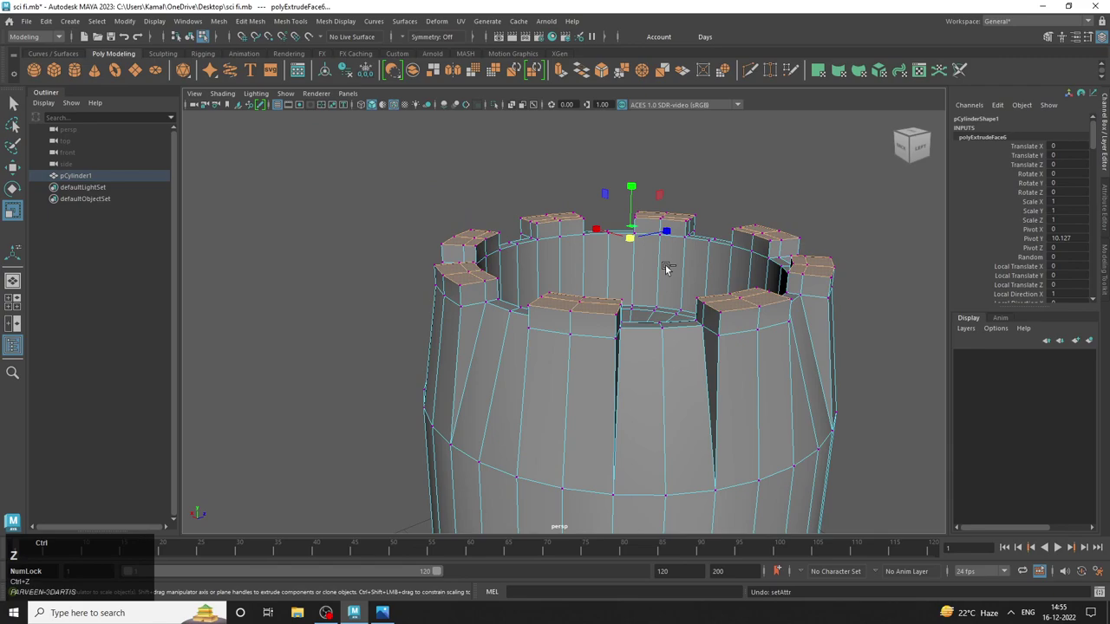
right_click(579, 253)
left_click(793, 169)
Select alternating top rim faces and start a fresh Extrude on them.
right_click(807, 245)
left_click_drag(640, 287, 752, 430)
left_click(752, 430)
left_click_drag(482, 230, 443, 297)
left_click_drag(443, 296, 409, 267)
left_click_drag(691, 354, 541, 343)
left_click_drag(541, 343, 568, 69)
left_click(567, 70)
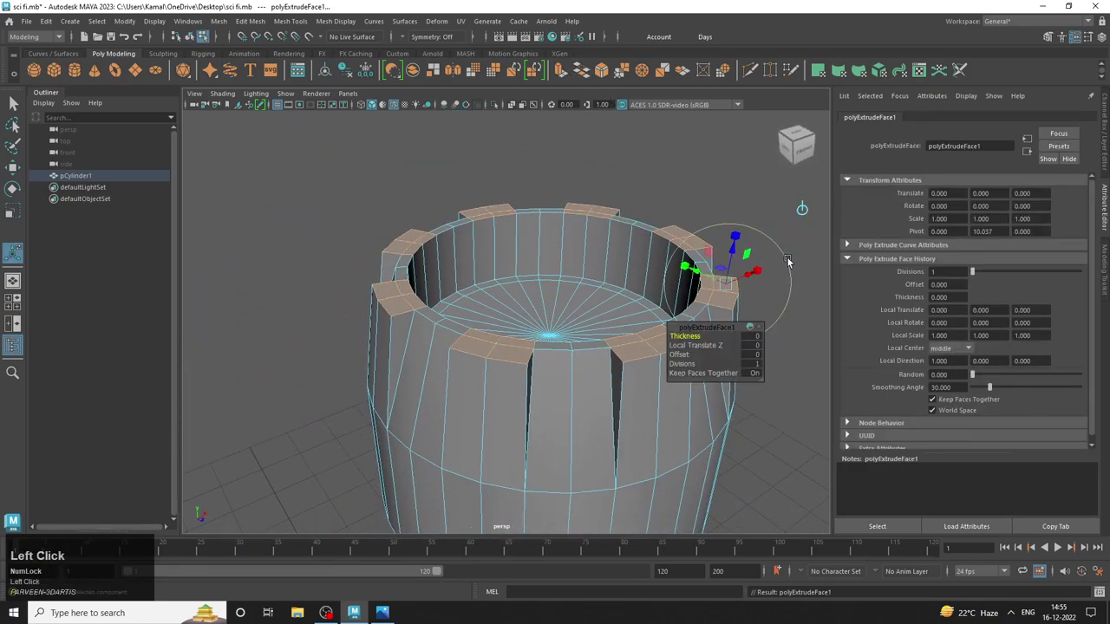
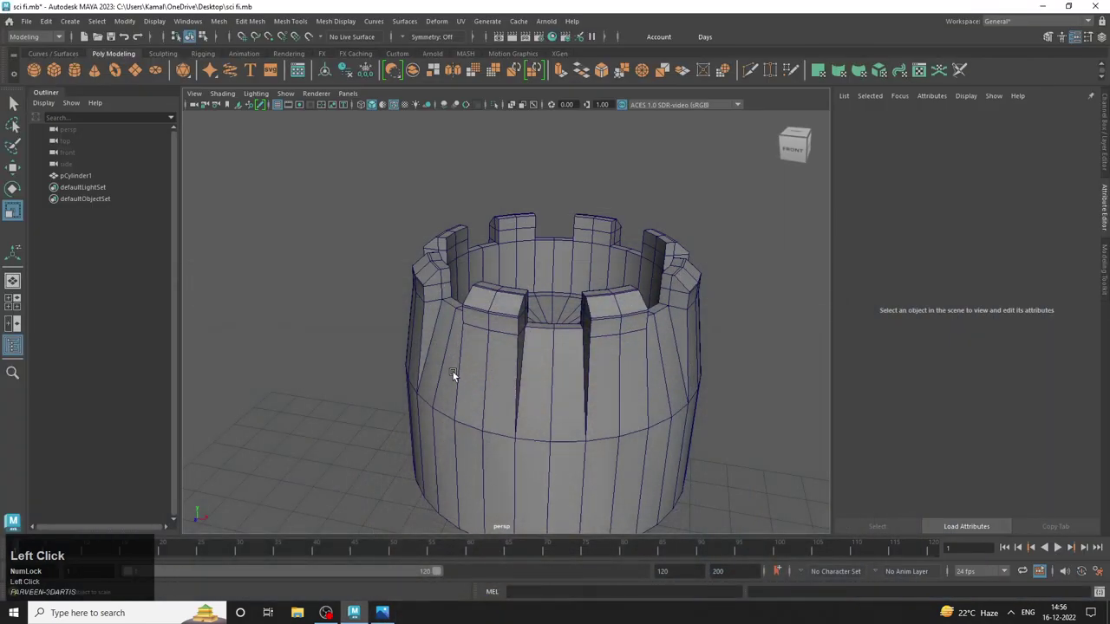
Select the whole canister and orbit around the finished rim blocks.
right_click(465, 364)
left_click_drag(519, 384, 543, 404)
middle_click(543, 404)
right_click(569, 373)
left_click(436, 370)
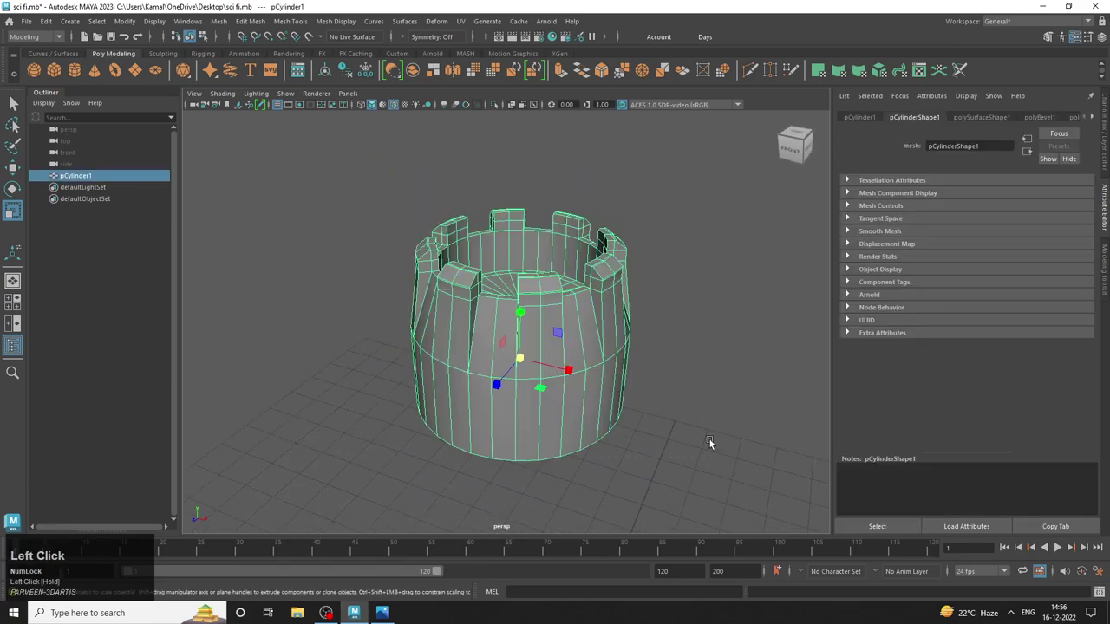
left_click_drag(717, 447, 348, 71)
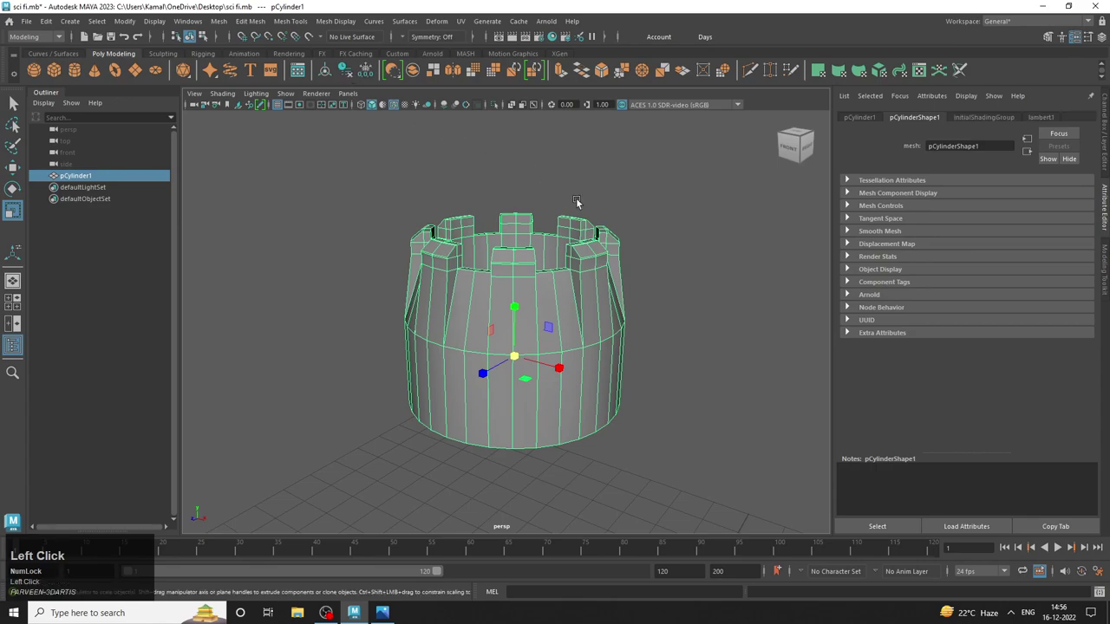
Switch to face mode and select a sloped panel face on the upper band.
left_click(624, 190)
middle_click(616, 199)
right_click(516, 236)
left_click_drag(576, 275, 531, 311)
left_click_drag(531, 311, 517, 320)
left_click(518, 320)
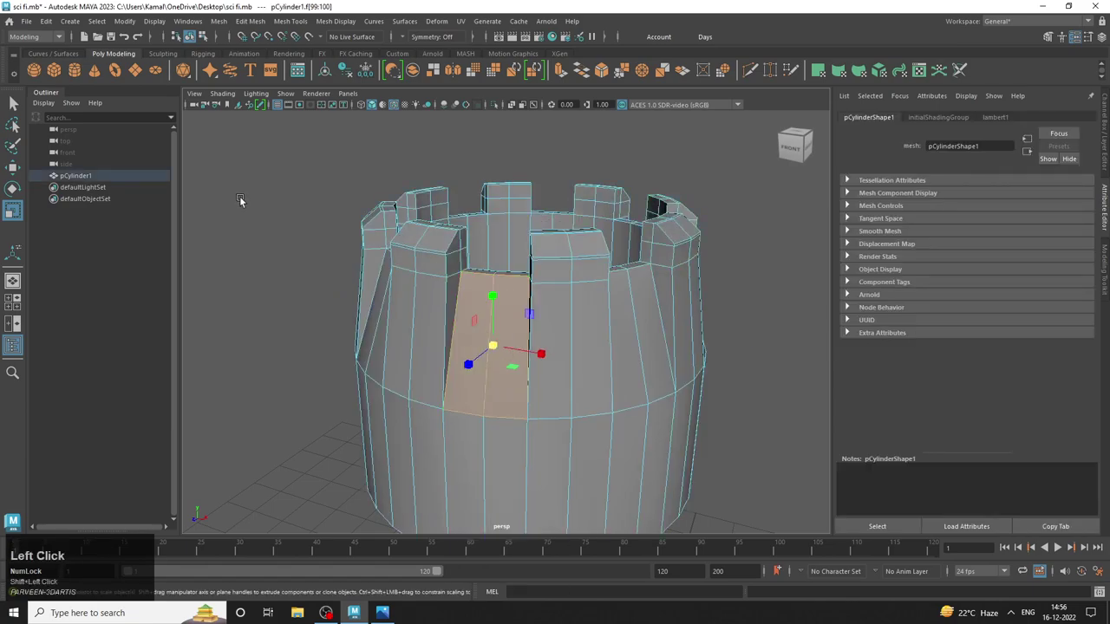
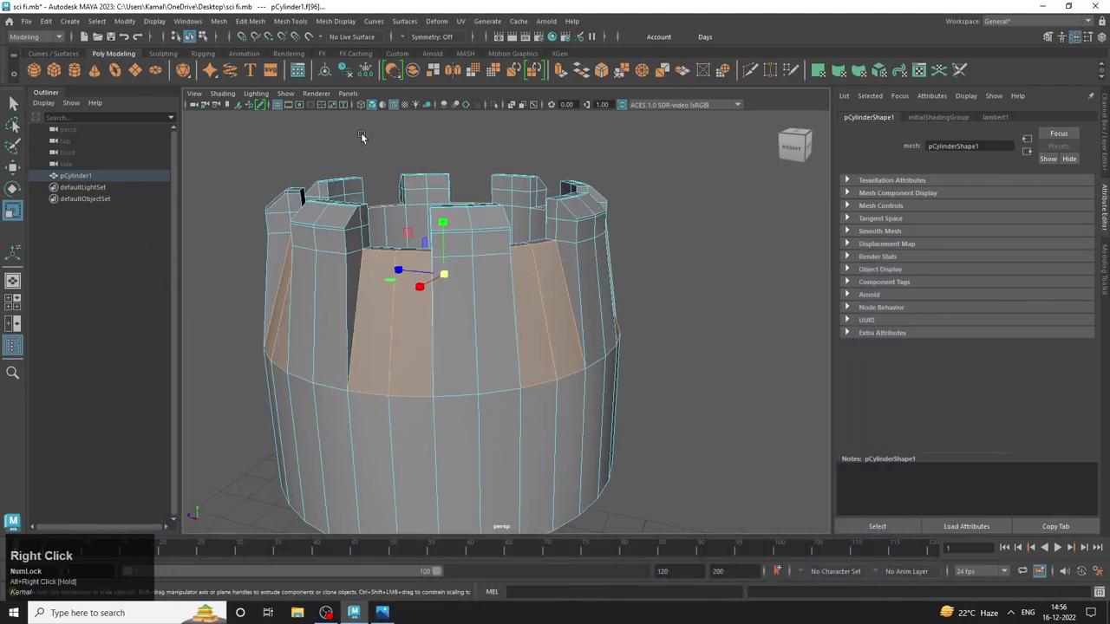
Extrude the selected upper panel faces, check the reference photo, and view the canister from the front.
left_click(562, 75)
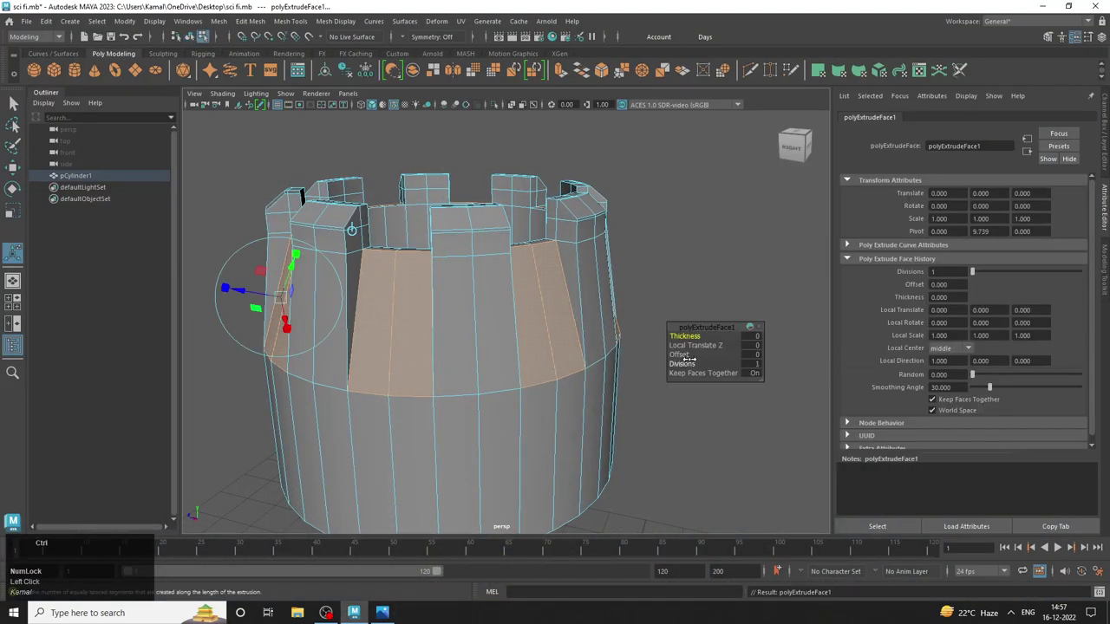
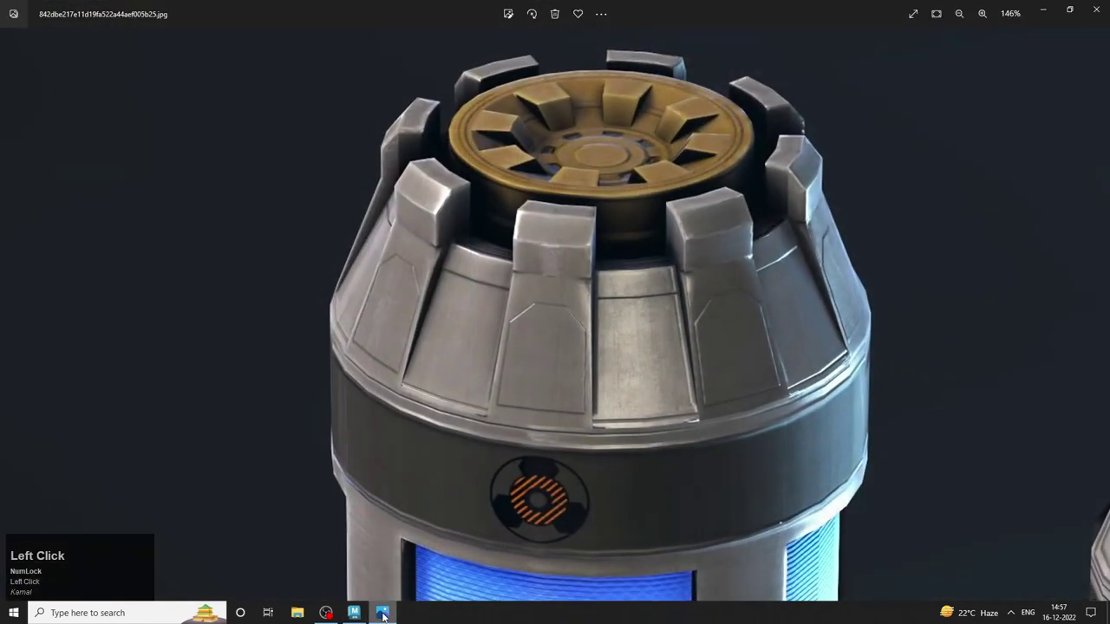
right_click(494, 249)
left_click(770, 255)
key("space")
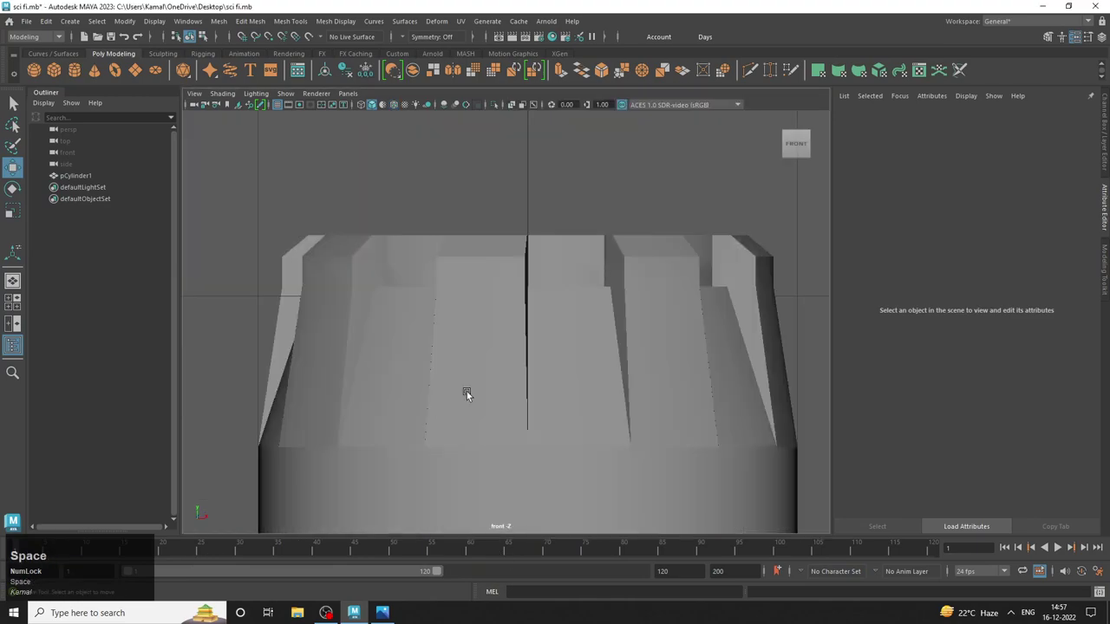
Select the canister and switch to vertex editing on the upper band ring.
middle_click(518, 345)
left_click(460, 256)
right_click(581, 301)
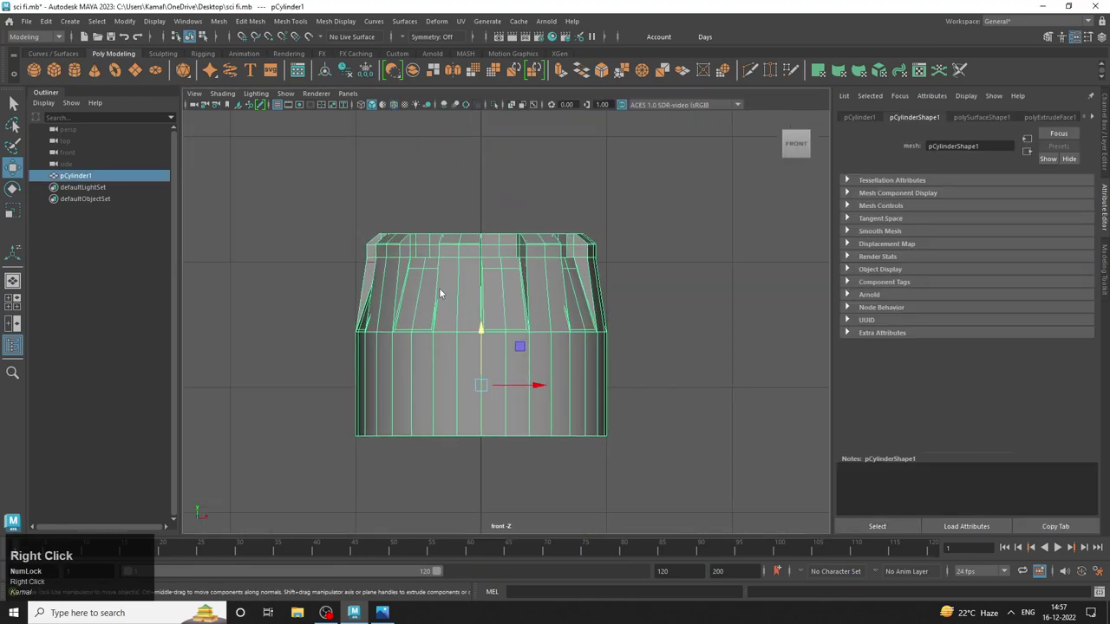
left_click(693, 351)
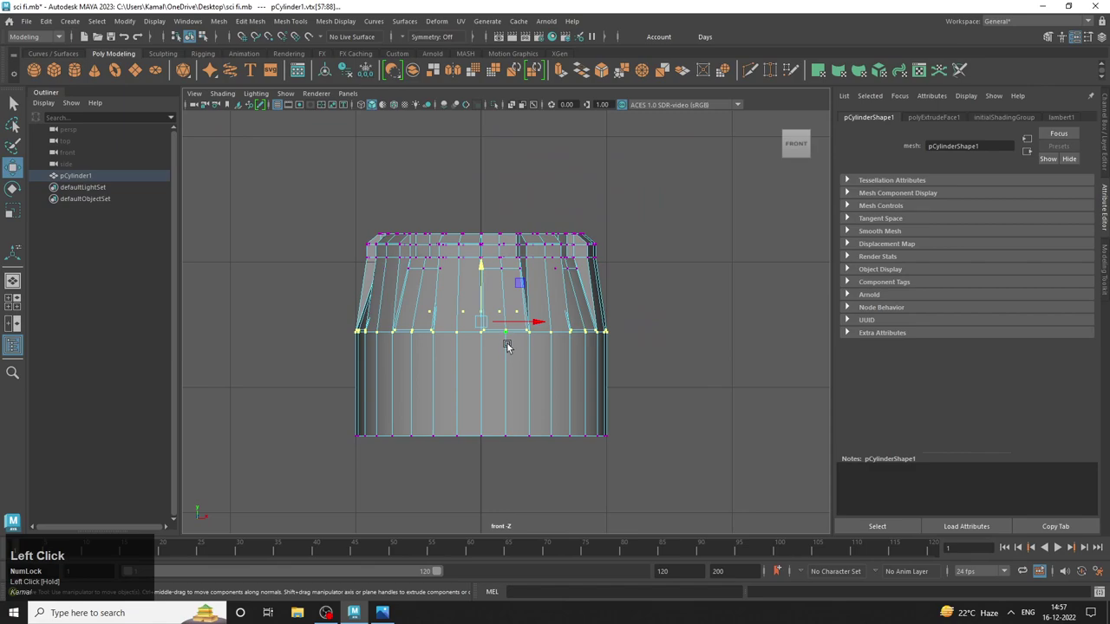
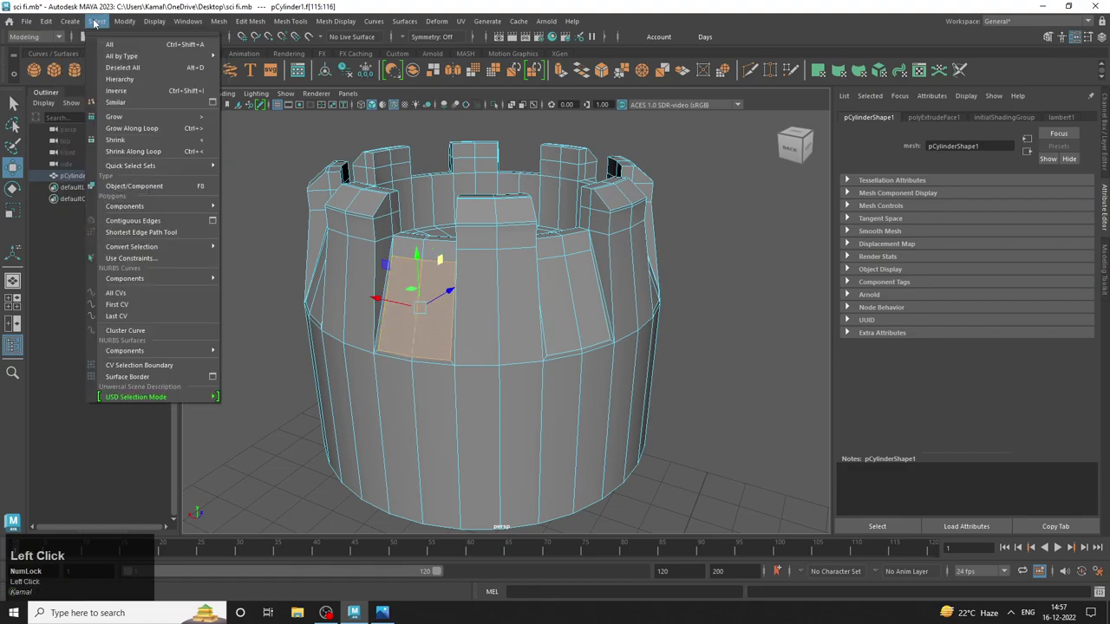
Select alternating sloped panel faces around the canister's upper band.
left_click_drag(457, 174, 223, 210)
middle_click(224, 209)
right_click(268, 234)
left_click(302, 256)
middle_click(383, 252)
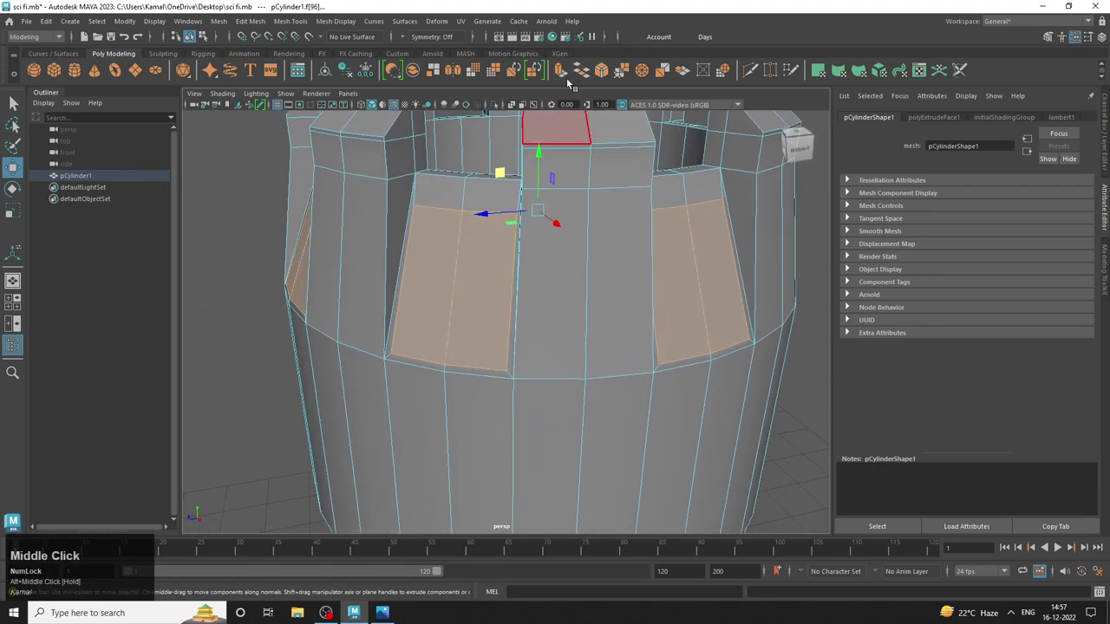
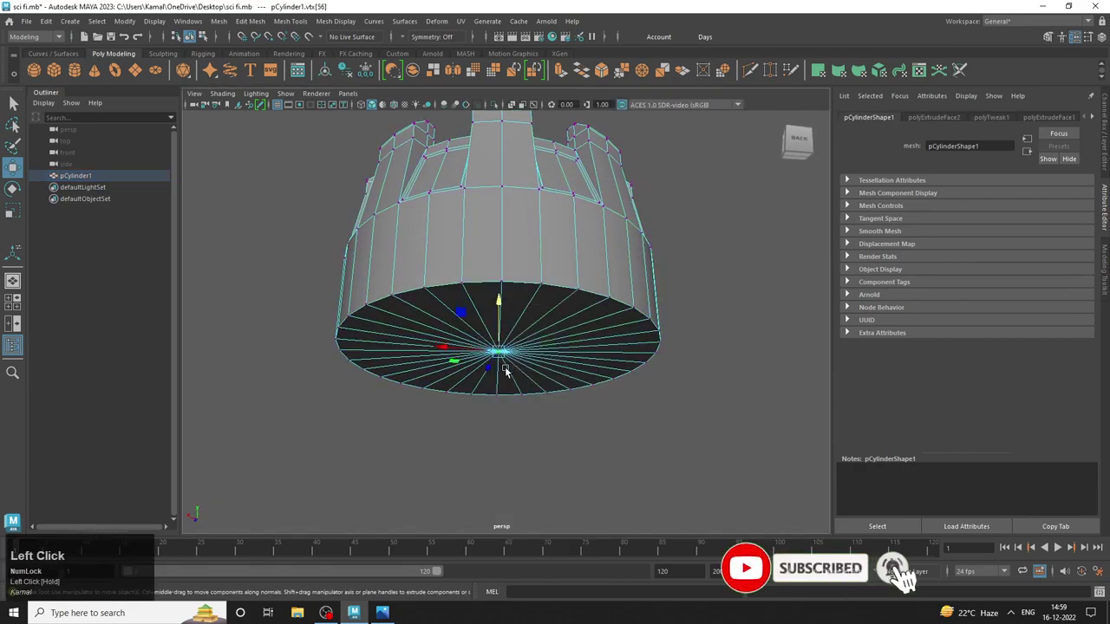
Pull back to frame the whole canister and apply a fresh Extrude to the body faces.
left_click_drag(507, 354, 726, 399)
left_click_drag(605, 374, 559, 72)
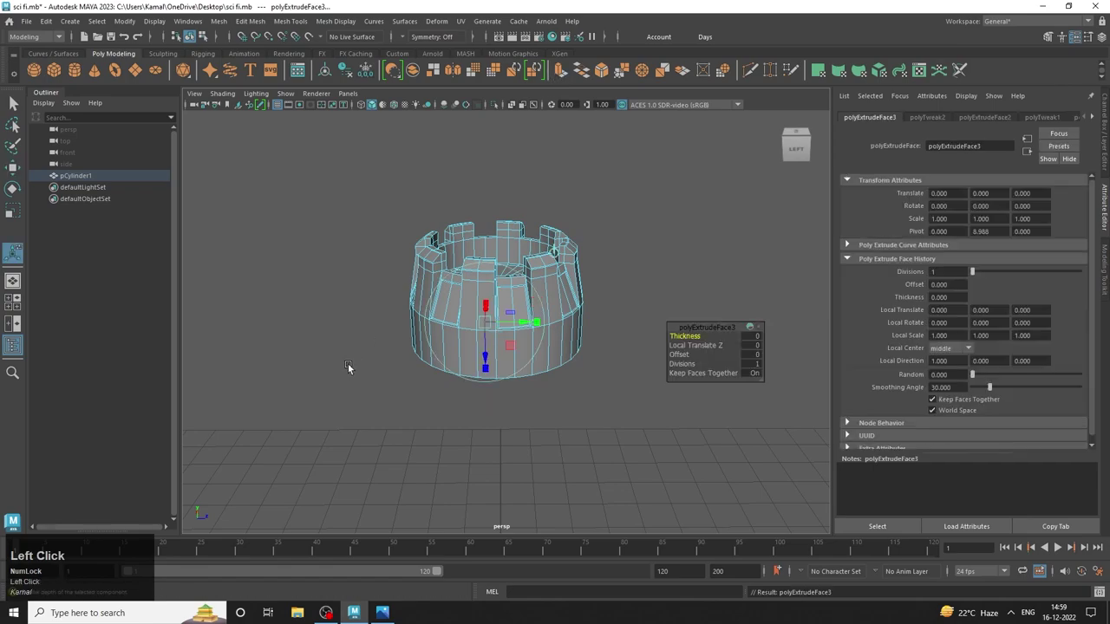
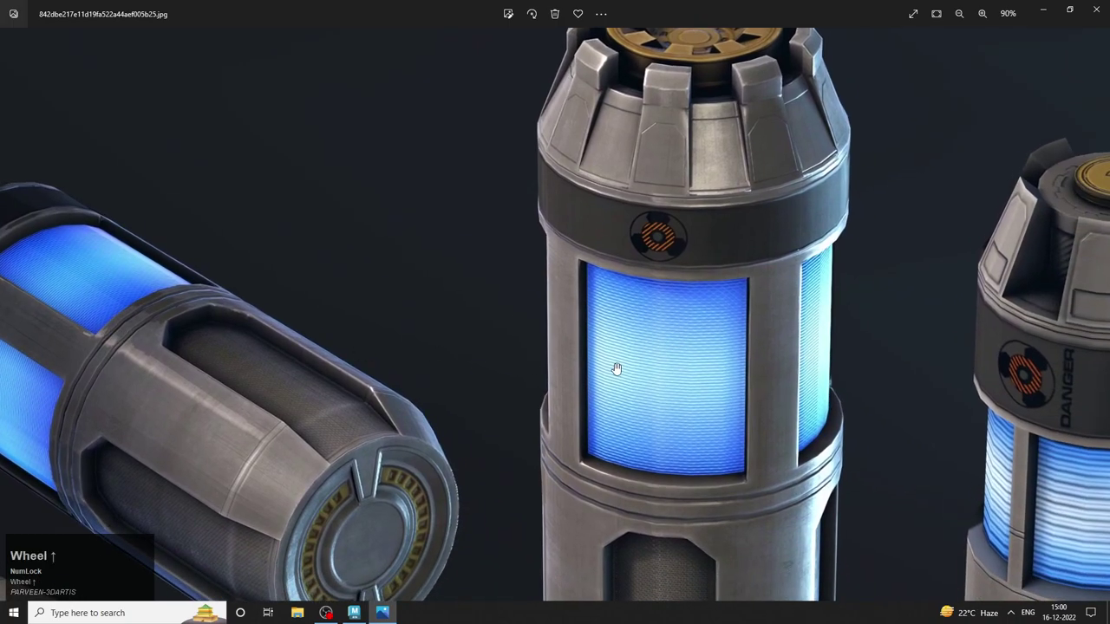
Study the reference canister's blue window section in Photos, then return to Maya.
left_click(671, 384)
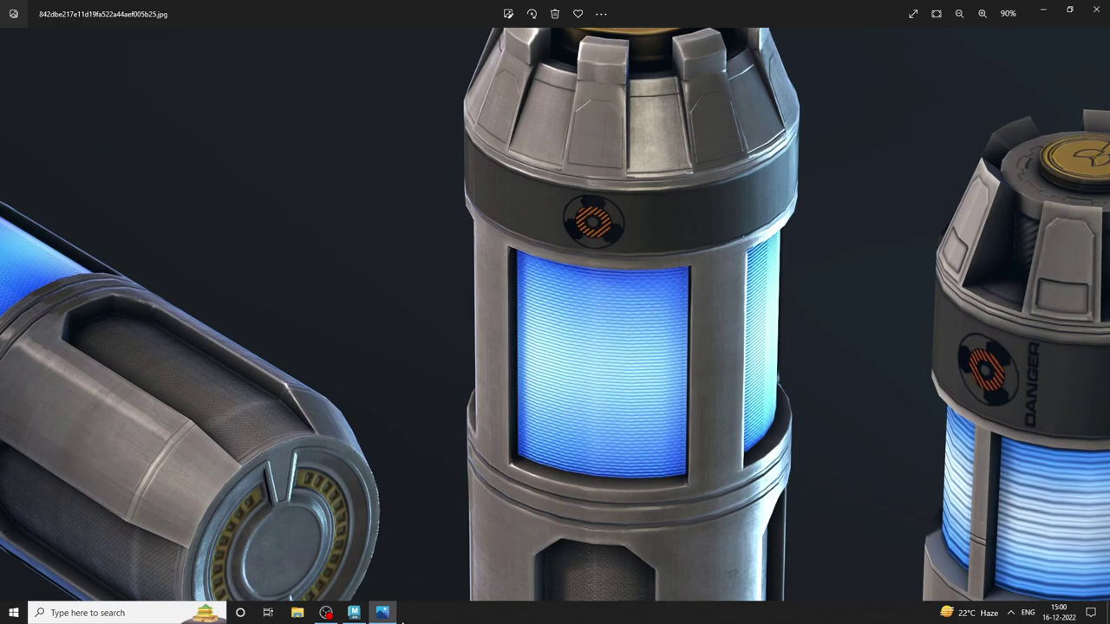
left_click(386, 611)
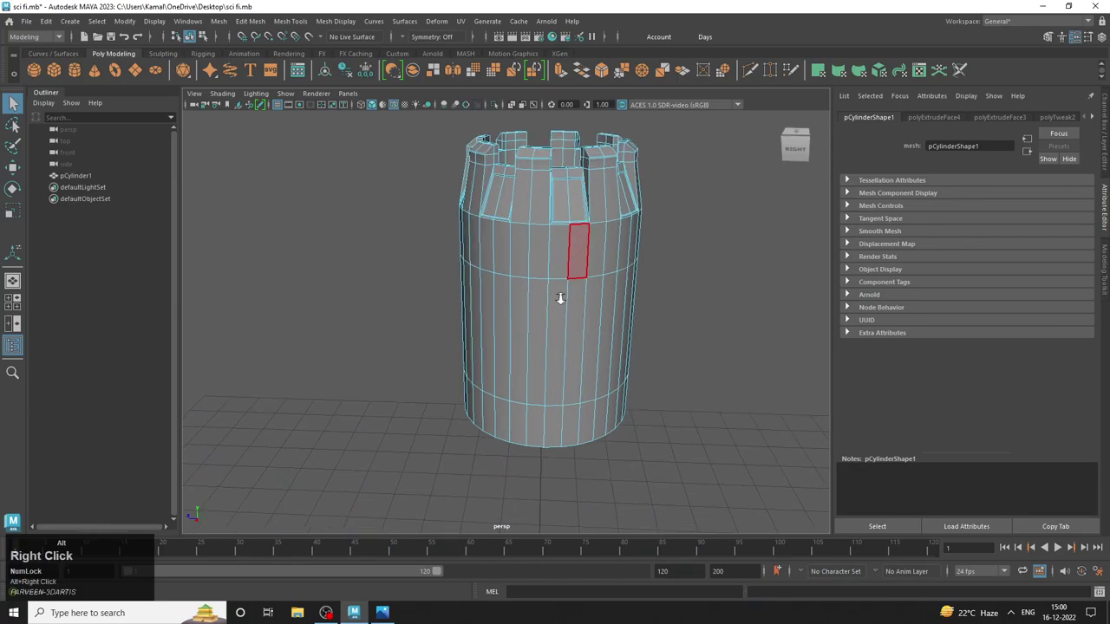
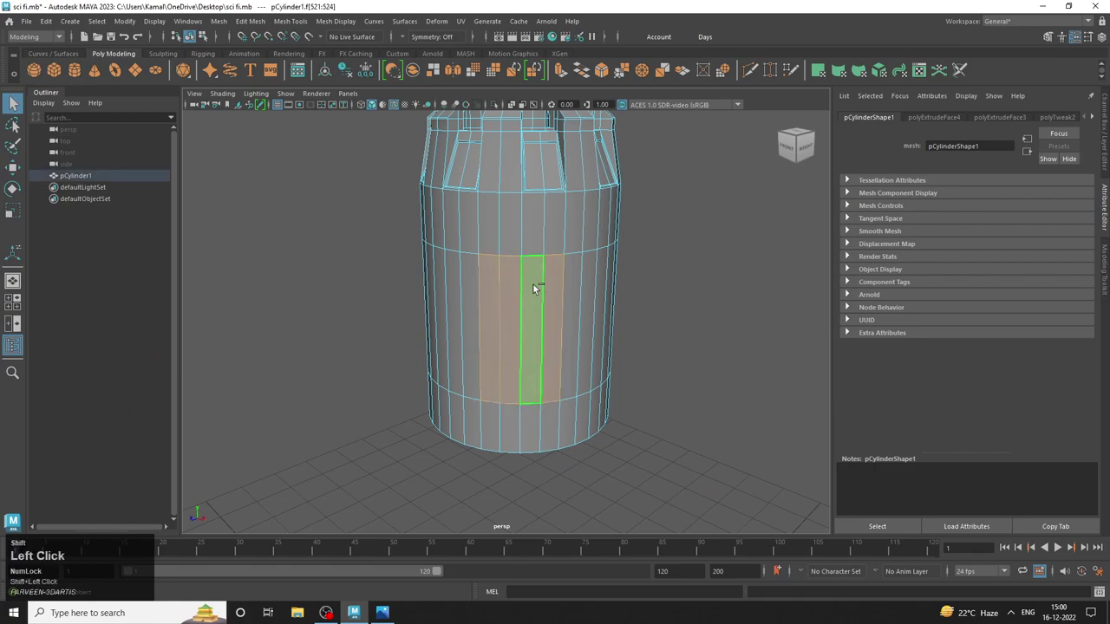
Select narrow strips of faces in the middle band to recess as vertical grooves.
left_click(470, 287)
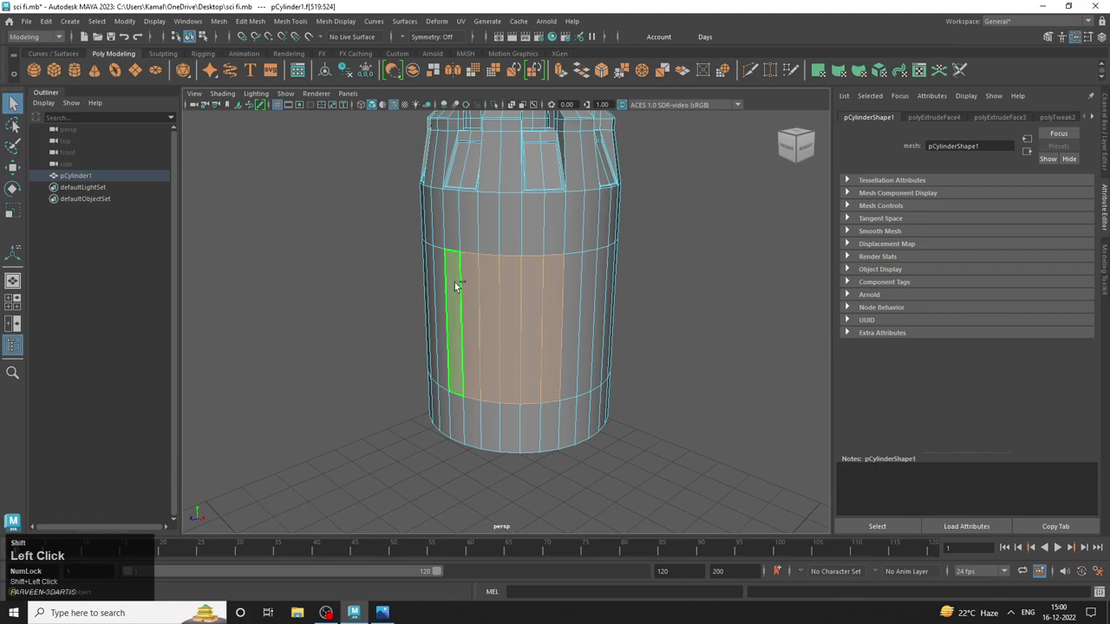
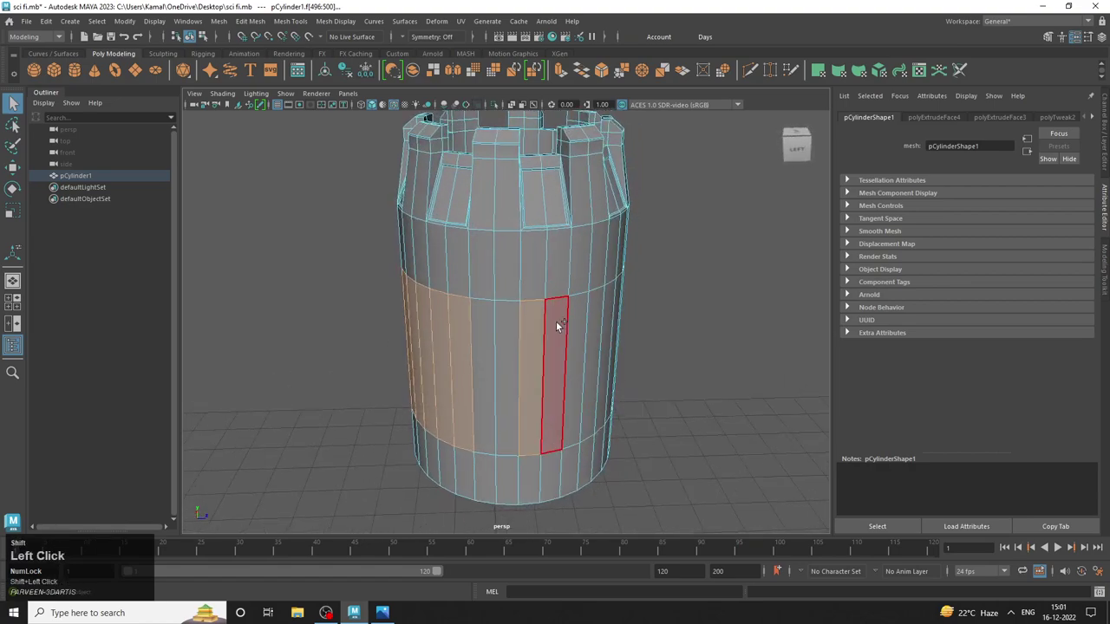
left_click(663, 328)
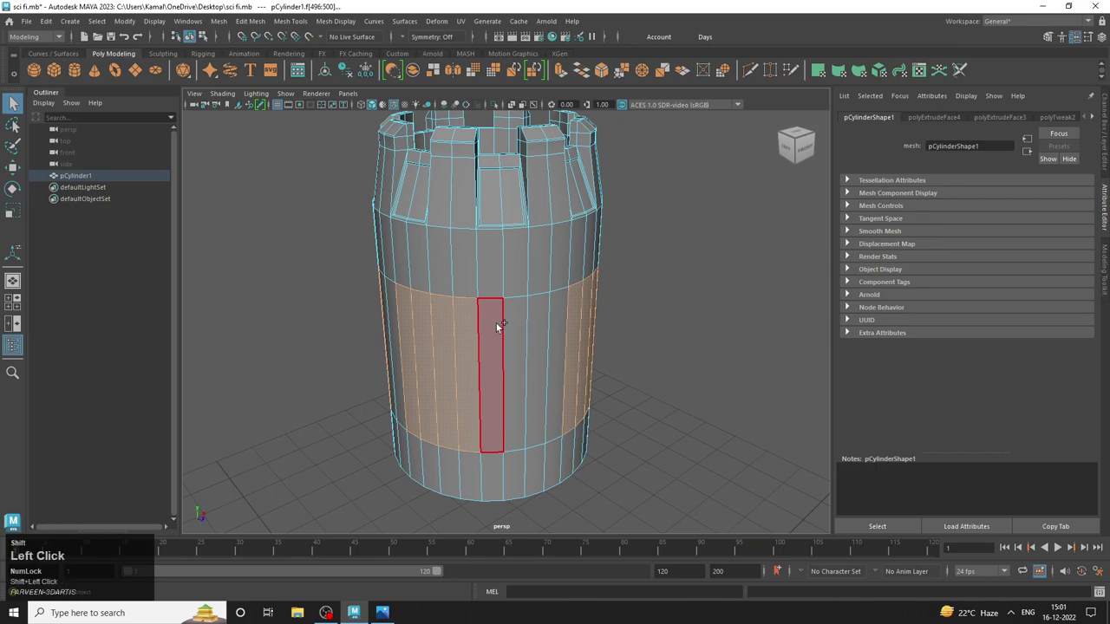
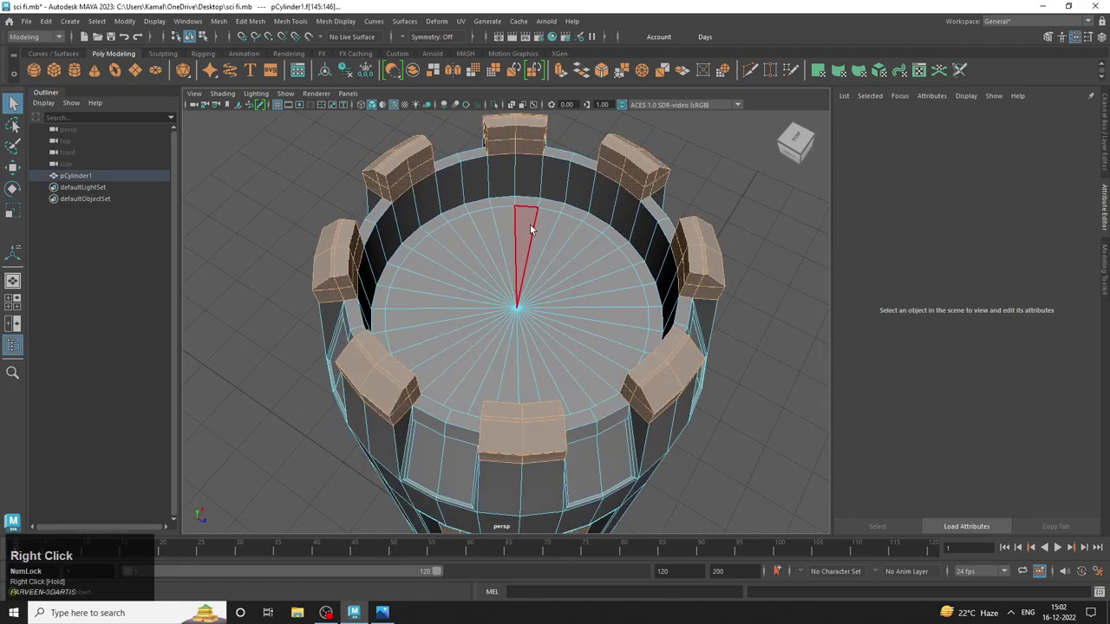
Select the top cap wedge faces and extrude them, then view the canister from the front.
left_click(537, 226)
key("Tab")
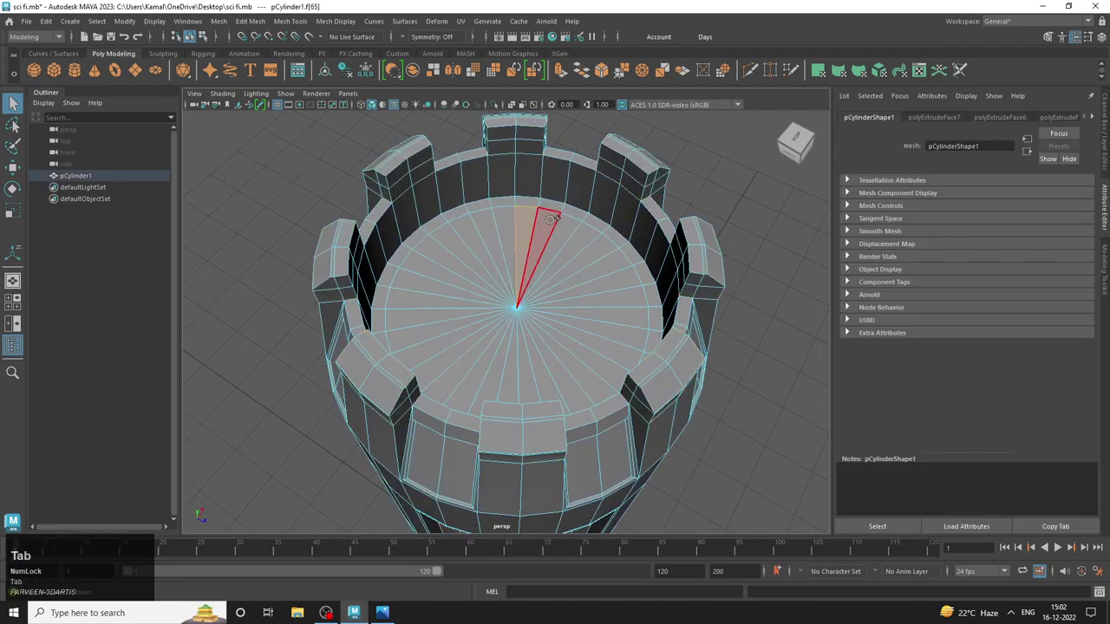
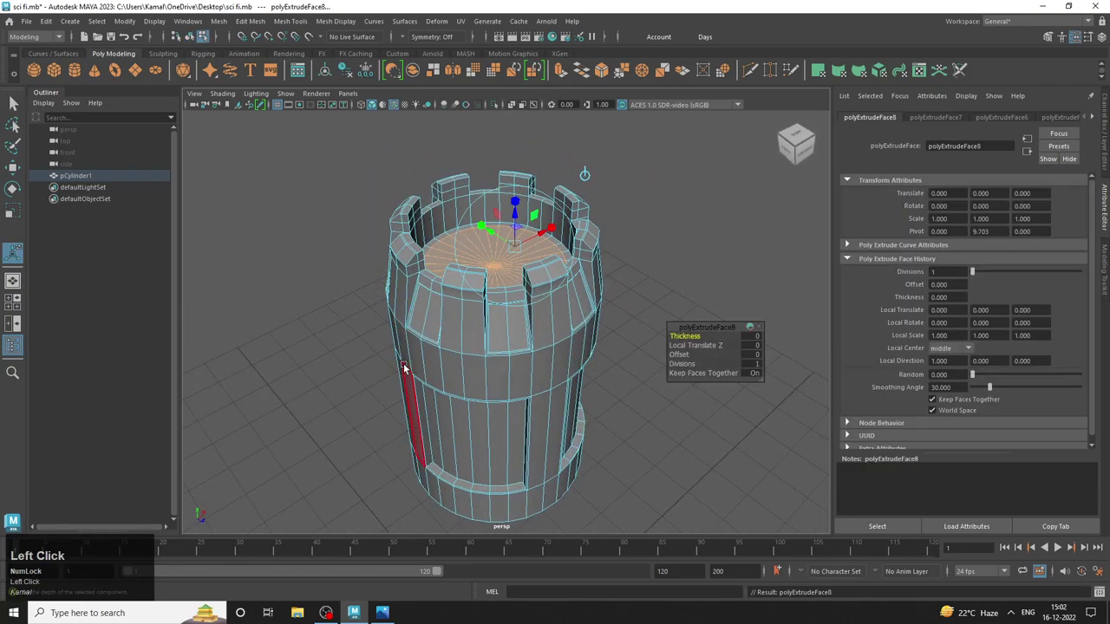
key("space")
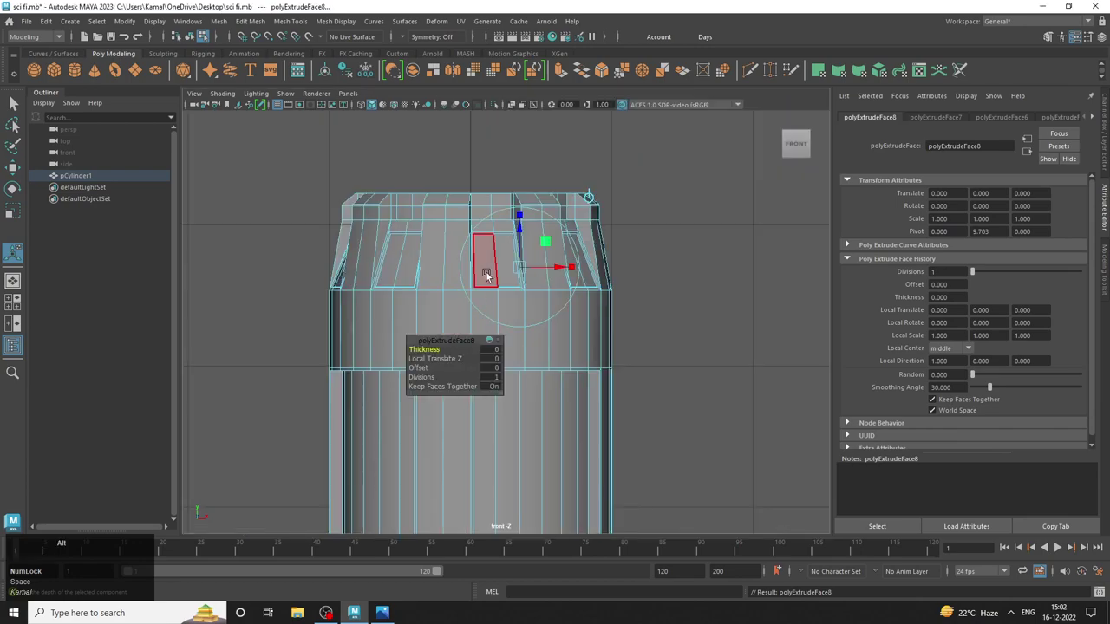
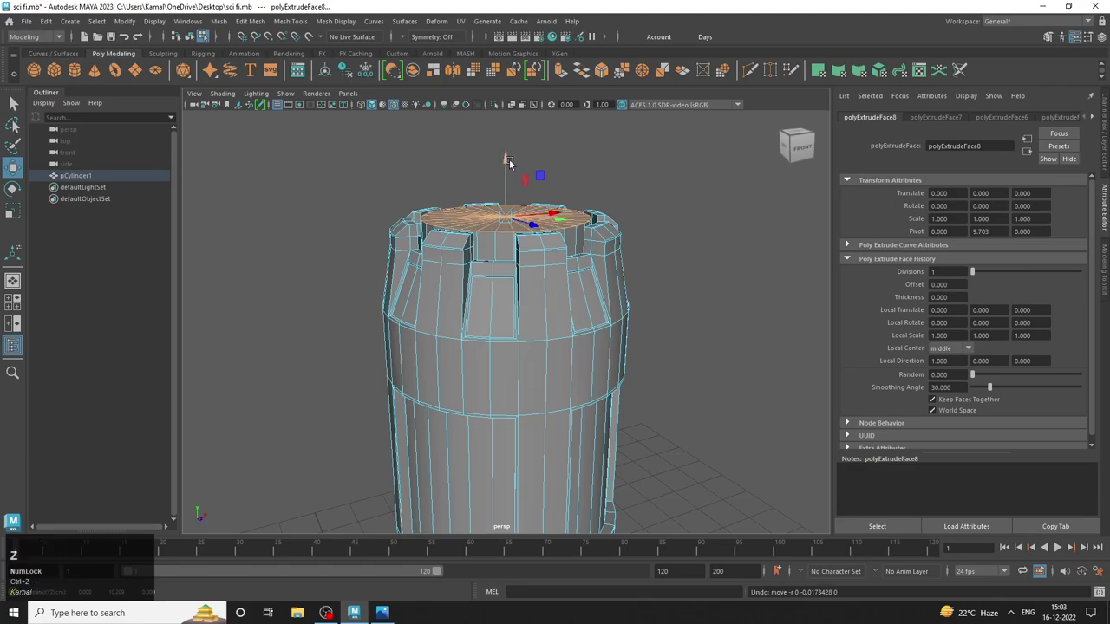
Clear the selection and select the top disc vertices in Vertex mode.
right_click(553, 219)
left_click(696, 191)
left_click(683, 199)
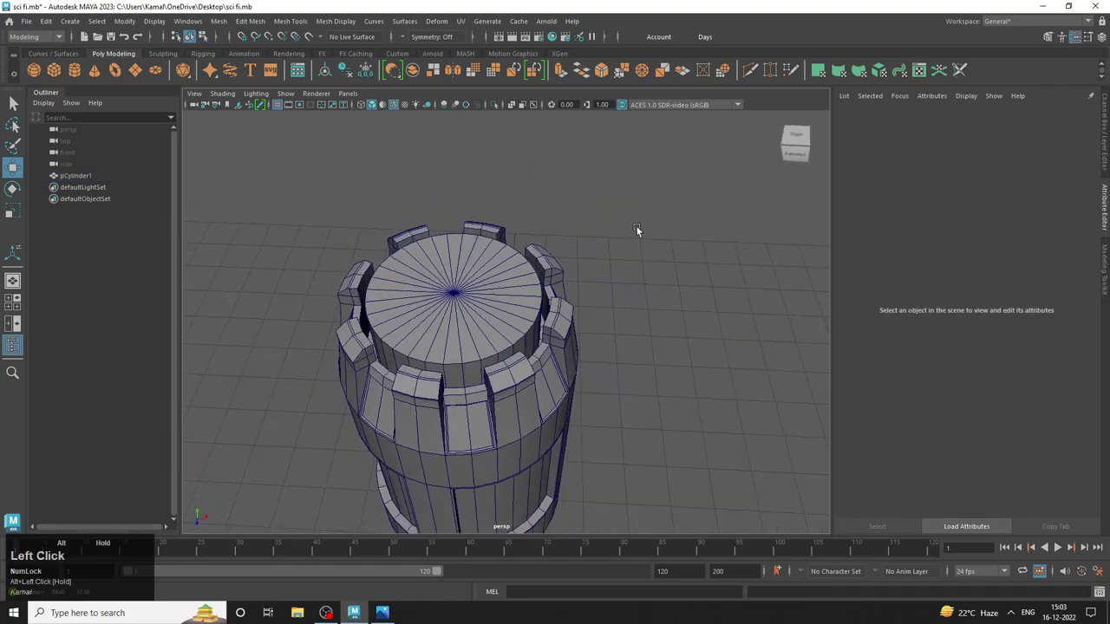
left_click_drag(515, 210, 479, 327)
scroll("down", 3)
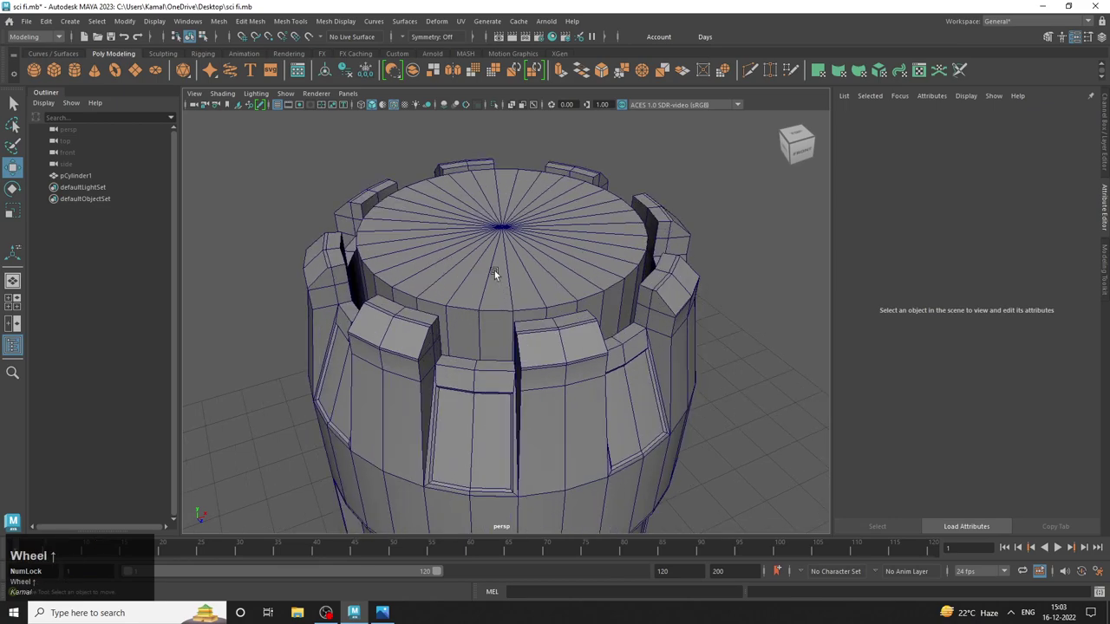
right_click(489, 232)
left_click(530, 219)
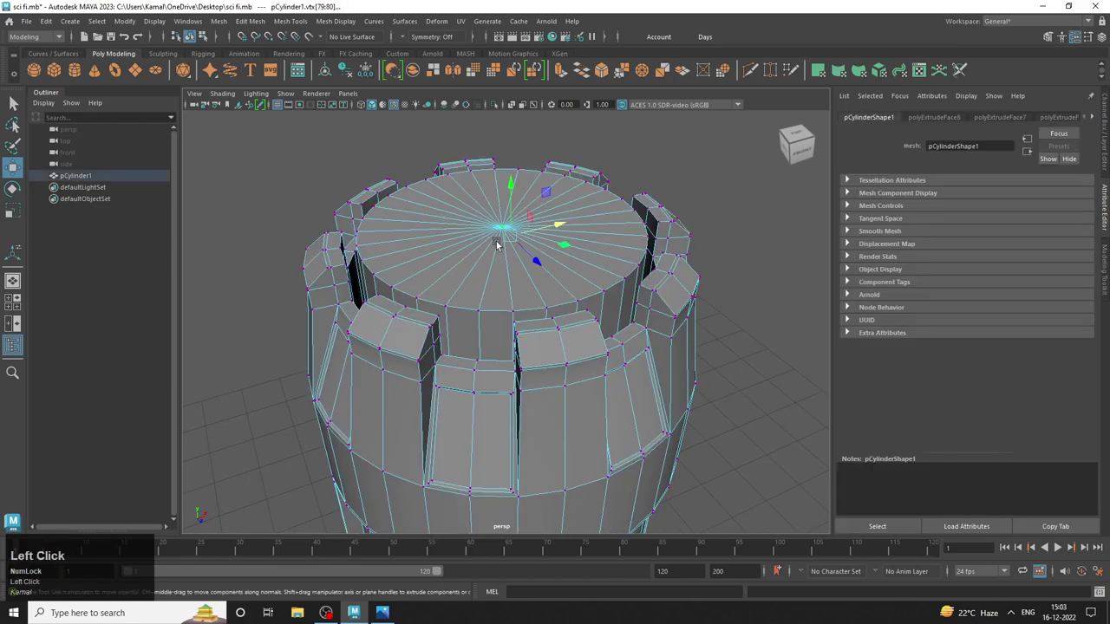
left_click_drag(505, 233, 755, 271)
Move the top disc vertices down below the rim block tops, then return to Face mode.
left_click_drag(755, 271, 527, 362)
left_click_drag(527, 363, 731, 483)
left_click_drag(731, 483, 397, 315)
left_click_drag(396, 314, 451, 290)
right_click(451, 291)
left_click_drag(514, 300, 387, 350)
middle_click(387, 351)
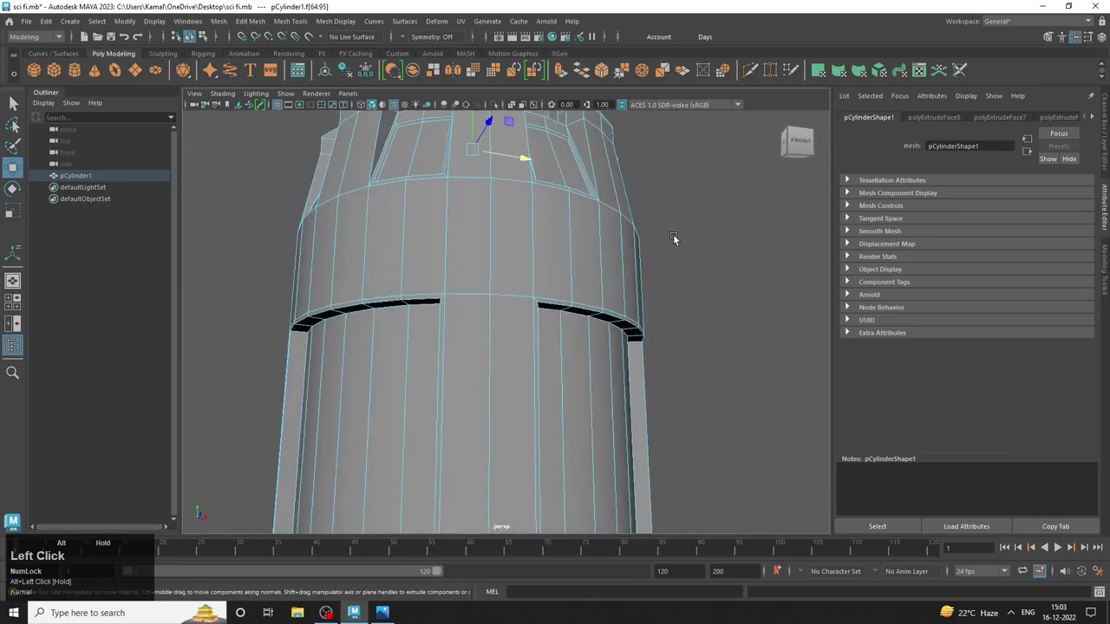
right_click(687, 285)
left_click_drag(494, 317, 447, 350)
right_click(446, 351)
middle_click(598, 272)
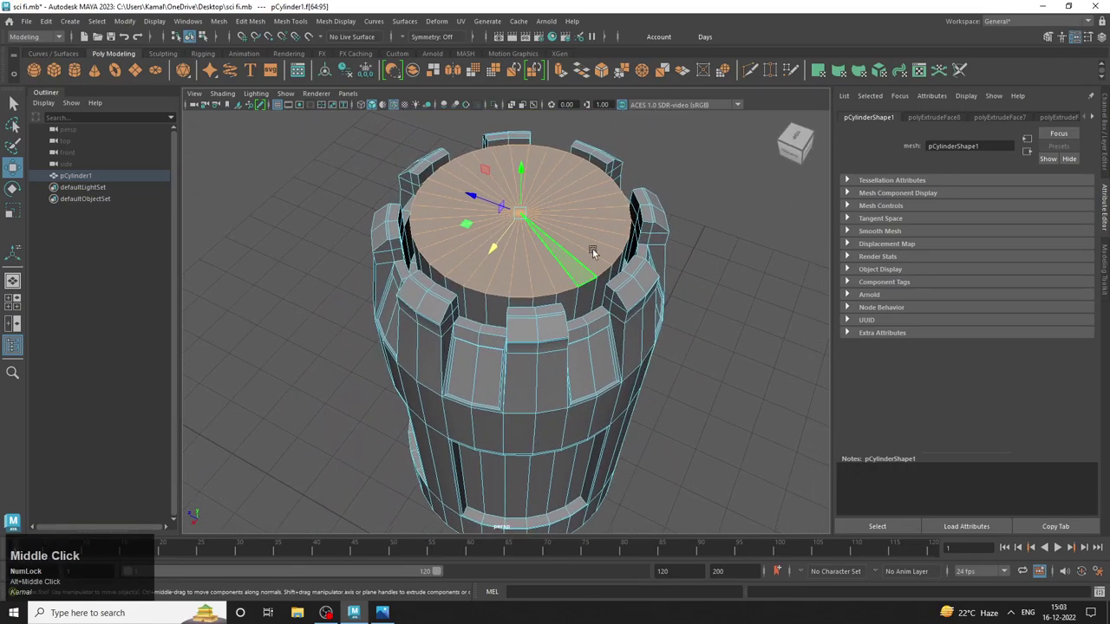
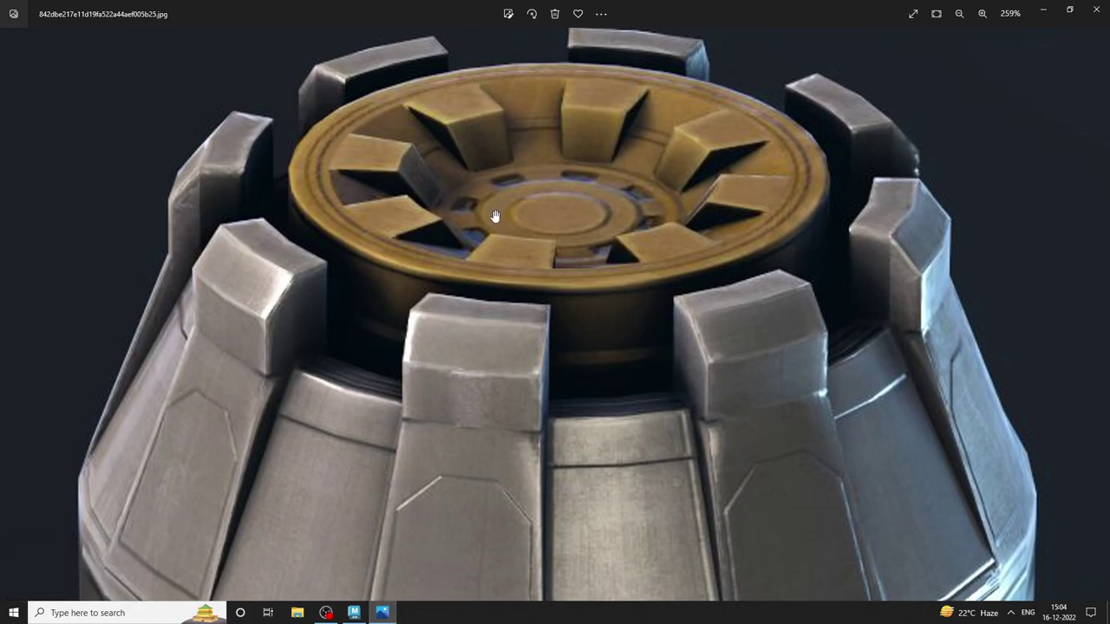
Return from the reference image to the 3D scene with the inset bowl extrude in place.
left_click(392, 614)
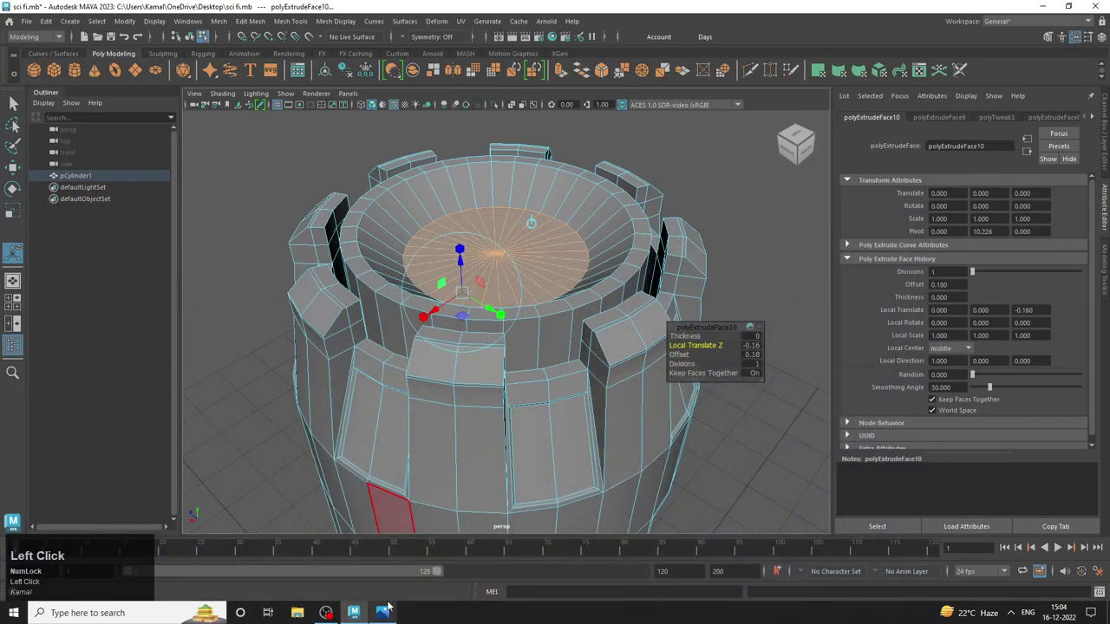
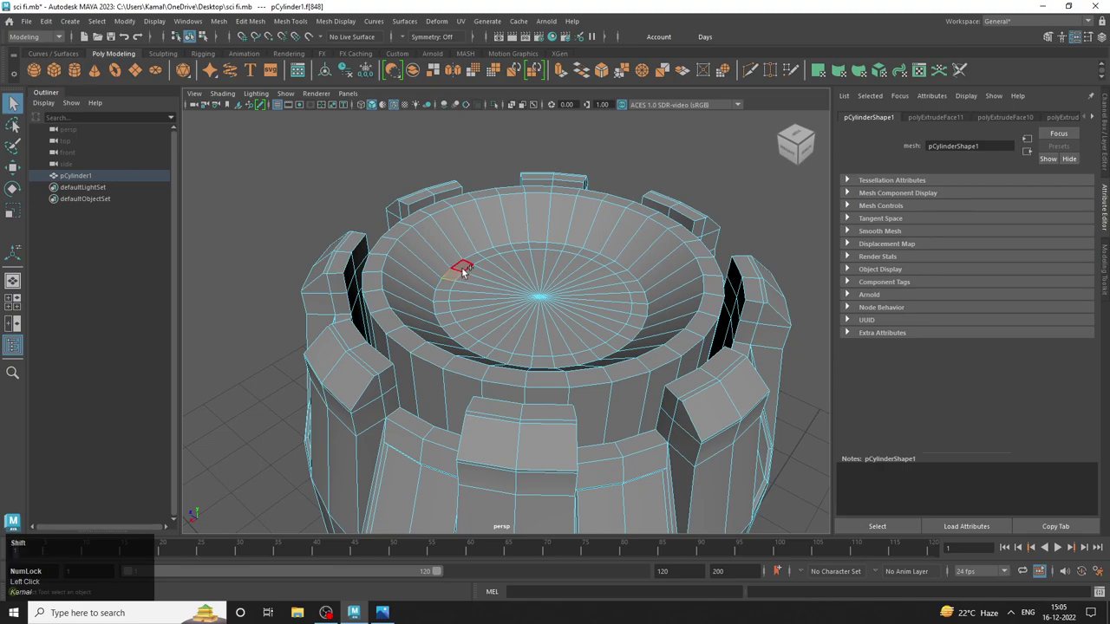
Select a single face inside the bowl ring to start the radial fin selection.
left_click(475, 269)
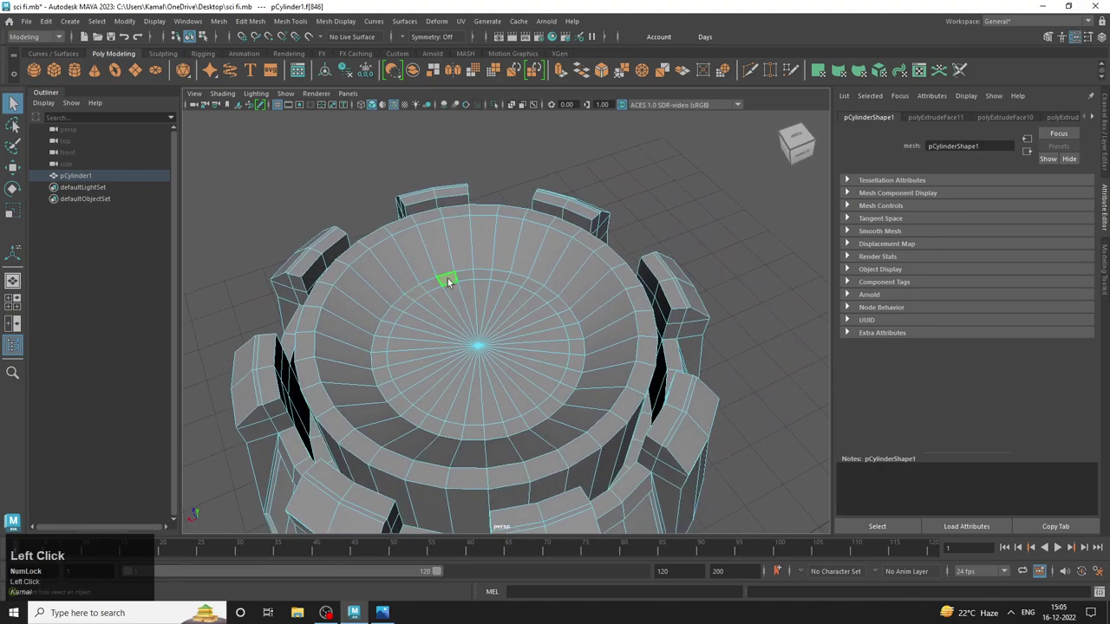
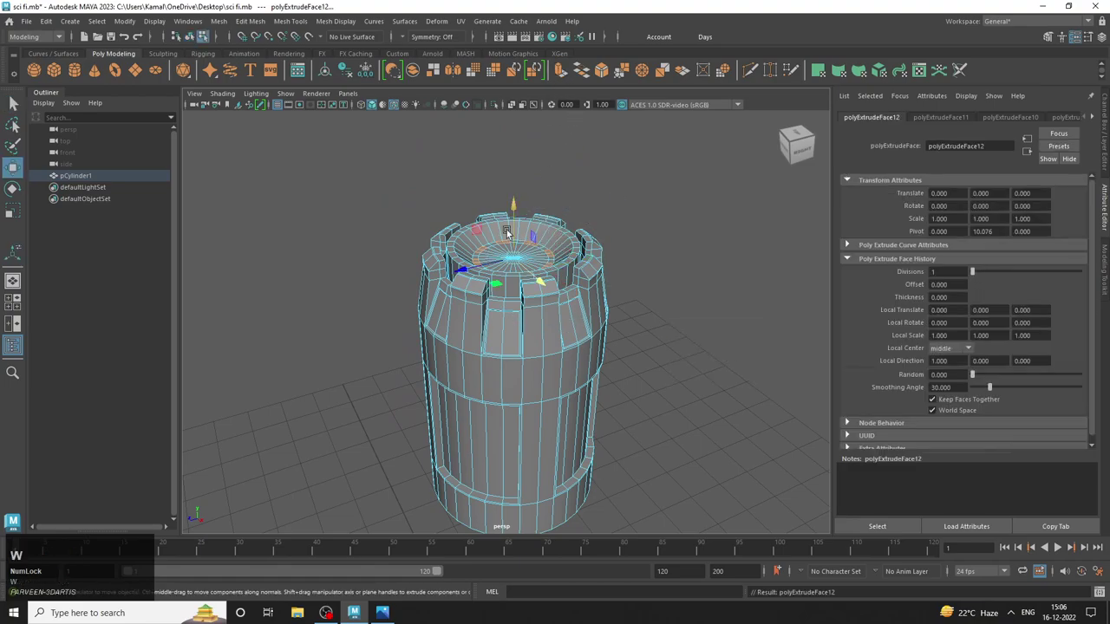
Enter Face mode and adjust the extruded bowl faces from the front view.
left_click_drag(519, 221, 499, 217)
right_click(500, 217)
left_click_drag(524, 256, 368, 355)
key("space")
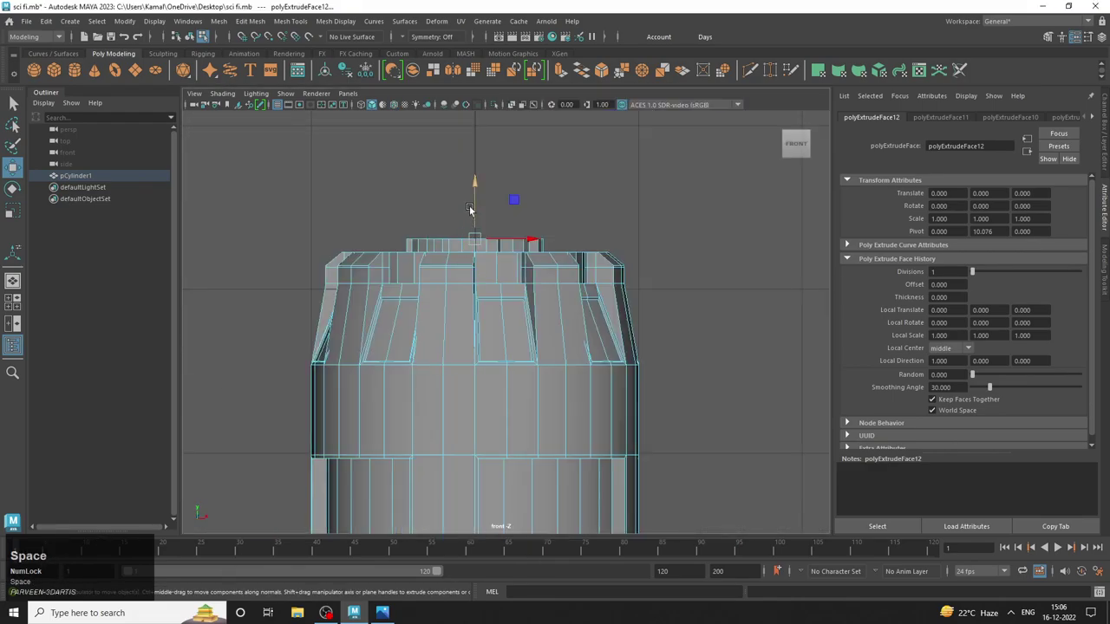
right_click(482, 239)
left_click_drag(467, 154, 486, 207)
left_click_drag(487, 207, 253, 196)
left_click_drag(253, 196, 635, 164)
key("space")
Select the ring faces on the bowl's inner wall and delete them to open the holes.
right_click(507, 195)
middle_click(617, 226)
right_click(500, 247)
left_click(479, 161)
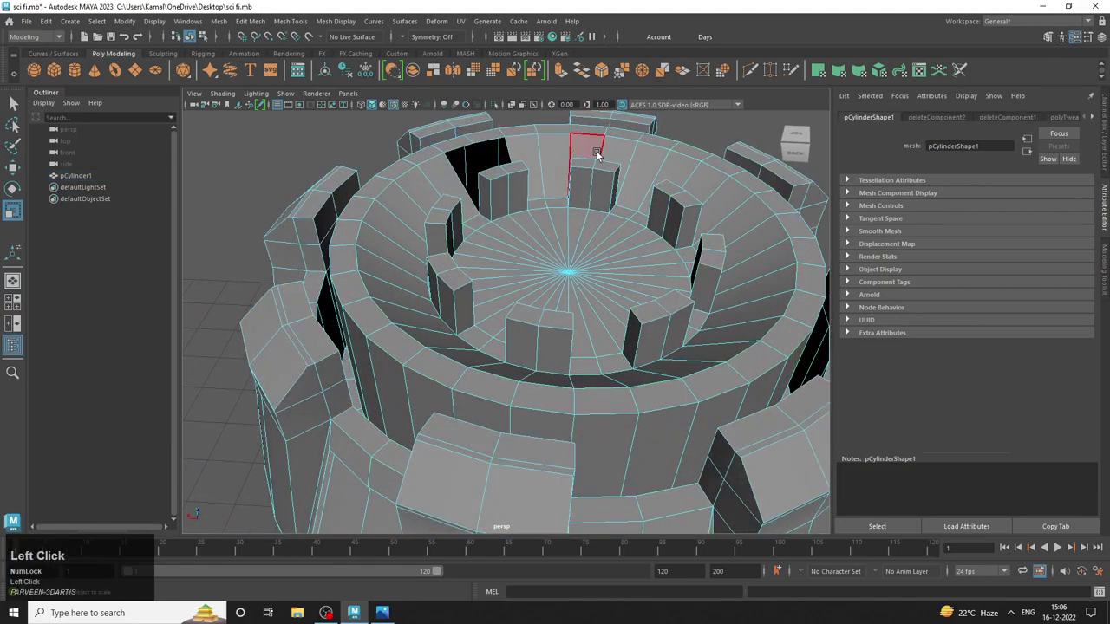
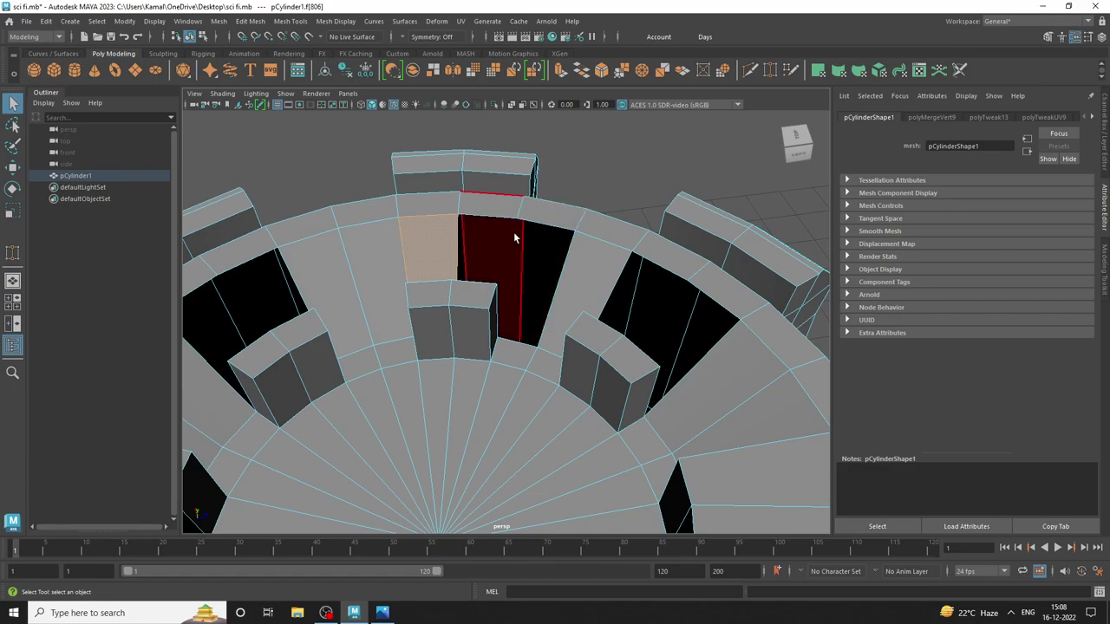
left_click(542, 237)
Return to Object mode, then pick a face inside a top gap in Face mode.
right_click(548, 226)
left_click(637, 162)
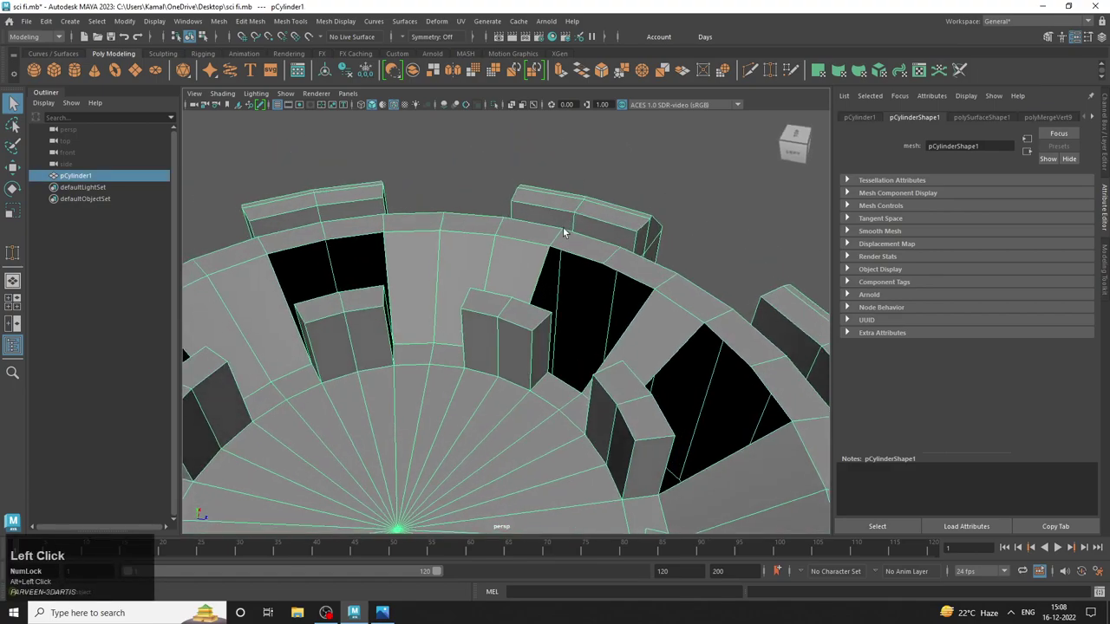
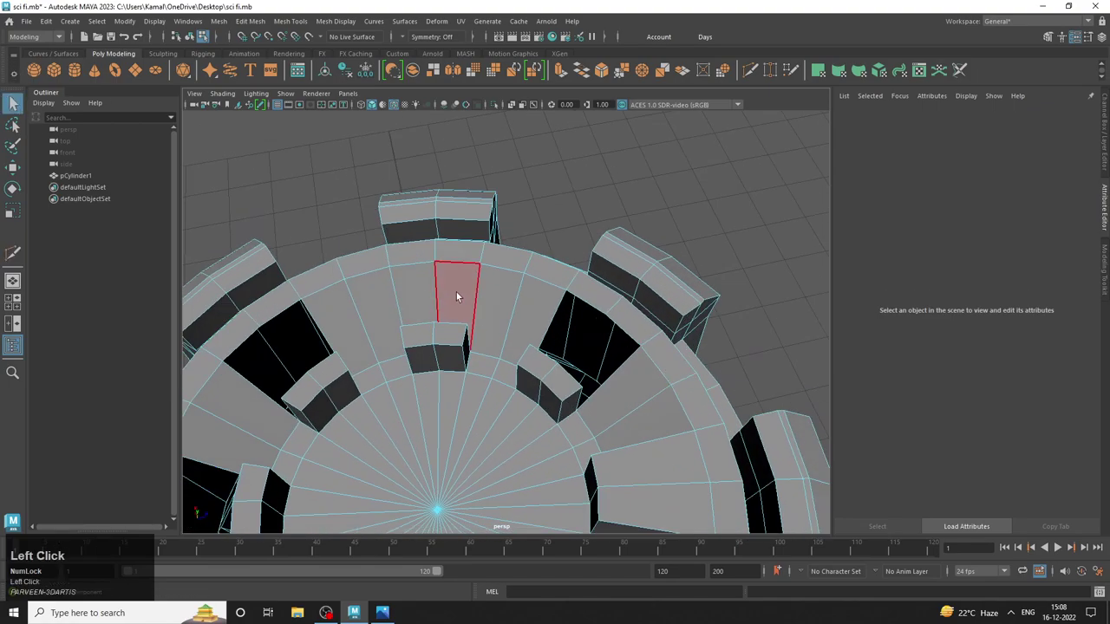
right_click(463, 295)
left_click(463, 284)
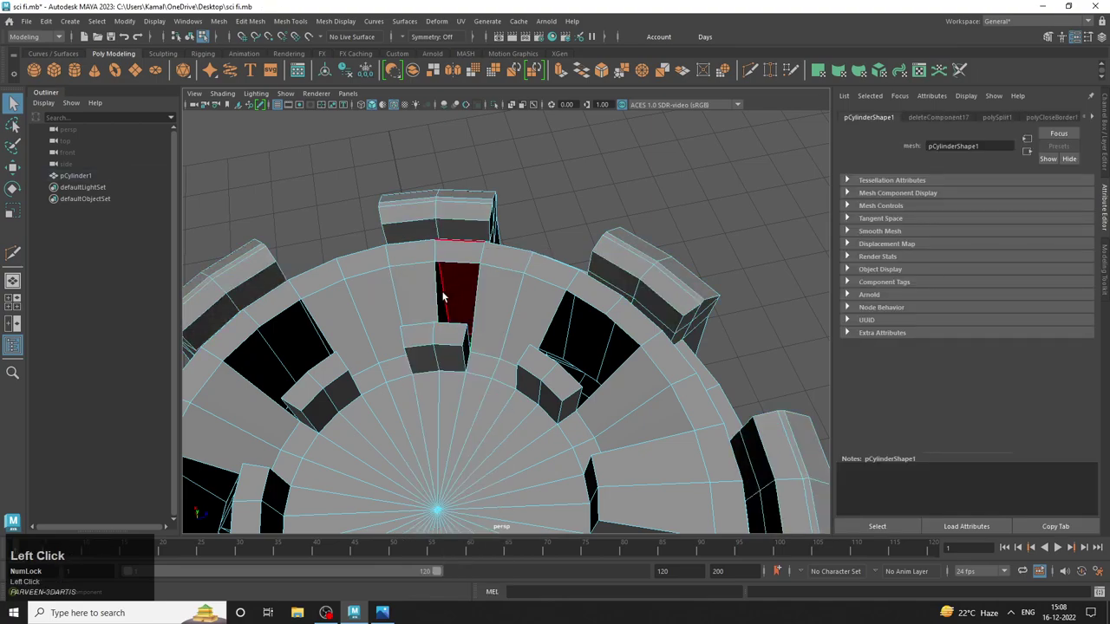
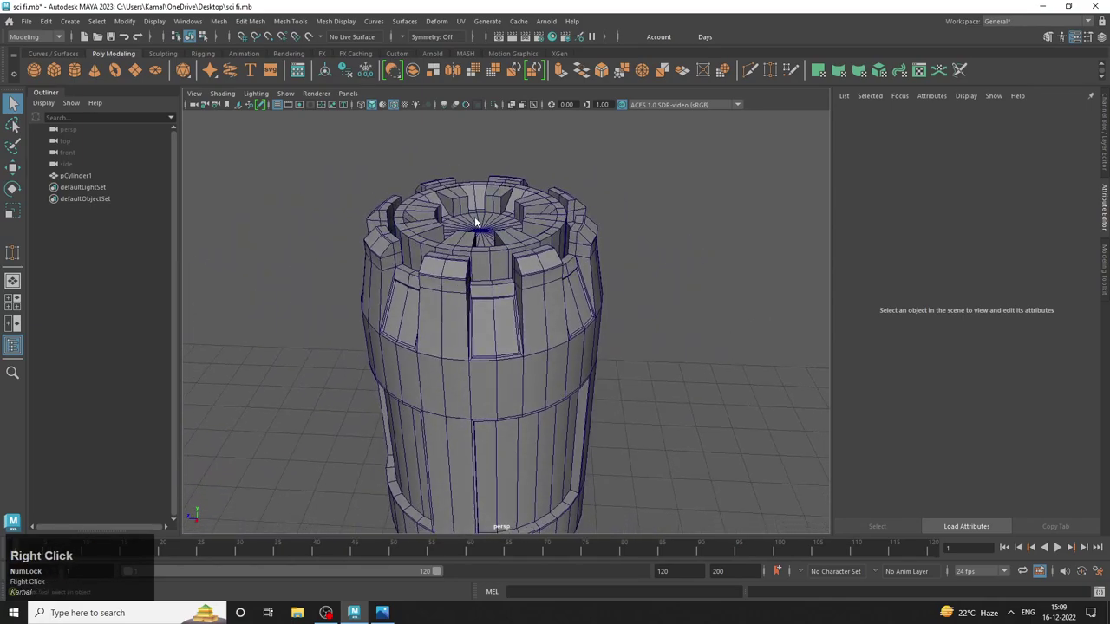
Box-select all canister vertices, Merge Vertices, deselect and switch to Edge mode.
scroll("down", 3)
left_click_drag(332, 175, 544, 320)
right_click(544, 320)
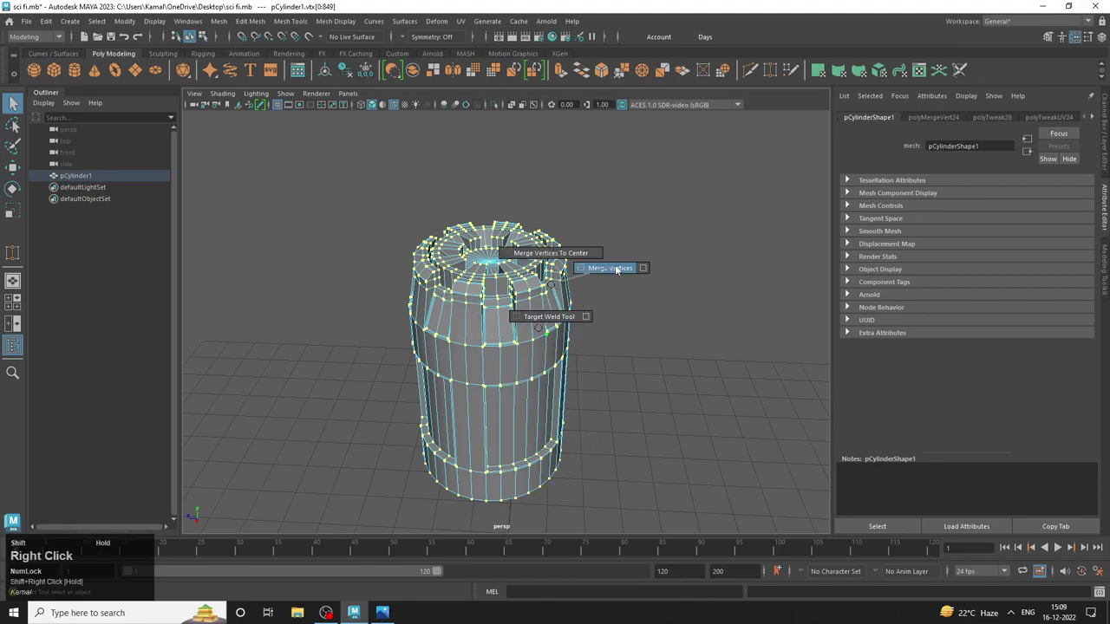
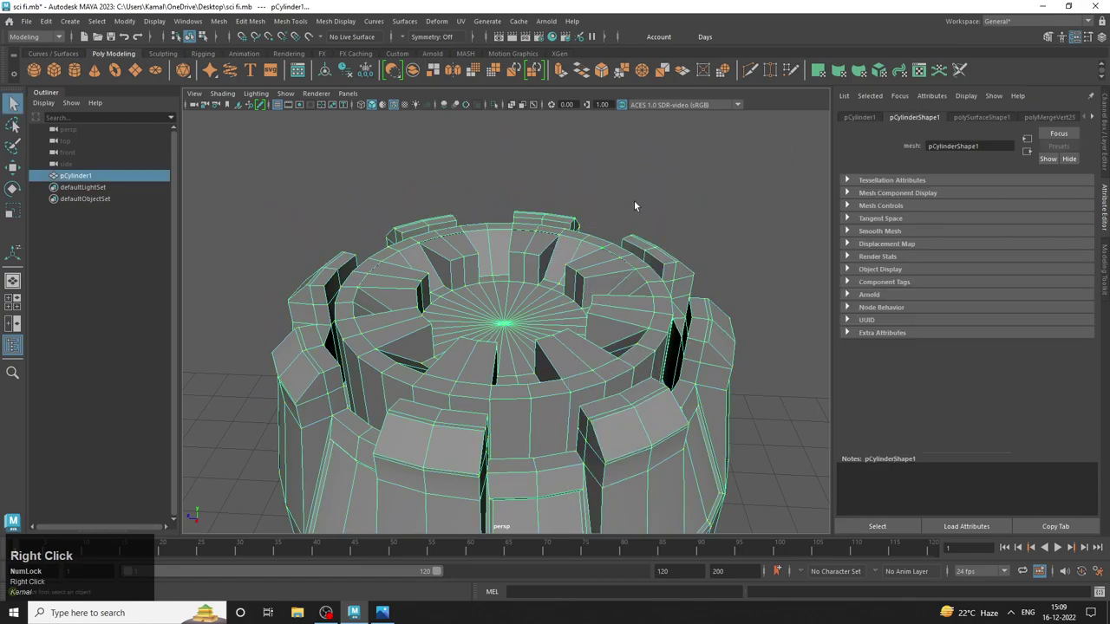
left_click(668, 169)
left_click(589, 227)
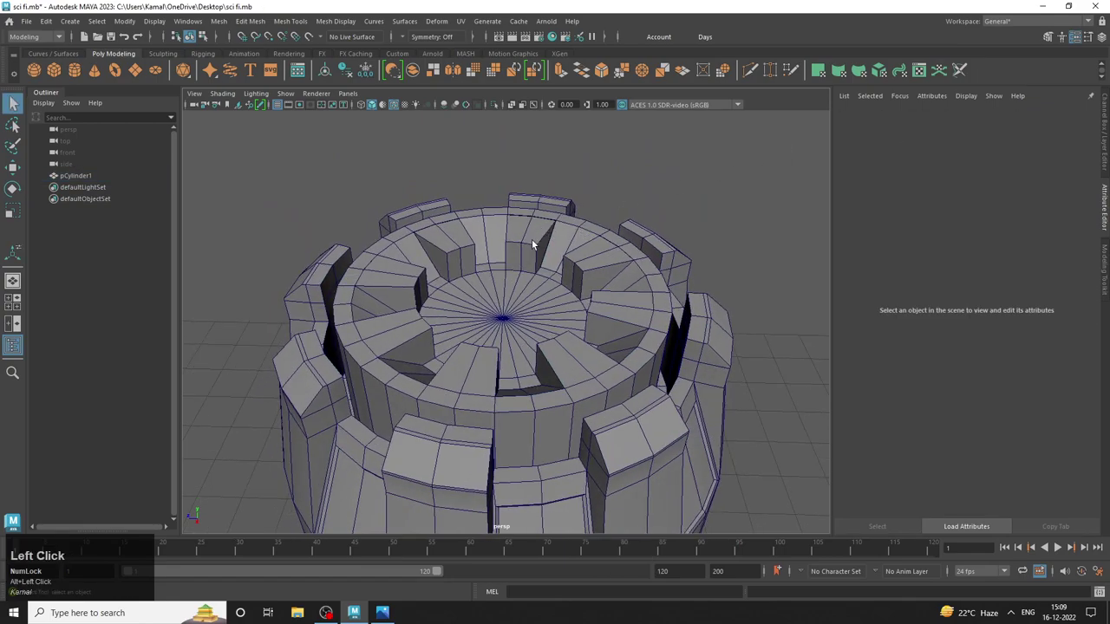
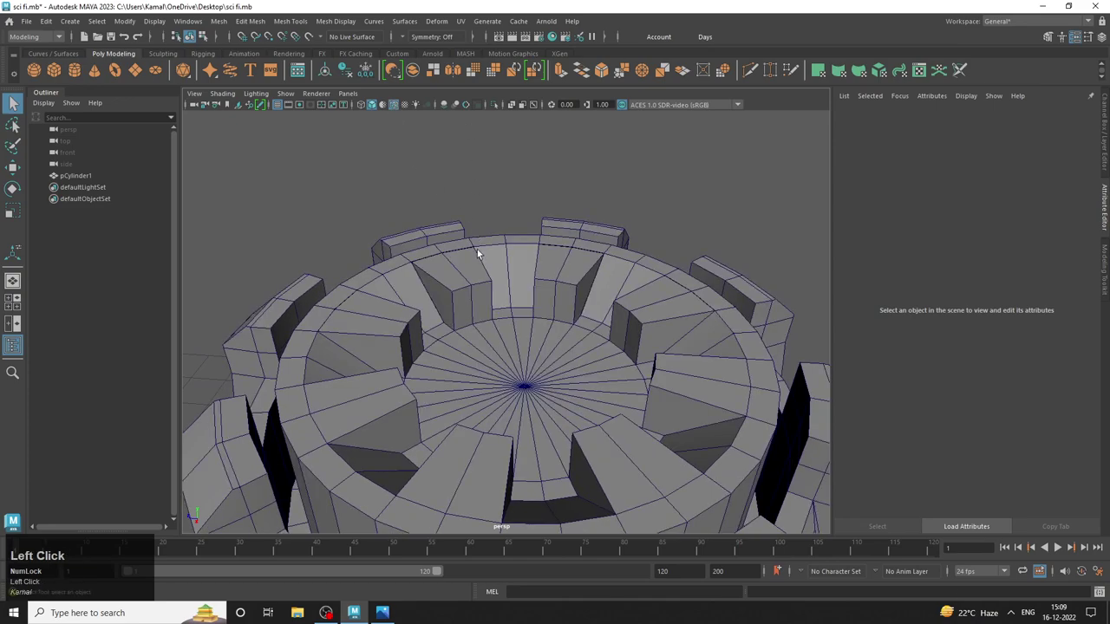
right_click(481, 253)
Select the edge loop on the top ring and adjust it.
left_click(478, 284)
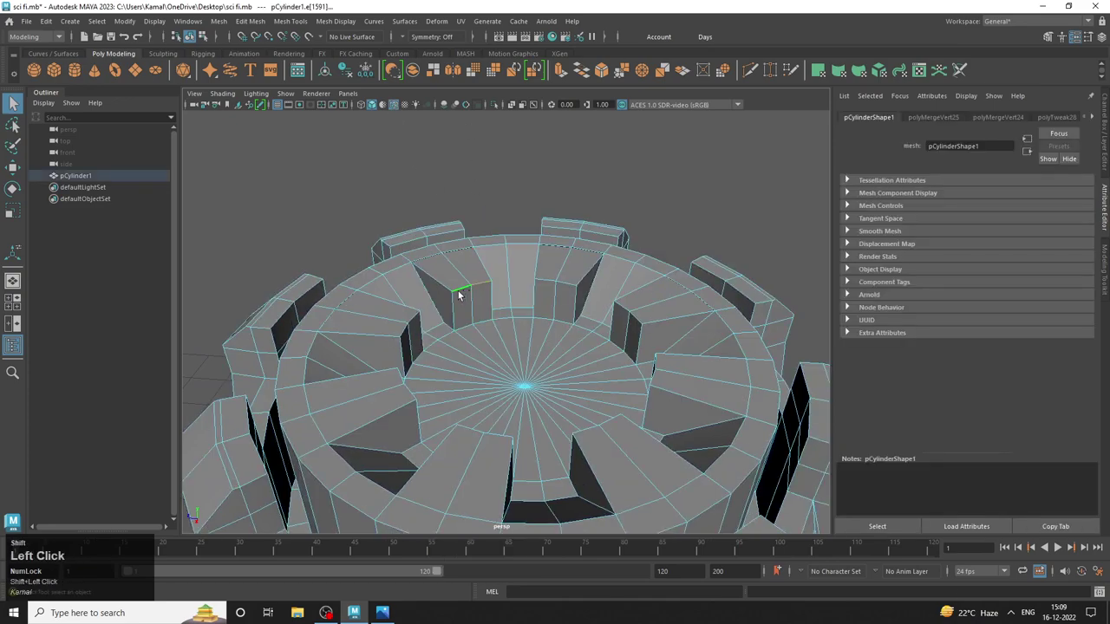
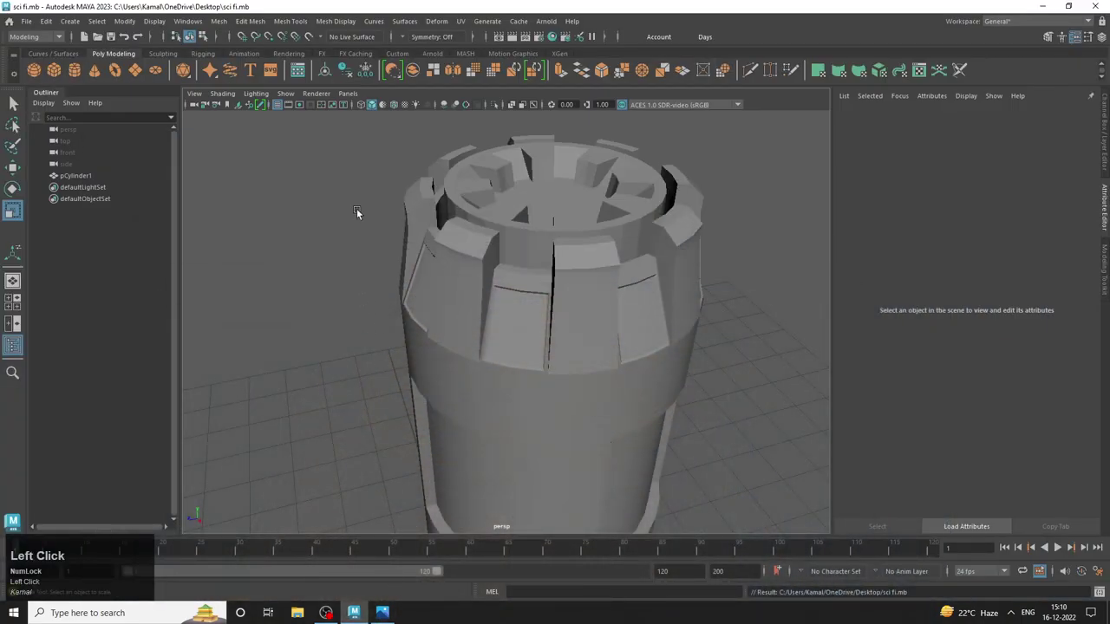
left_click(395, 108)
Pick the centre vertex of the top dish and pull the view back to the whole canister.
middle_click(493, 192)
right_click(477, 268)
key("ctrl+s")
right_click(555, 277)
left_click(577, 277)
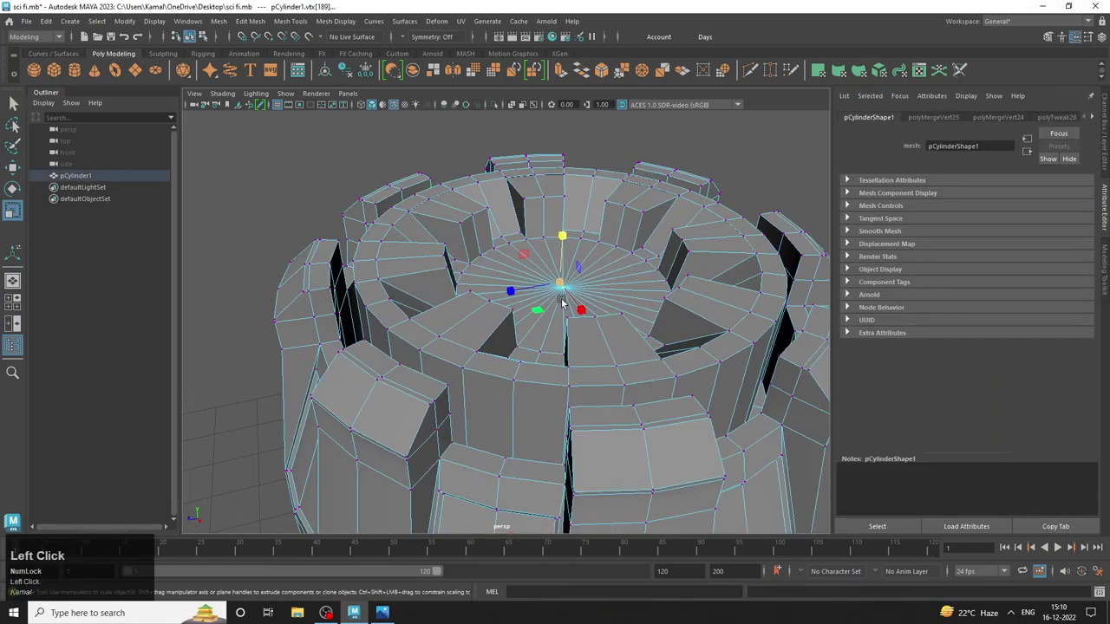
left_click_drag(569, 290, 699, 294)
left_click_drag(699, 294, 571, 320)
Select the centre faces of the top in Face mode and orbit to inspect them.
right_click(572, 320)
left_click(724, 418)
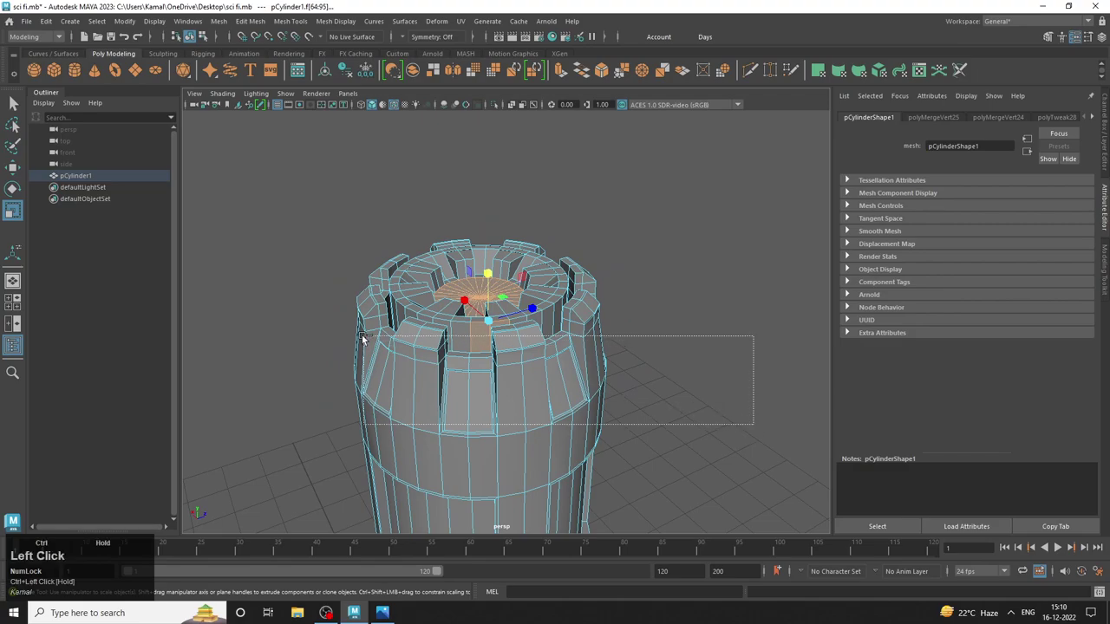
left_click_drag(701, 339, 715, 371)
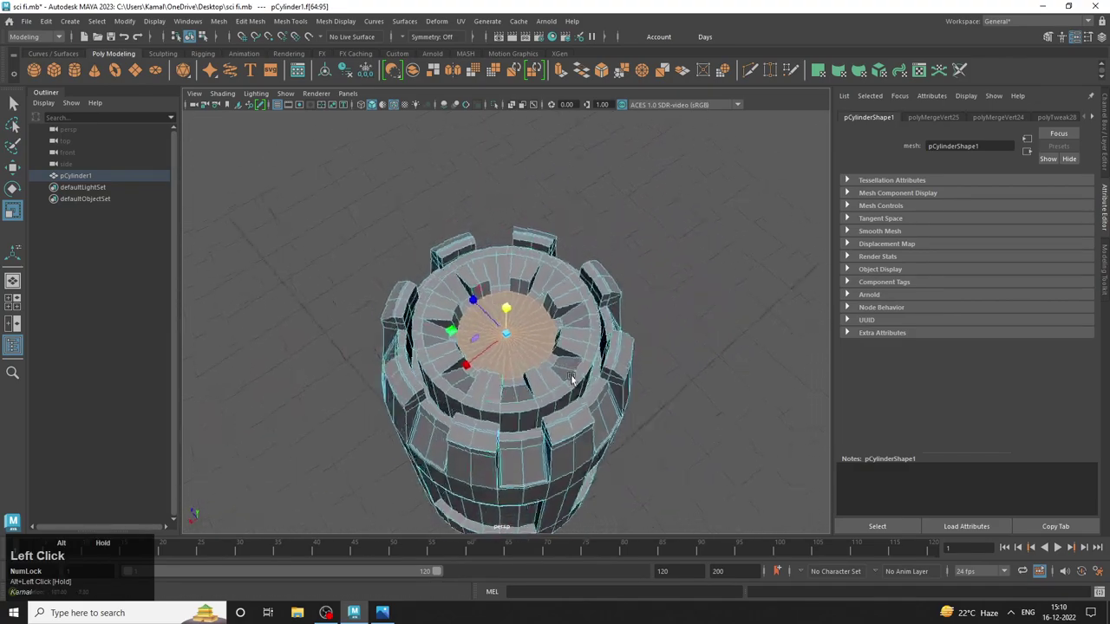
middle_click(614, 397)
left_click_drag(650, 337, 485, 341)
middle_click(486, 342)
left_click_drag(455, 291, 363, 103)
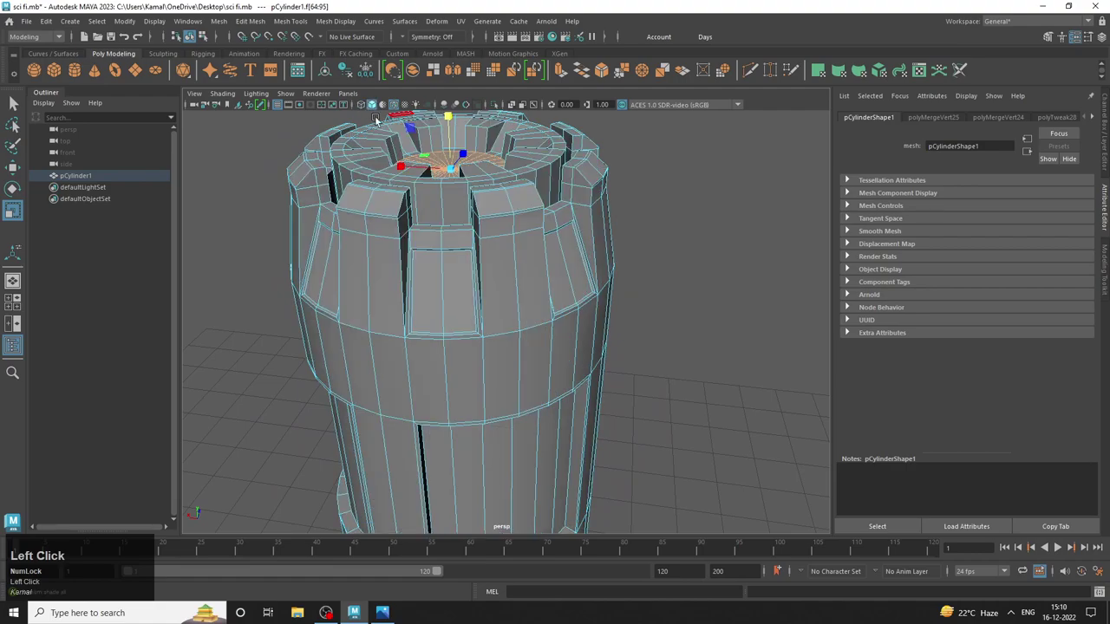
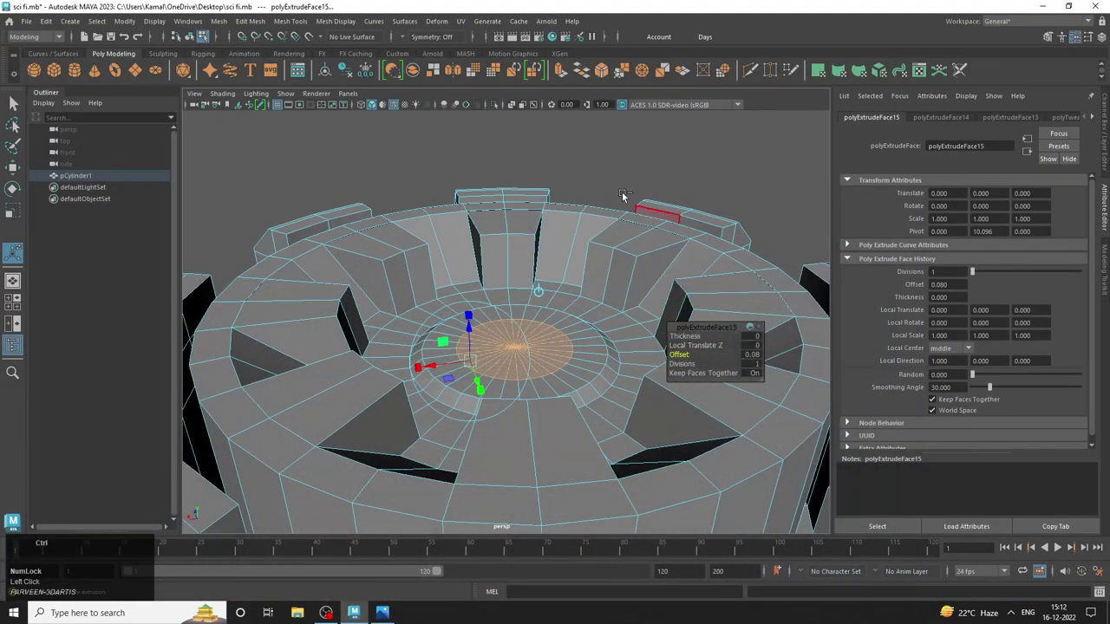
Extrude the centre faces with Offset 0.08, then again with Local Translate Z 0.06.
left_click(568, 78)
right_click(721, 361)
key("ctrl+z")
left_click(565, 71)
right_click(691, 173)
key("ctrl+z")
left_click(719, 347)
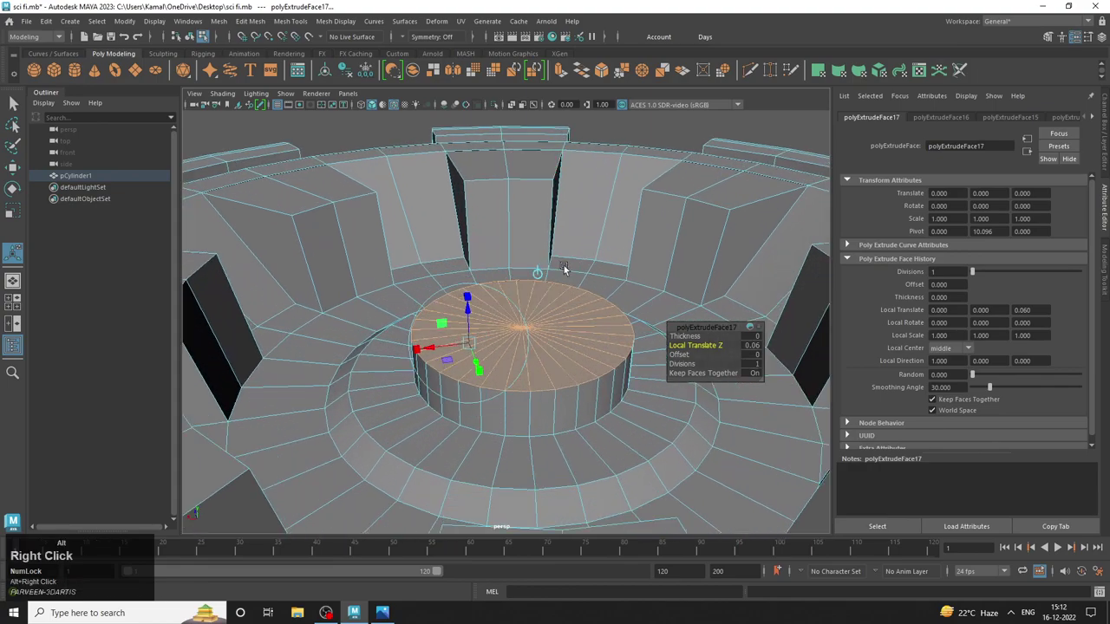
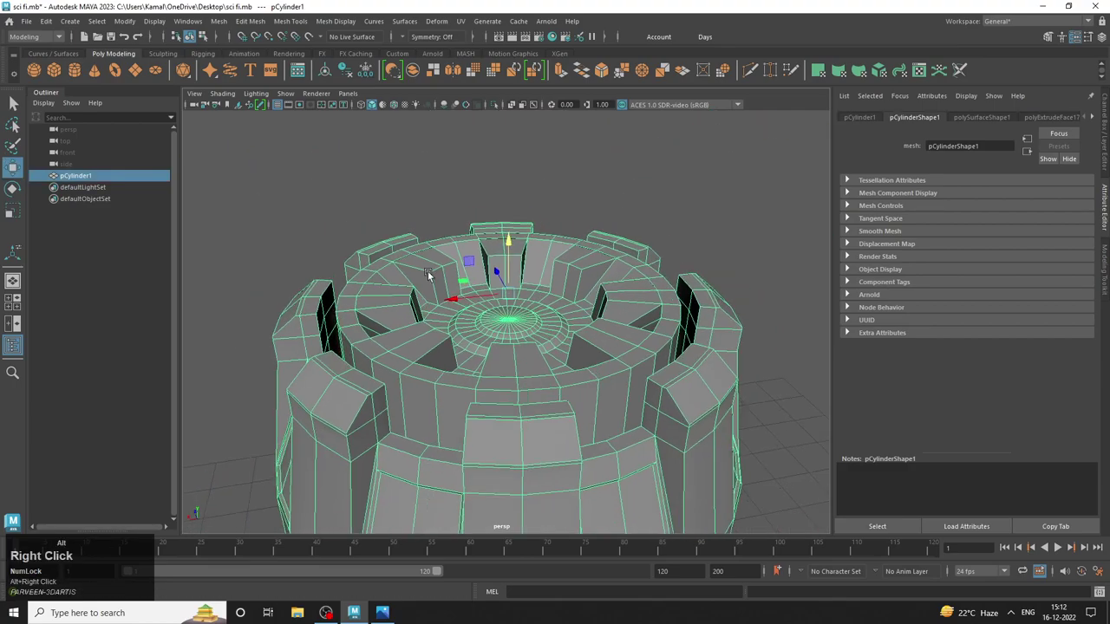
Deselect the canister and orbit around it to review the raised centre.
left_click(612, 195)
right_click(657, 248)
left_click(499, 274)
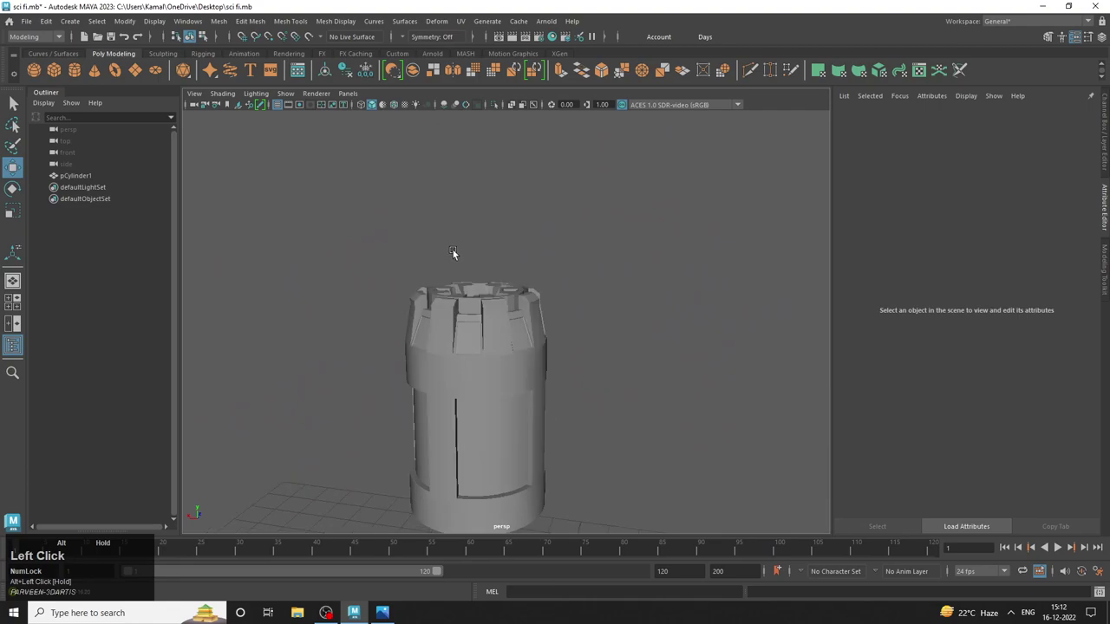
right_click(430, 259)
left_click_drag(507, 309, 358, 297)
right_click(358, 297)
middle_click(617, 323)
Reselect the canister, zoom onto its top and save the scene as sci fi.mb.
left_click(647, 330)
middle_click(483, 278)
right_click(526, 285)
middle_click(511, 292)
left_click_drag(481, 308, 515, 428)
key("ctrl+s")
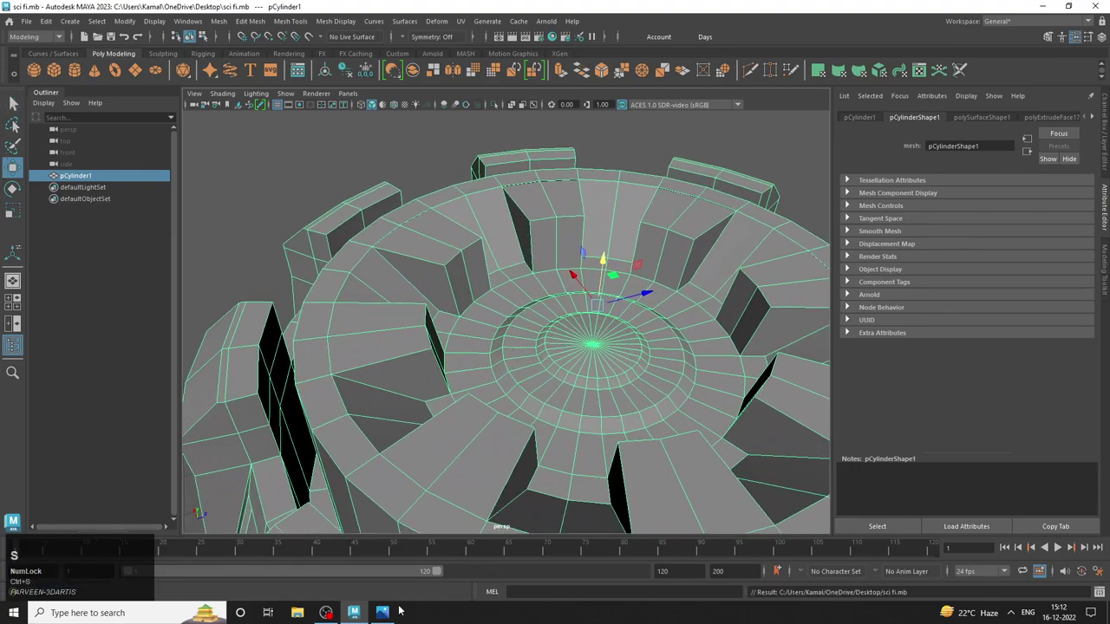
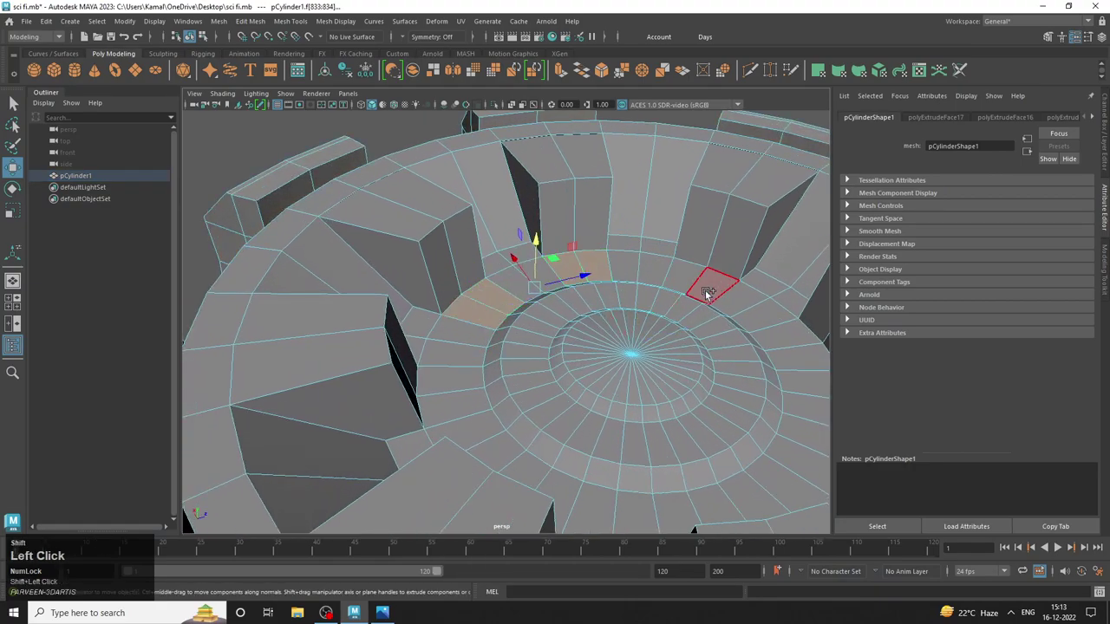
Select faces on the inner ring around the raised centre disc of the canister top.
right_click(722, 287)
left_click(579, 333)
middle_click(445, 315)
right_click(552, 298)
left_click(567, 286)
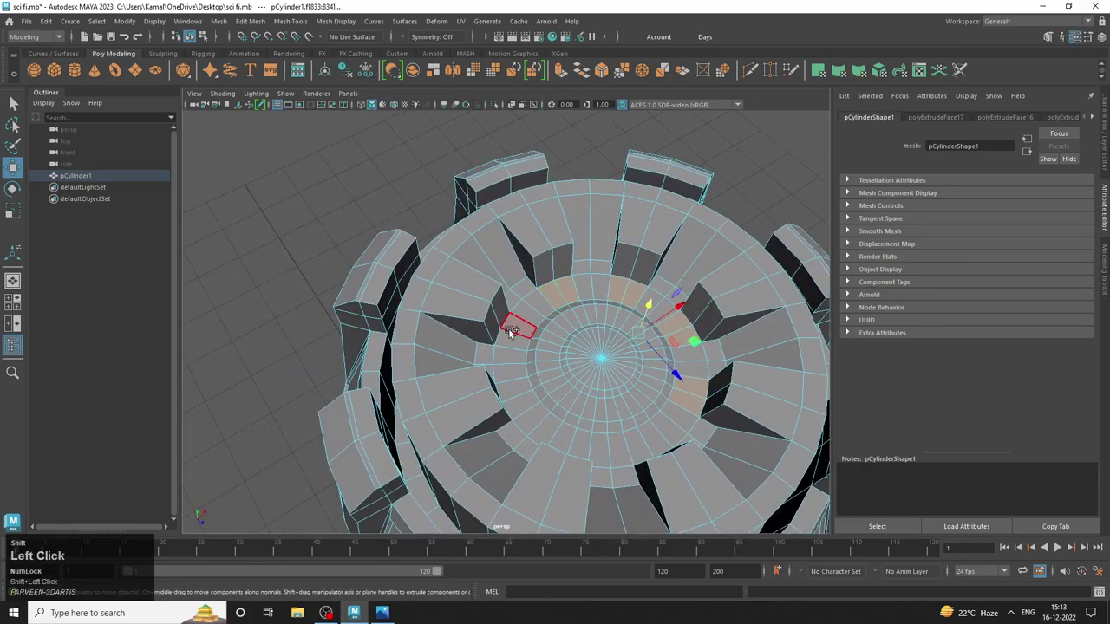
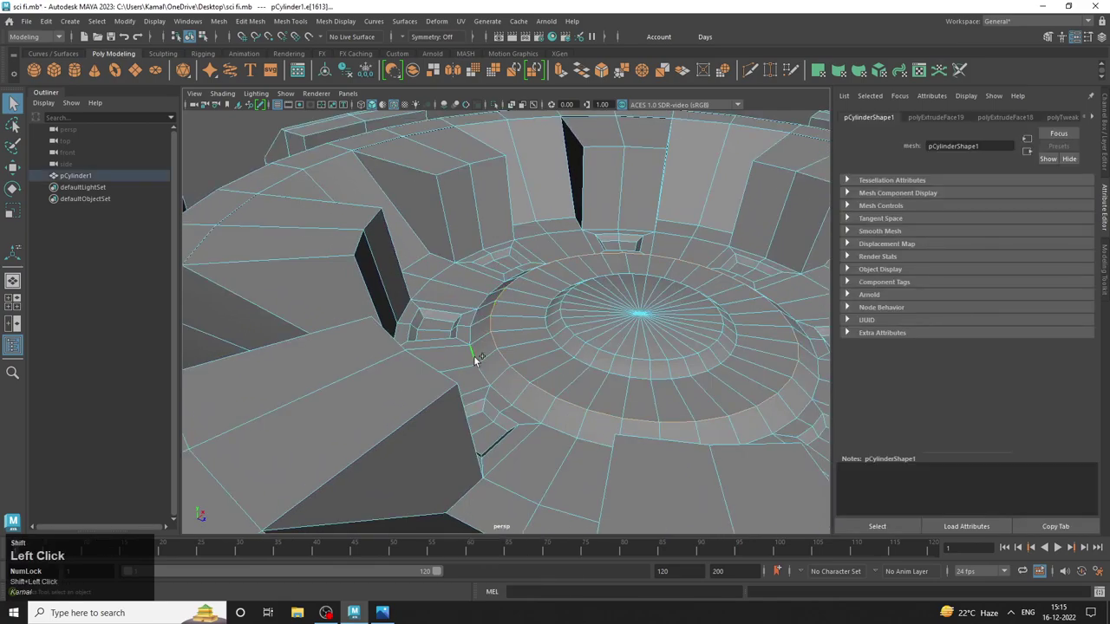
Try edge loop placements around the central hub, undoing each misplaced cut.
left_click(496, 390)
key("ctrl+z")
left_click(503, 393)
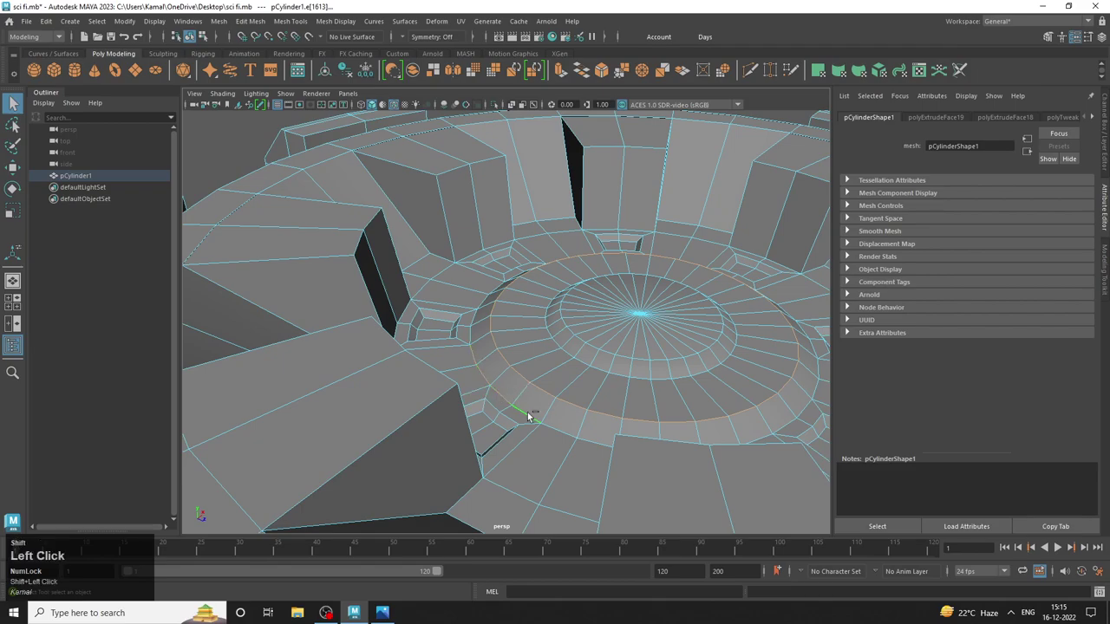
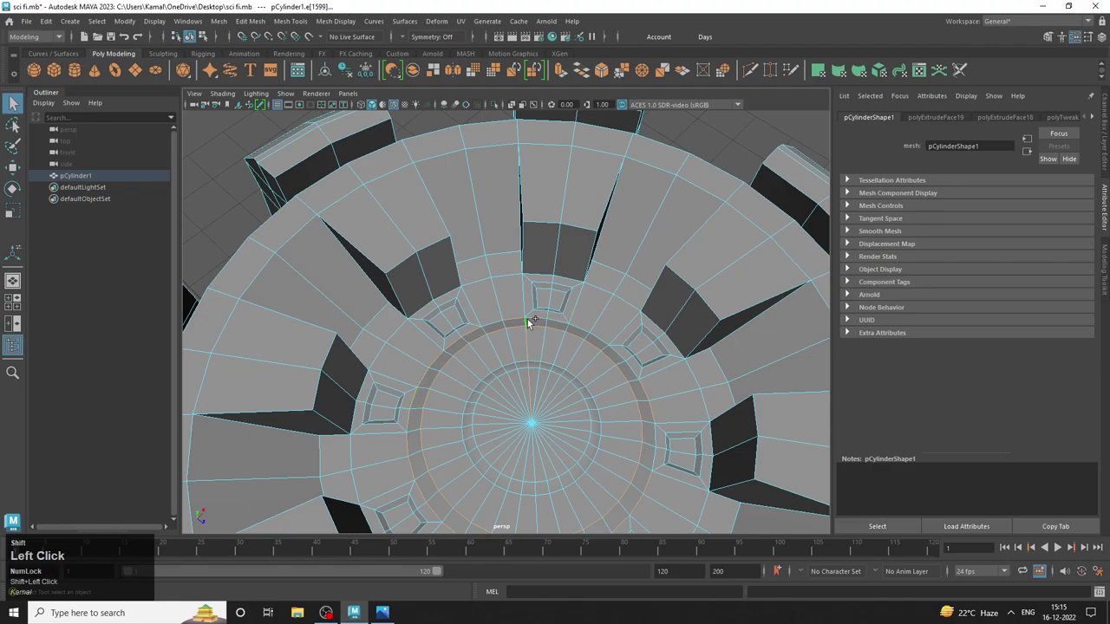
key("ctrl+z")
left_click(544, 319)
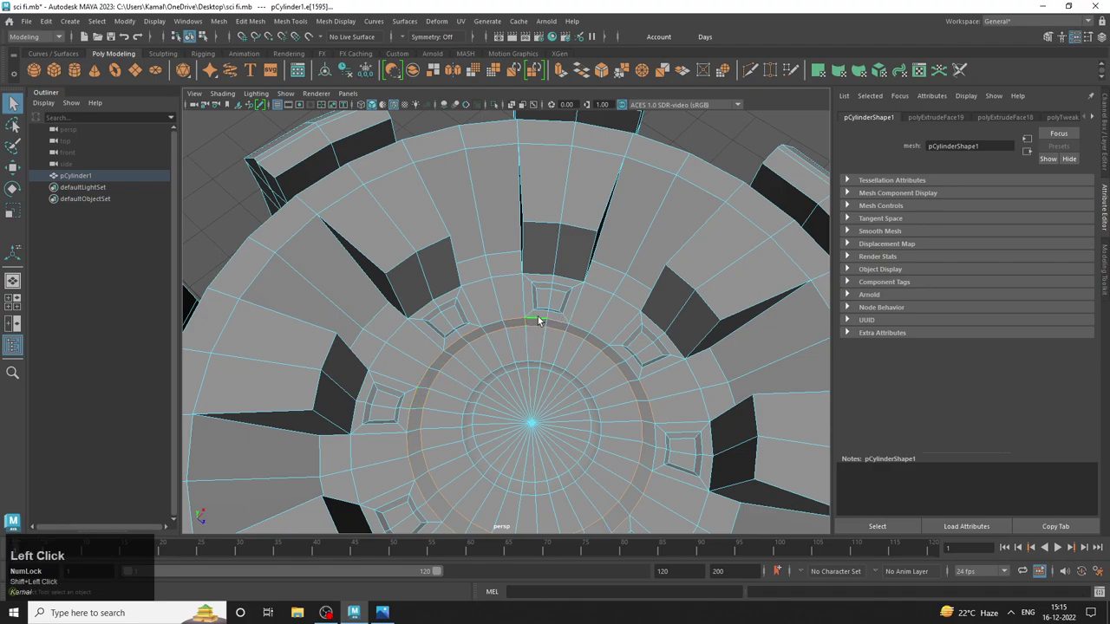
key("ctrl+z")
left_click(532, 322)
key("ctrl+z")
Insert the extra edge loops around the central hub ring on the canister top.
left_click(497, 322)
left_click(583, 327)
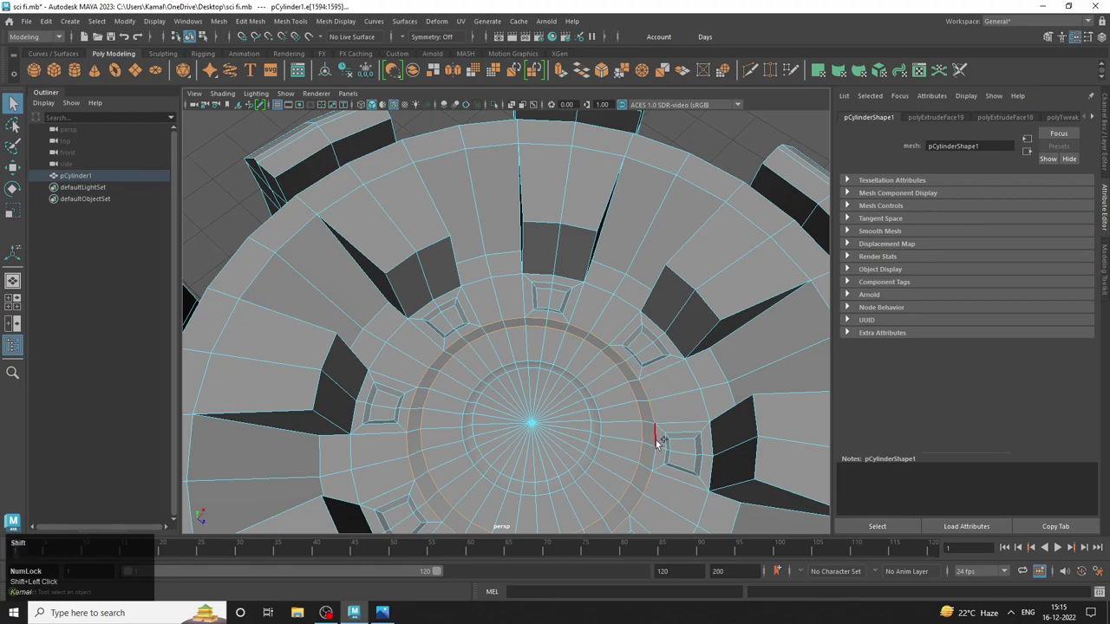
left_click(658, 440)
right_click(641, 373)
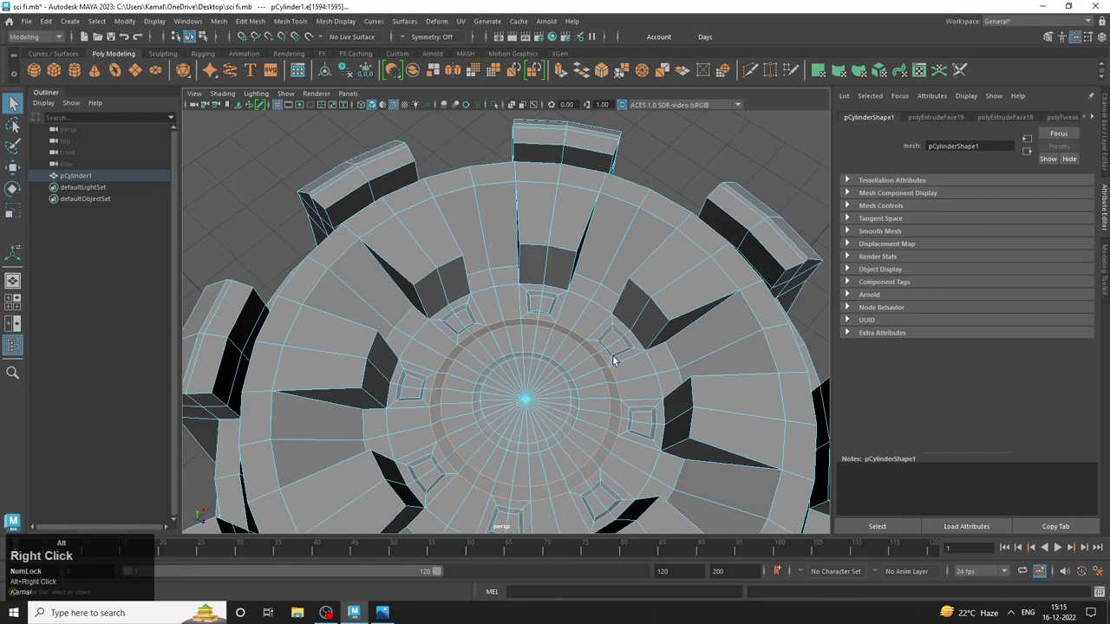
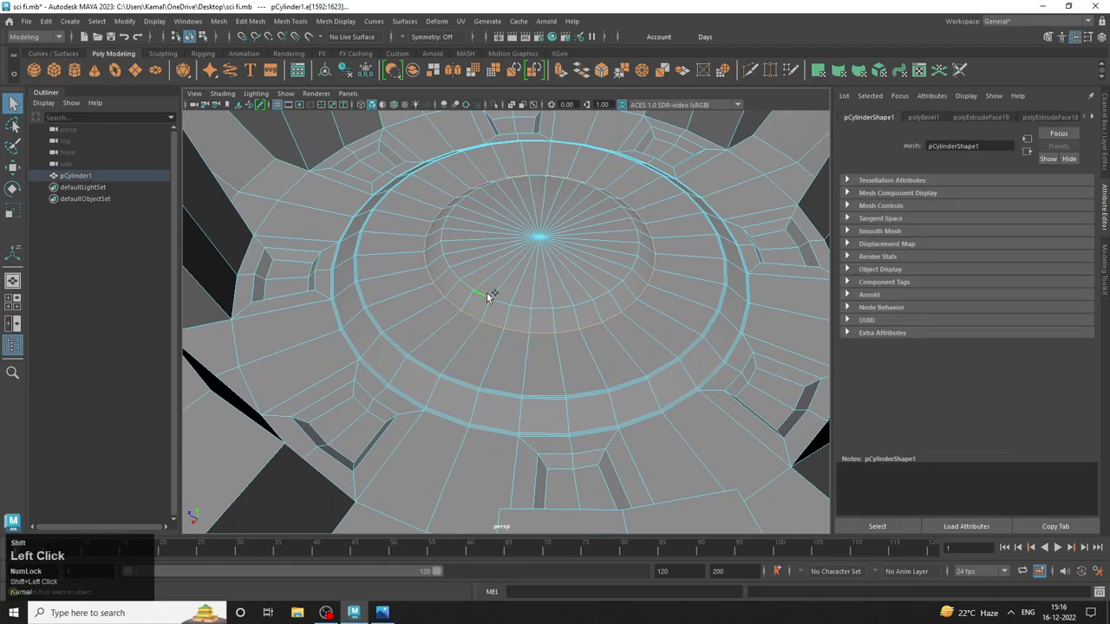
Bevel the selected edge loop encircling the canister top's central hub.
key("ctrl+b")
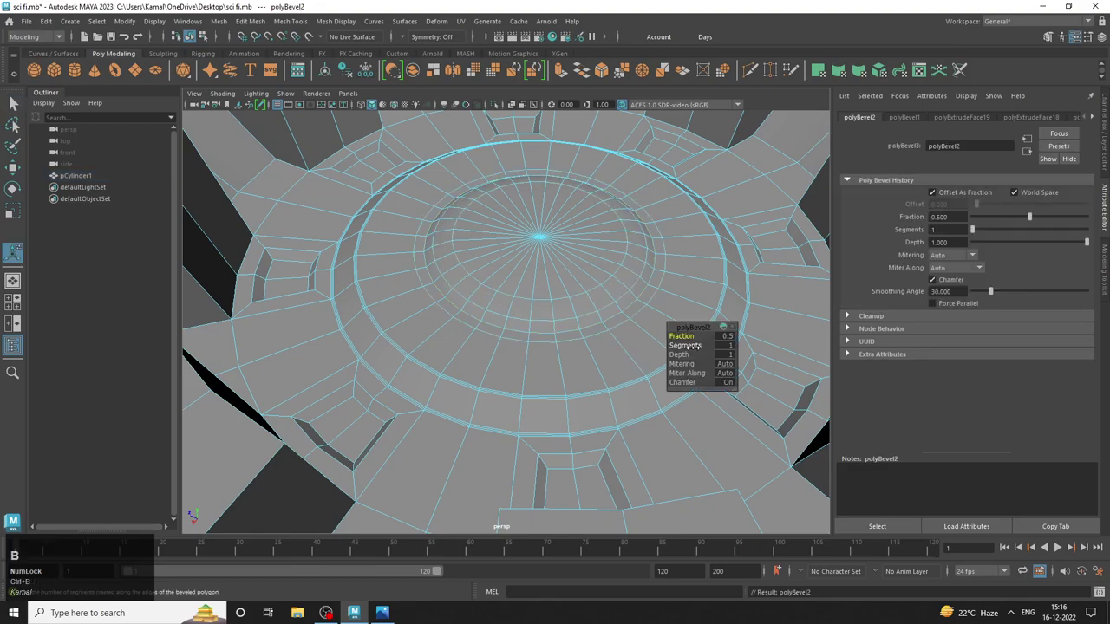
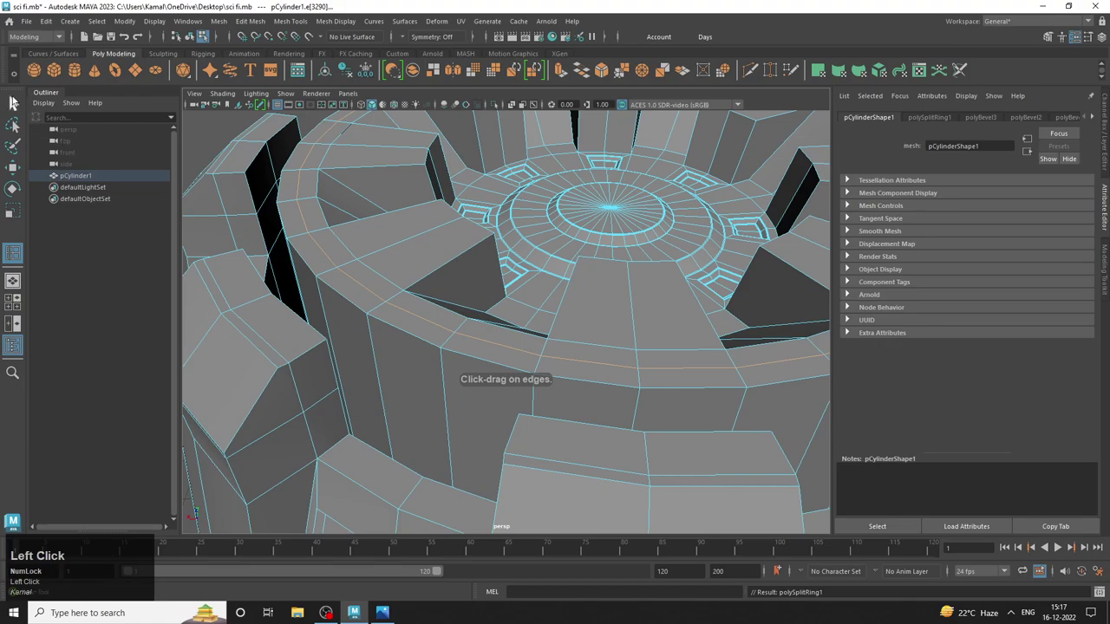
Select the band of faces running around the canister top's outer rim.
left_click(16, 100)
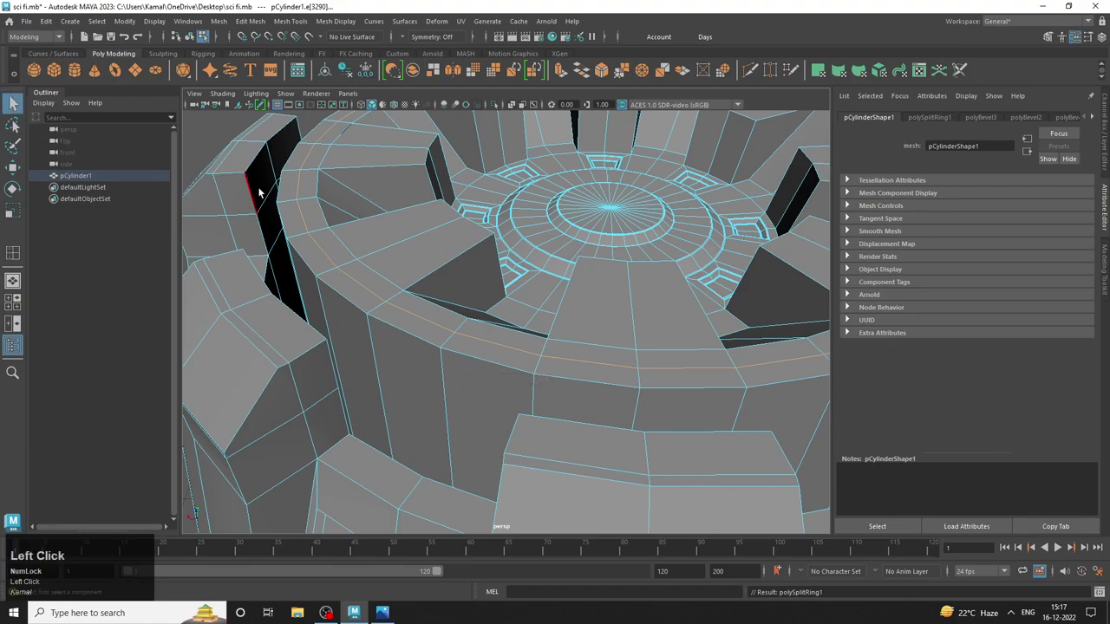
right_click(295, 192)
left_click(298, 215)
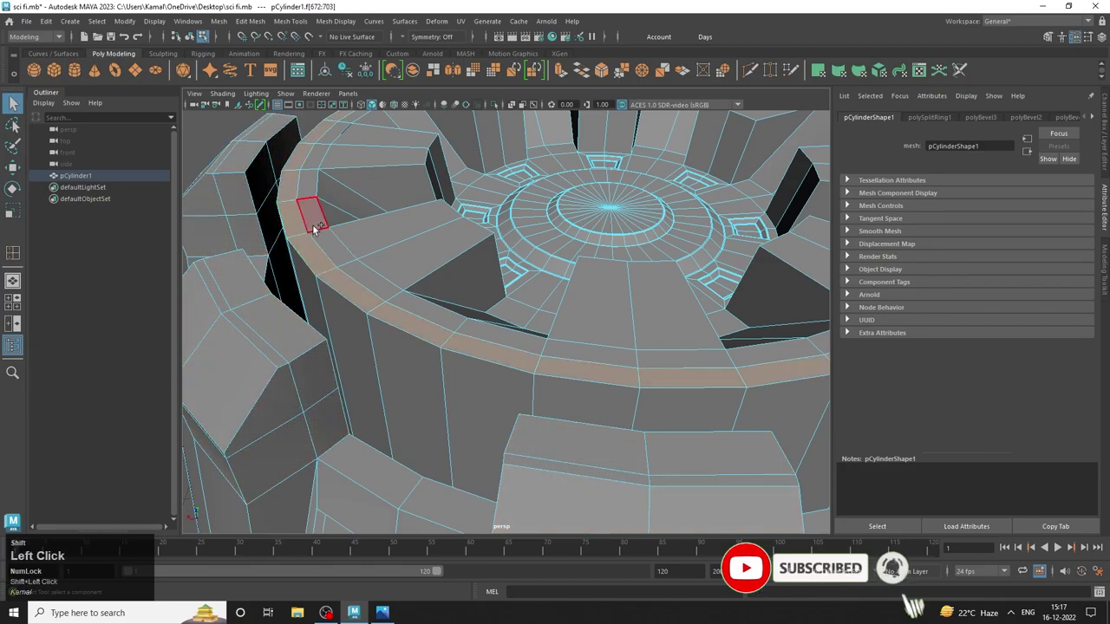
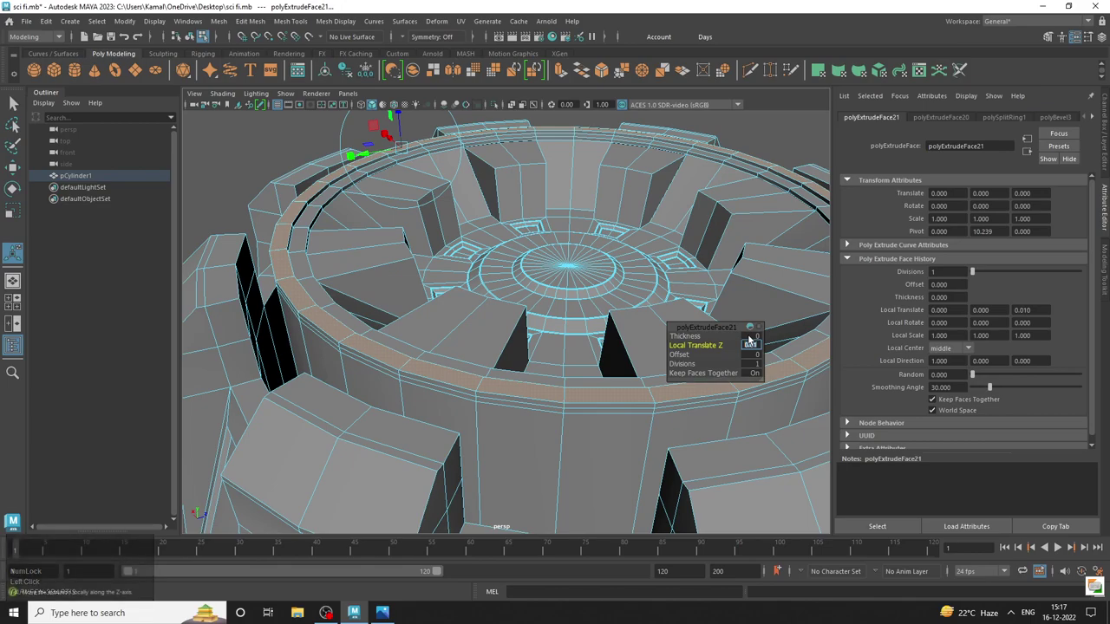
Extrude the rim face rings slightly and bring up the lid reference photo.
right_click(577, 207)
left_click(798, 140)
left_click_drag(638, 156, 392, 609)
left_click(392, 609)
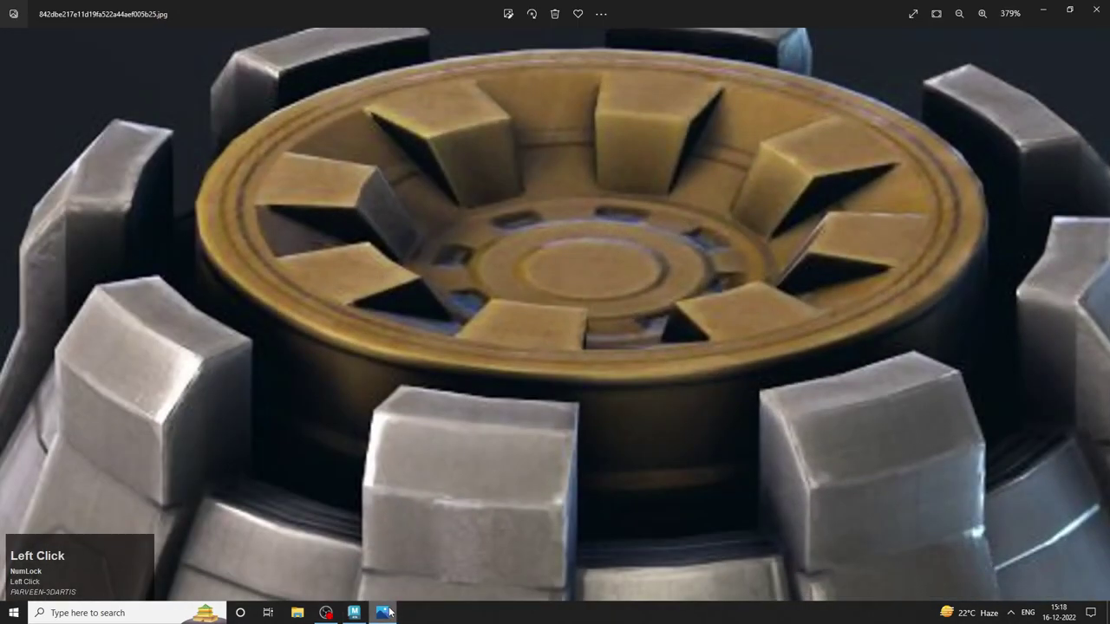
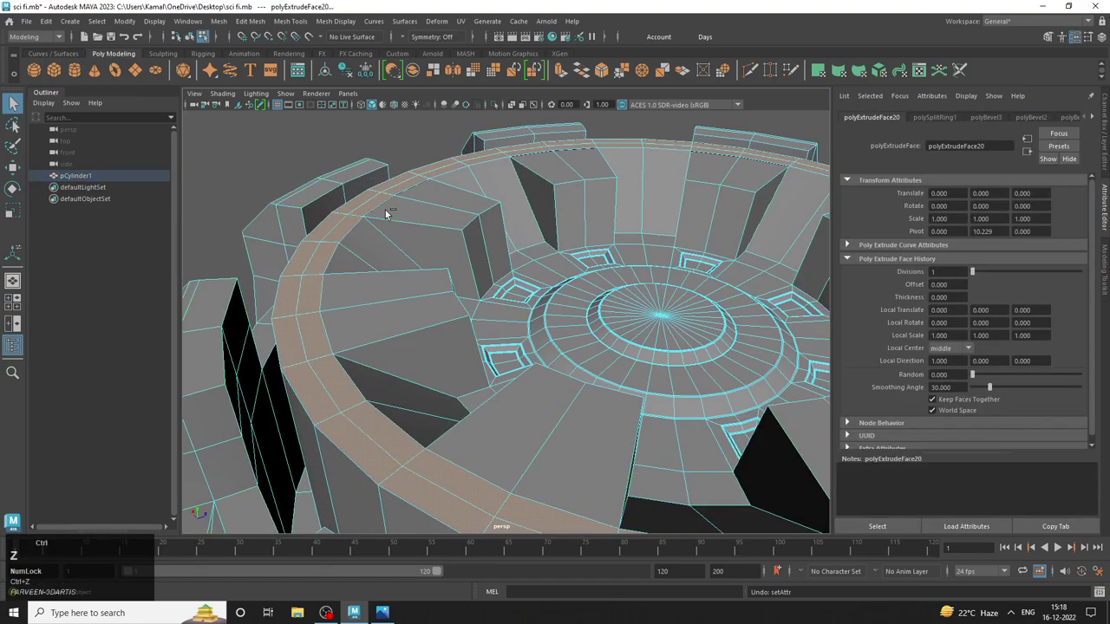
Extrude the rim face band with negative Local Translate Z to cut a thin groove.
left_click(342, 215)
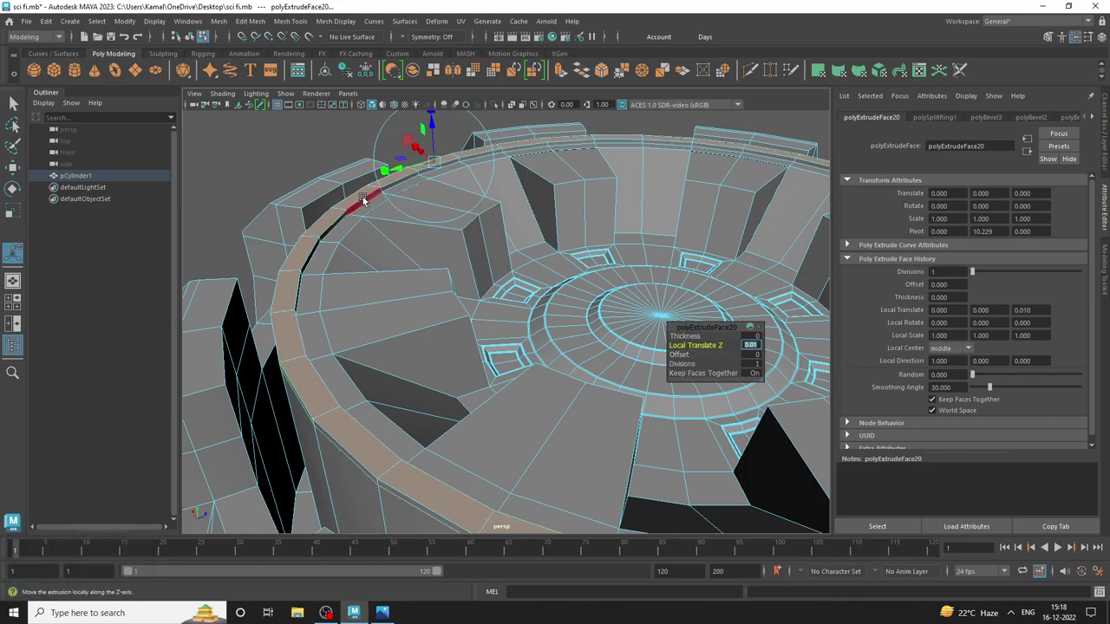
left_click_drag(369, 199, 418, 528)
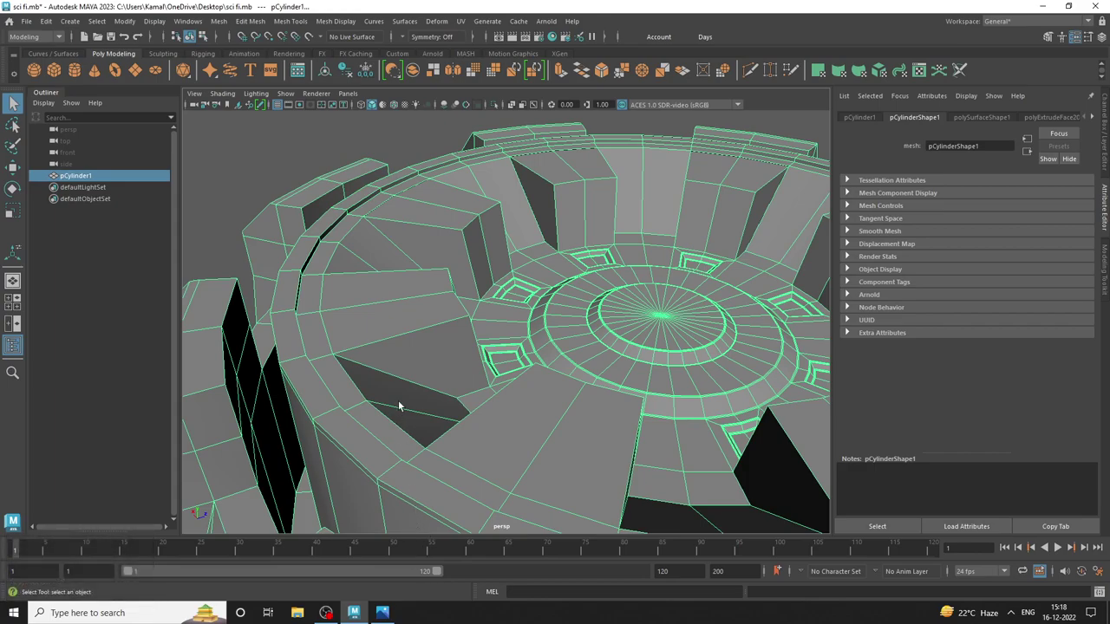
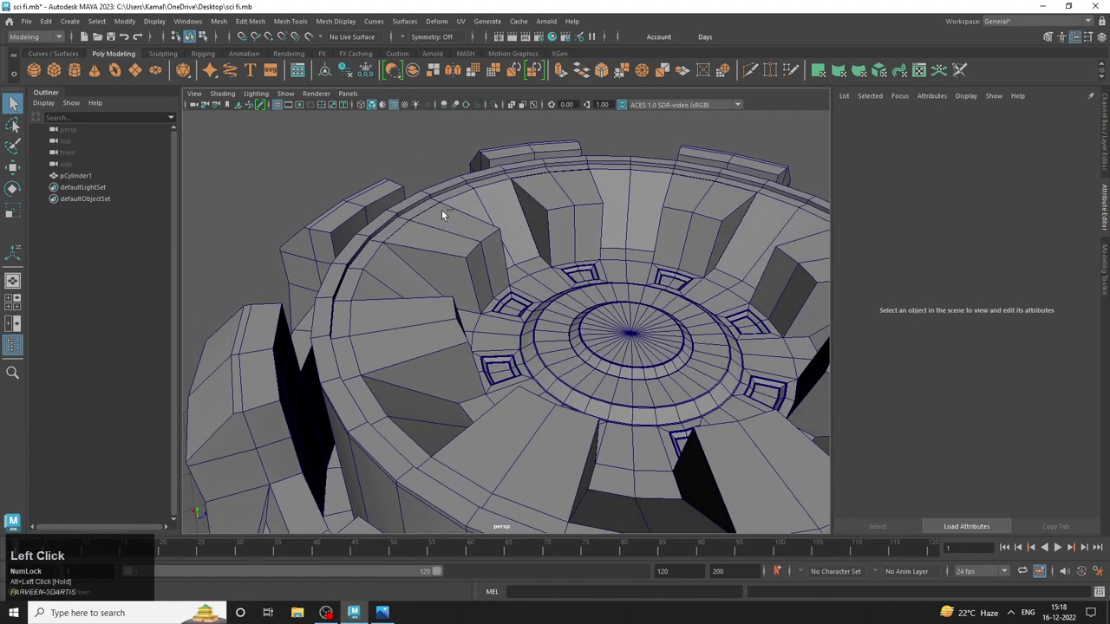
Undo and insert an edge loop around the canister's outer rim.
key("ctrl+z")
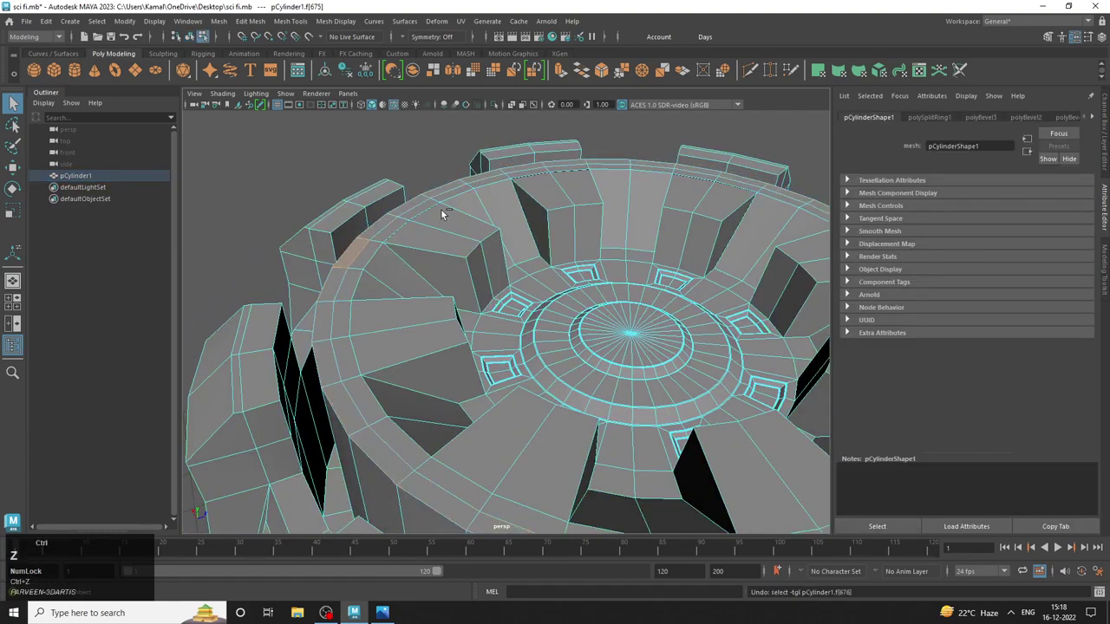
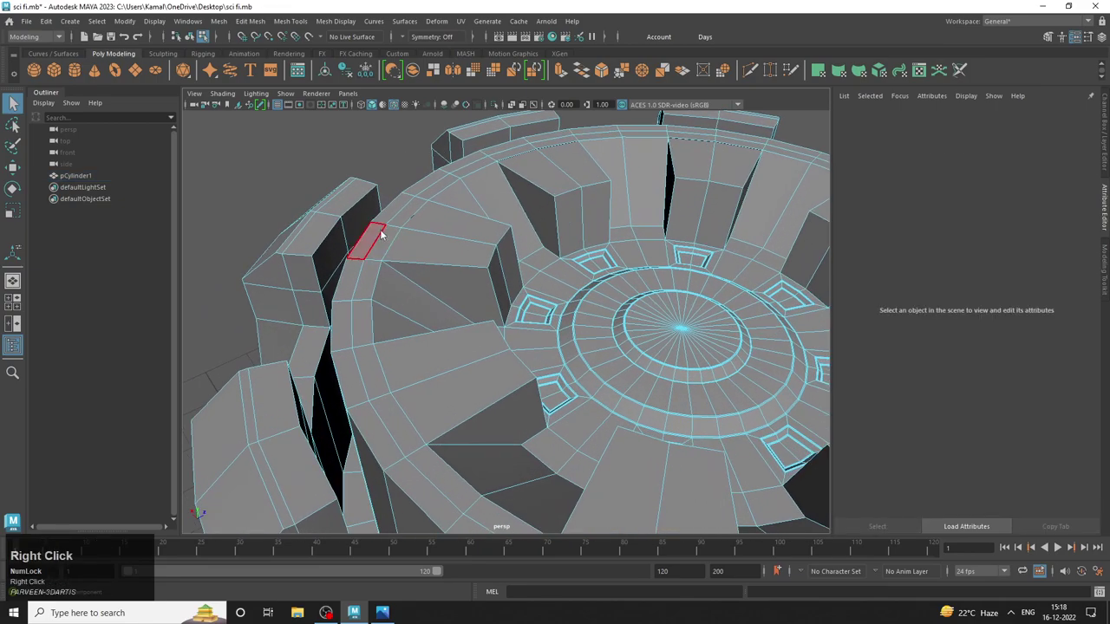
left_click(386, 235)
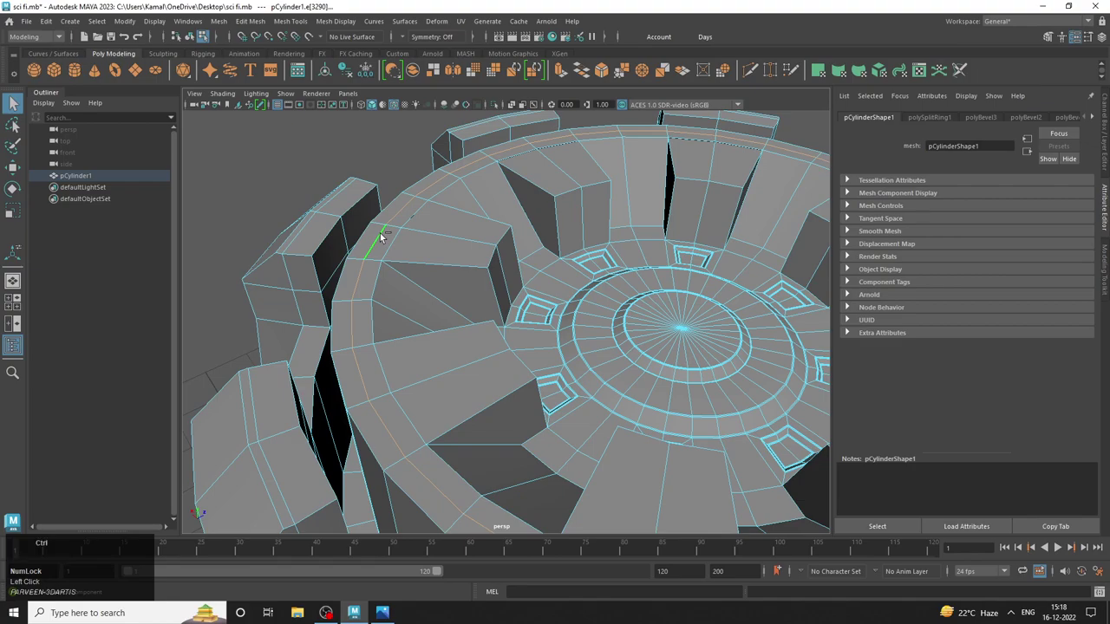
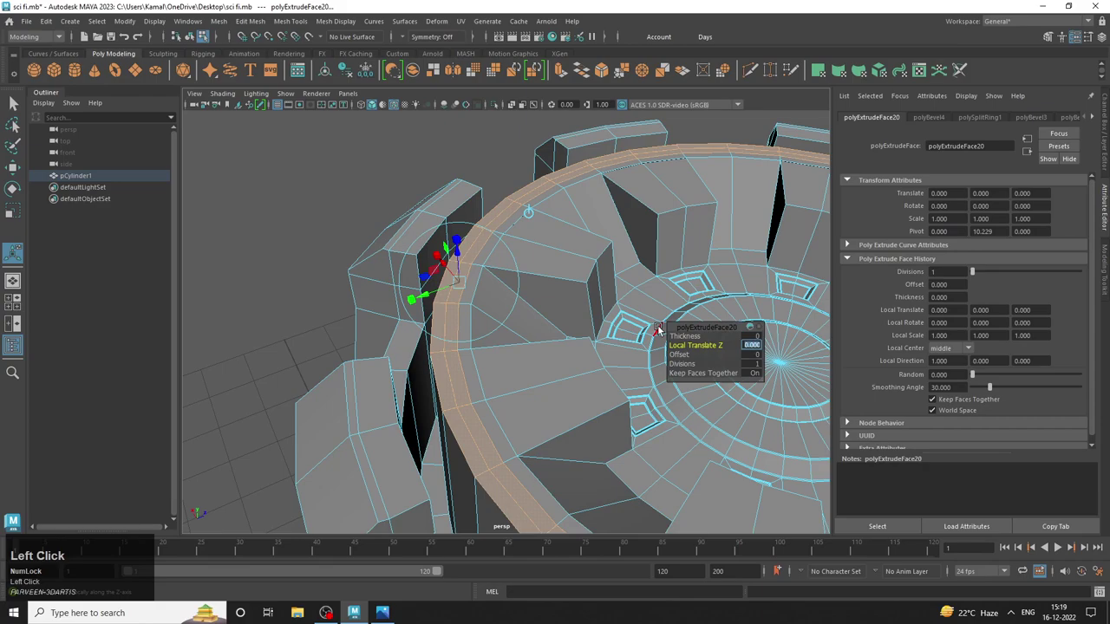
Select the outer rim face band for the second stepped extrude.
right_click(538, 194)
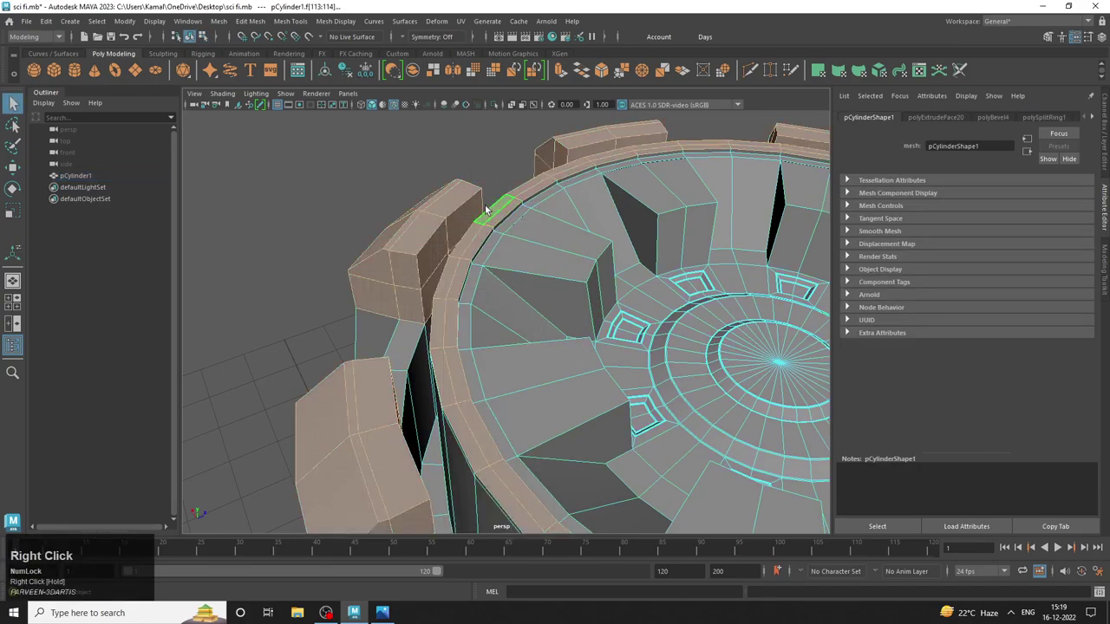
left_click(491, 204)
left_click(473, 238)
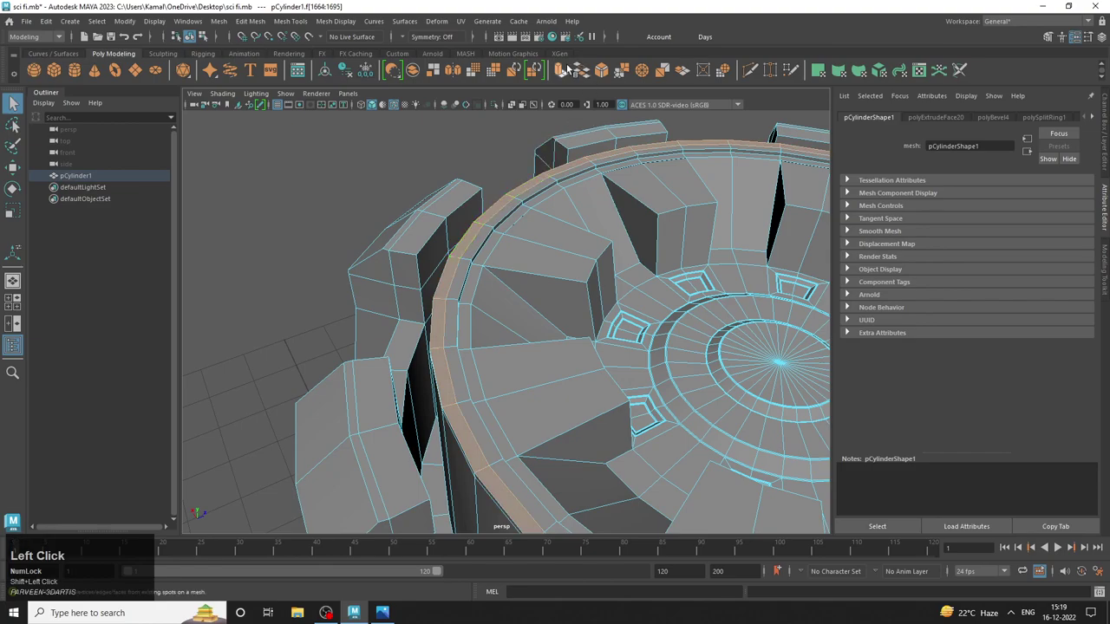
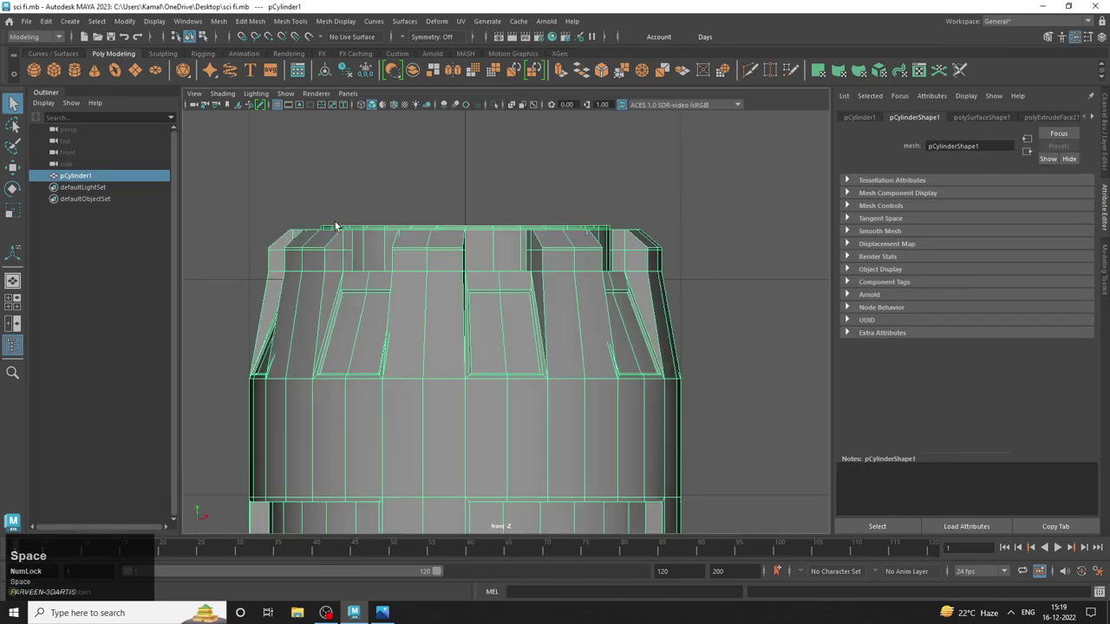
Select the horizontal edge ring on the canister's middle band and apply a wide bevel.
right_click(339, 223)
left_click_drag(248, 192, 627, 218)
key("space")
left_click(647, 240)
right_click(615, 209)
left_click(690, 188)
left_click(661, 212)
middle_click(560, 213)
left_click(398, 108)
left_click(398, 171)
right_click(413, 181)
right_click(421, 192)
left_click(491, 266)
key("ctrl+z")
Save the scene and switch to picking edges atop the raised blocks inside the lid.
right_click(437, 236)
left_click(648, 136)
left_click(568, 180)
middle_click(485, 187)
right_click(445, 205)
key("ctrl+s")
left_click(460, 226)
right_click(426, 229)
left_click(425, 245)
right_click(423, 218)
left_click(415, 221)
Select and move the top edges of a raised rim block to adjust its shape.
left_click(452, 251)
left_click(482, 244)
middle_click(449, 251)
right_click(470, 249)
left_click(499, 224)
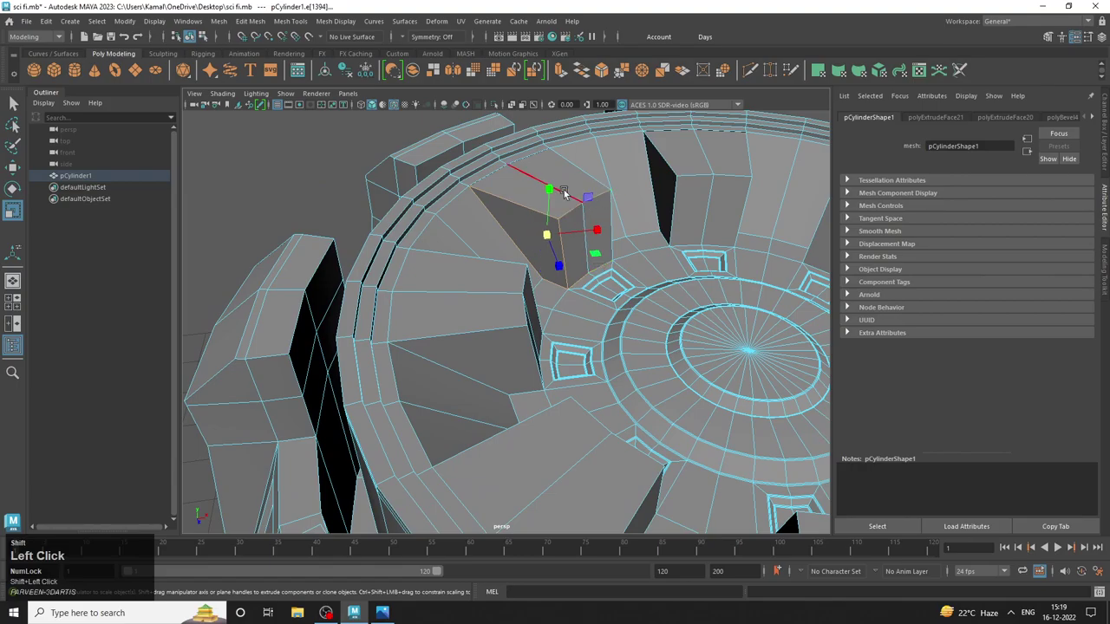
left_click(502, 174)
right_click(655, 219)
left_click_drag(624, 260, 443, 274)
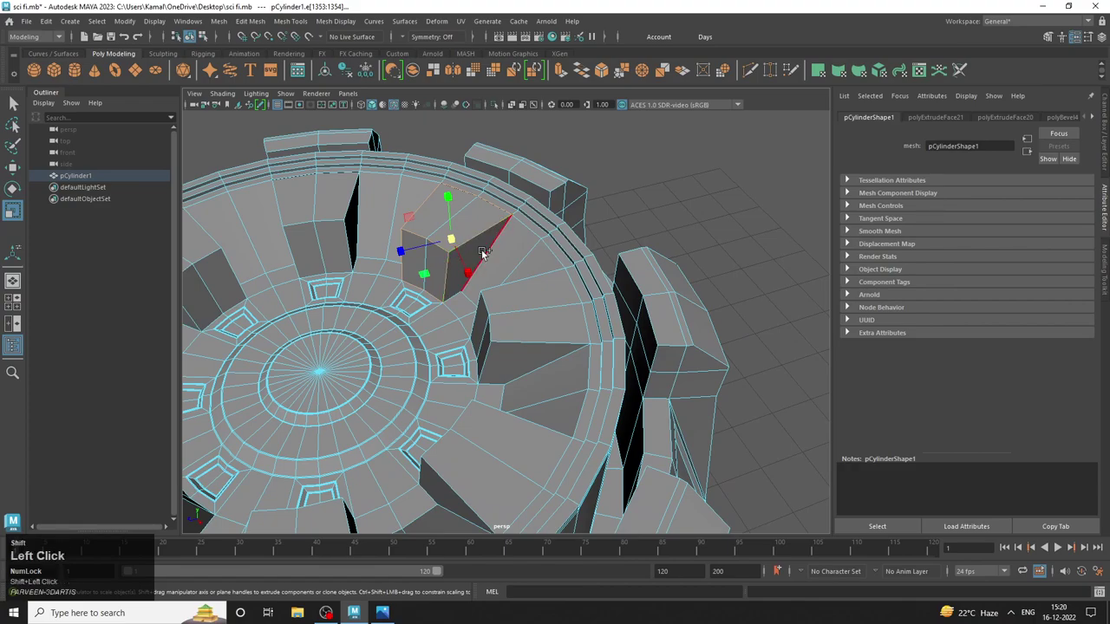
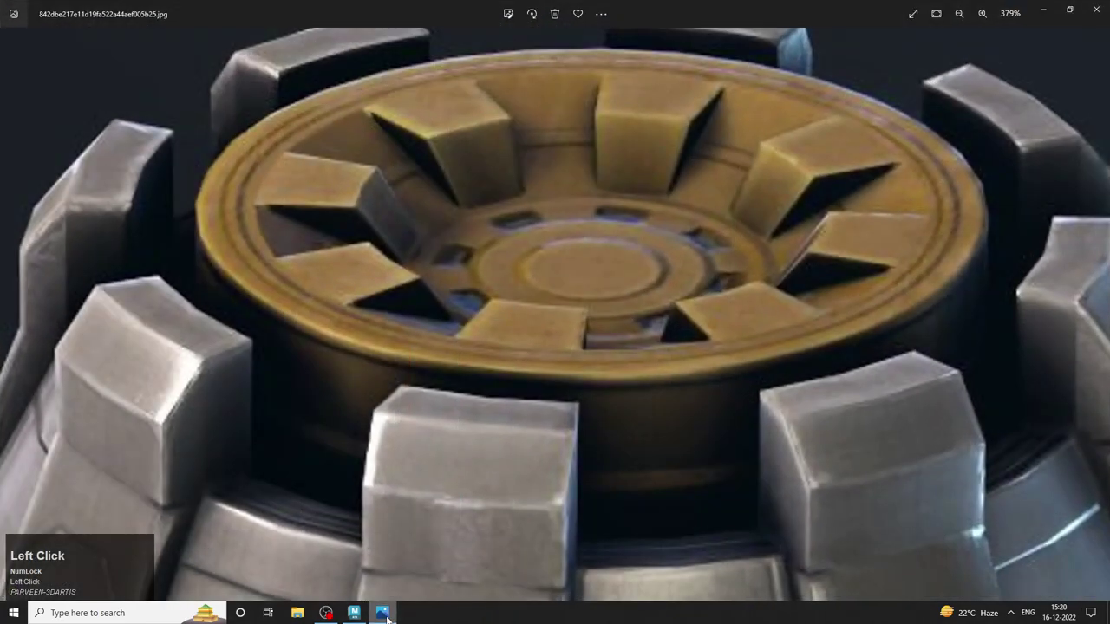
scroll("down", 3)
left_click(400, 490)
scroll("down", 3)
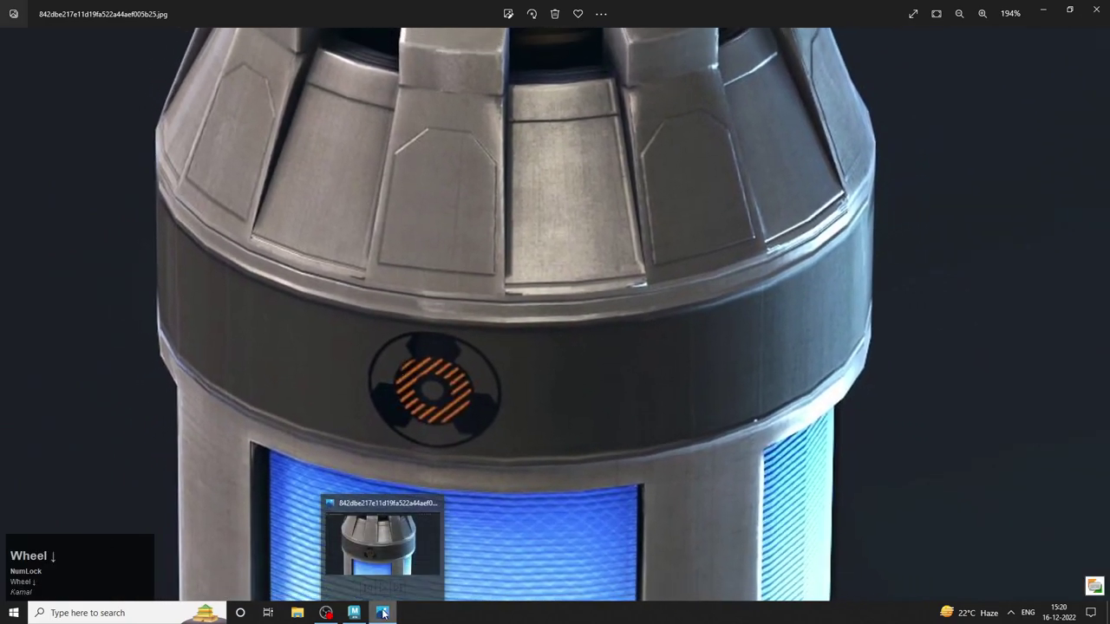
left_click(389, 612)
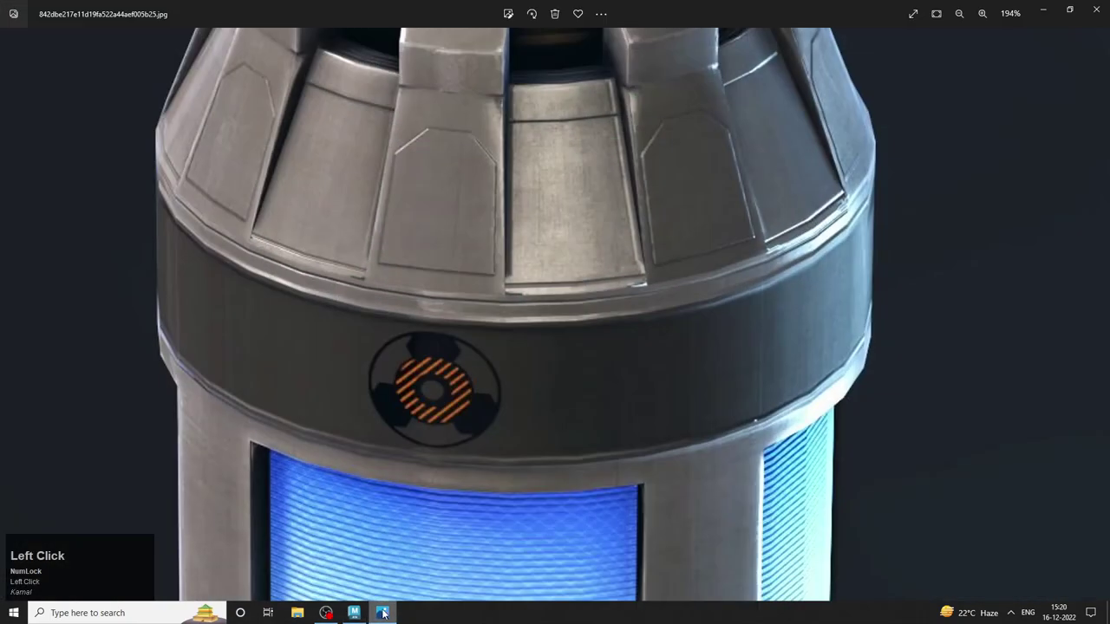
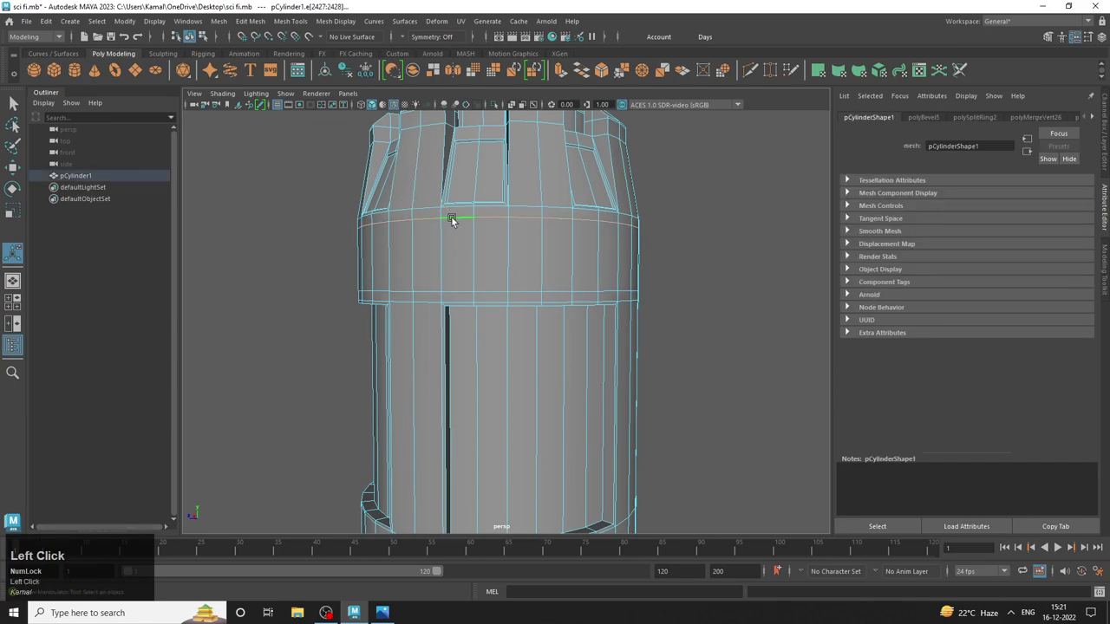
Narrow the middle-ring bevel slightly and return to Object Mode on the canister.
scroll("down", 3)
key("w")
left_click_drag(506, 204, 540, 247)
right_click(540, 246)
left_click(655, 211)
right_click(488, 278)
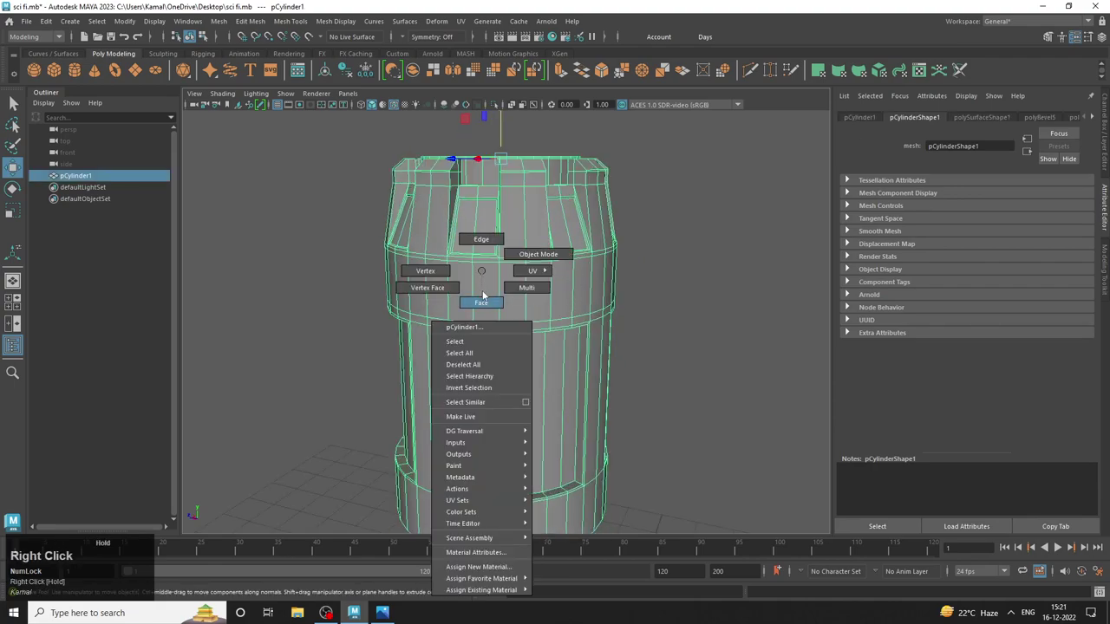
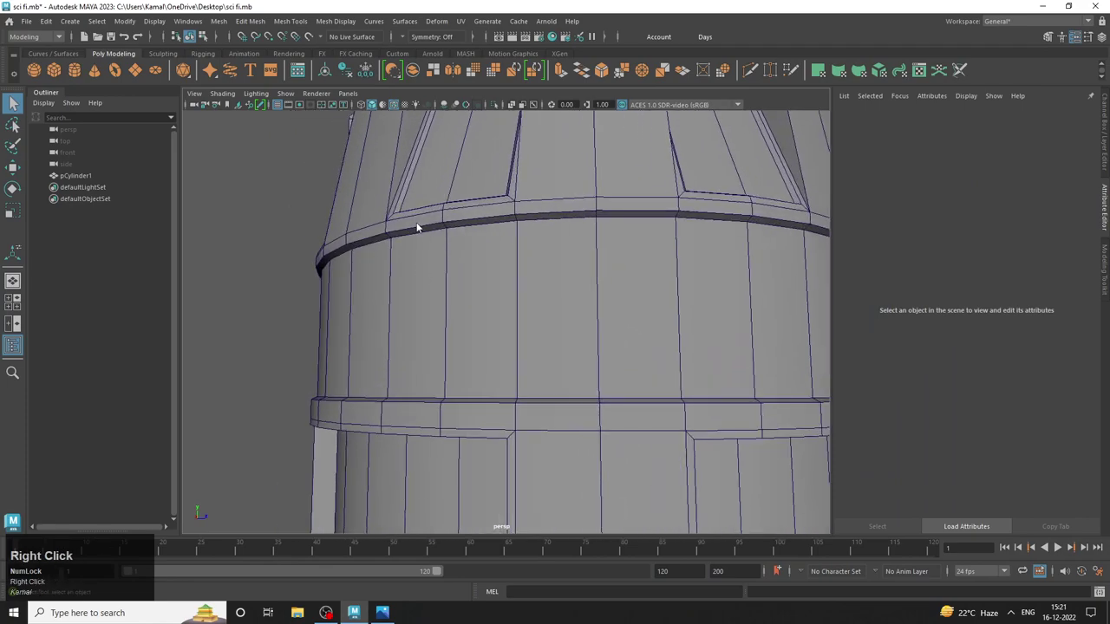
Select an edge loop on the canister's raised middle ring band for bevelling.
left_click(402, 227)
left_click(401, 236)
left_click(397, 308)
middle_click(386, 345)
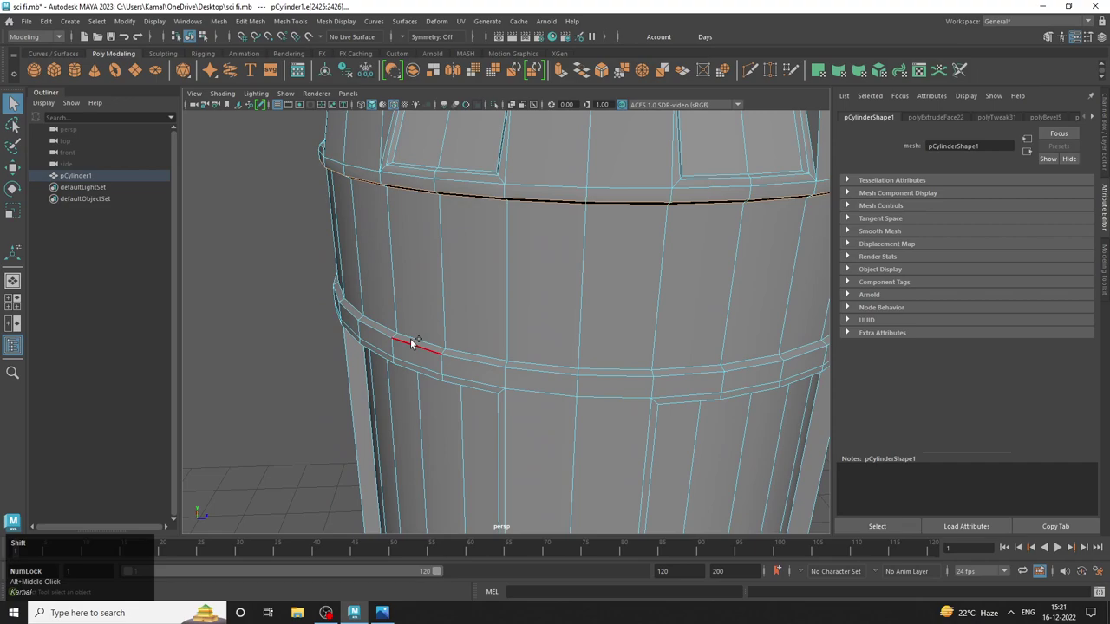
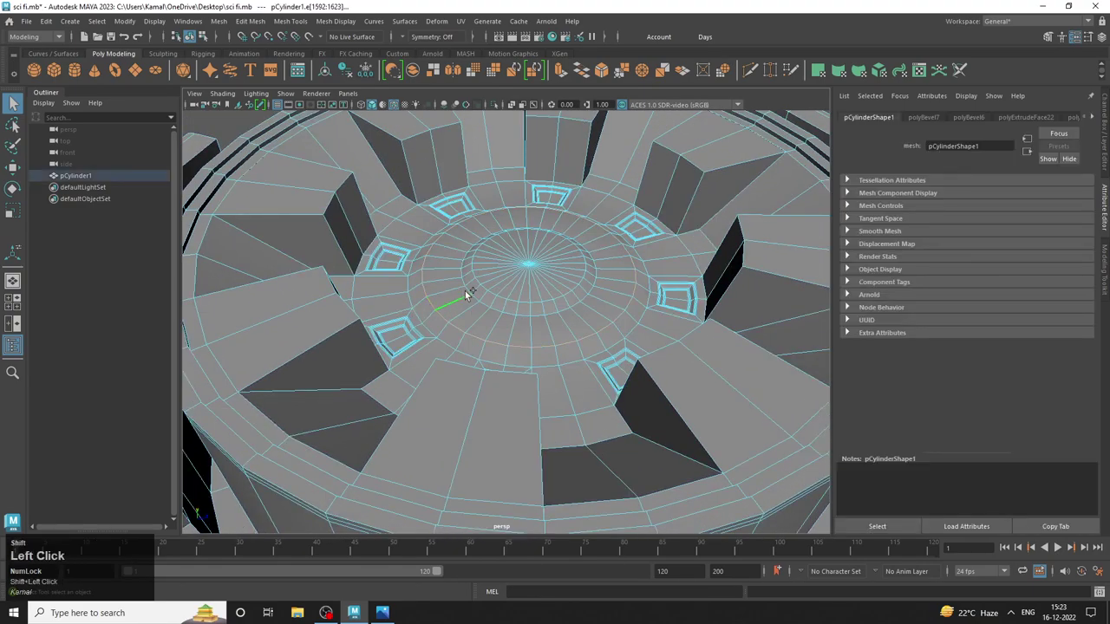
Select the edge rings around the recessed hub on the canister top for bevelling.
key("ctrl+z")
left_click(498, 309)
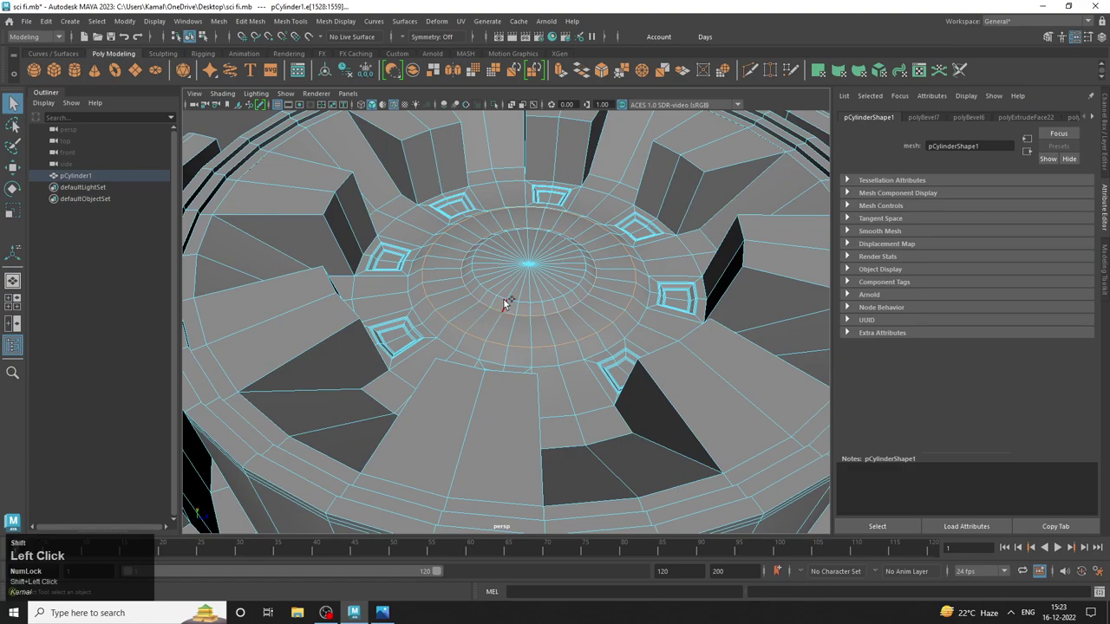
key("ctrl+z")
left_click(506, 299)
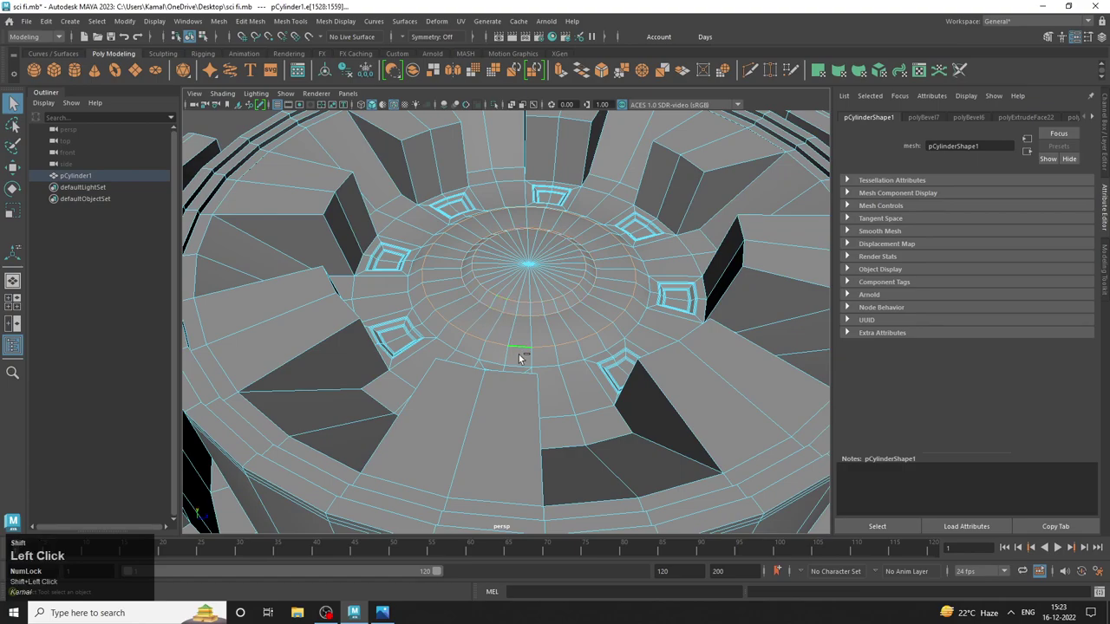
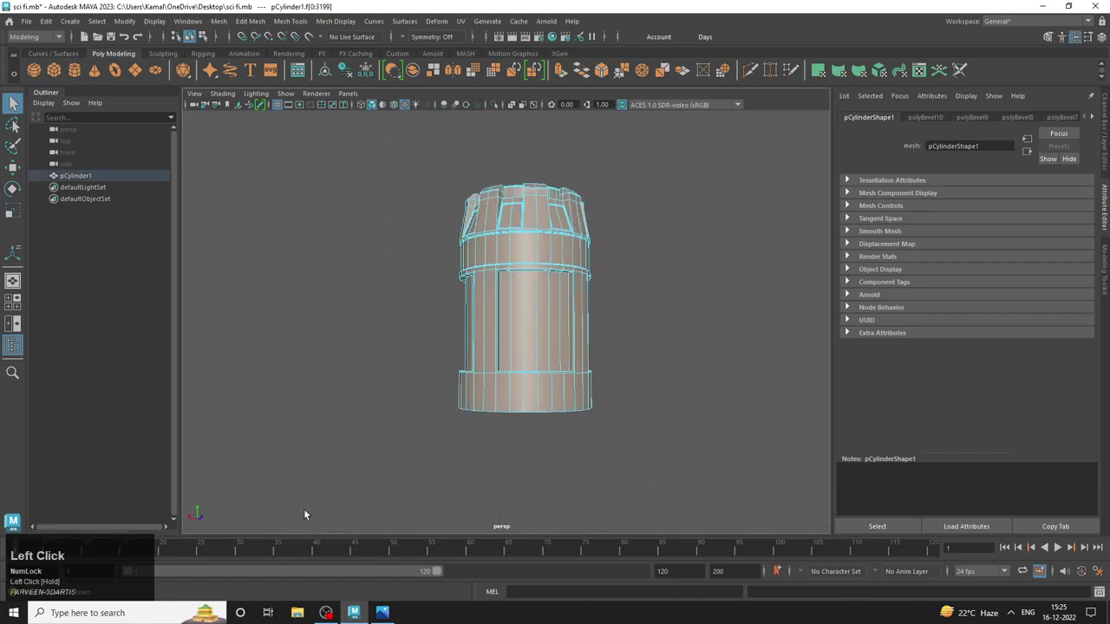
Show the four-view layout to inspect the canister from top, front, side and perspective.
key("space")
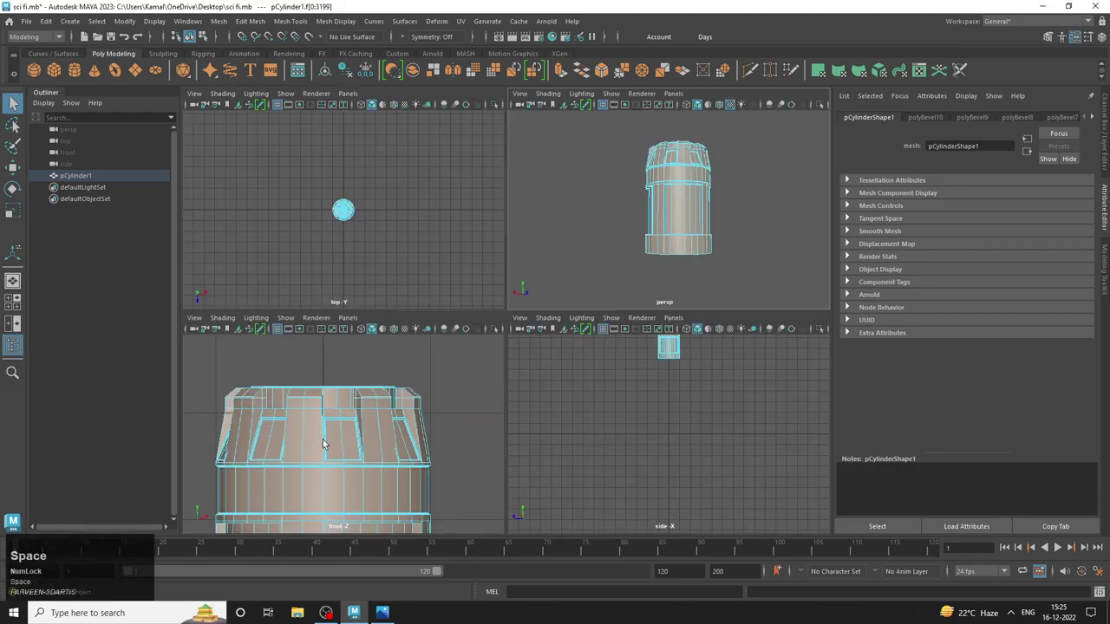
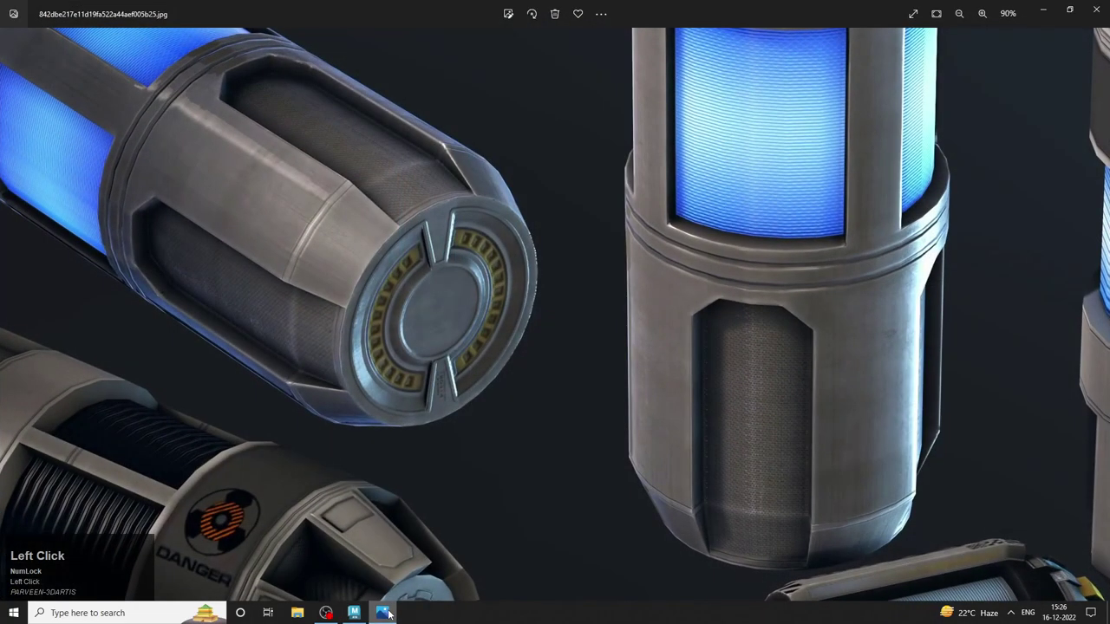
Return to the Maya scene with the Move tool active on the tapered base.
key("w")
left_click(471, 322)
Adjust the canister's bottom rim with the rotate, scale and move tools, then enlarge the perspective view.
key("e")
left_click(475, 356)
key("r")
left_click(476, 356)
key("w")
left_click(476, 333)
key("r")
left_click_drag(476, 354, 636, 167)
key("space")
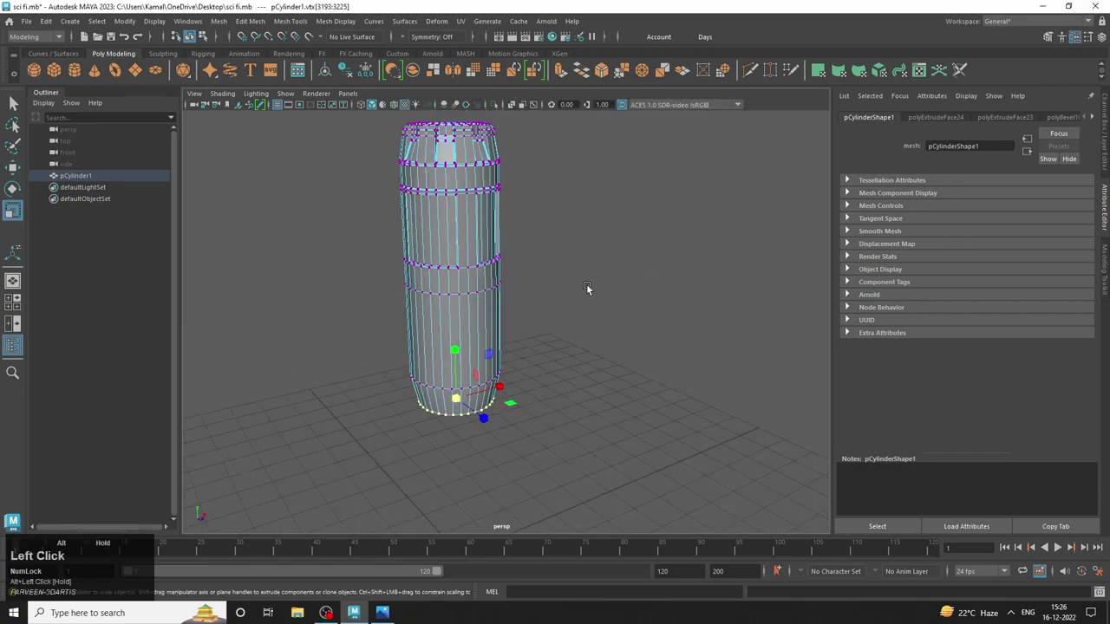
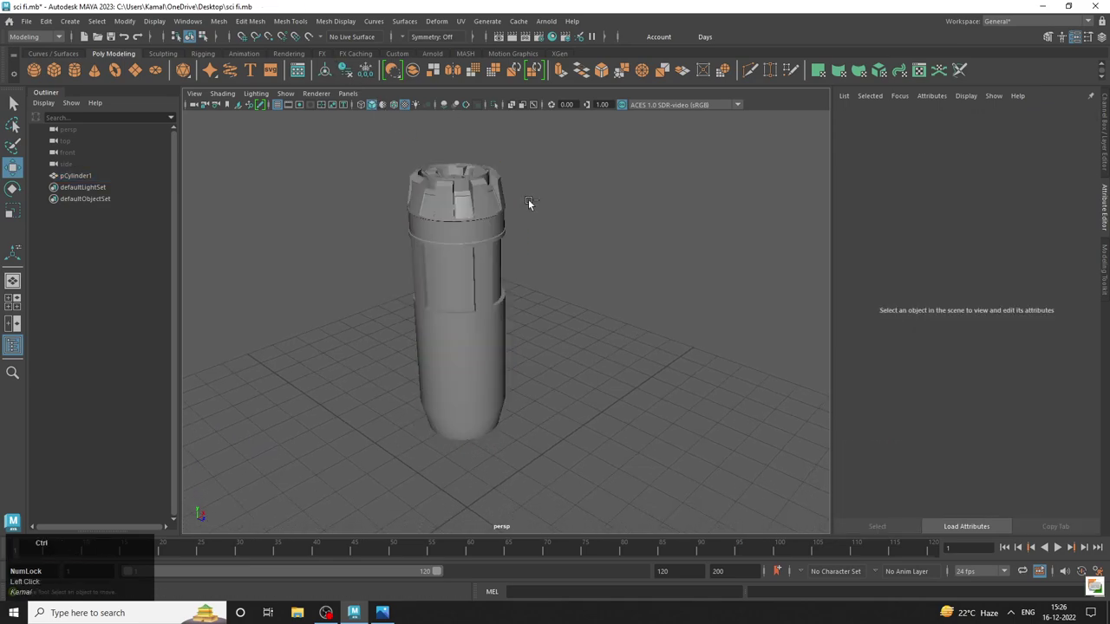
Save the scene and select the pCylinder1 canister body to review it.
key("ctrl+s")
left_click_drag(565, 281, 395, 329)
left_click(395, 328)
double_click(487, 373)
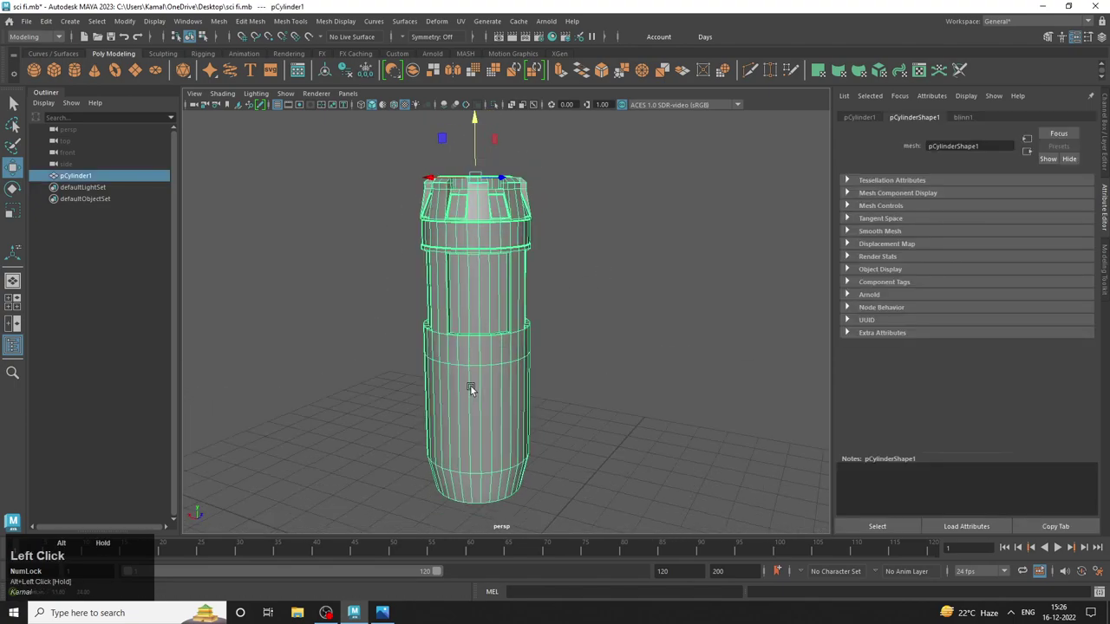
Pick a band of faces on the body via the marking menu, then bring up the reference photo.
middle_click(471, 354)
right_click(466, 302)
right_click(470, 311)
left_click(502, 313)
right_click(457, 337)
left_click(393, 613)
Zoom out on the reference showing side vents and DANGER label, then return to Maya.
scroll("down", 3)
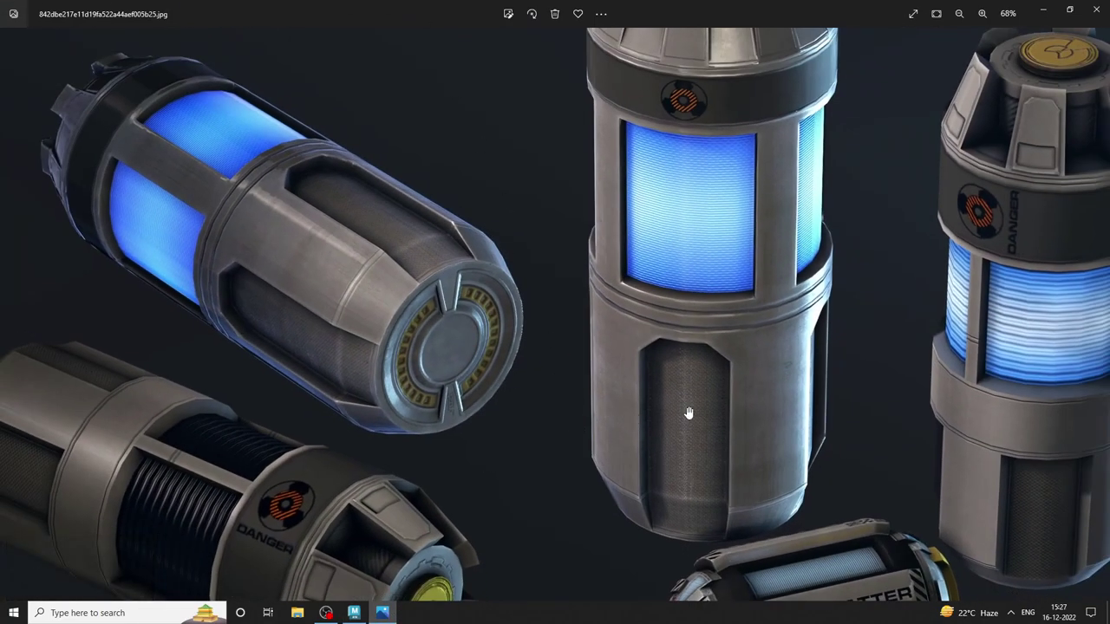
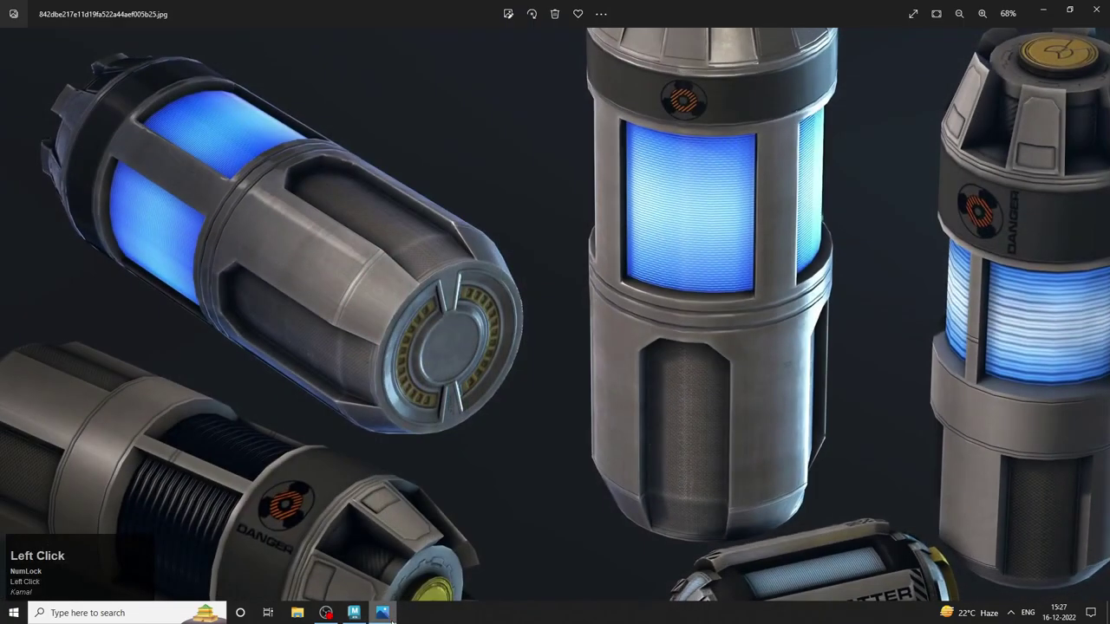
left_click(582, 427)
Tumble around the canister and select faces on its middle body for panel detail.
left_click_drag(578, 427, 452, 349)
middle_click(580, 350)
left_click_drag(616, 346, 516, 316)
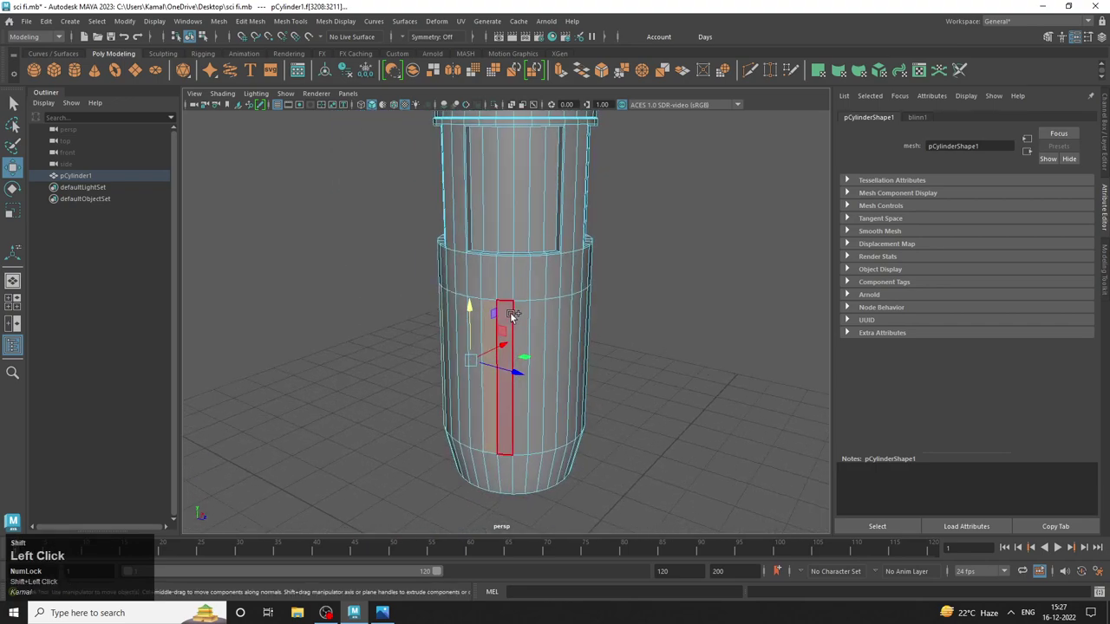
left_click_drag(668, 341, 506, 331)
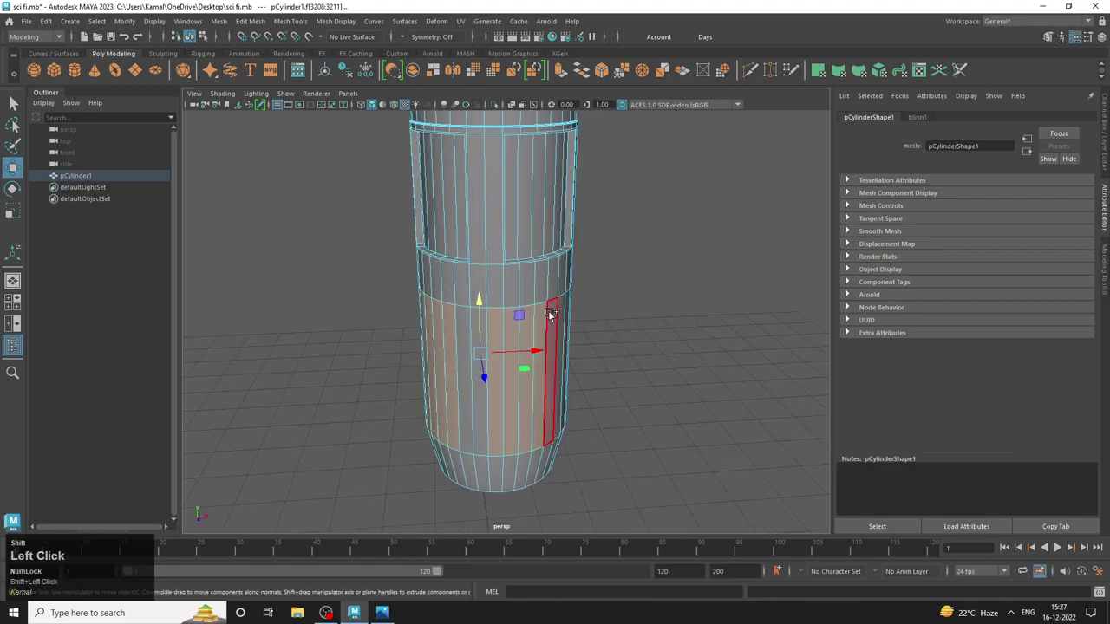
left_click(578, 352)
left_click_drag(566, 354, 494, 402)
left_click_drag(672, 386, 523, 293)
left_click_drag(616, 340, 519, 261)
left_click(630, 282)
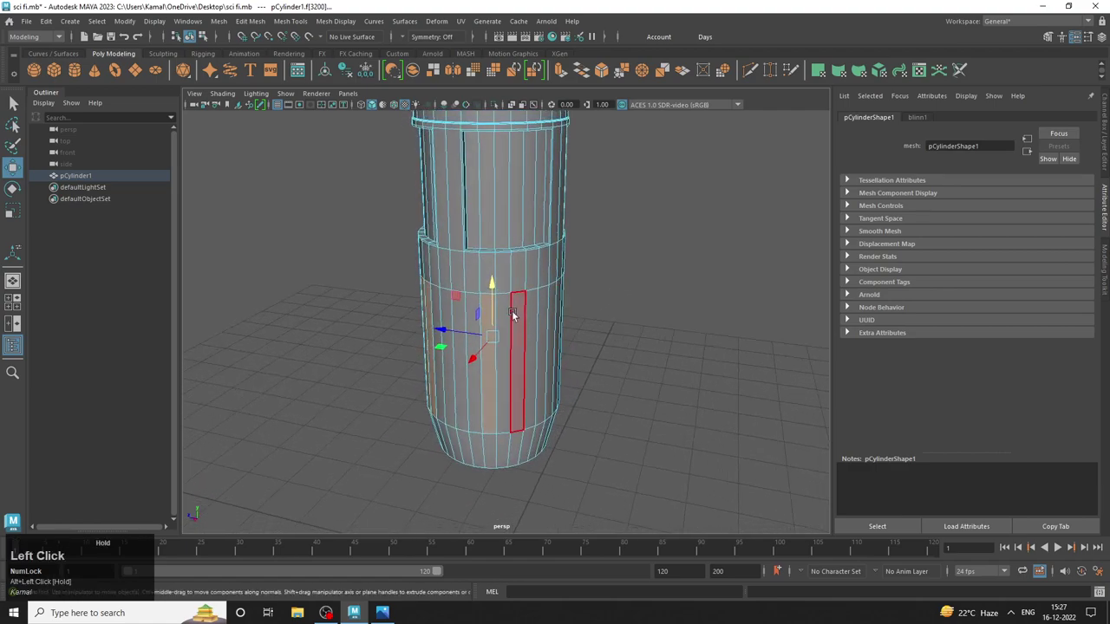
Use the marking menu to switch selection mode and pick a face near the canister's bottom.
left_click(623, 318)
left_click(441, 343)
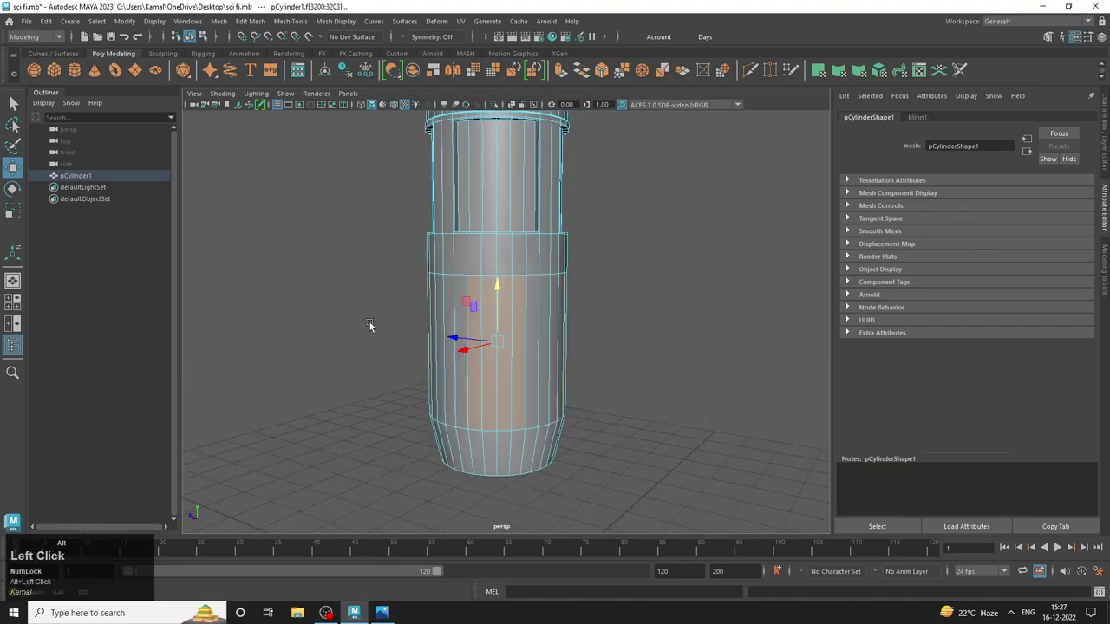
middle_click(557, 396)
right_click(568, 355)
left_click(676, 436)
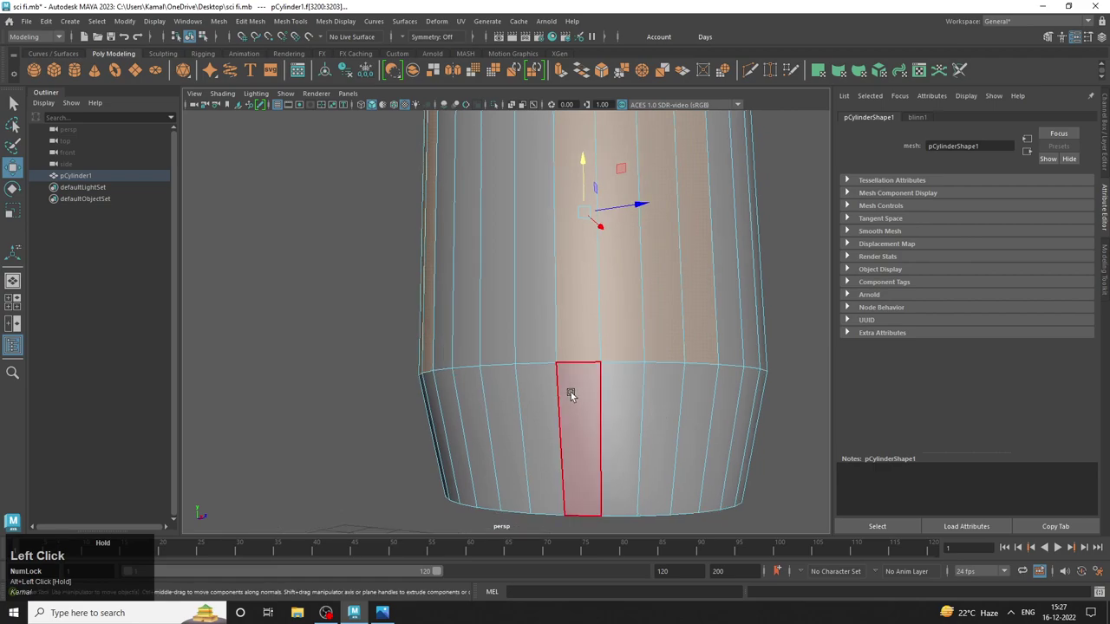
right_click(716, 401)
left_click(548, 377)
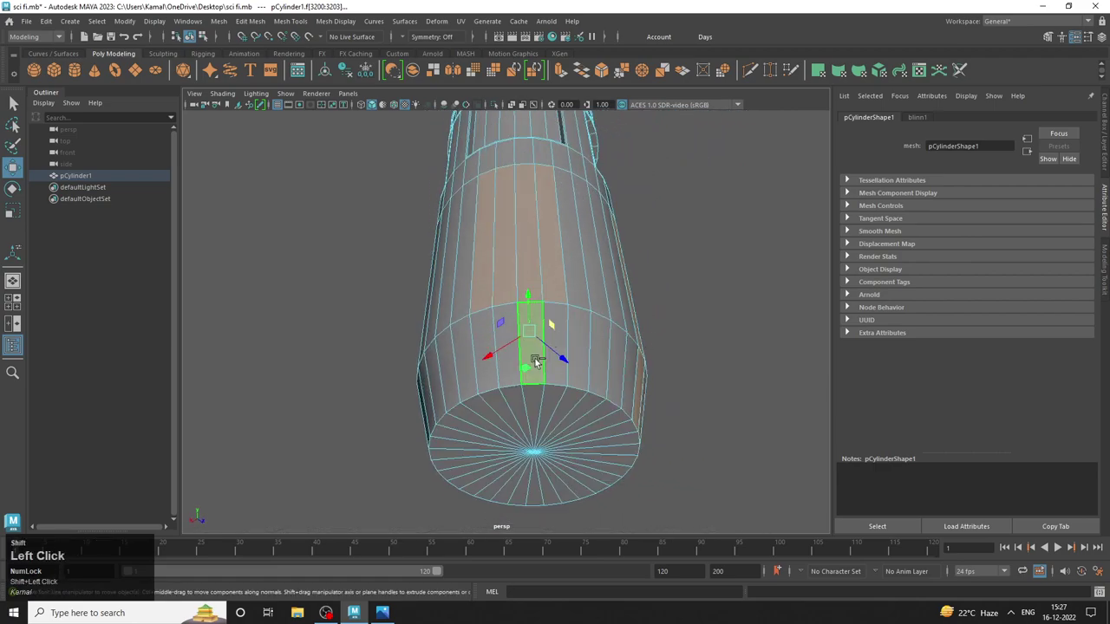
Extrude and adjust the selected lower-body faces with the manipulator and marking menus.
left_click_drag(499, 380, 468, 287)
right_click(696, 388)
left_click_drag(613, 366, 559, 348)
right_click(606, 367)
left_click(556, 337)
right_click(688, 400)
left_click_drag(541, 372, 541, 363)
middle_click(541, 363)
Build up the selection into a broad band of faces across the canister's lower body.
left_click_drag(597, 342, 489, 328)
middle_click(488, 328)
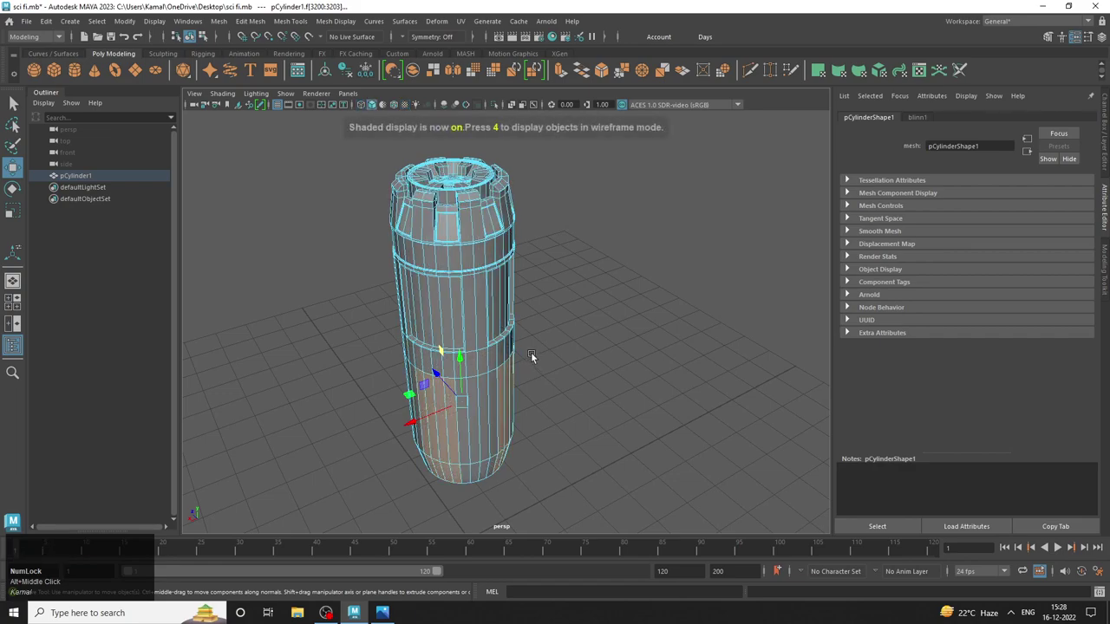
left_click(679, 397)
middle_click(616, 407)
right_click(512, 346)
left_click(557, 393)
middle_click(590, 403)
right_click(566, 385)
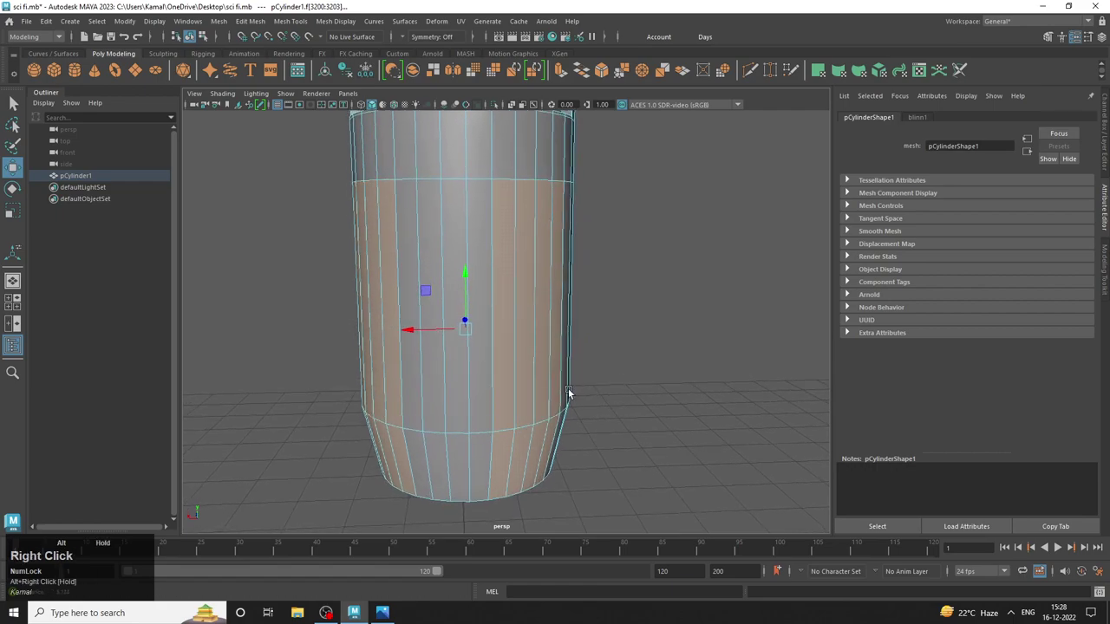
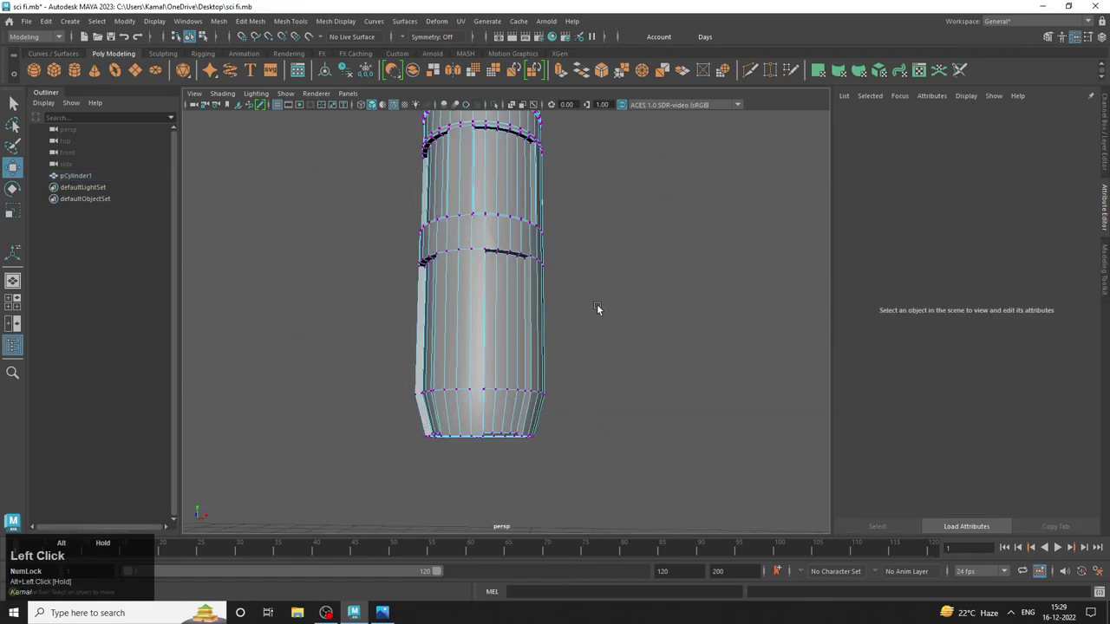
Switch to face mode from below and select the faces of the canister's bottom cap.
right_click(501, 238)
left_click(693, 285)
right_click(652, 297)
left_click_drag(590, 313, 433, 303)
right_click(432, 302)
left_click(517, 364)
left_click_drag(515, 359, 447, 377)
middle_click(446, 377)
left_click_drag(542, 303, 561, 311)
left_click(561, 311)
Extrude the bottom cap faces and reselect the whole cap viewed from underneath.
key("Tab")
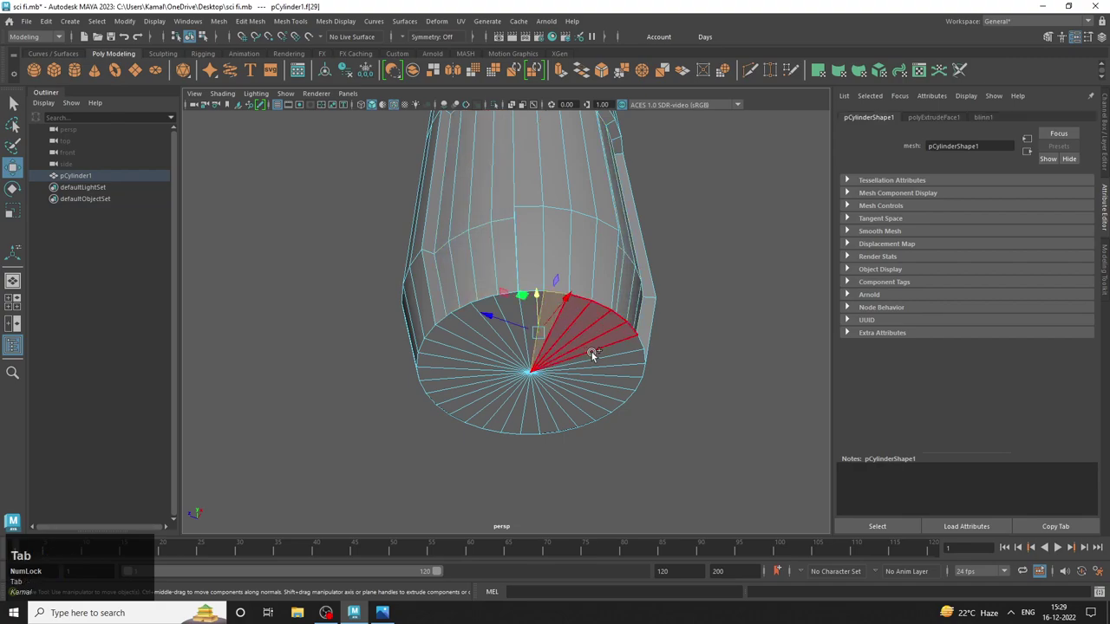
right_click(689, 363)
left_click_drag(571, 346, 607, 409)
middle_click(607, 410)
left_click_drag(529, 408, 493, 335)
middle_click(492, 336)
right_click(489, 333)
left_click(527, 341)
middle_click(531, 326)
right_click(527, 357)
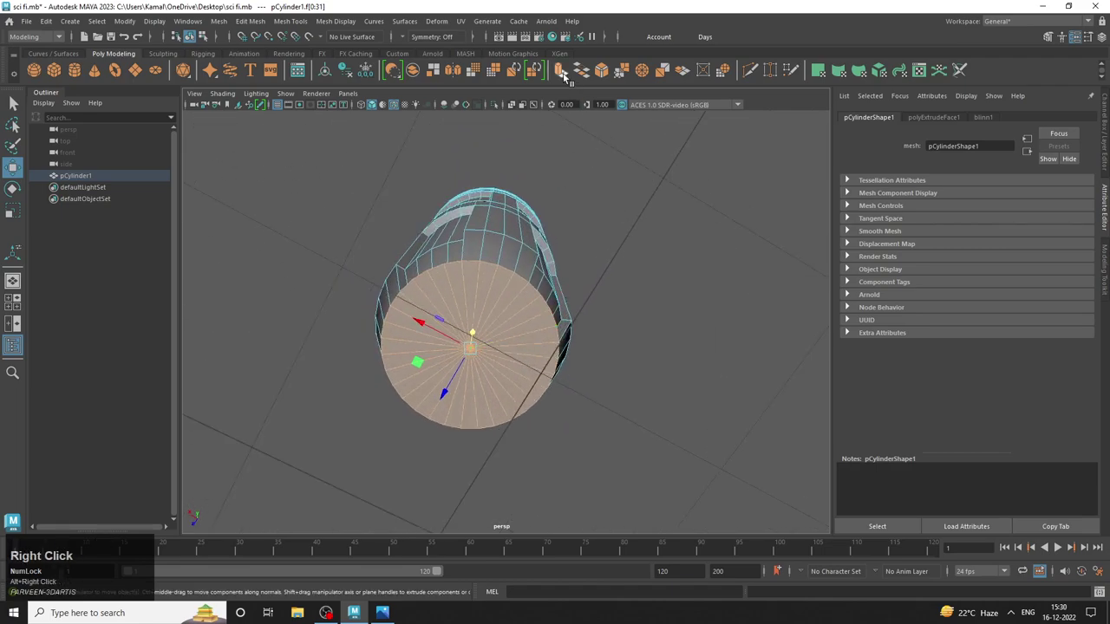
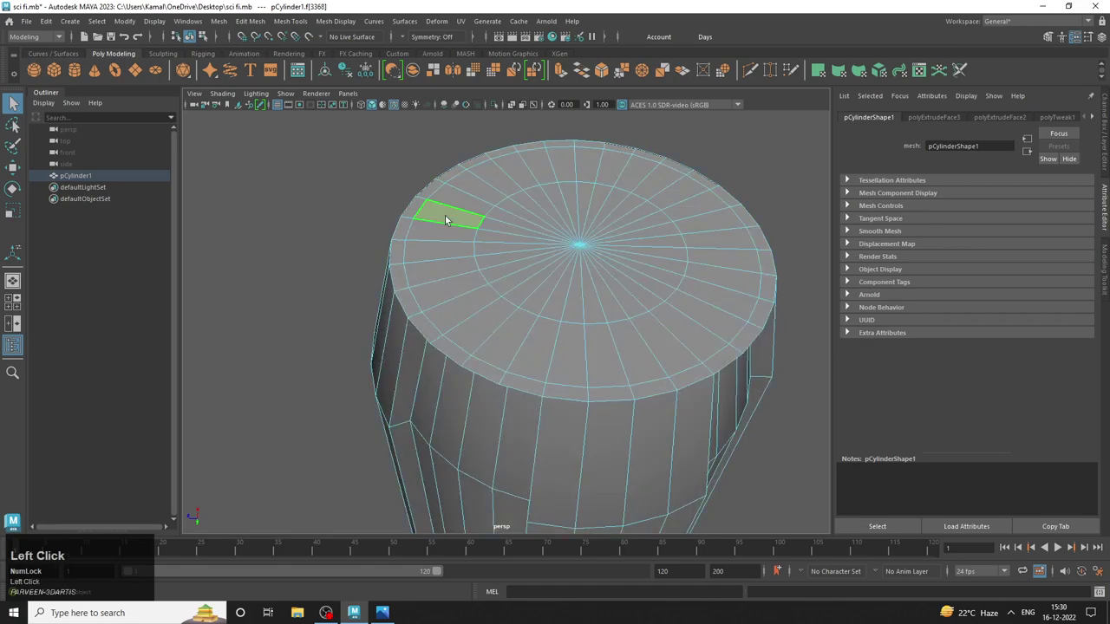
Start working the outer ring of faces on the bottom cap.
key("Tab")
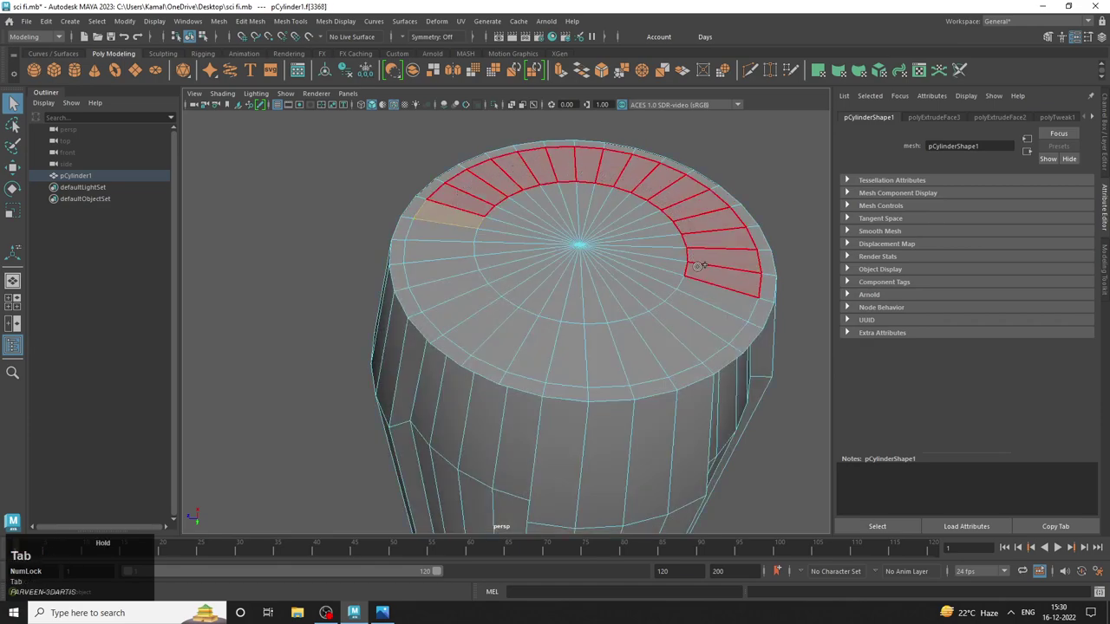
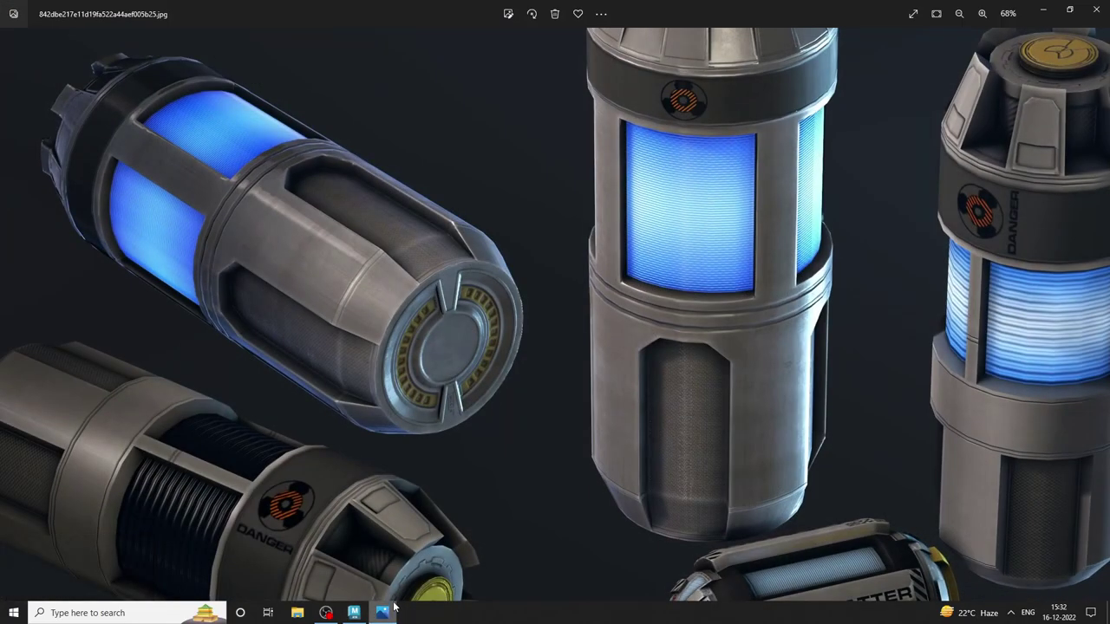
Return from the reference photo to Maya and reach for the Edit Mesh menu.
left_click_drag(399, 604, 297, 27)
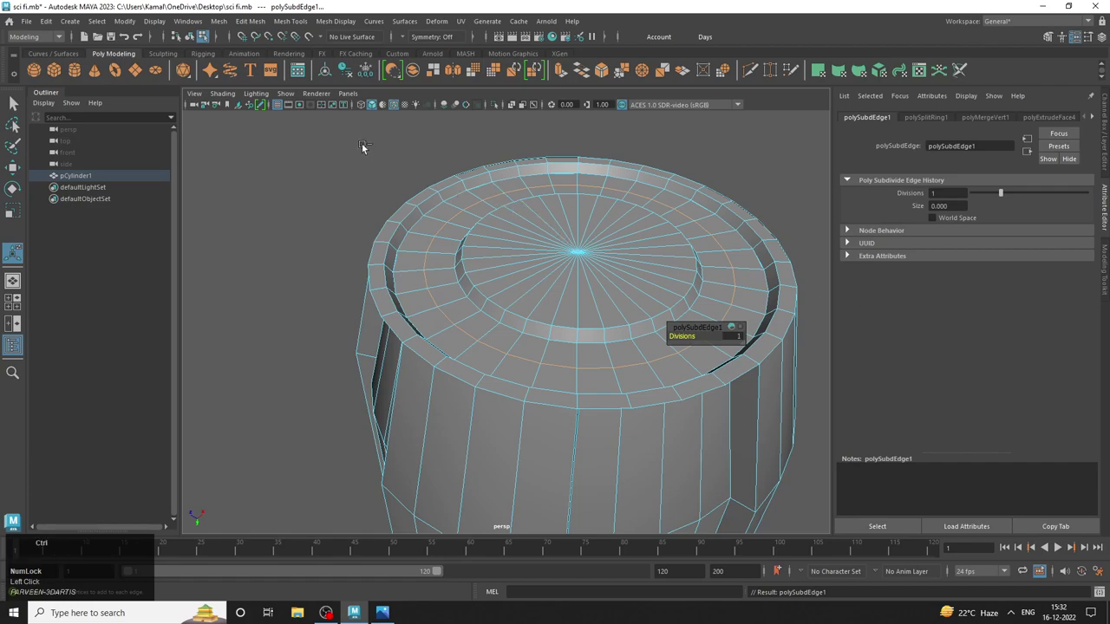
Bevel the cap's subdivided edge ring to fraction 0.74 and switch to face selection.
left_click(269, 21)
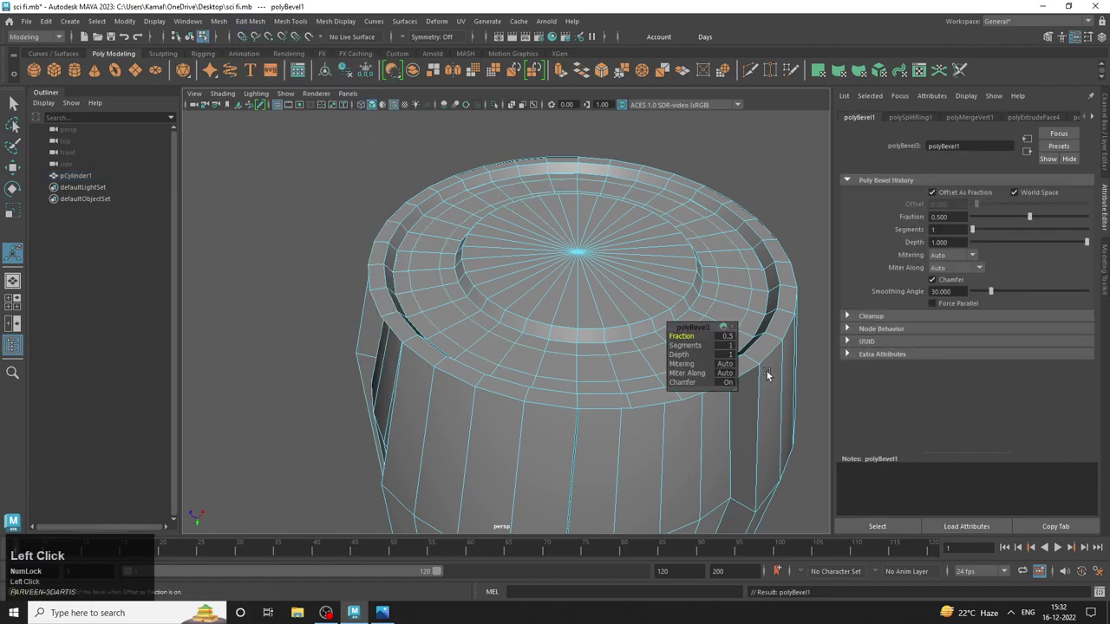
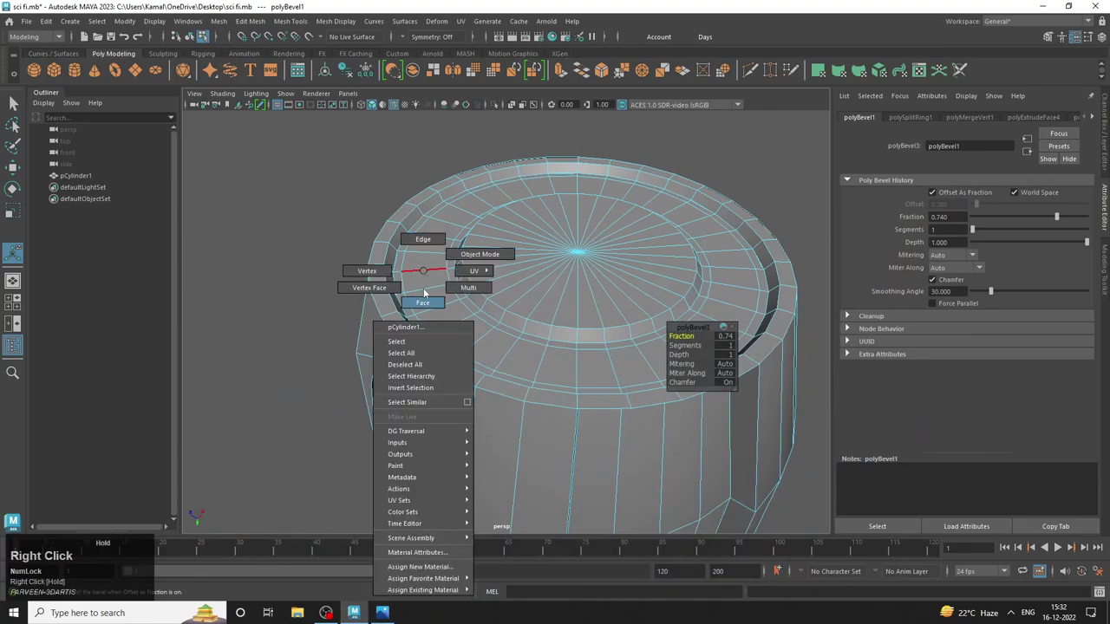
left_click(427, 282)
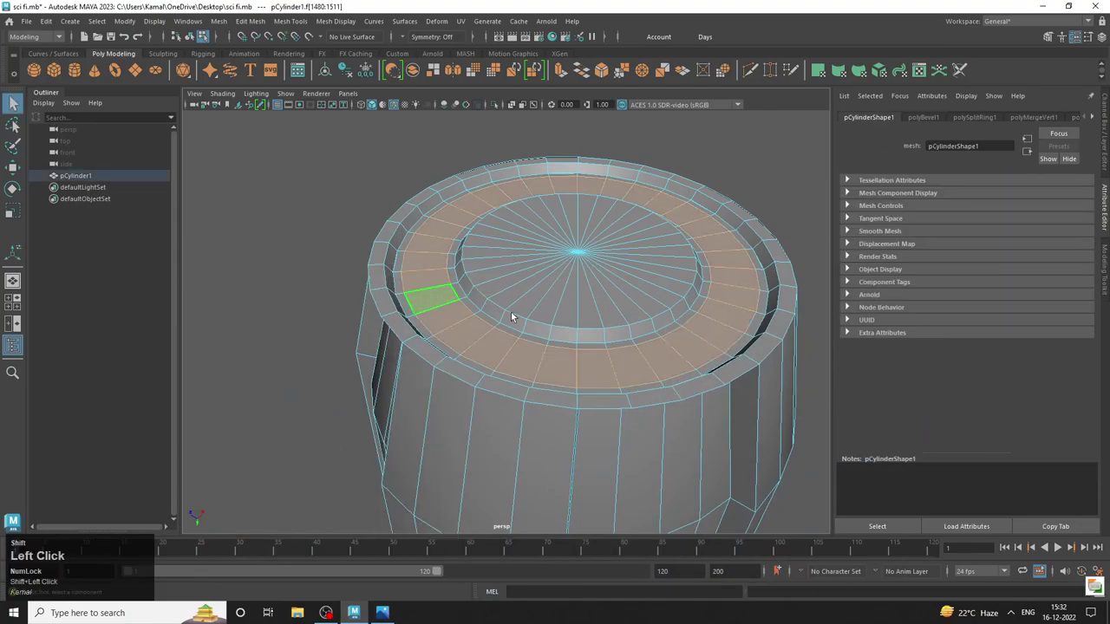
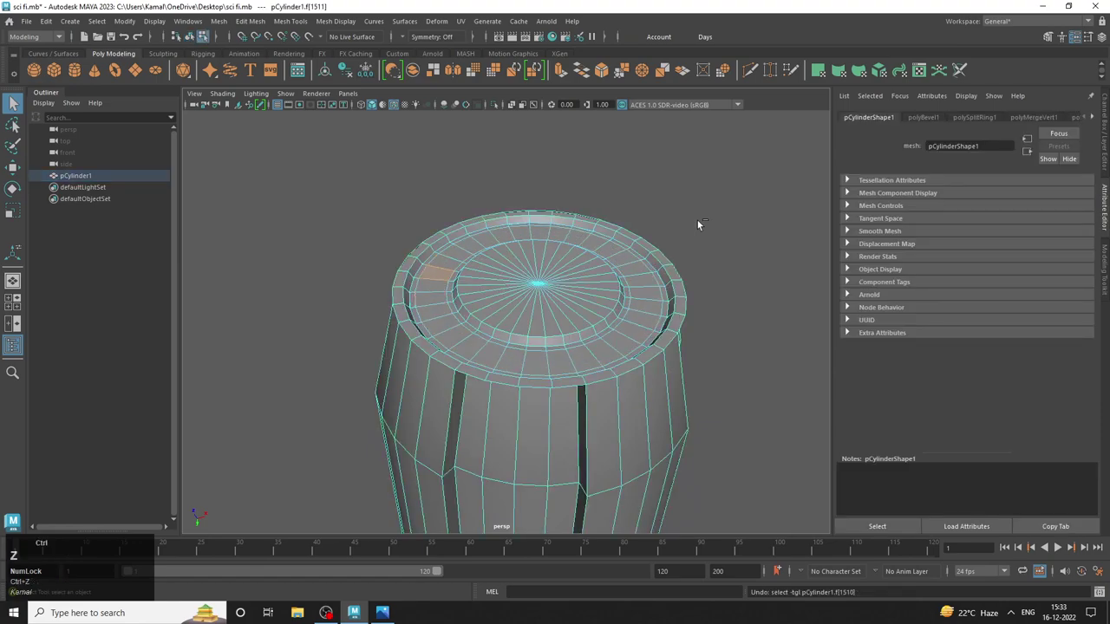
Undo the bevel on the cap's slotted rim and bring up the cylinder's selection-mode menu.
key("ctrl+z")
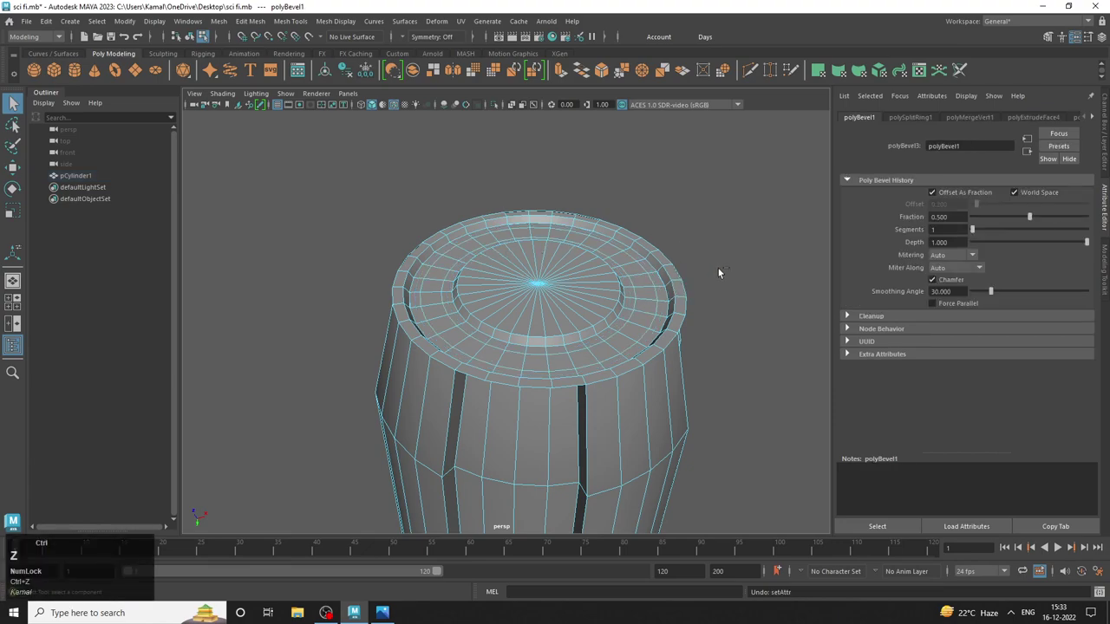
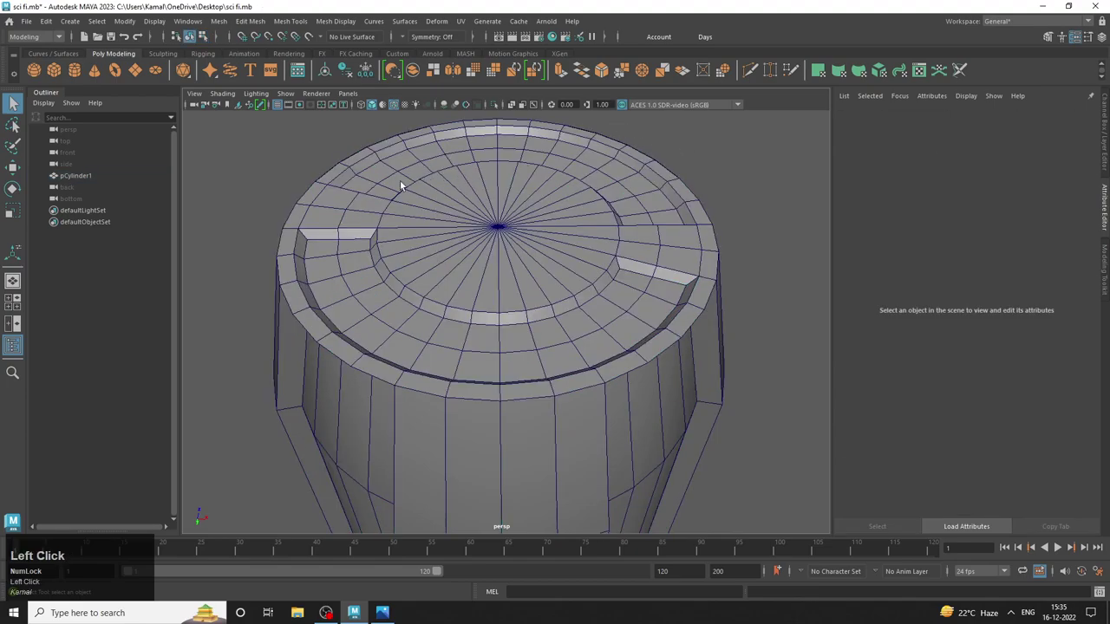
right_click(404, 182)
Extrude the cap's inner ring faces with offset 0.03 and local Z -0.03 into a shallow groove.
left_click(410, 169)
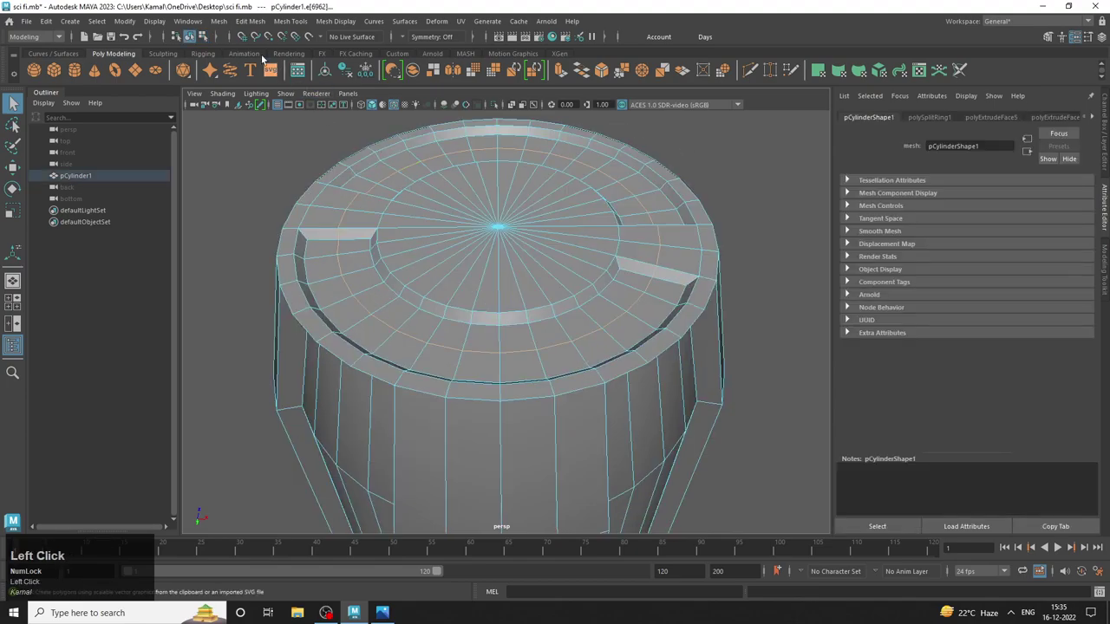
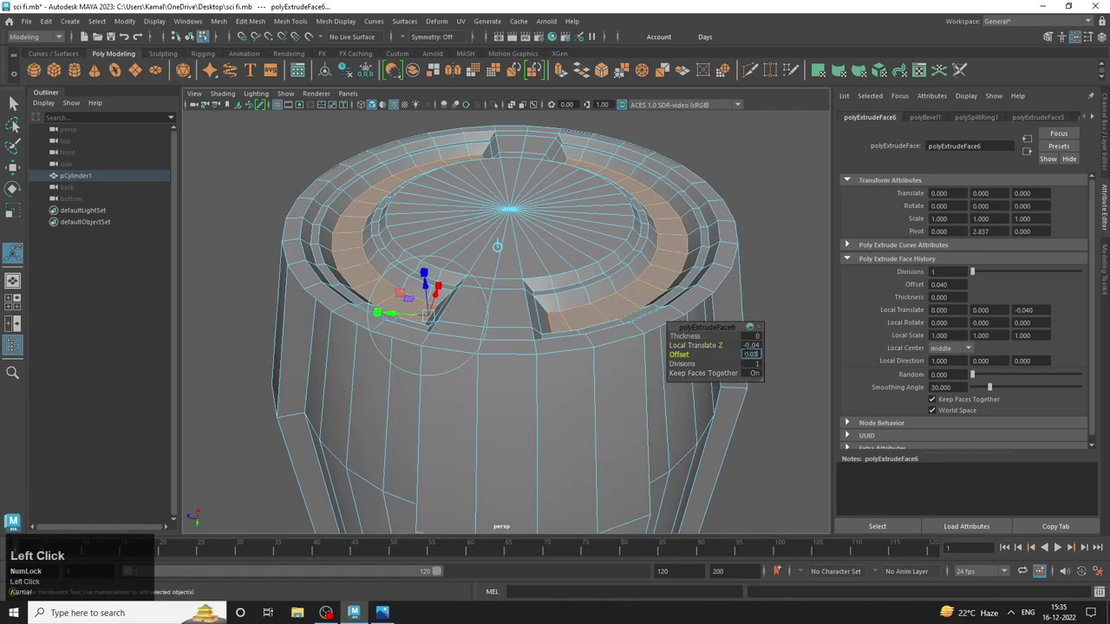
left_click(755, 349)
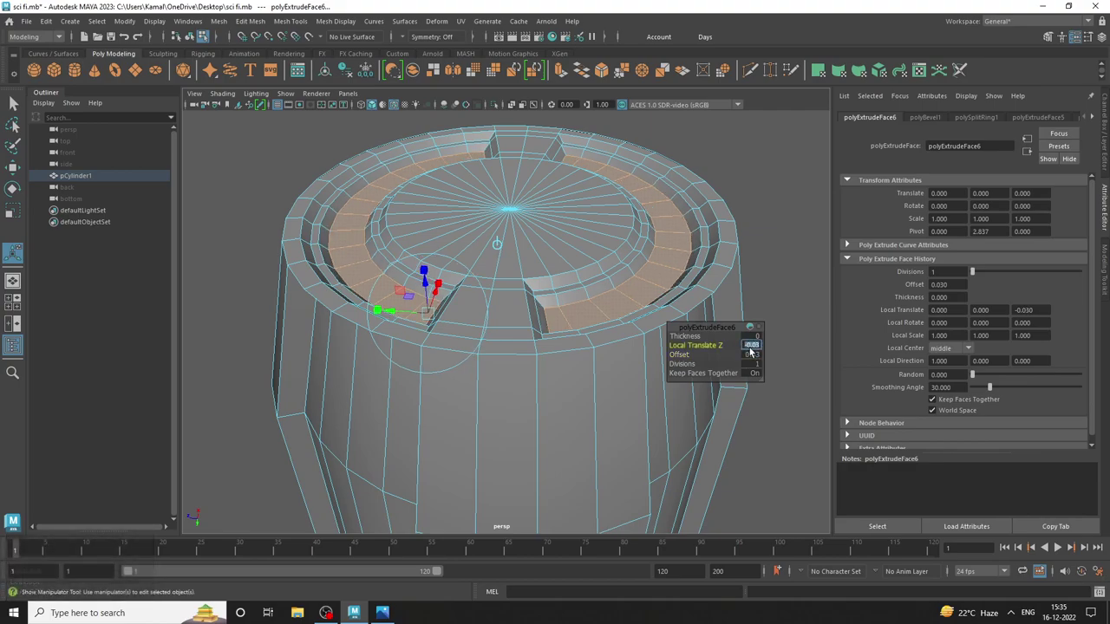
right_click(429, 201)
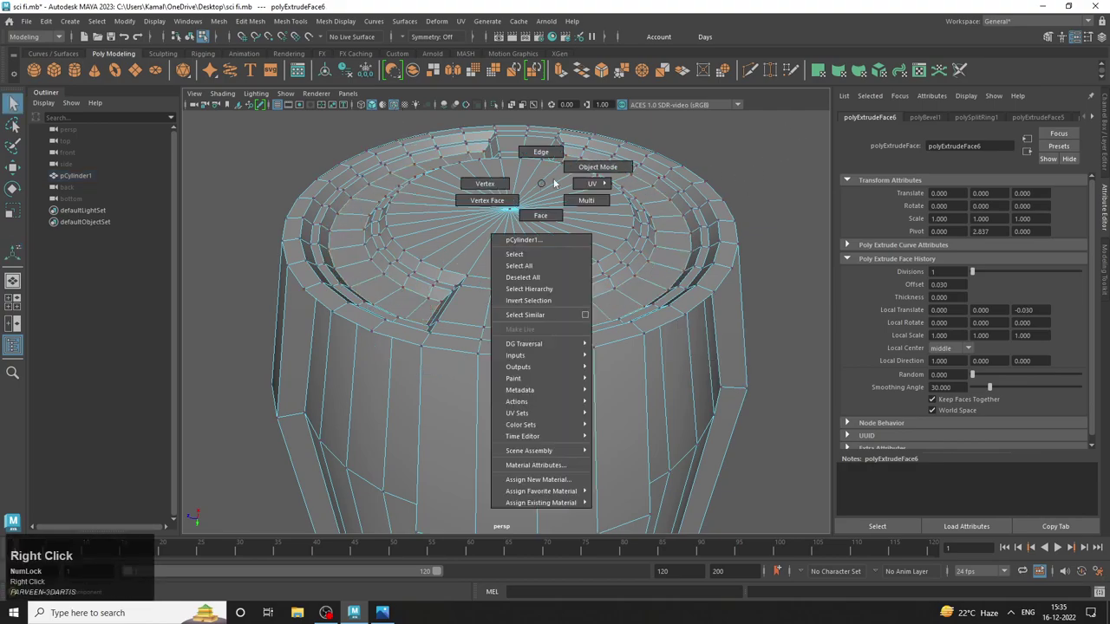
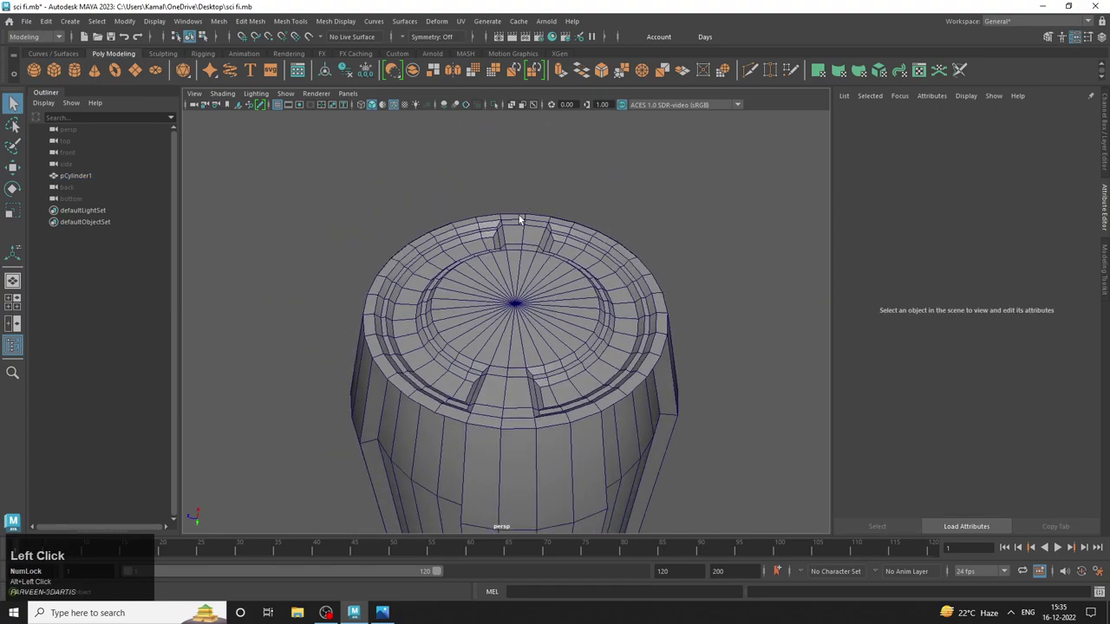
Pick a face on the canister top's outer rim in face mode.
right_click(507, 238)
left_click(476, 251)
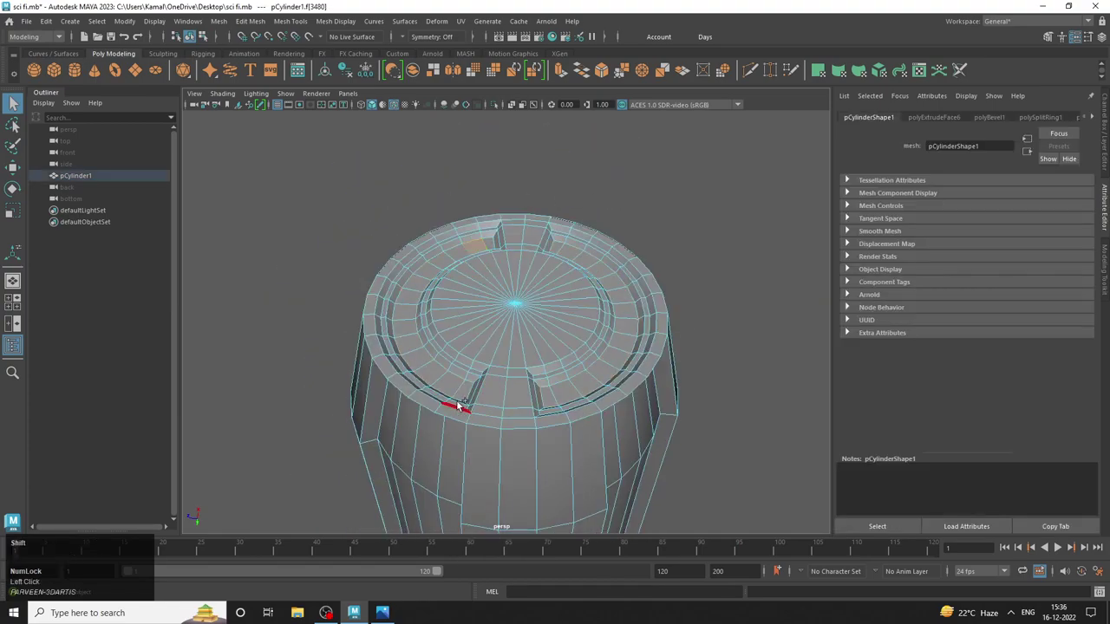
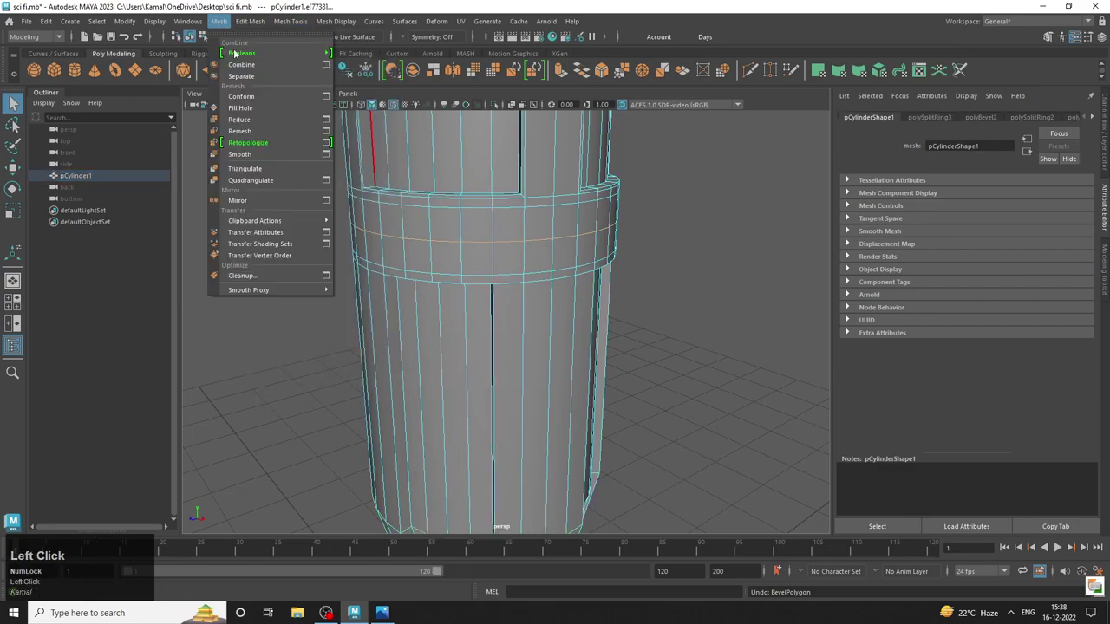
left_click(269, 66)
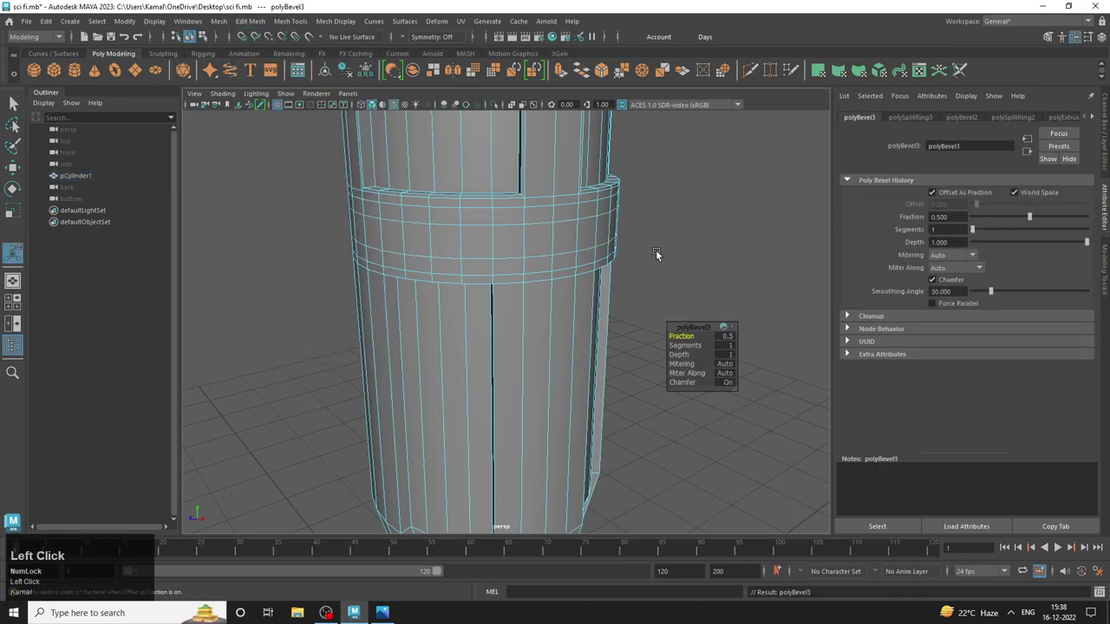
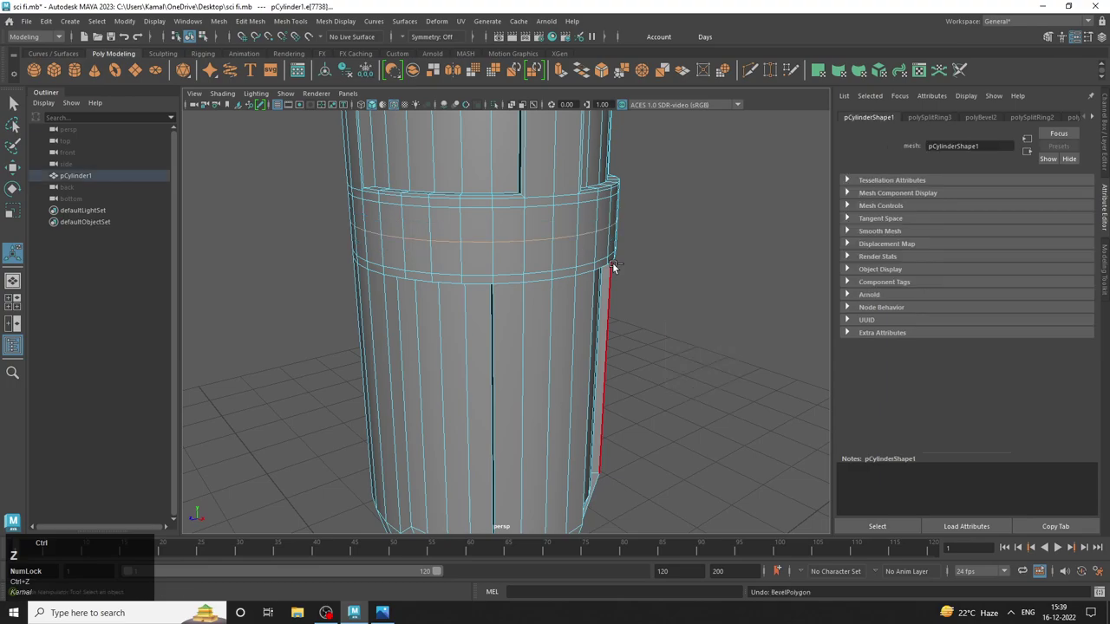
right_click(603, 238)
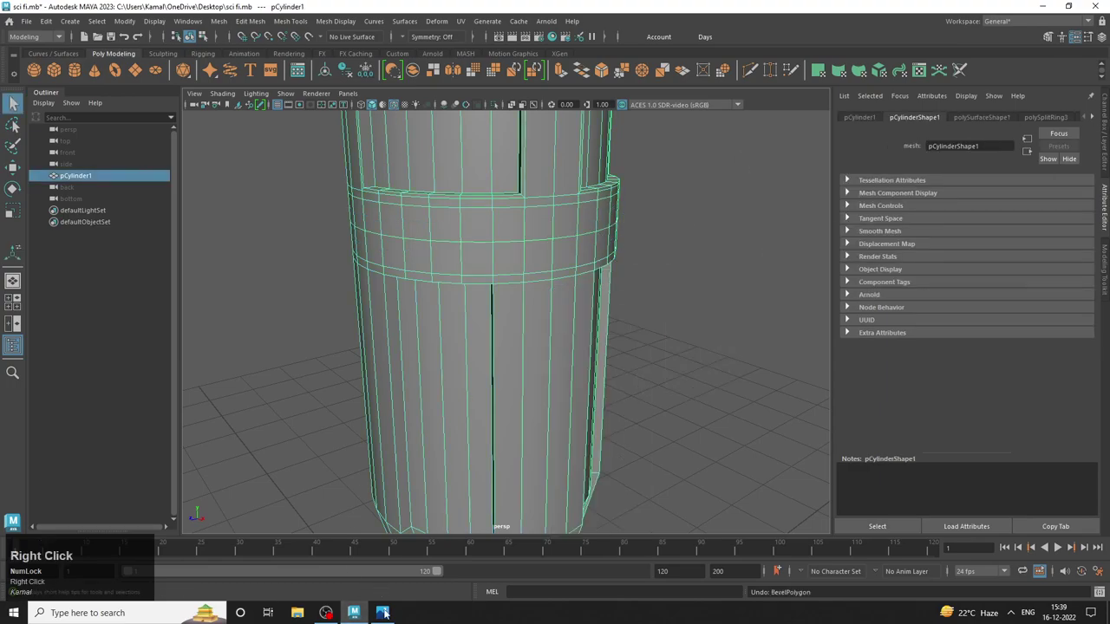
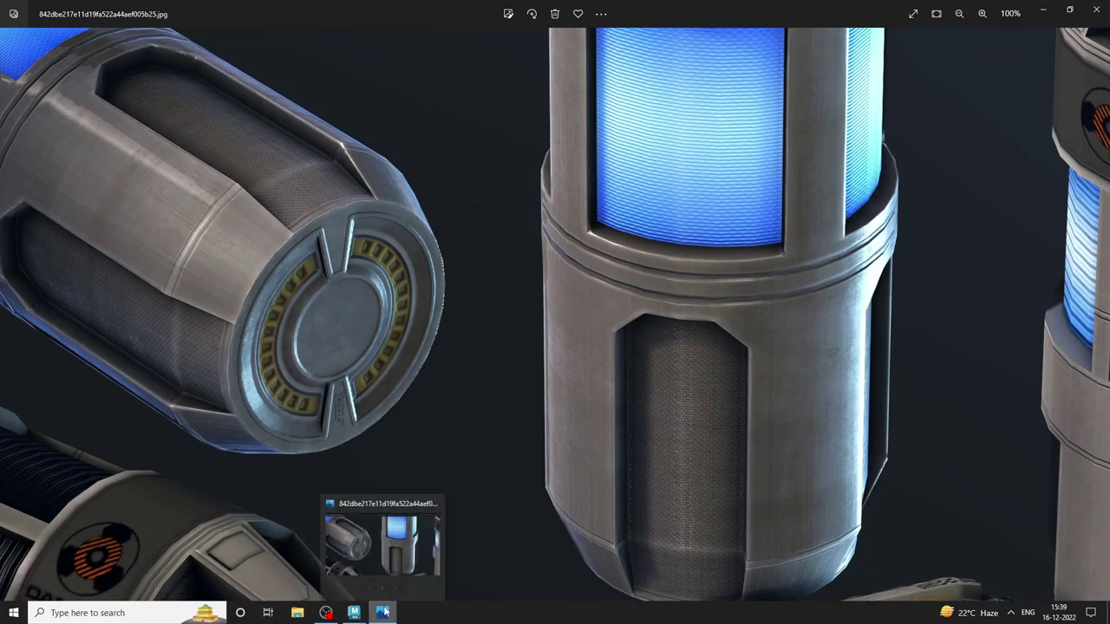
left_click(390, 609)
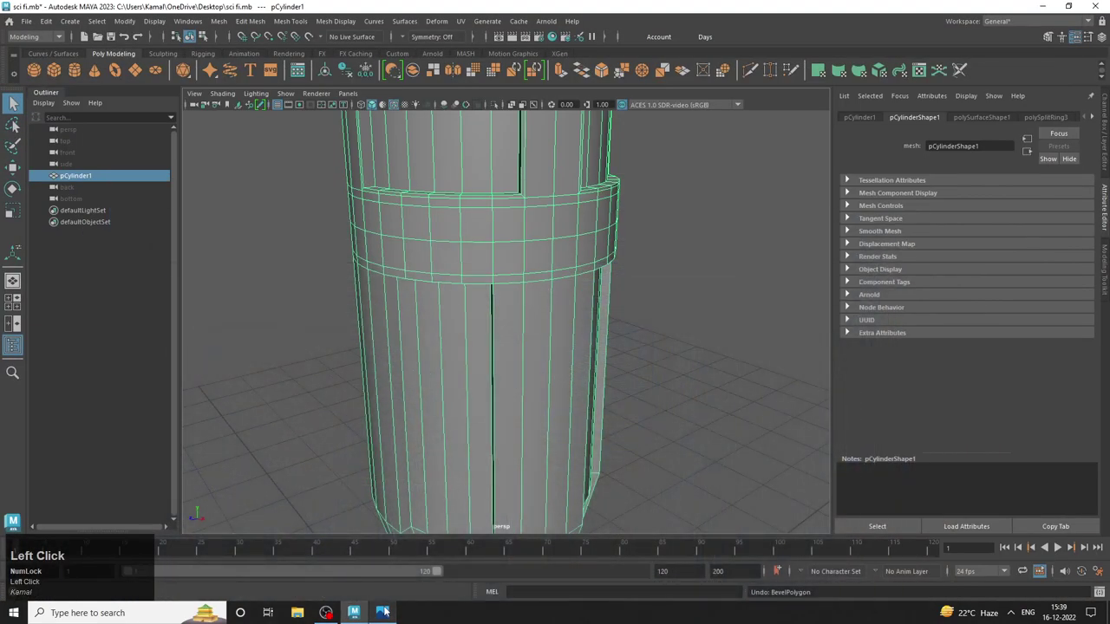
Bevel the selected vertical groove edges at fraction 0.5 via Edit Mesh > Bevel.
left_click(398, 591)
left_click_drag(504, 247, 267, 21)
left_click(267, 21)
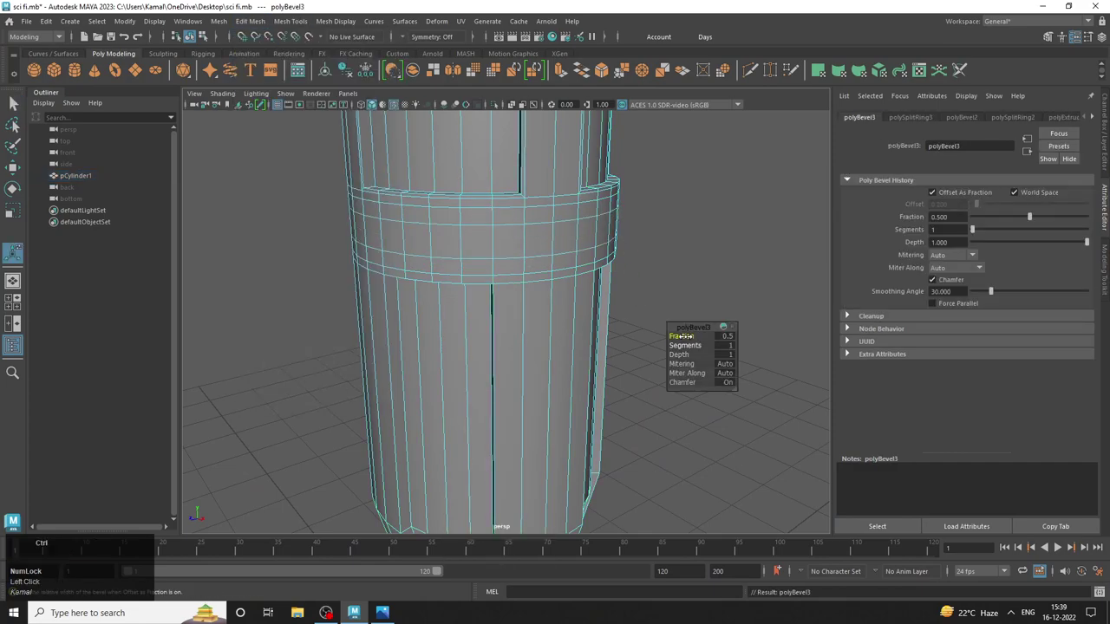
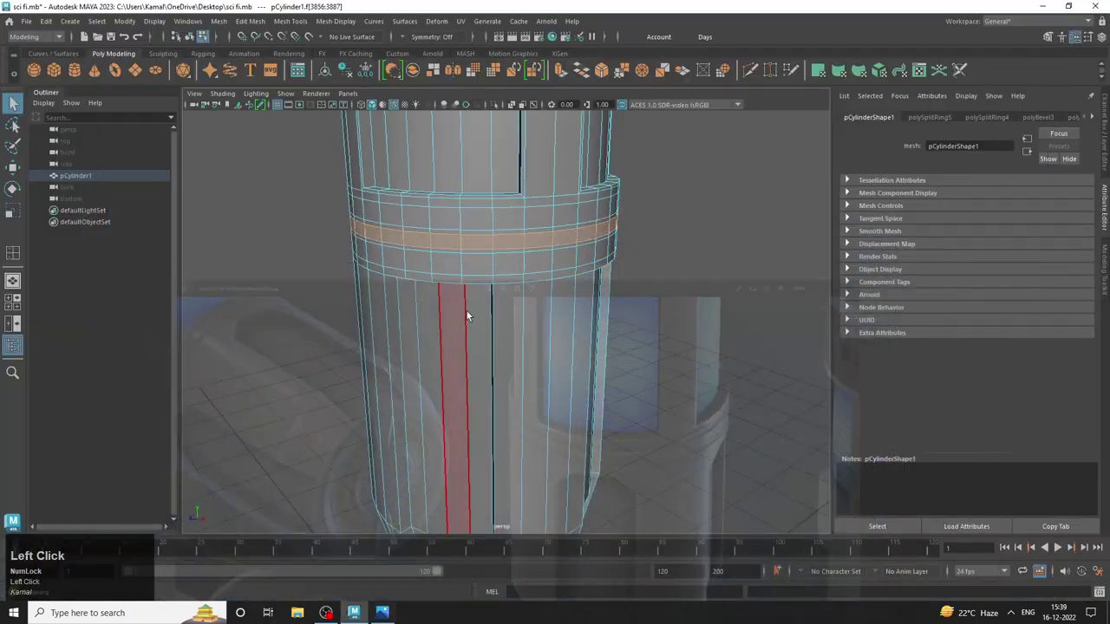
Select a thin face strip on the canister's raised middle ring.
left_click(439, 231)
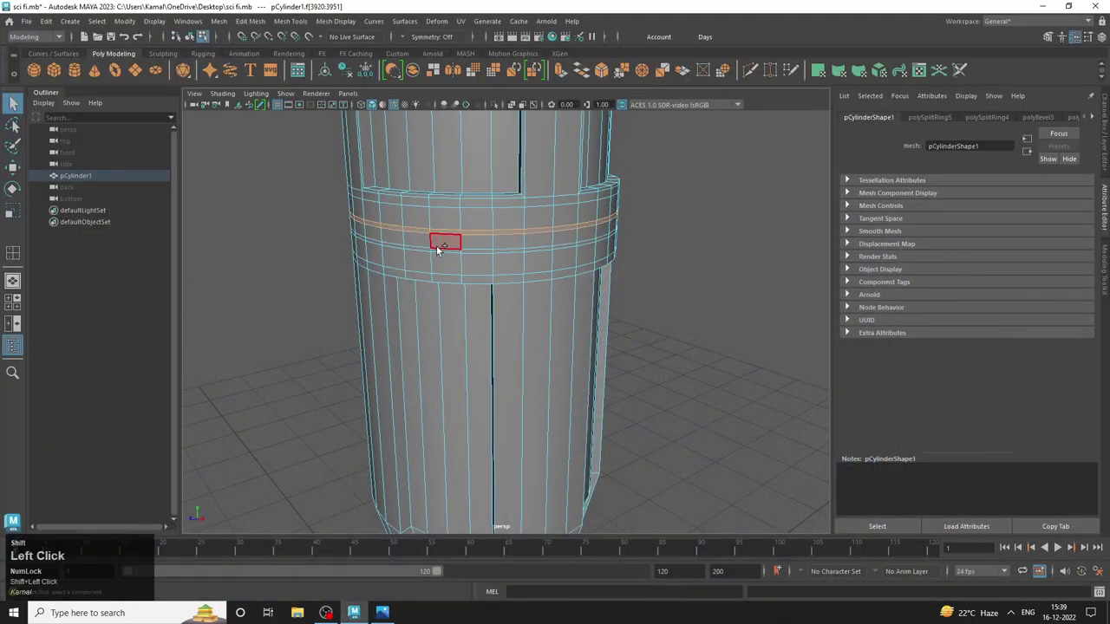
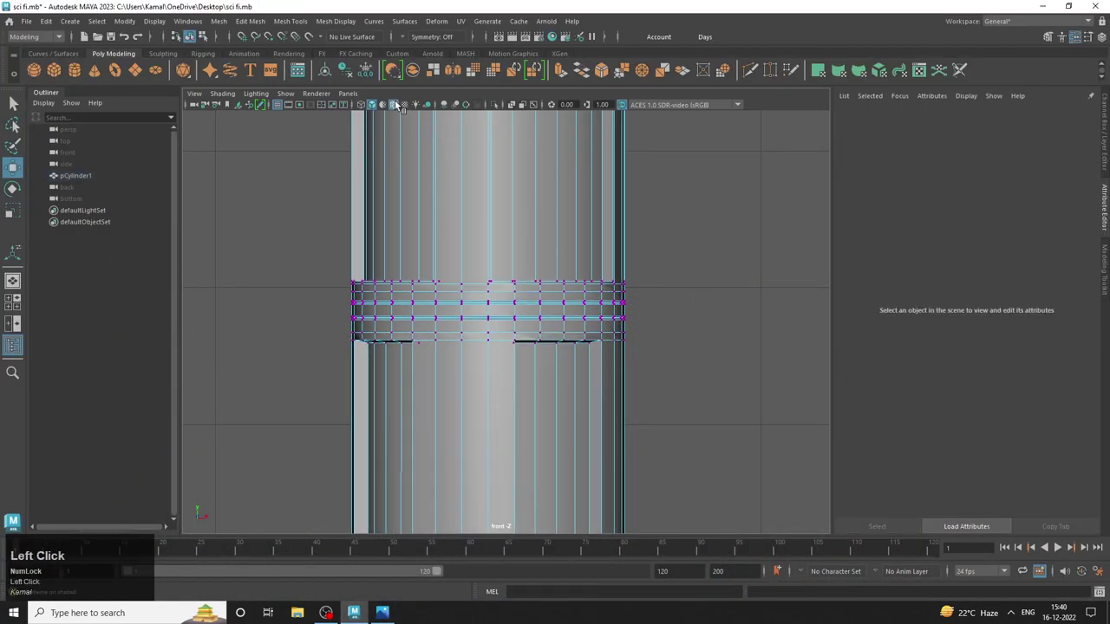
right_click(608, 200)
left_click(710, 180)
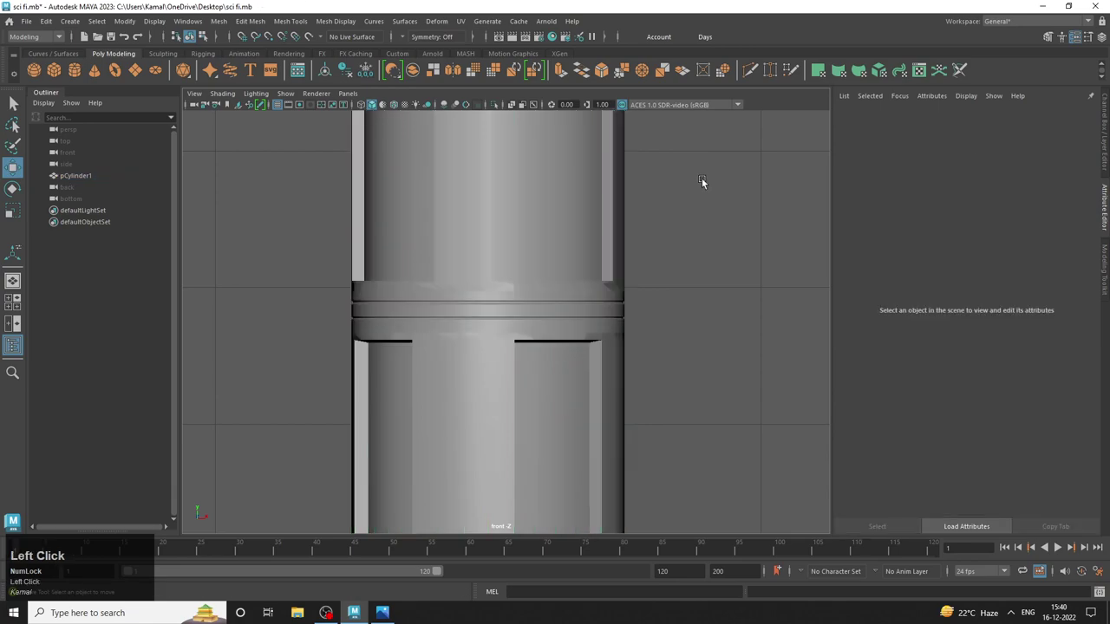
key("space")
left_click_drag(593, 290, 555, 303)
right_click(555, 302)
left_click_drag(514, 308, 428, 418)
key("space")
right_click(488, 361)
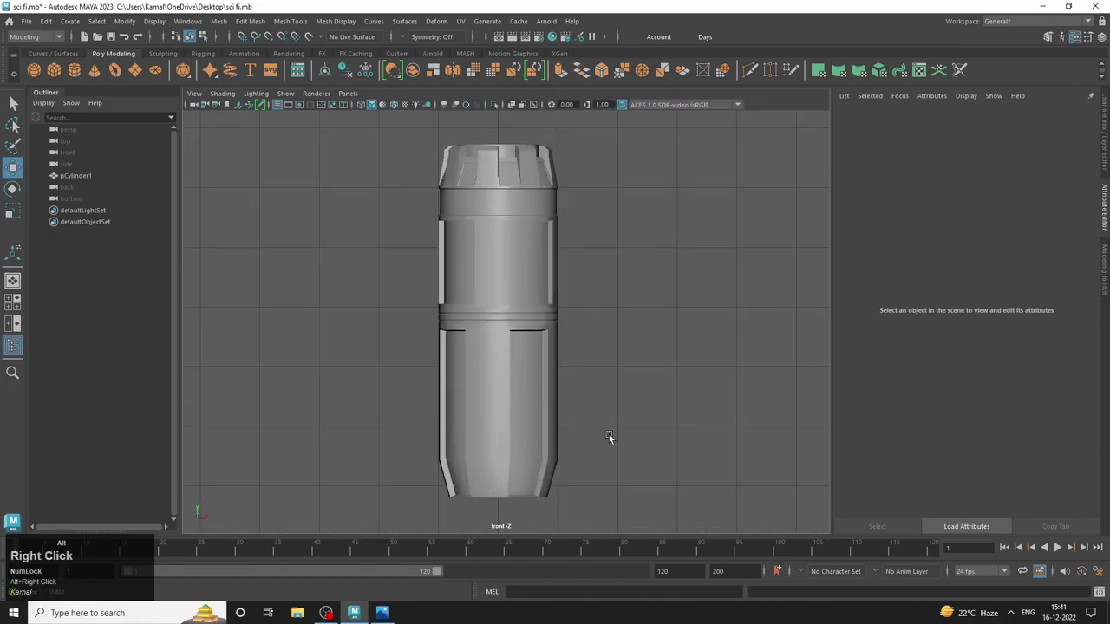
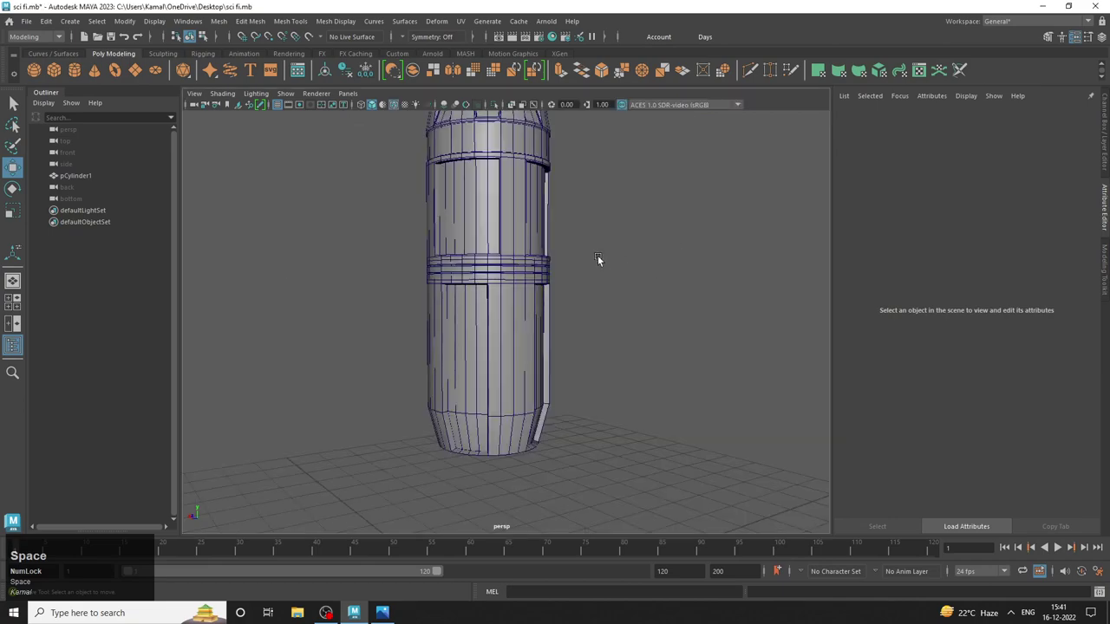
left_click_drag(584, 258, 619, 288)
middle_click(620, 288)
right_click(517, 279)
left_click_drag(555, 265, 348, 212)
right_click(365, 215)
left_click(342, 249)
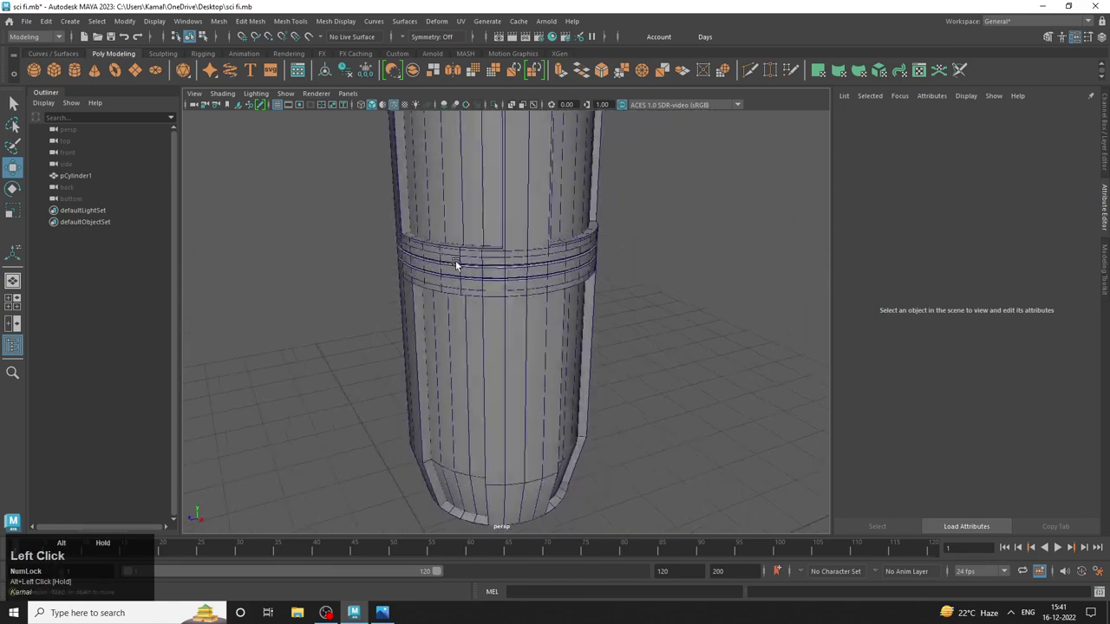
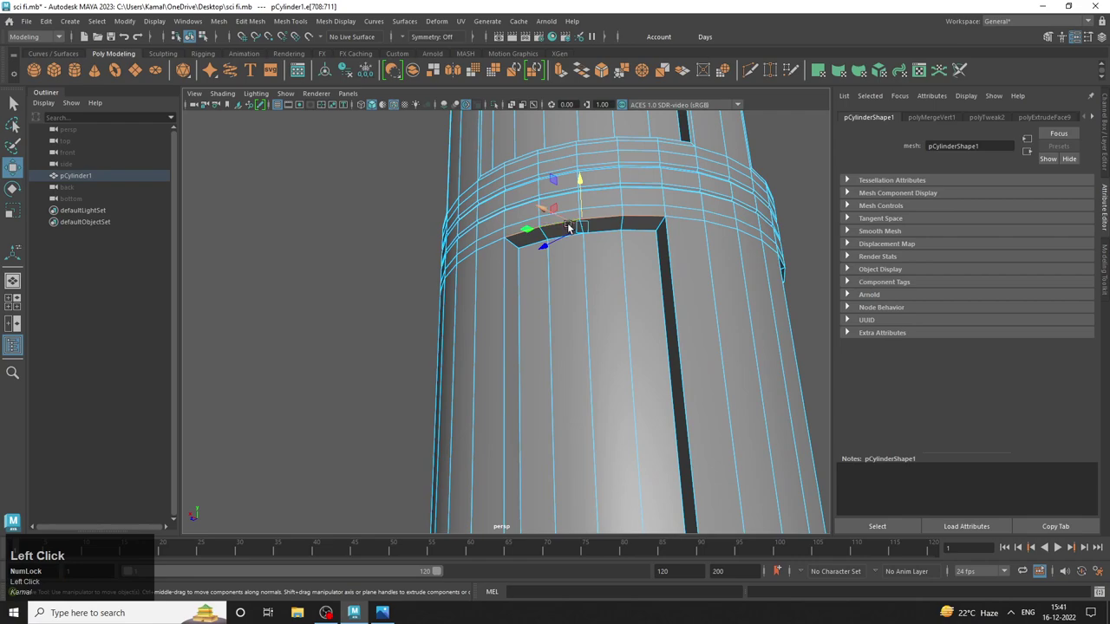
right_click(633, 229)
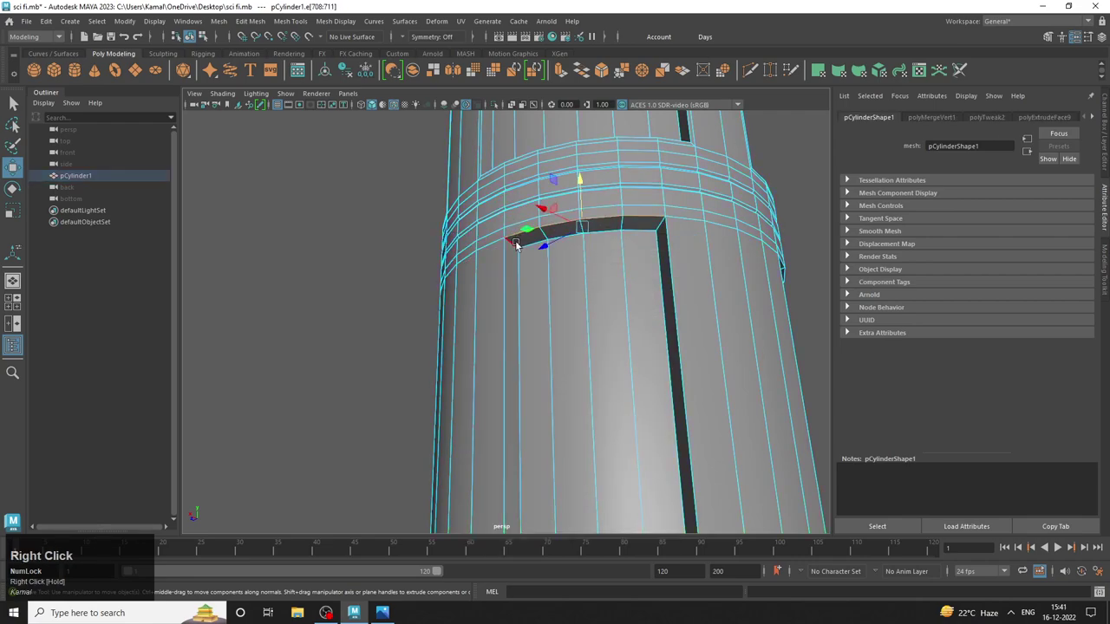
left_click(518, 242)
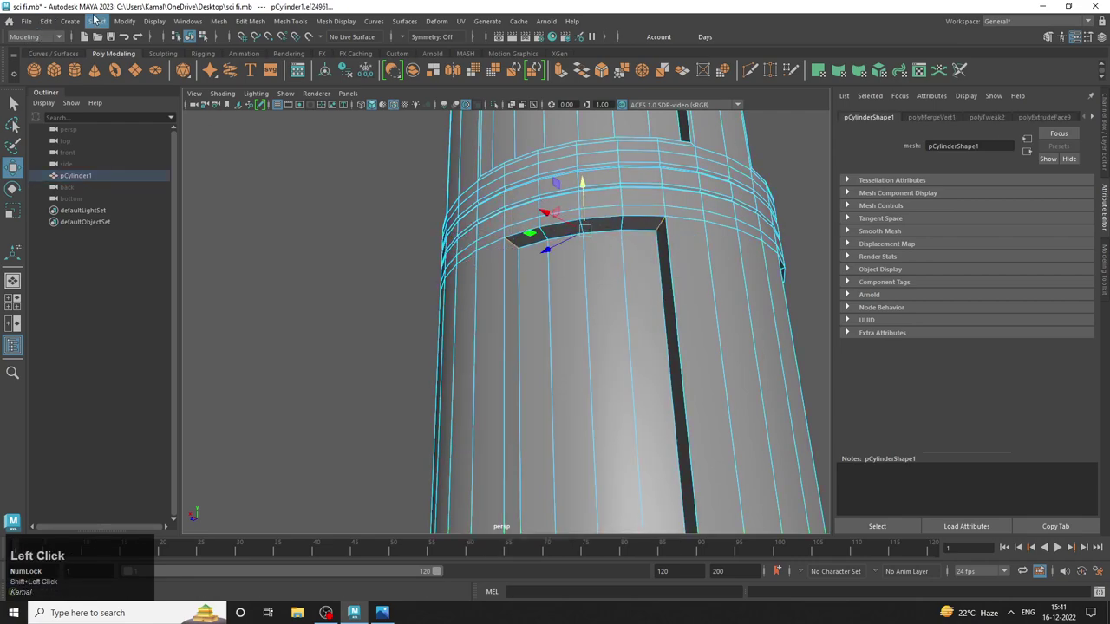
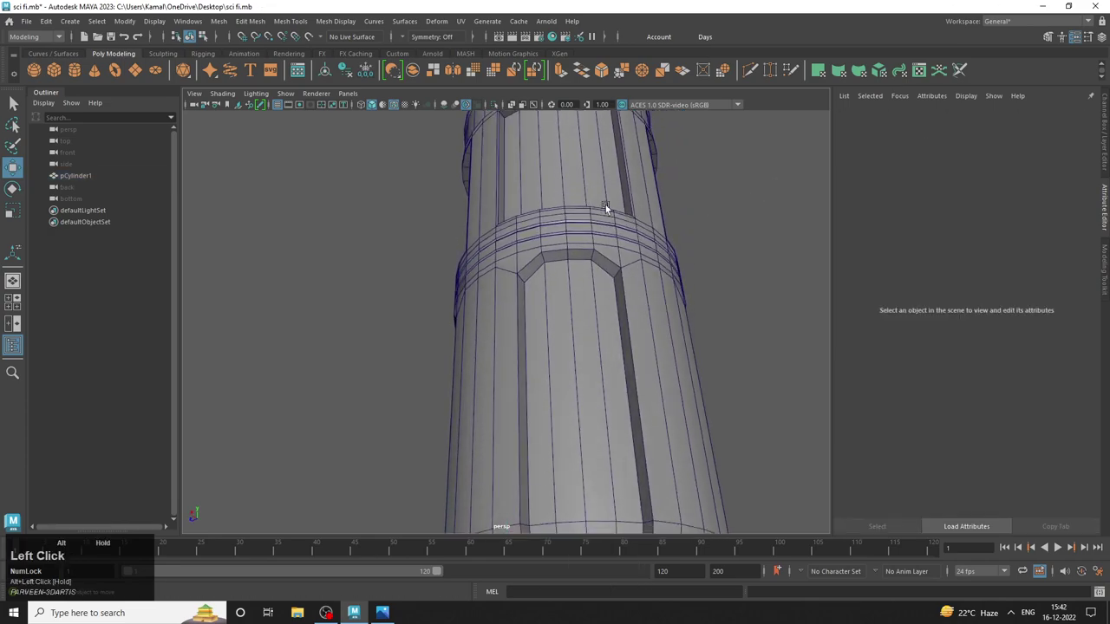
Pick the edge loop where the canister's lower taper begins, in edge mode.
right_click(611, 254)
left_click(598, 207)
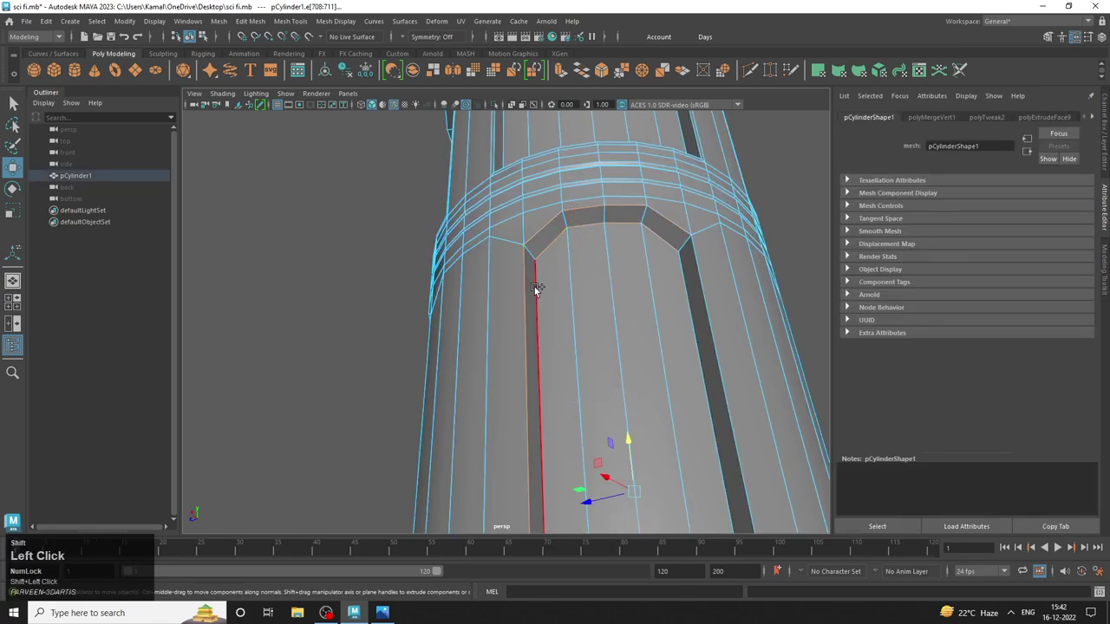
middle_click(605, 396)
right_click(479, 308)
left_click(427, 348)
middle_click(426, 397)
left_click(462, 270)
right_click(544, 286)
left_click(506, 288)
right_click(504, 261)
left_click(743, 240)
left_click(652, 260)
right_click(583, 286)
Bevel that loop with Edit Mesh > Bevel at fraction 0.5 and 1 segment.
left_click(569, 300)
left_click_drag(604, 313, 257, 23)
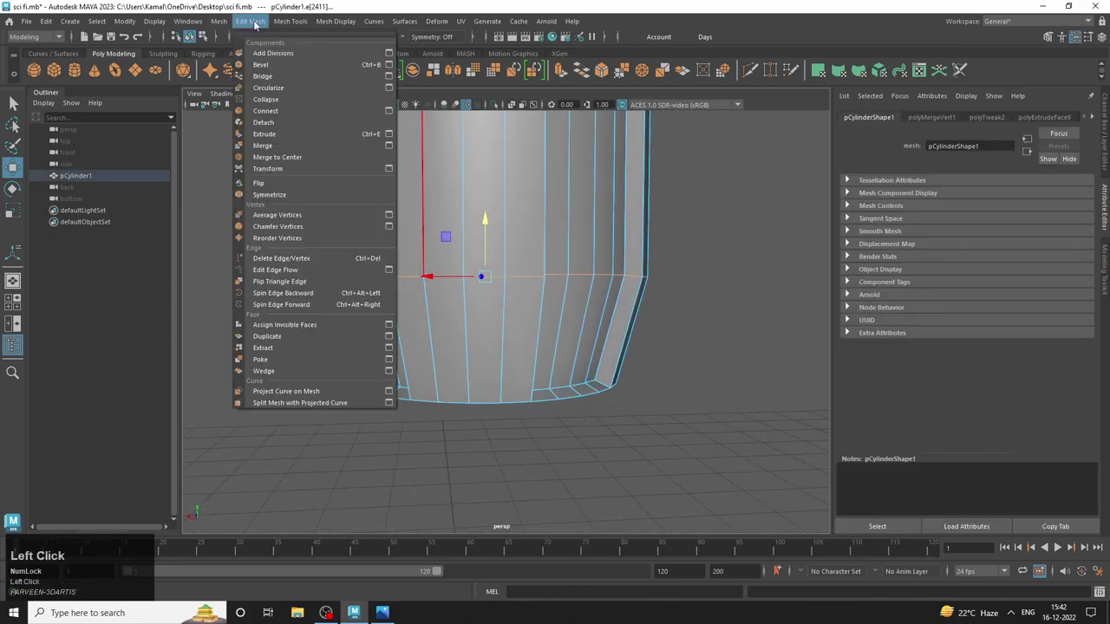
middle_click(434, 215)
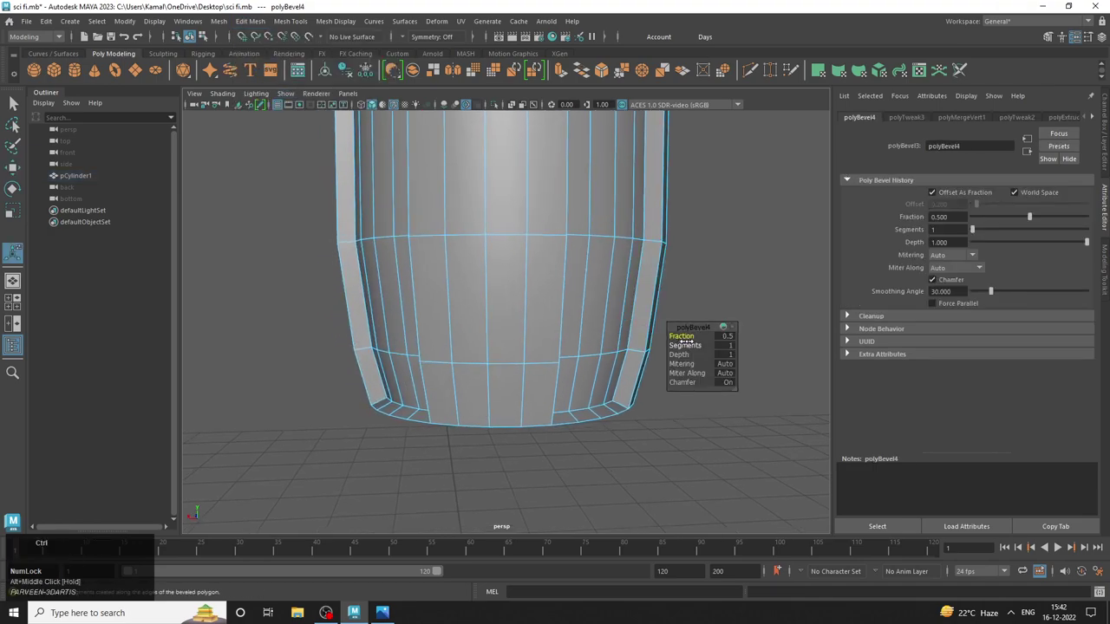
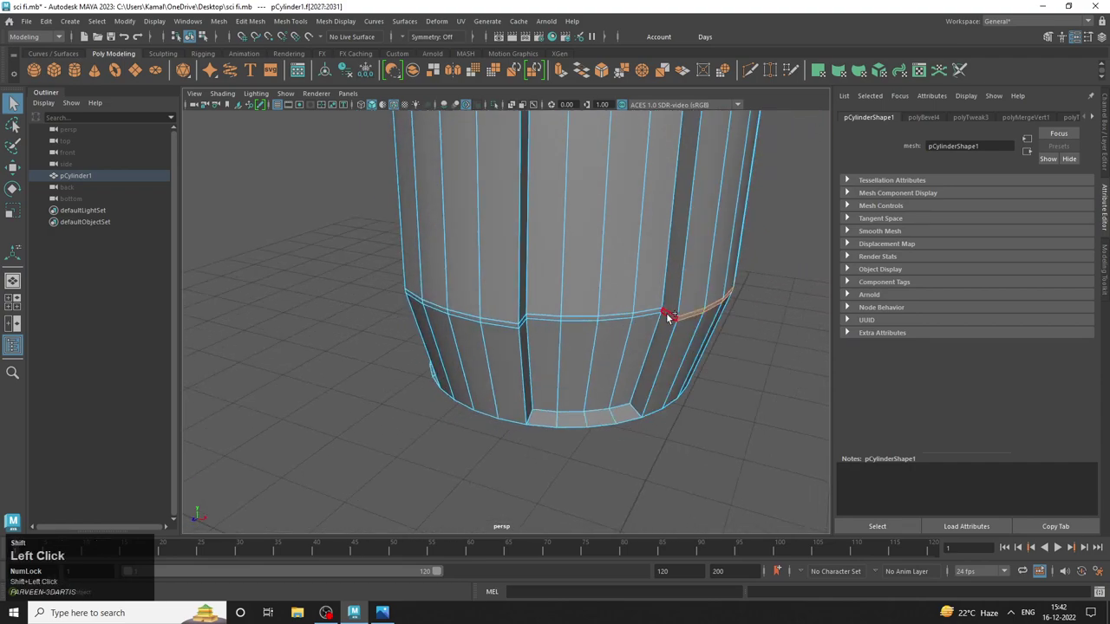
Bring up the selection commands with the taper-ring edges picked.
left_click(110, 24)
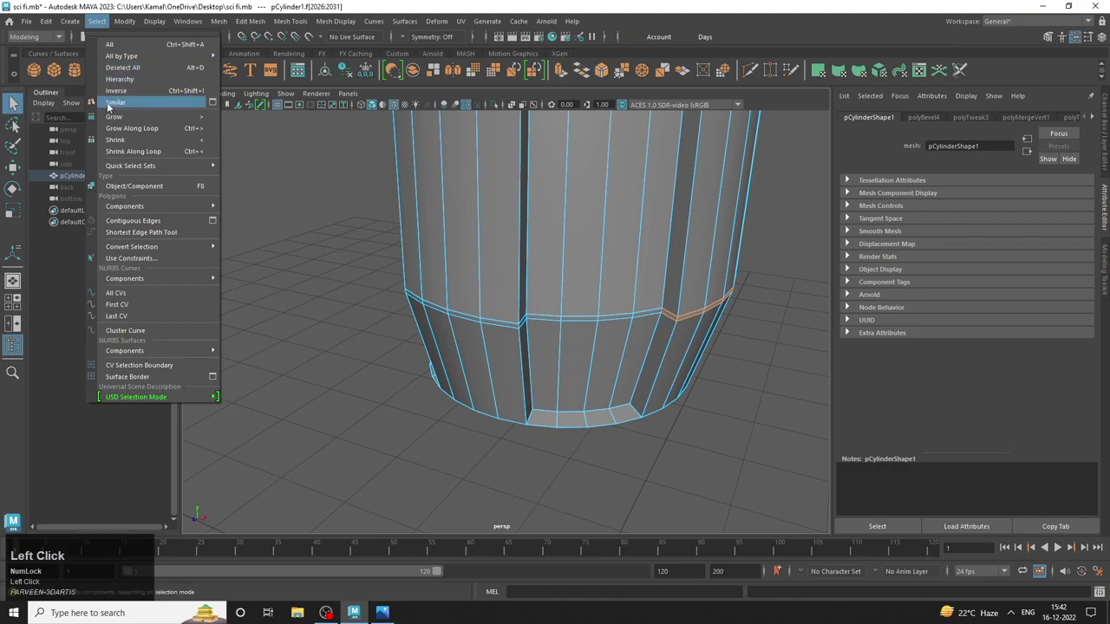
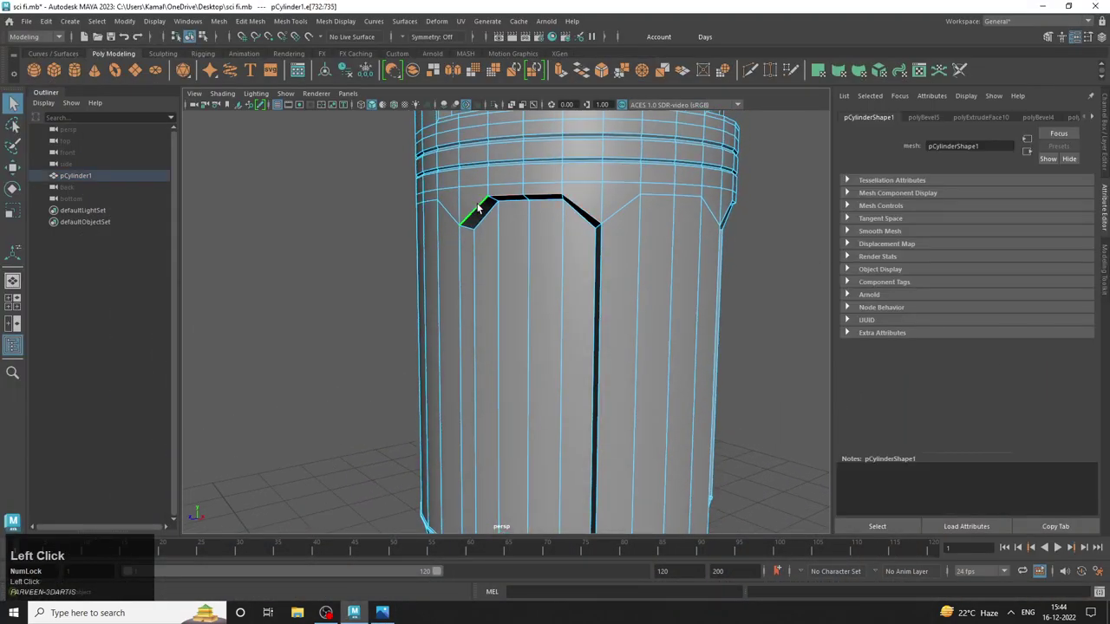
Pick edges outlining the angular panel down the canister's side, undoing one mispick.
left_click(483, 218)
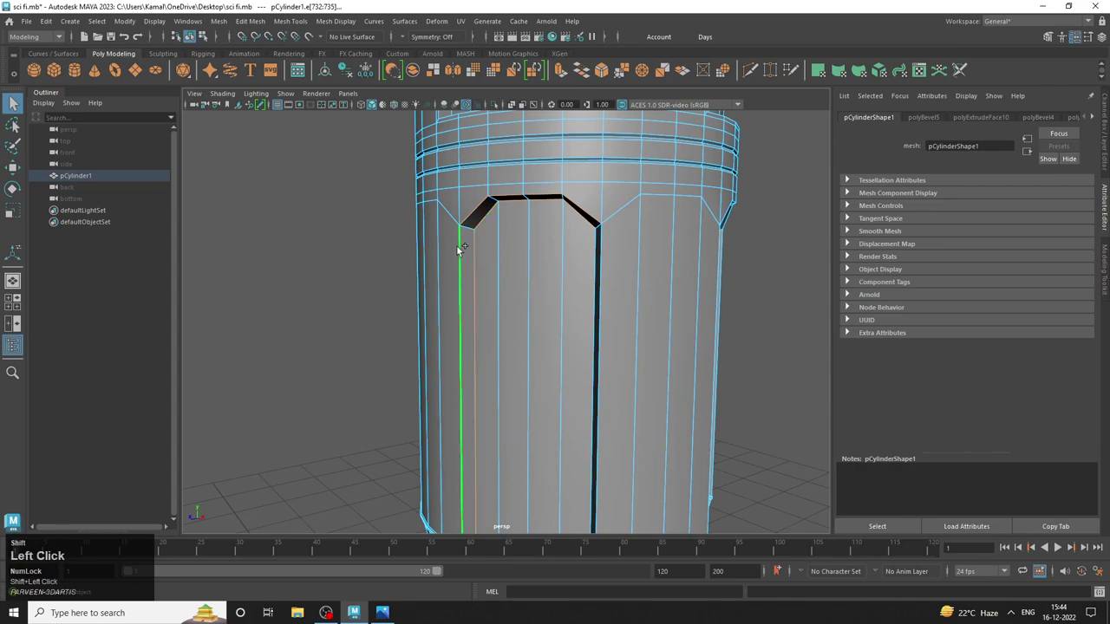
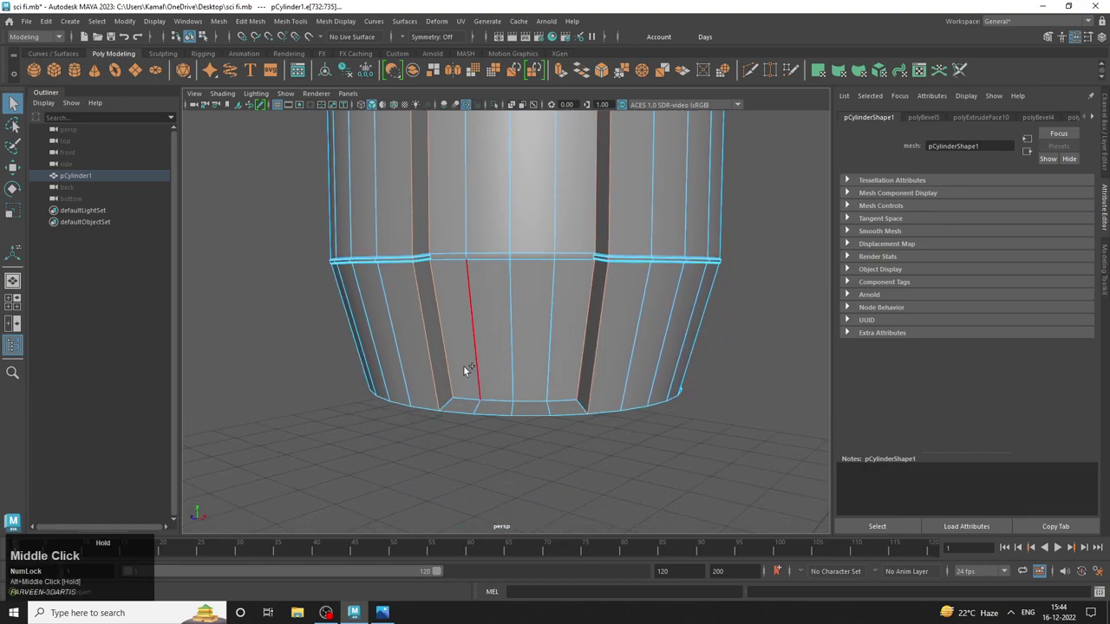
left_click(462, 397)
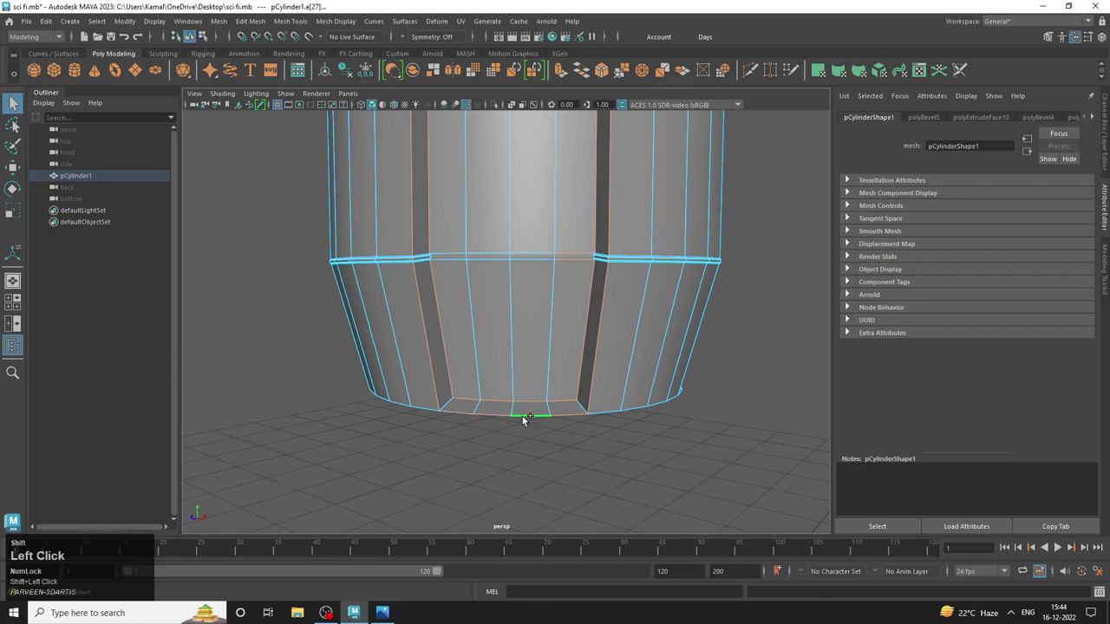
key("ctrl+z")
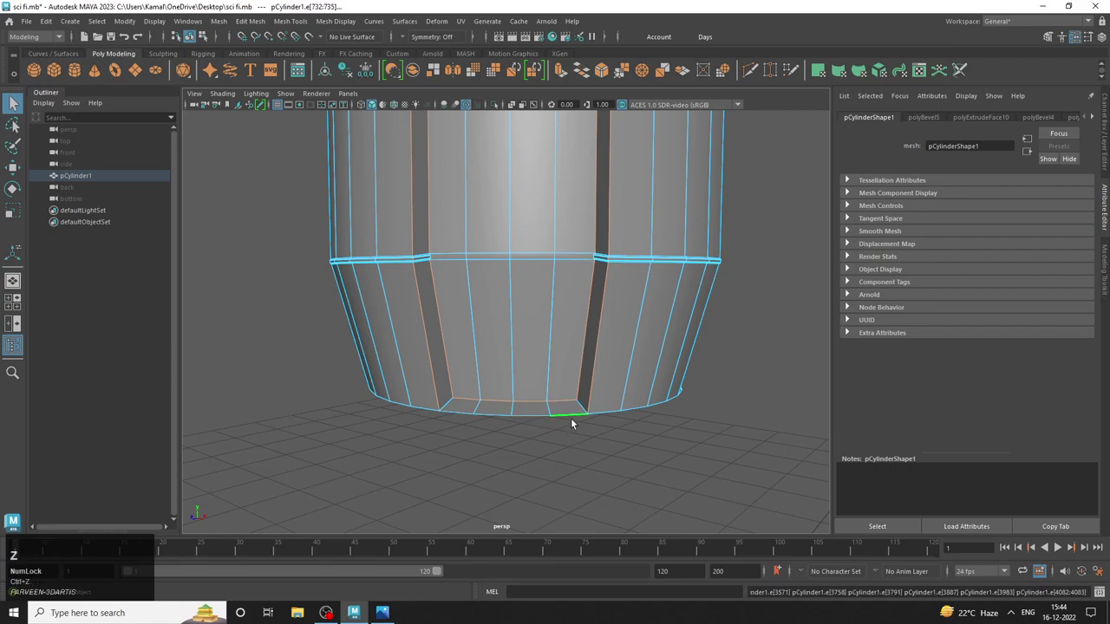
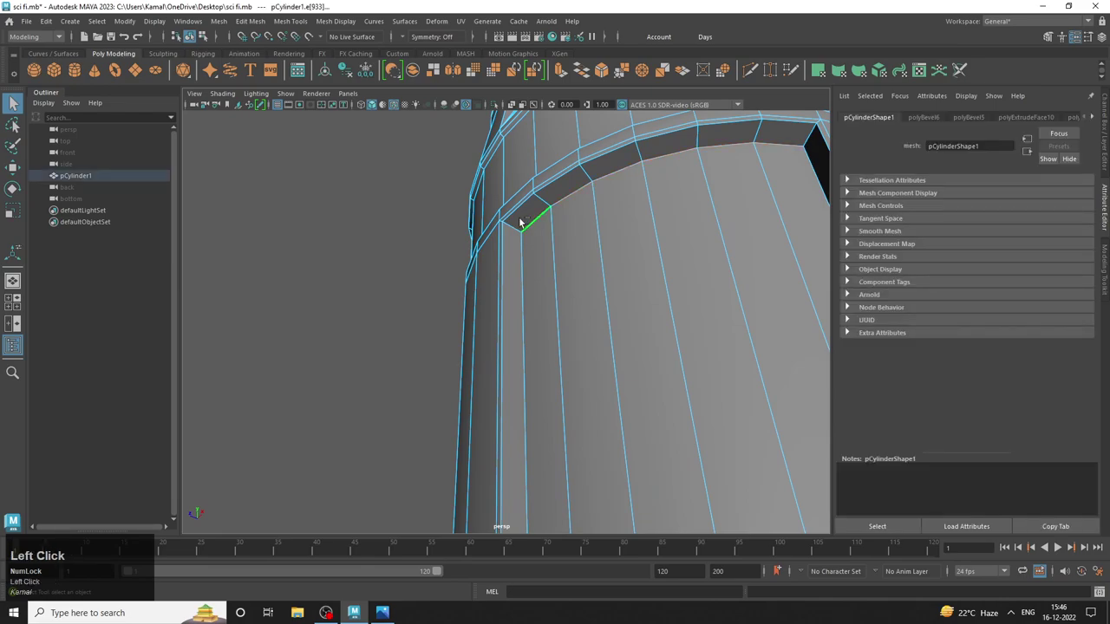
Select the rim edge loop at the recessed panel groove's upper corner.
double_click(512, 214)
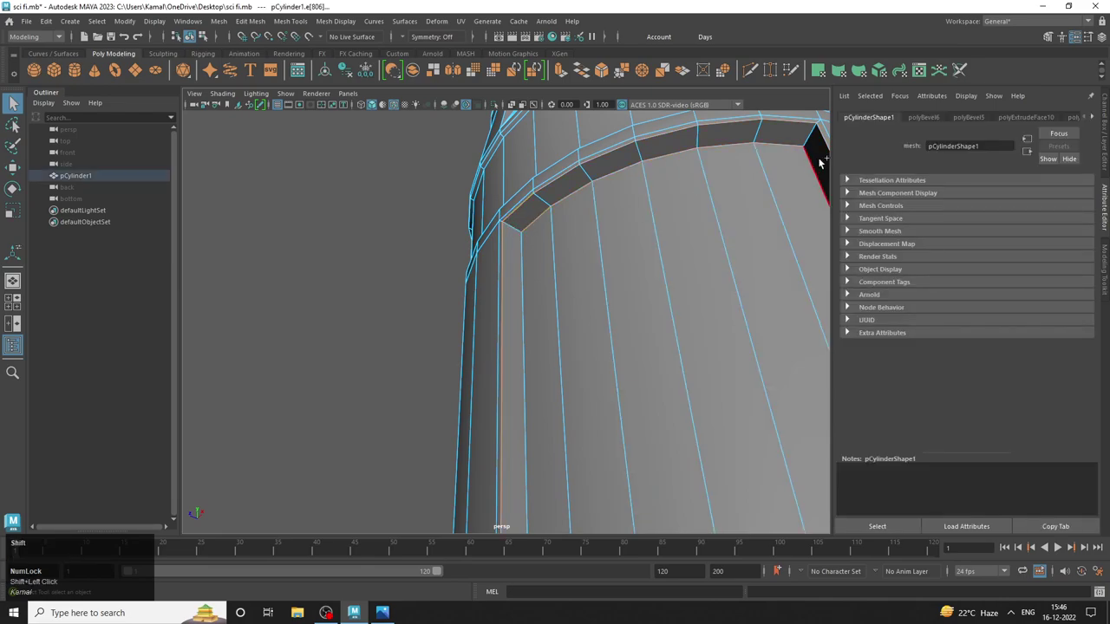
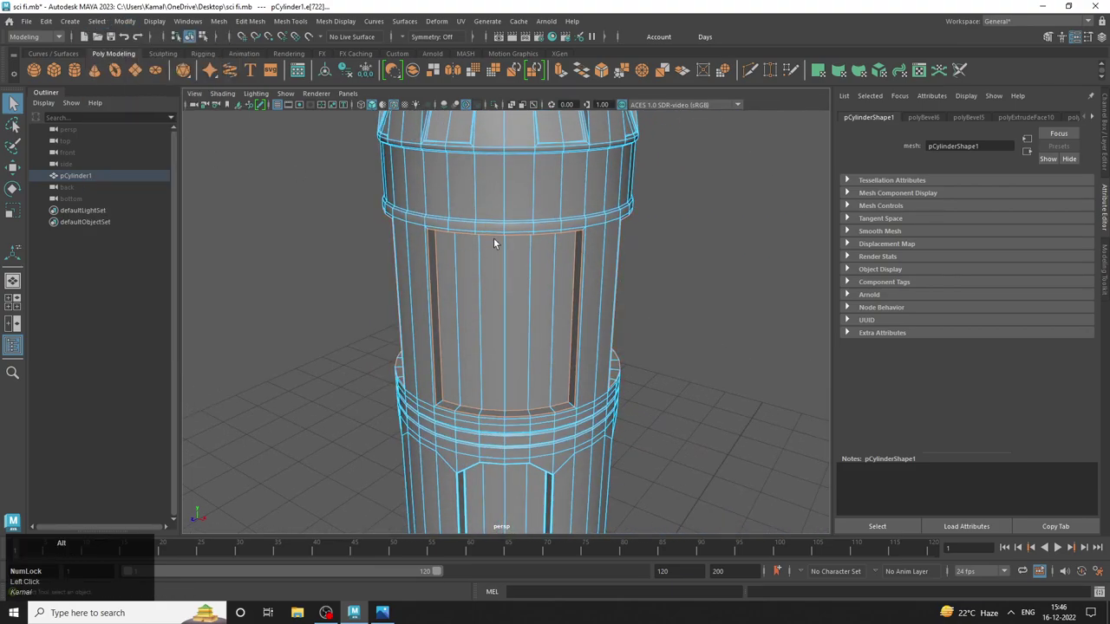
Select the recessed panel's edge loop and bring up the Edit Mesh commands.
double_click(506, 238)
left_click(299, 28)
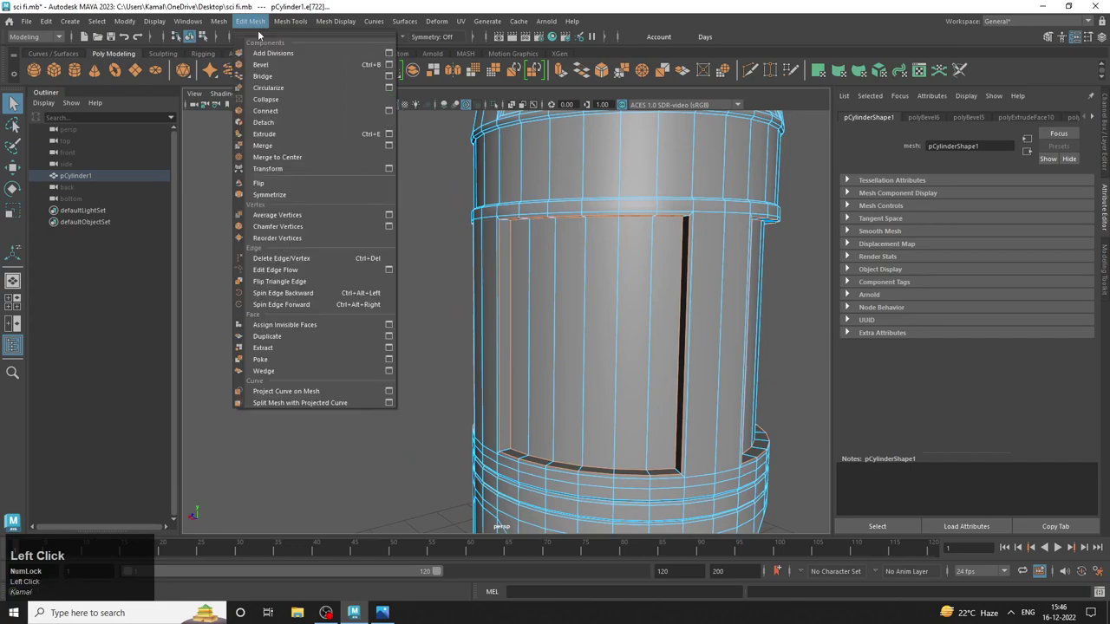
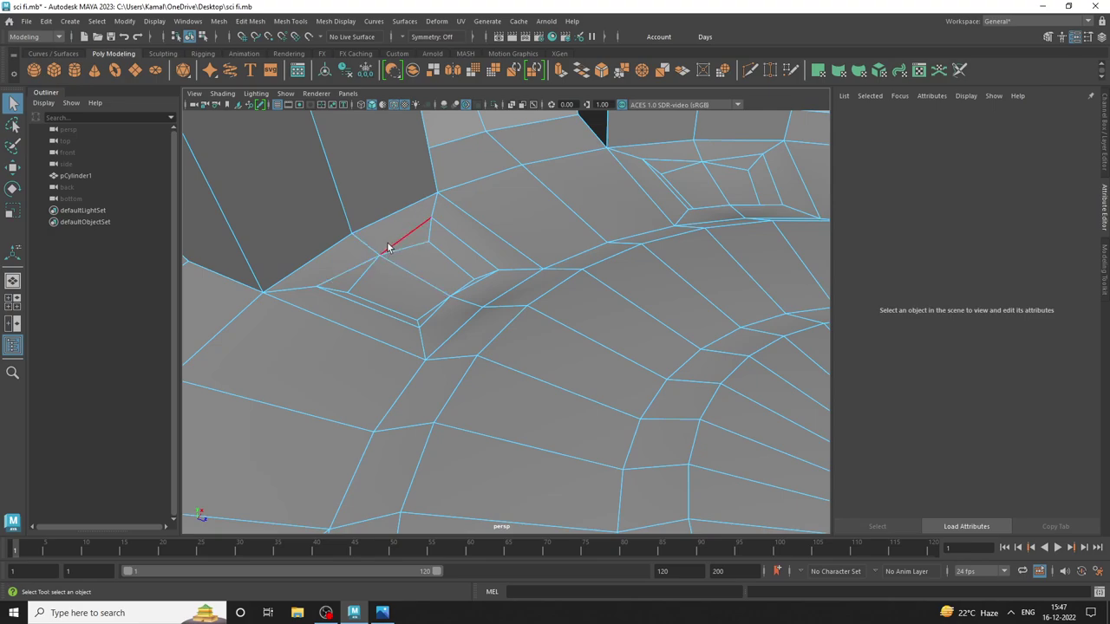
Nudge the small inset's vertices into place with the Move tool, undoing a stray move.
right_click(389, 254)
left_click(407, 251)
key("w")
left_click_drag(408, 214, 421, 224)
key("ctrl+z")
left_click_drag(530, 261, 489, 250)
right_click(489, 251)
left_click(483, 263)
left_click_drag(408, 265, 421, 258)
Try Merge To Center on the inset's corner vertices, undo it, and return to object mode.
right_click(421, 258)
double_click(435, 254)
left_click(392, 278)
left_click(396, 231)
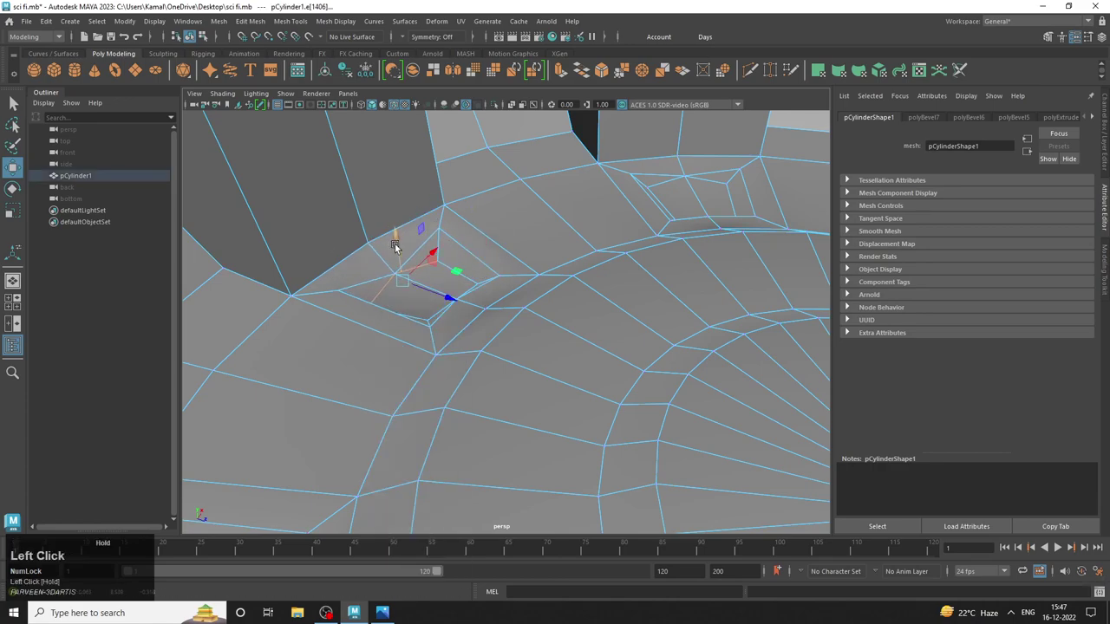
key("ctrl+z")
left_click(646, 68)
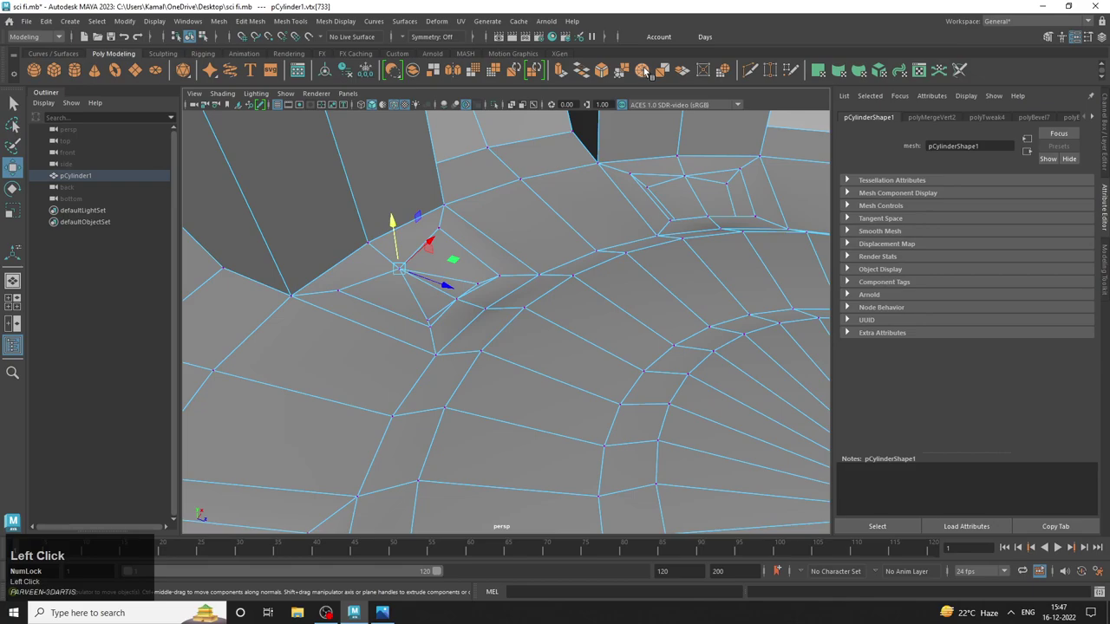
right_click(476, 234)
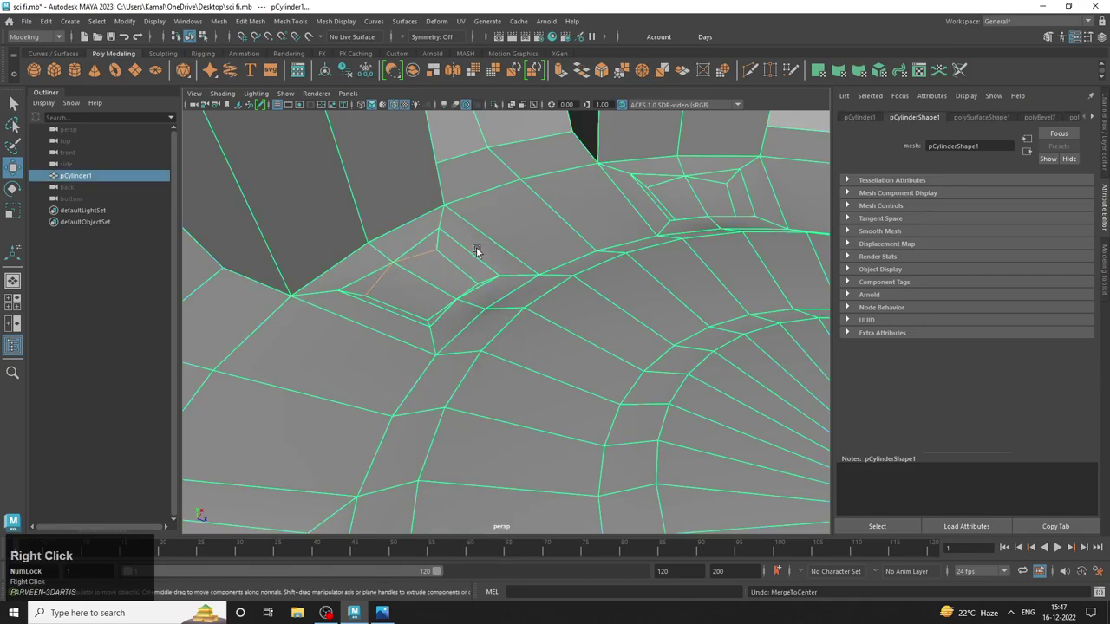
right_click(512, 237)
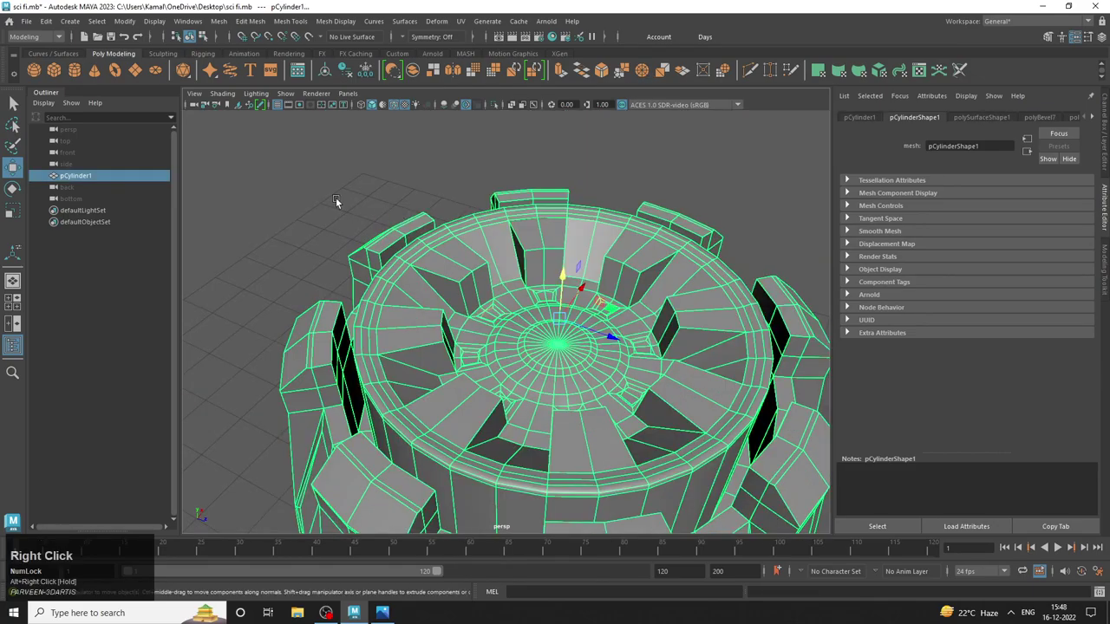
Select faces across the canister's top surface and the inner ring in Face mode.
double_click(266, 189)
left_click_drag(415, 231, 504, 267)
right_click(504, 267)
left_click(518, 264)
left_click(552, 255)
left_click(681, 256)
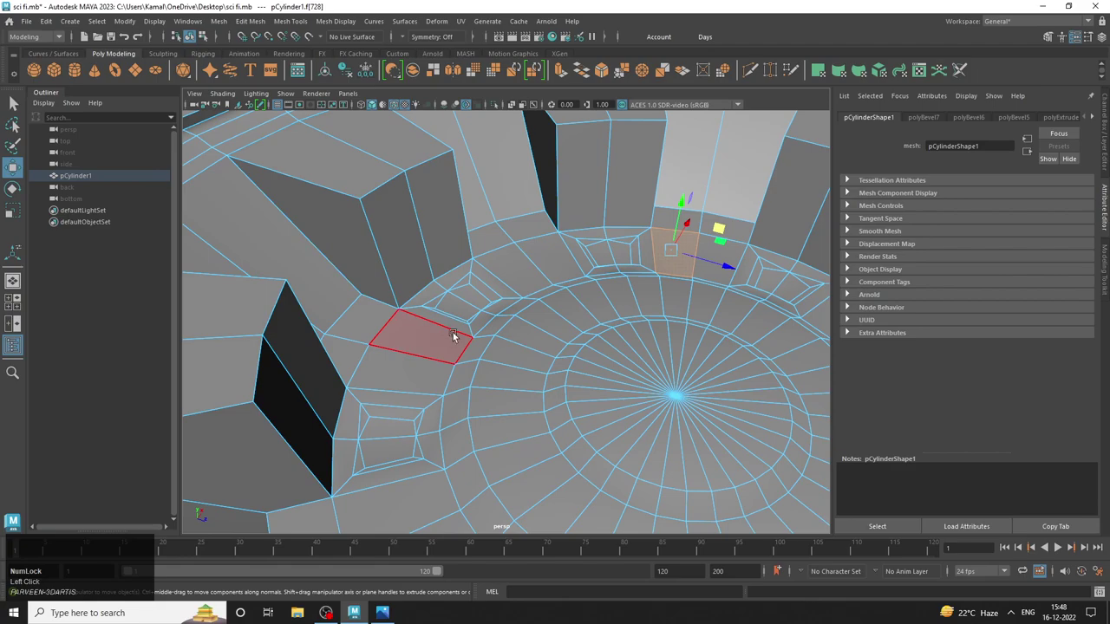
left_click(436, 339)
left_click(408, 369)
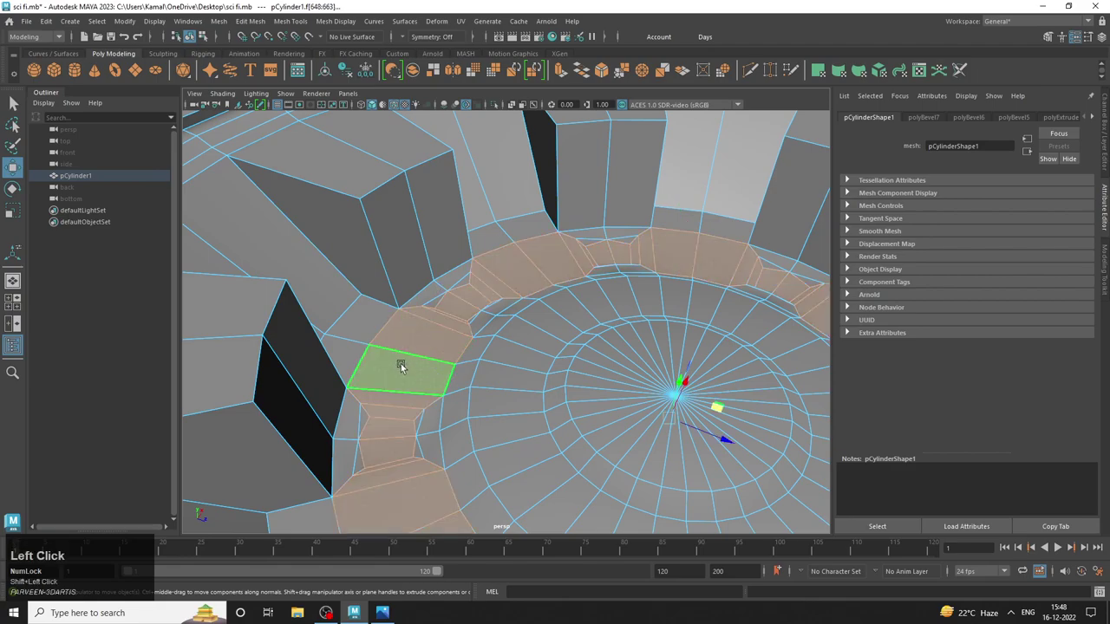
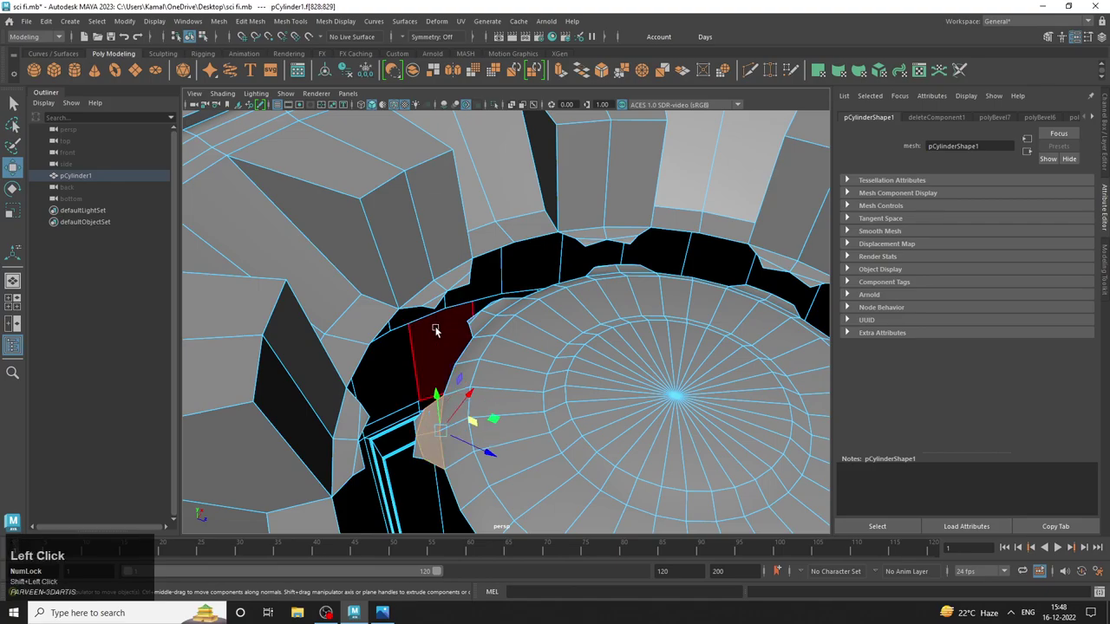
Pick a stray face inside the dark inner ring and delete it.
scroll("down", 3)
left_click_drag(591, 311, 485, 310)
middle_click(485, 310)
right_click(464, 299)
middle_click(507, 348)
right_click(499, 337)
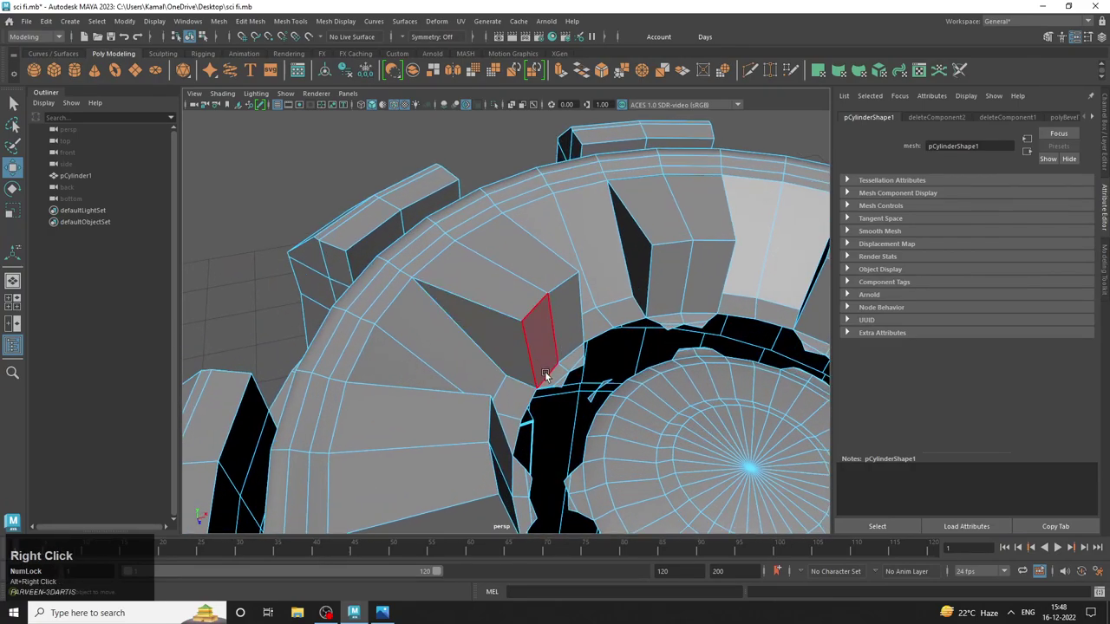
left_click(557, 379)
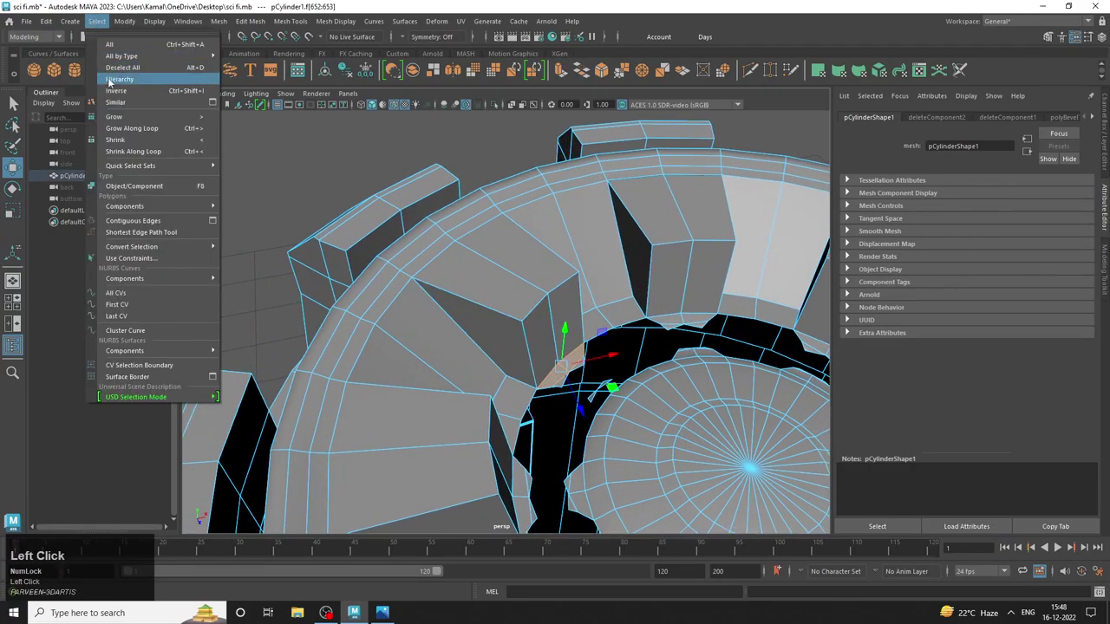
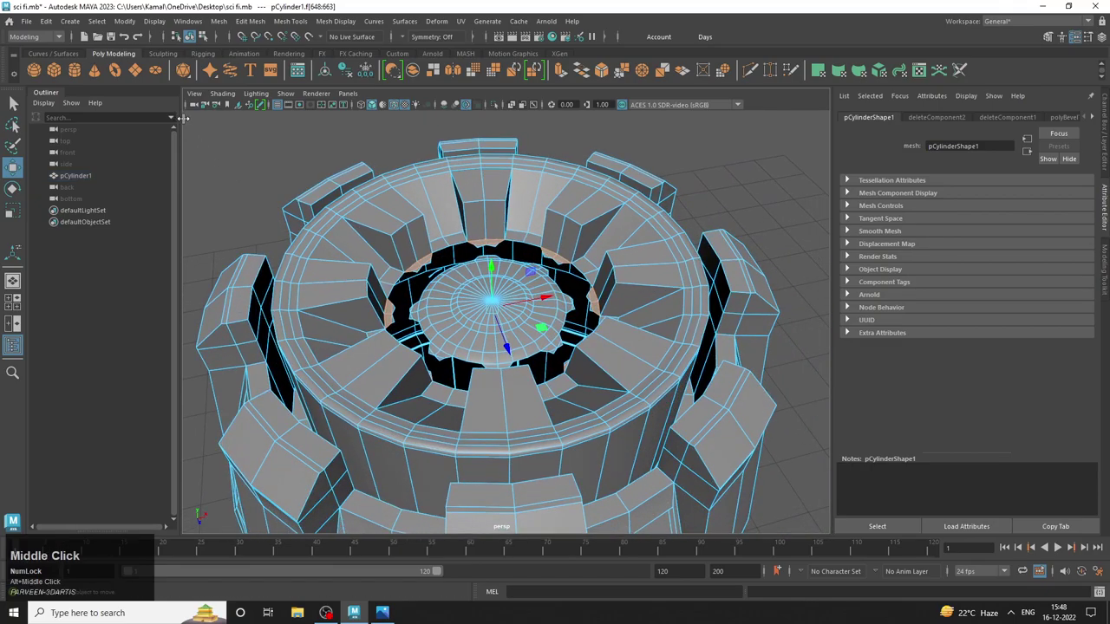
scroll("up", 3)
middle_click(444, 220)
right_click(432, 266)
left_click(333, 374)
left_click(324, 398)
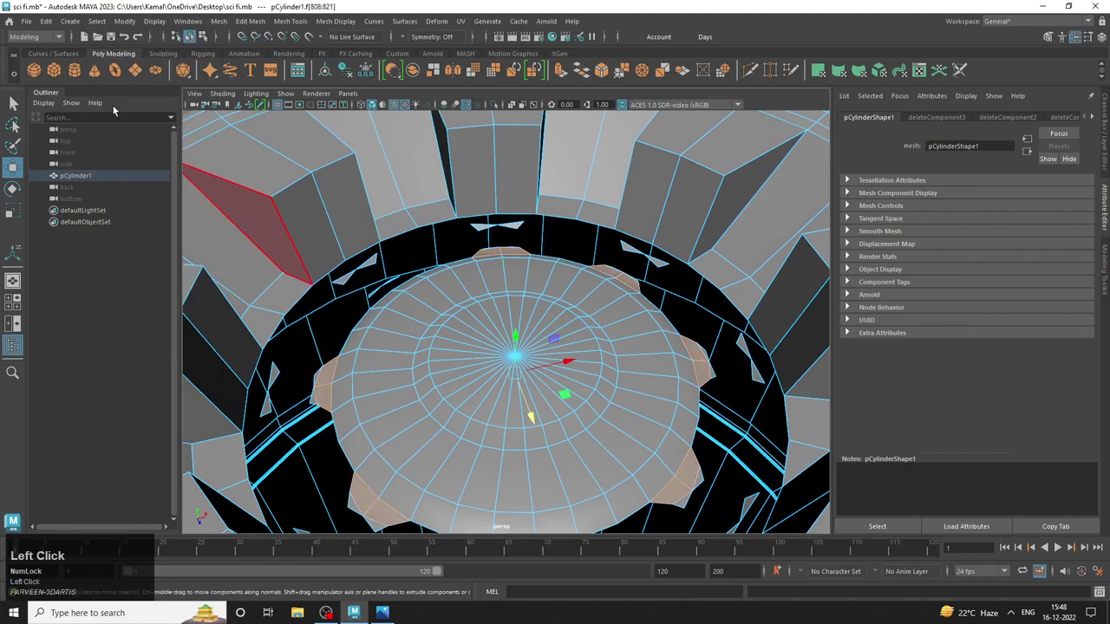
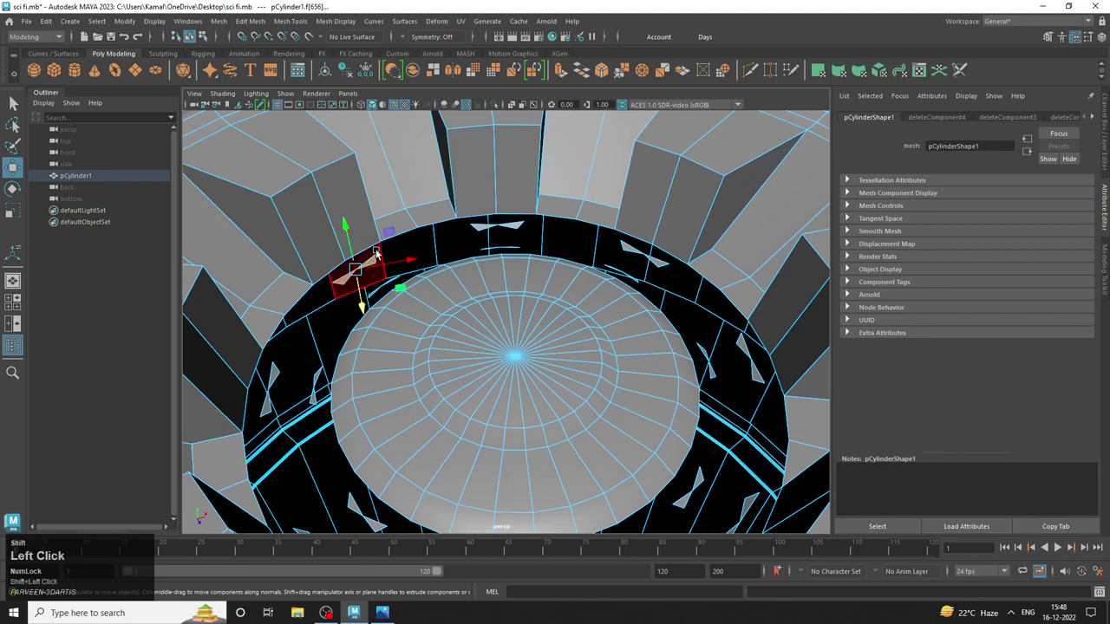
key("g")
Move closer to the gap and select the next leftover face in the ring.
scroll("down", 3)
middle_click(492, 393)
right_click(469, 315)
left_click(465, 303)
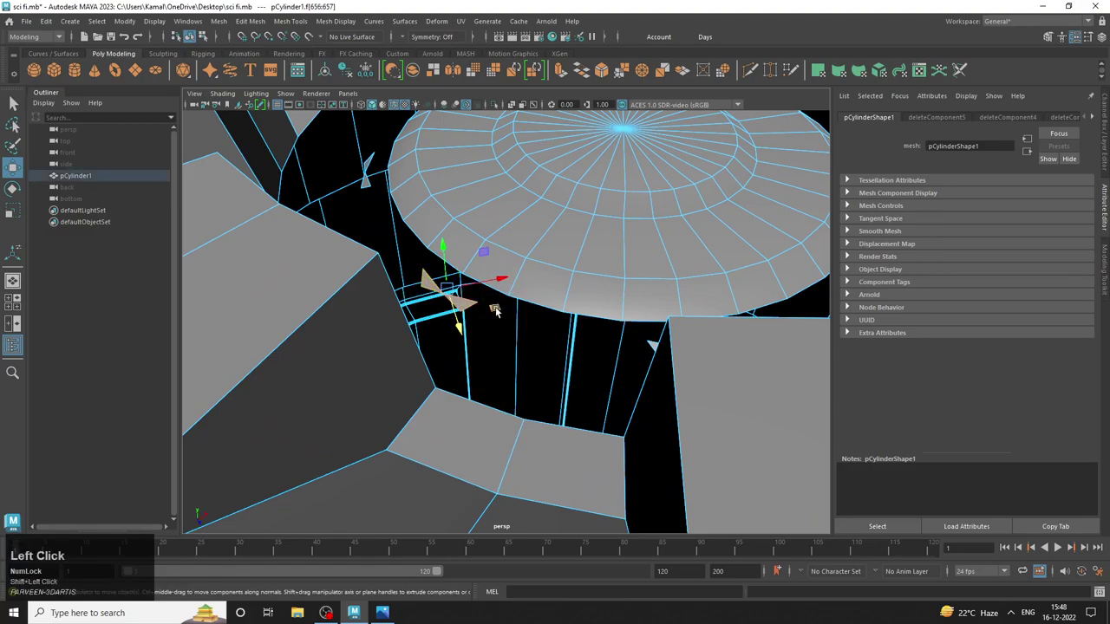
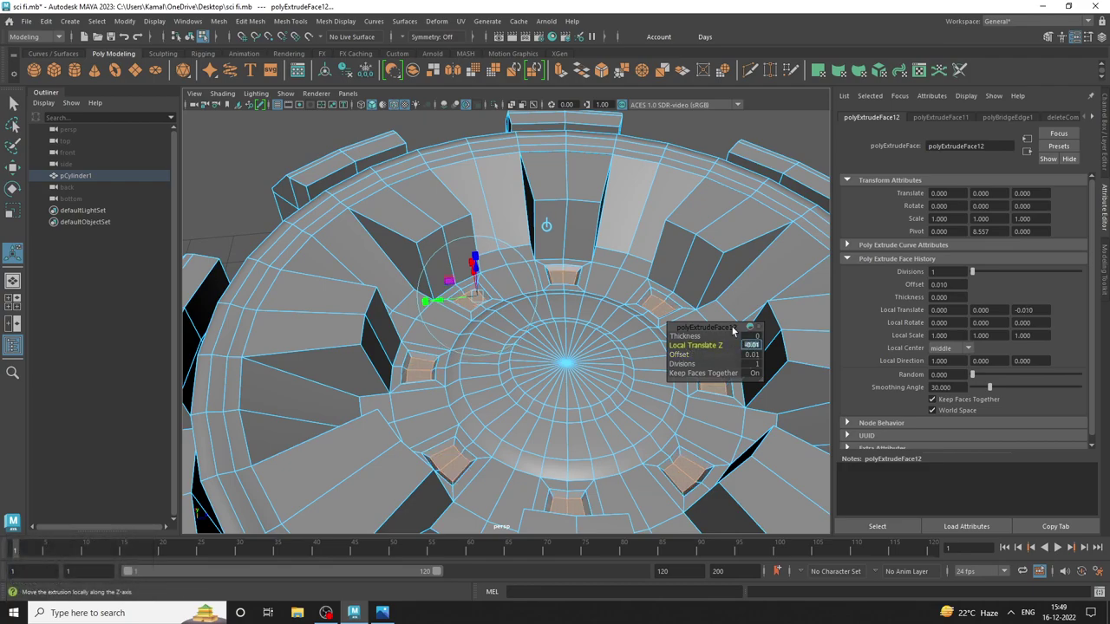
Bring up the marking menu over the recessed panel ring around the cap.
right_click(653, 272)
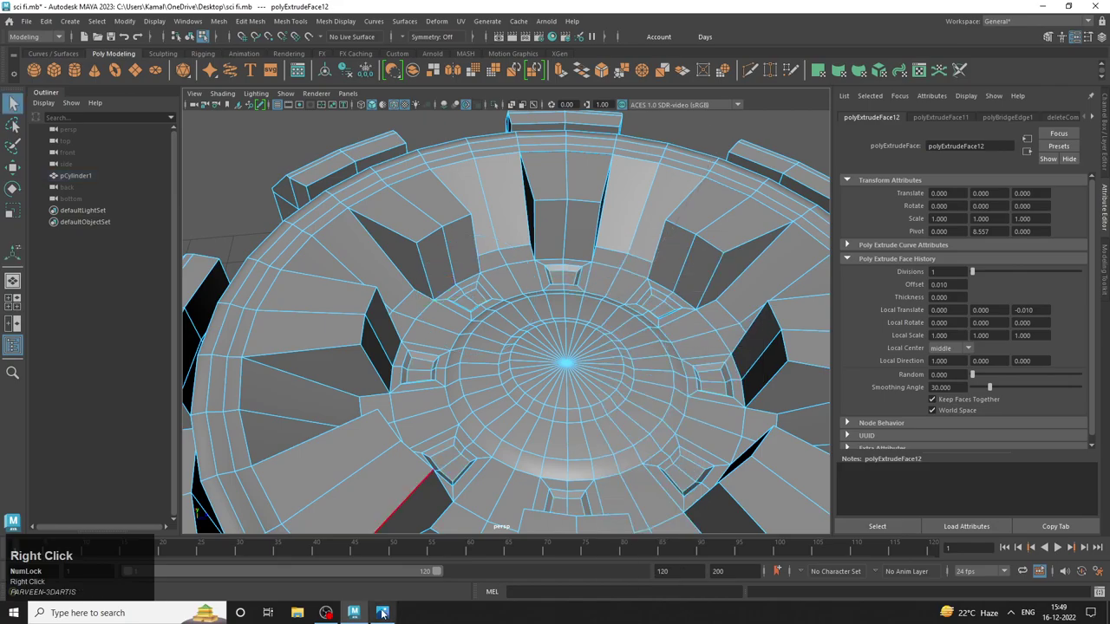
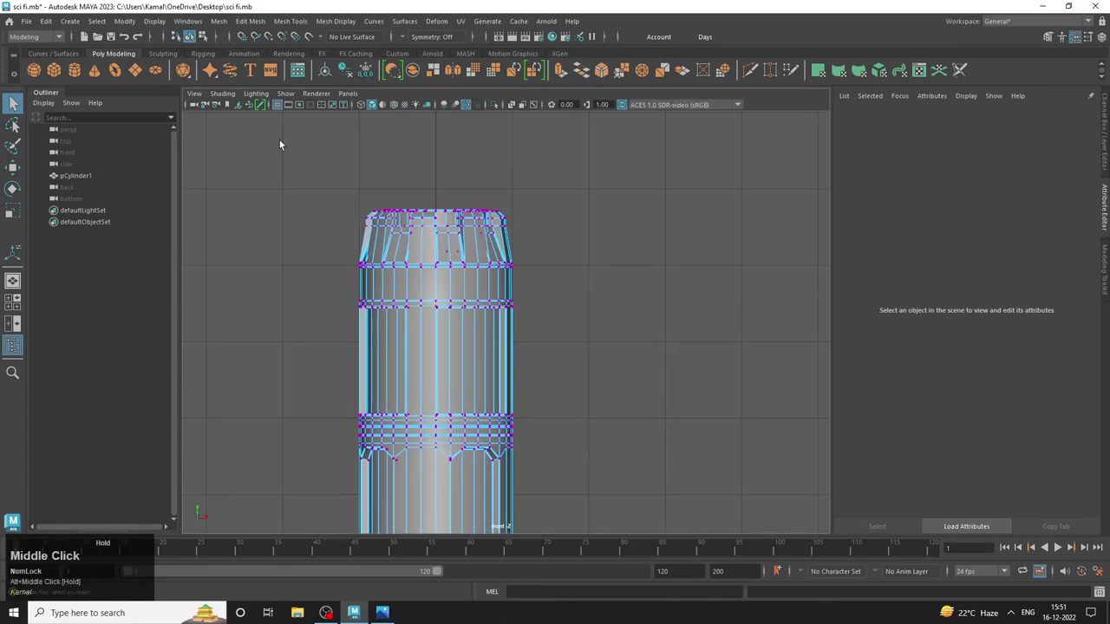
Select the canister's band components, return to perspective and pick the top rim edge.
left_click_drag(291, 146, 646, 203)
key("space")
left_click_drag(478, 253, 373, 289)
left_click(373, 289)
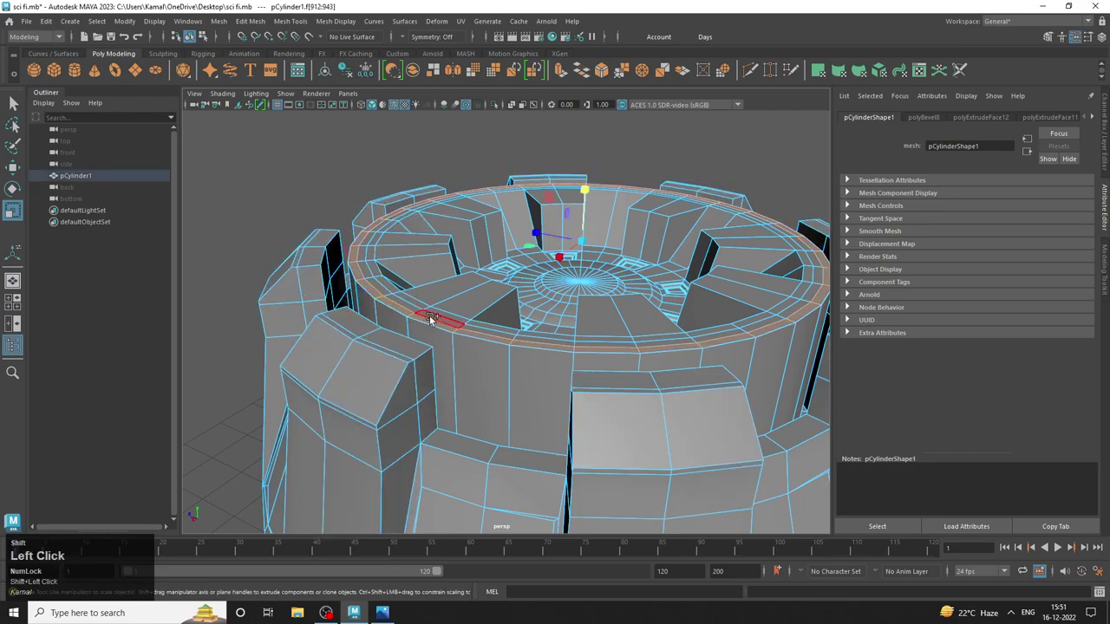
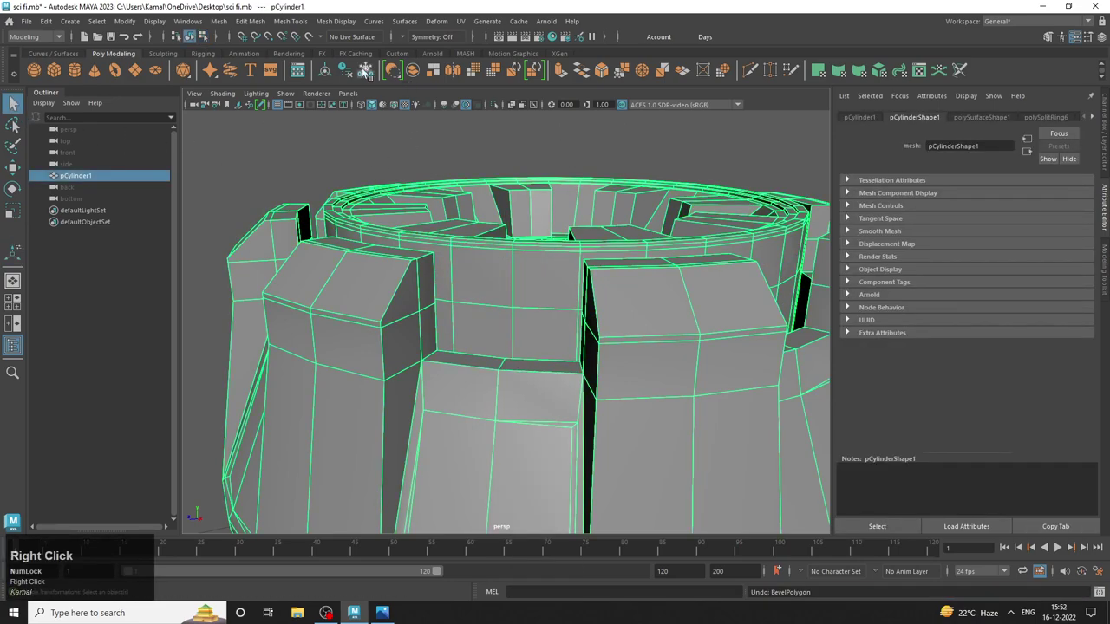
Select the edge loop where the top blocks meet the body and bevel it at fraction 0.5.
left_click(76, 22)
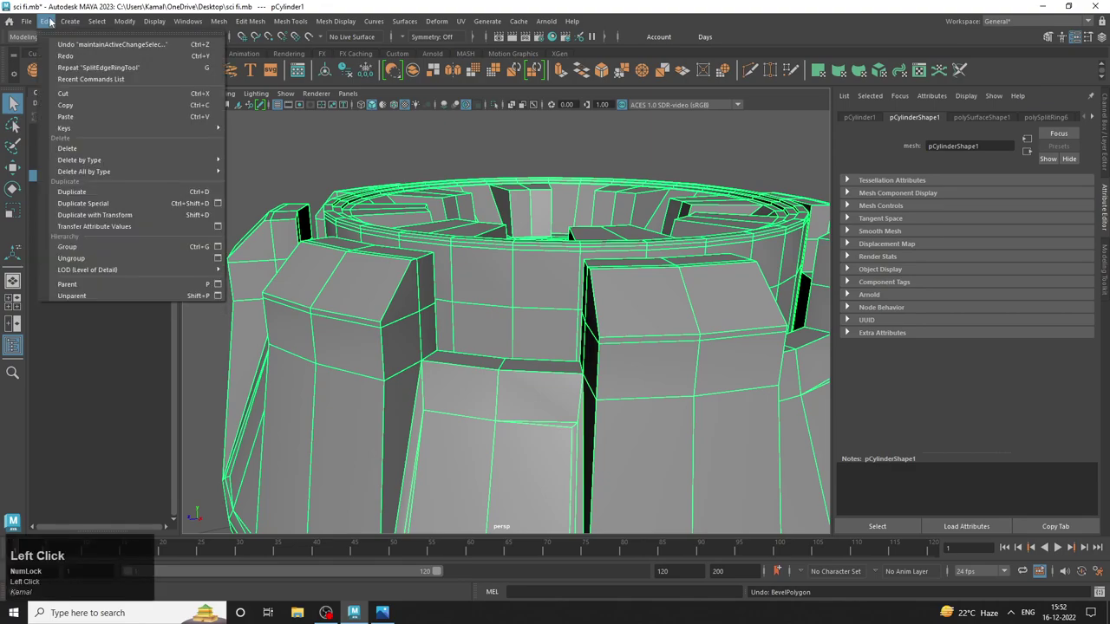
left_click(291, 165)
middle_click(436, 181)
left_click(402, 103)
right_click(513, 281)
double_click(486, 273)
left_click(449, 274)
left_click(256, 21)
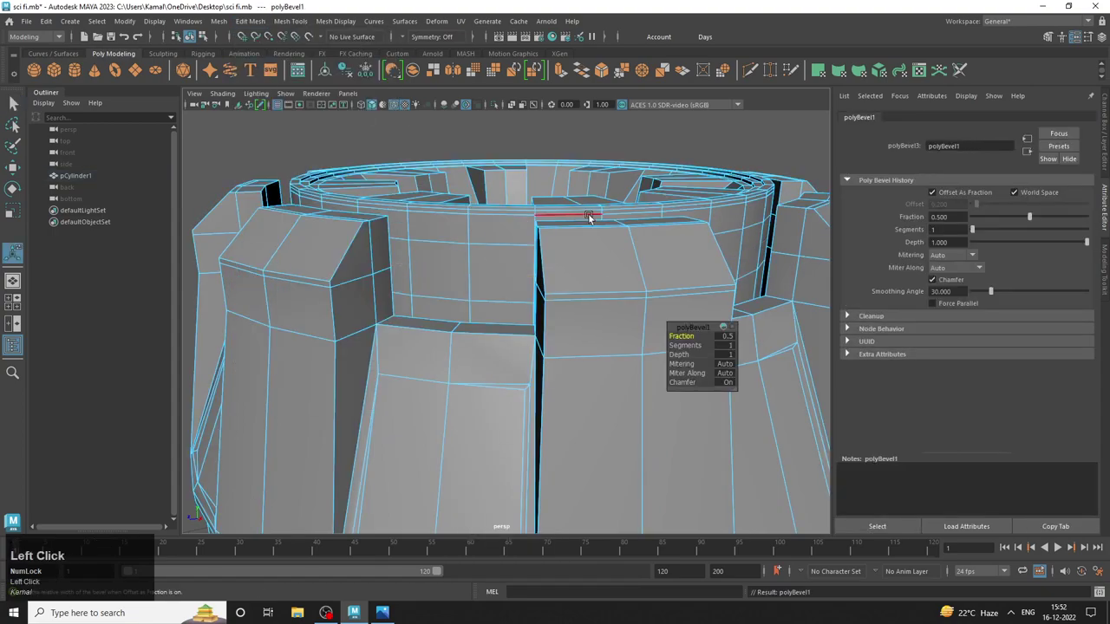
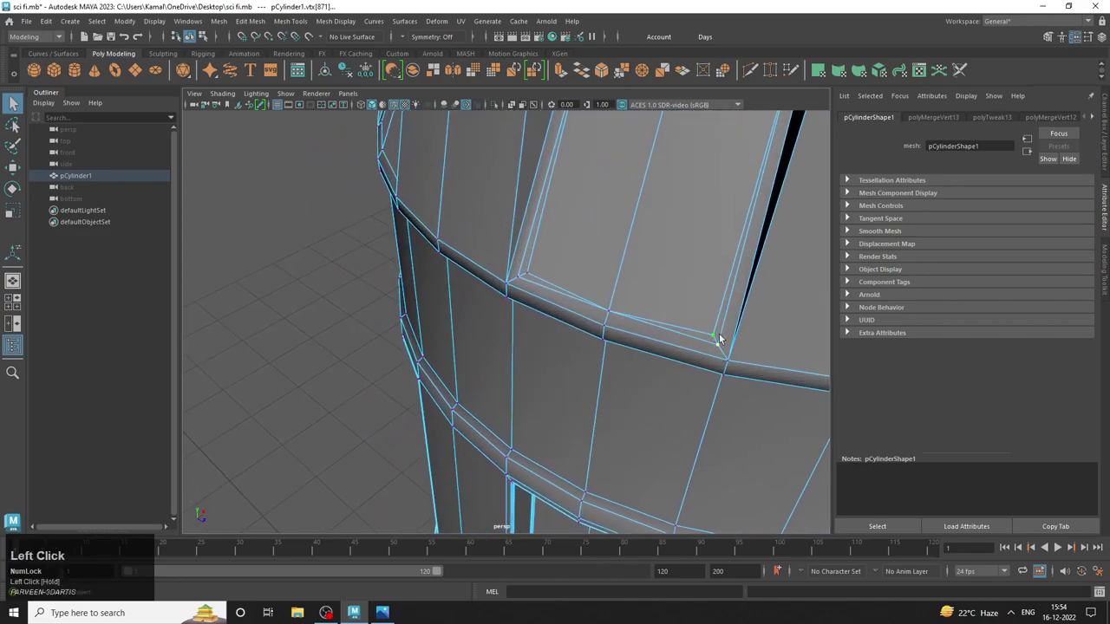
Merge the stray corner vertices along the trim band, repeating for the next vertex.
key("g")
left_click(537, 273)
key("g")
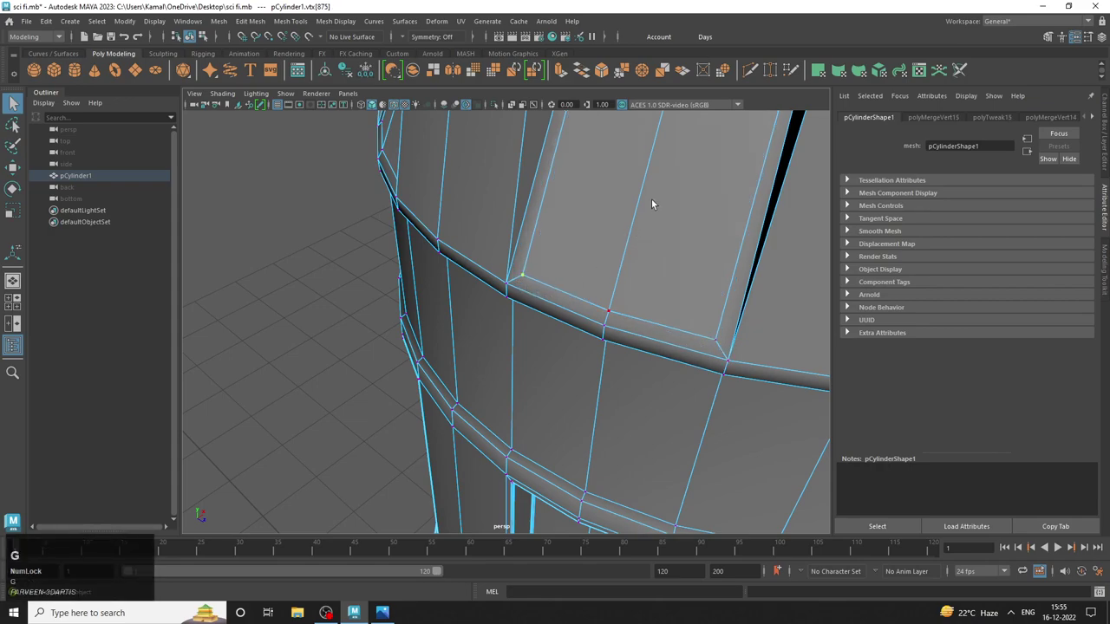
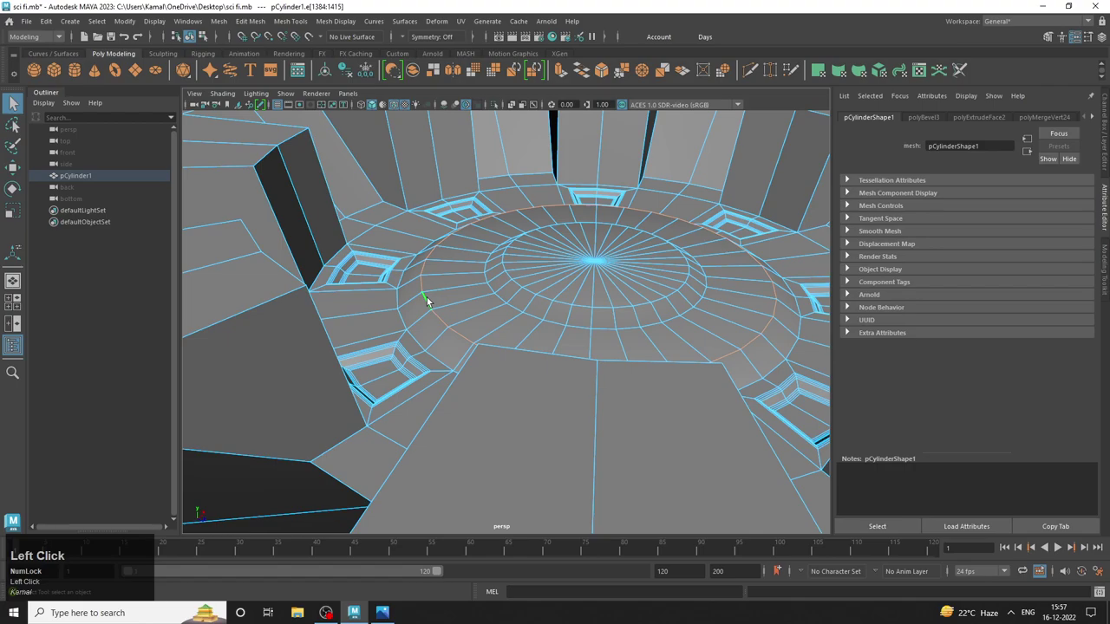
Bevel the edge loop around the top's central disc with Ctrl+B at fraction 0.5.
left_click(494, 288)
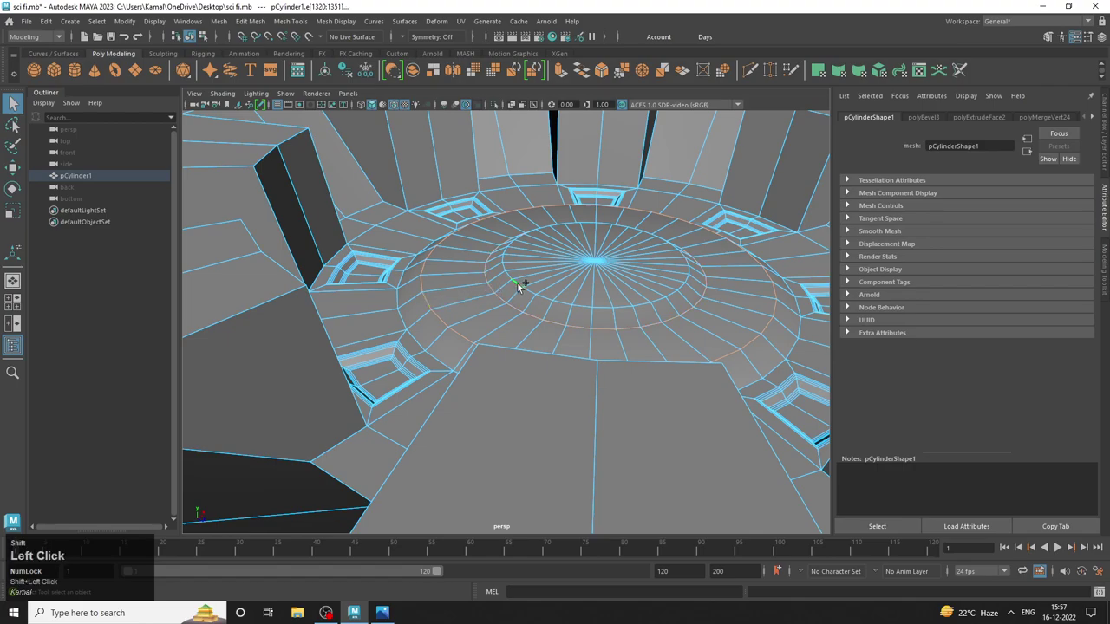
key("ctrl+b")
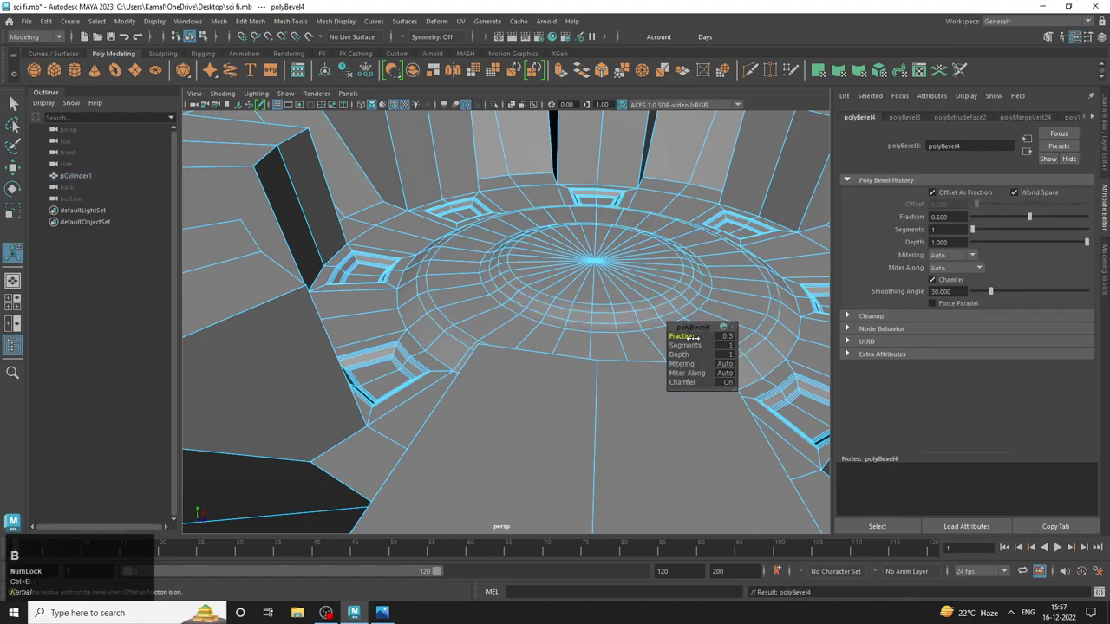
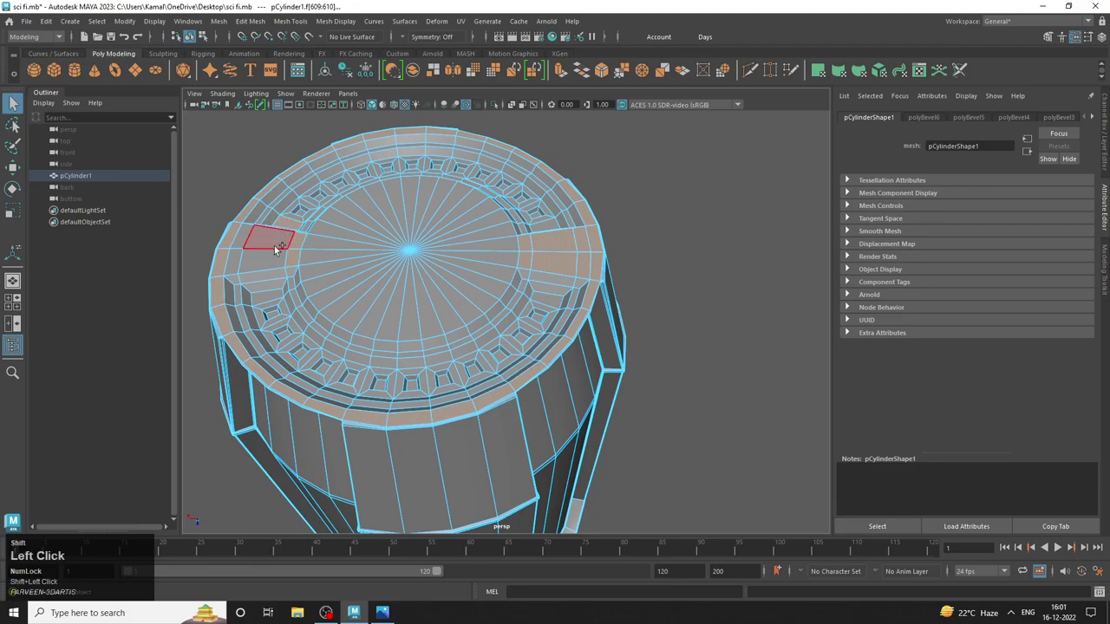
Extrude the rim faces with an inset offset and Z lift, then return to Object Mode.
key("ctrl+z")
left_click(278, 242)
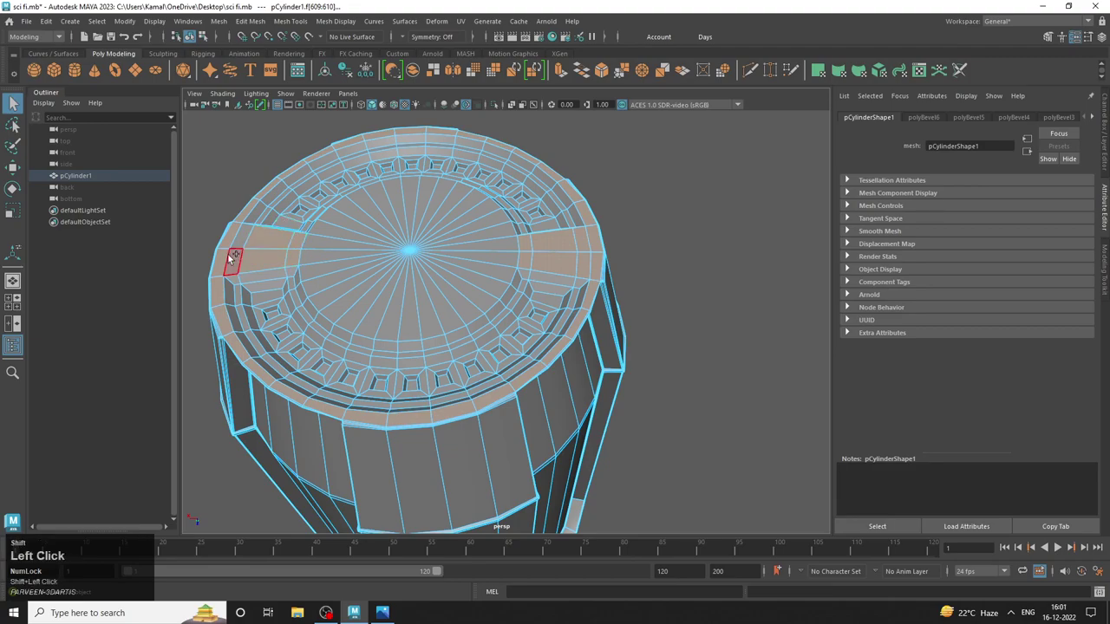
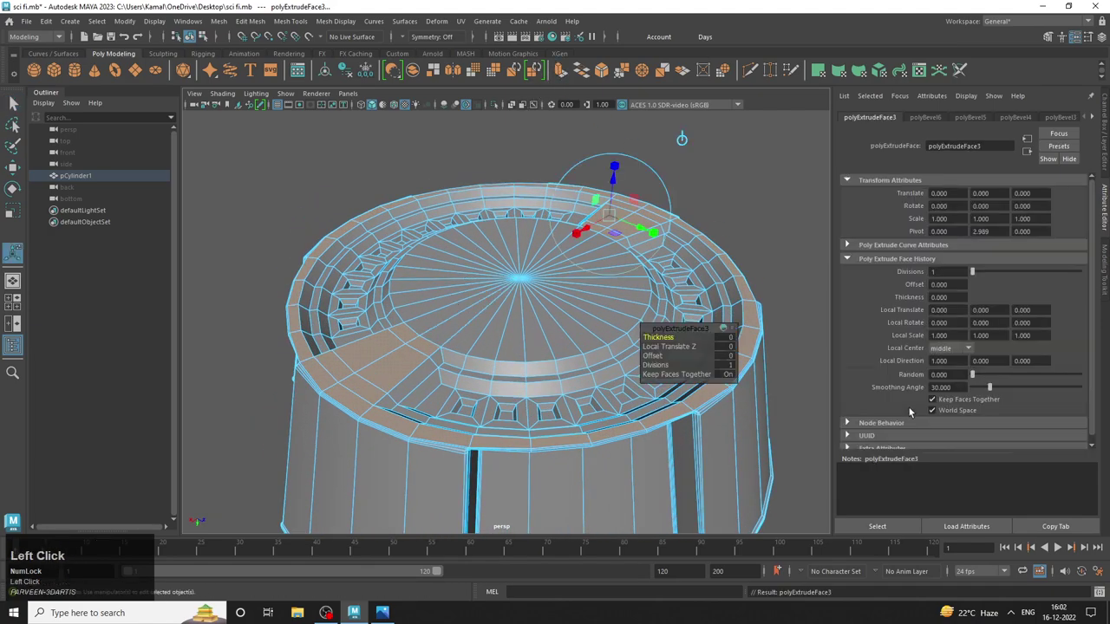
left_click(737, 350)
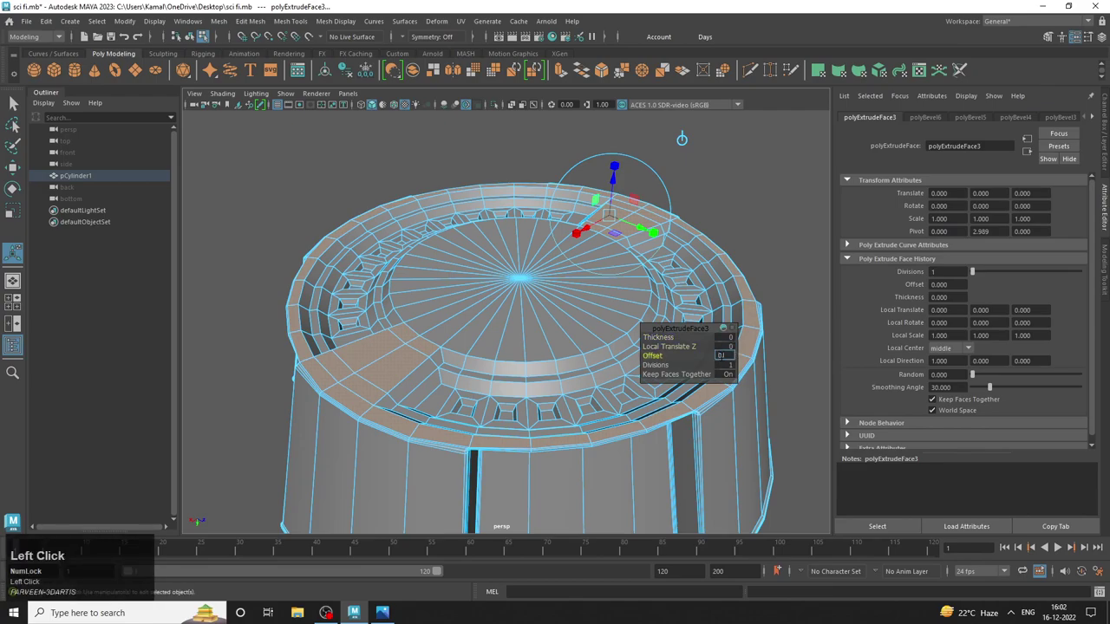
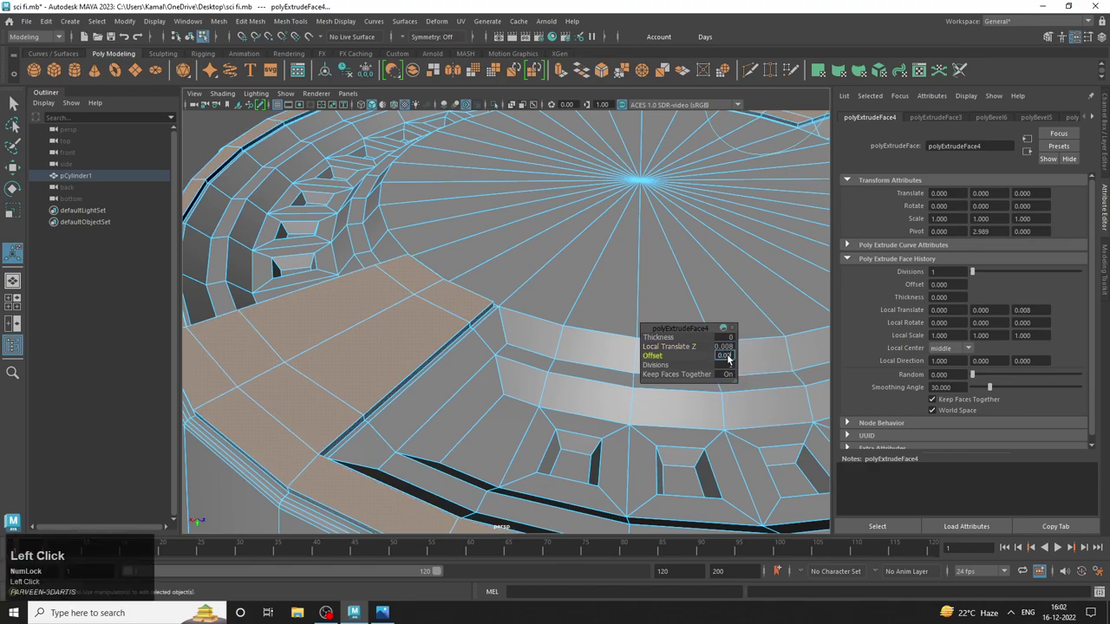
right_click(463, 306)
left_click(251, 198)
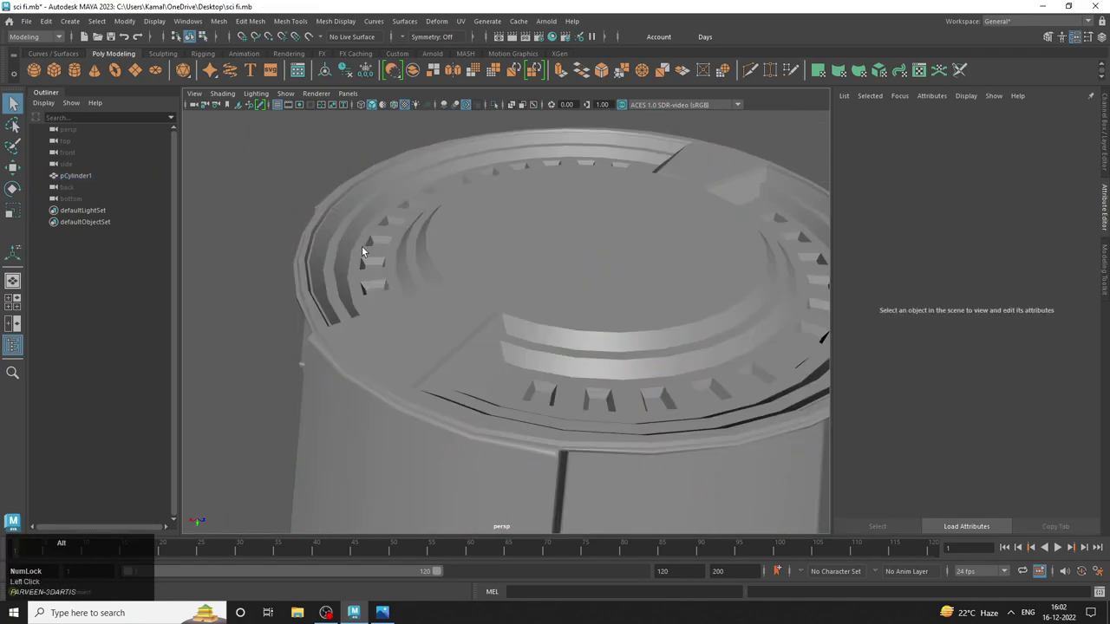
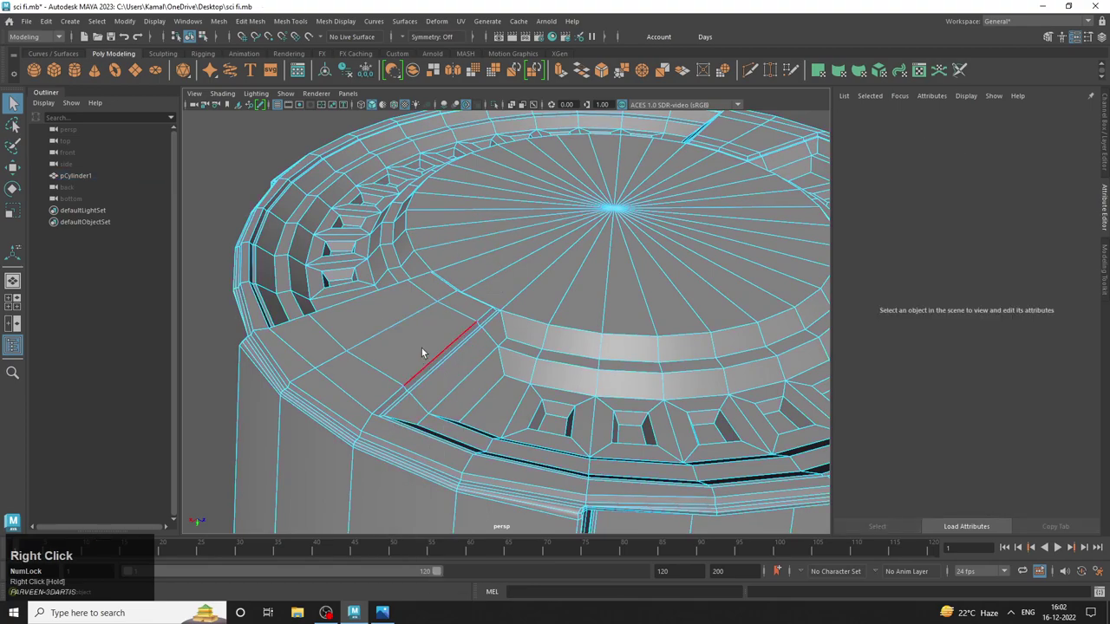
Select the edge loop along the angled groove crossing the lid's rim.
left_click(441, 348)
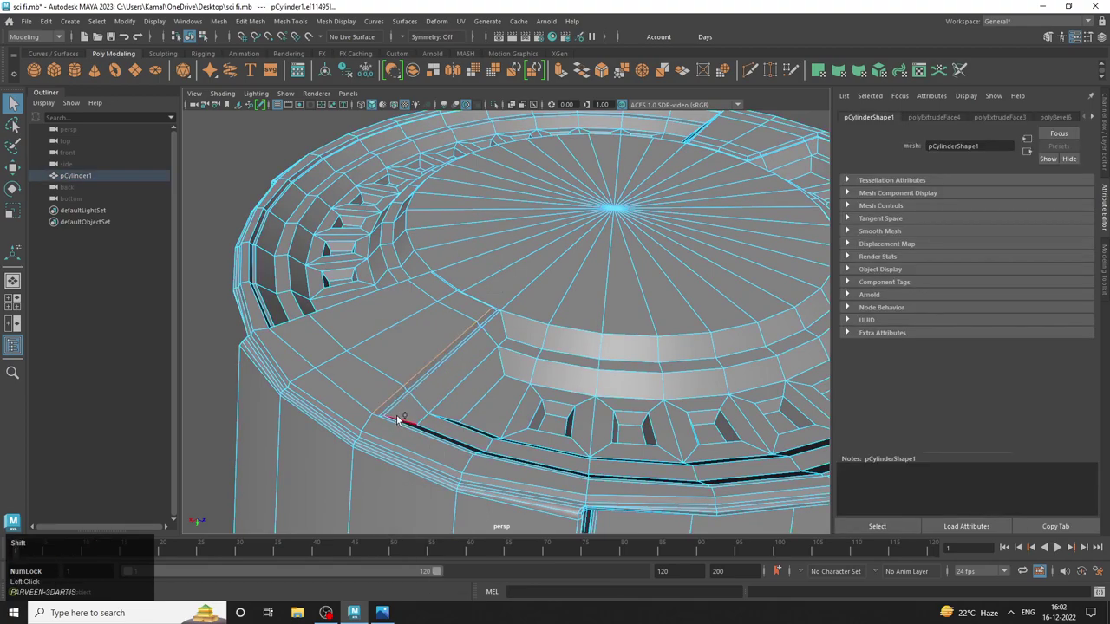
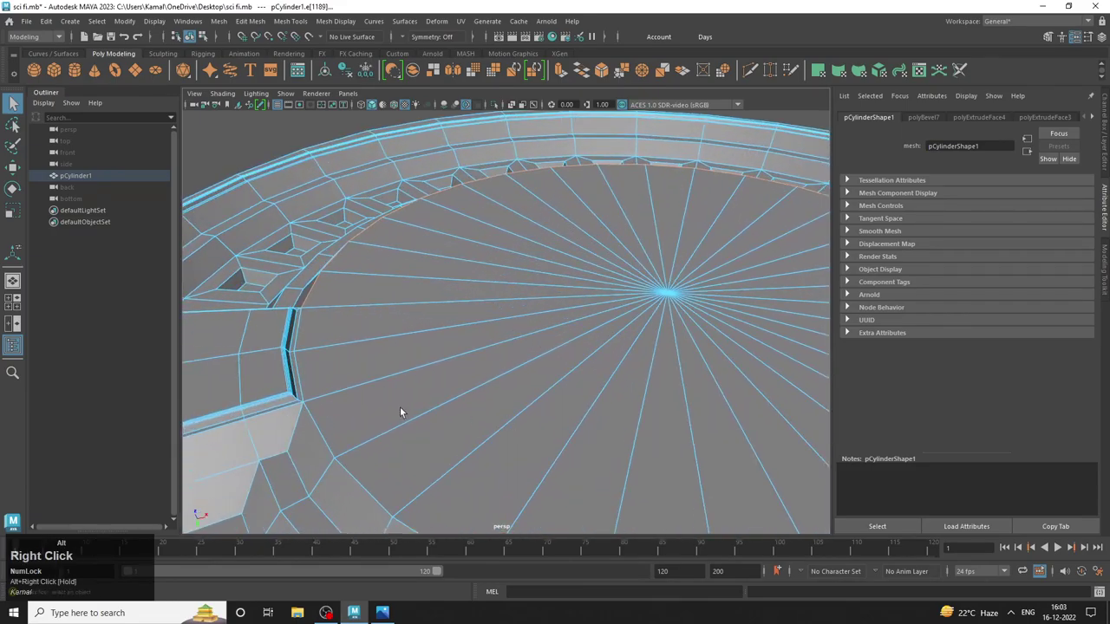
Select the next edge loop on the groove wall where the rim meets the dish.
middle_click(407, 407)
left_click(343, 419)
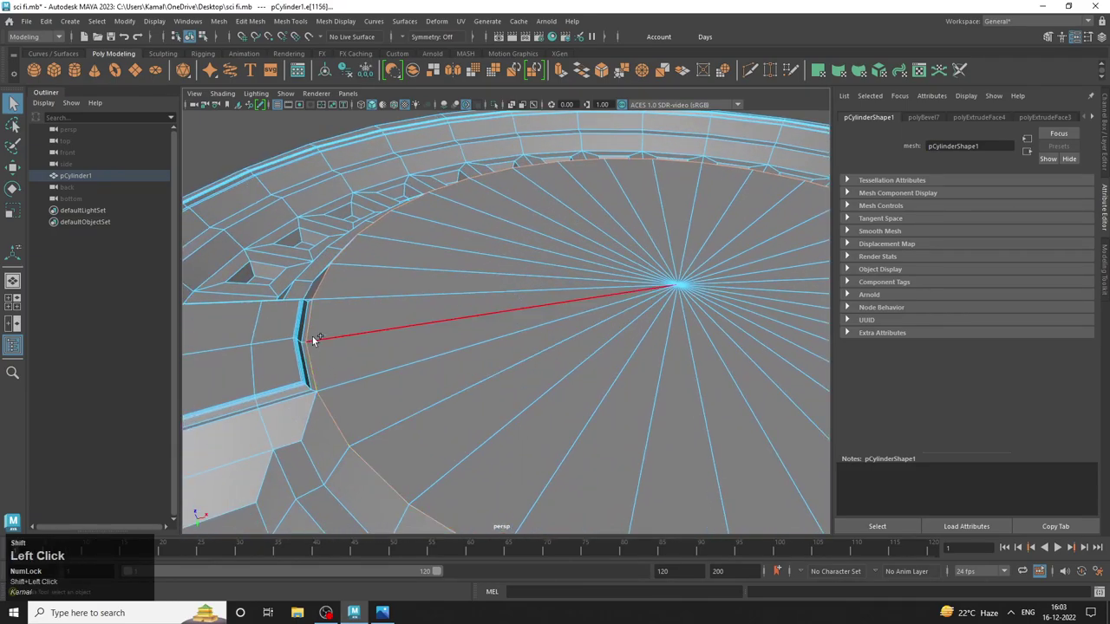
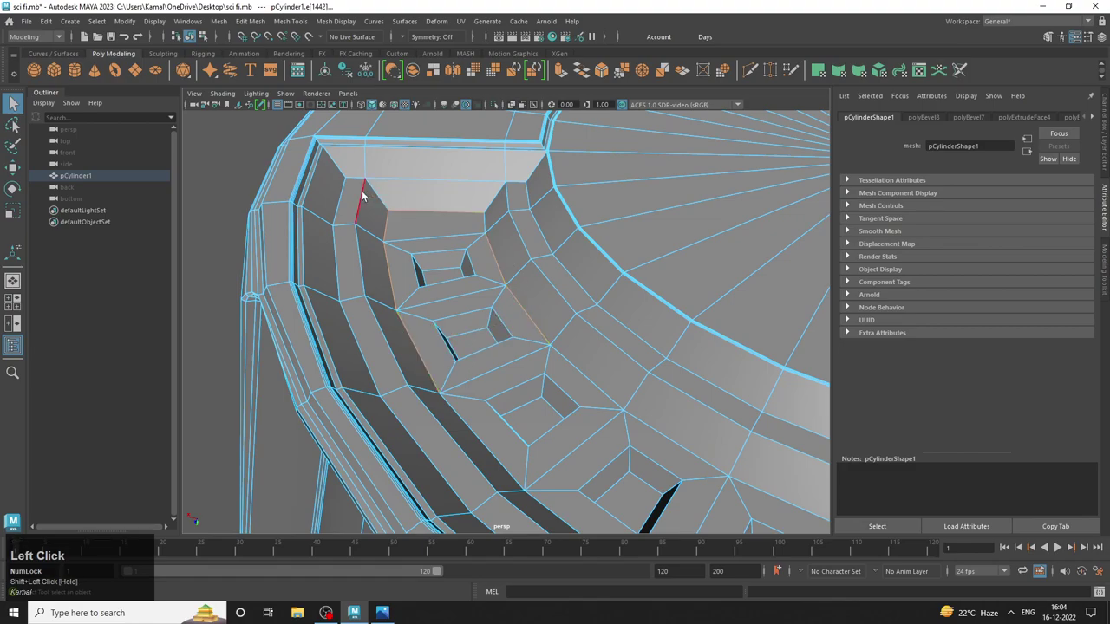
Select the pocket's inner groove-wall edges and start the Bevel from Edit Mesh.
left_click(385, 202)
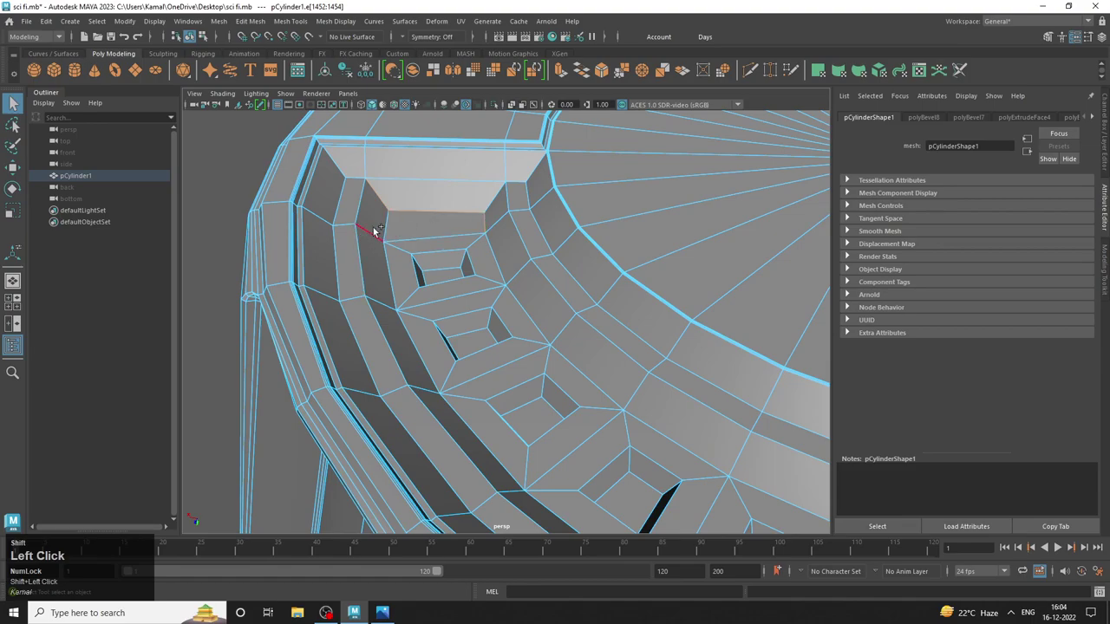
left_click(78, 26)
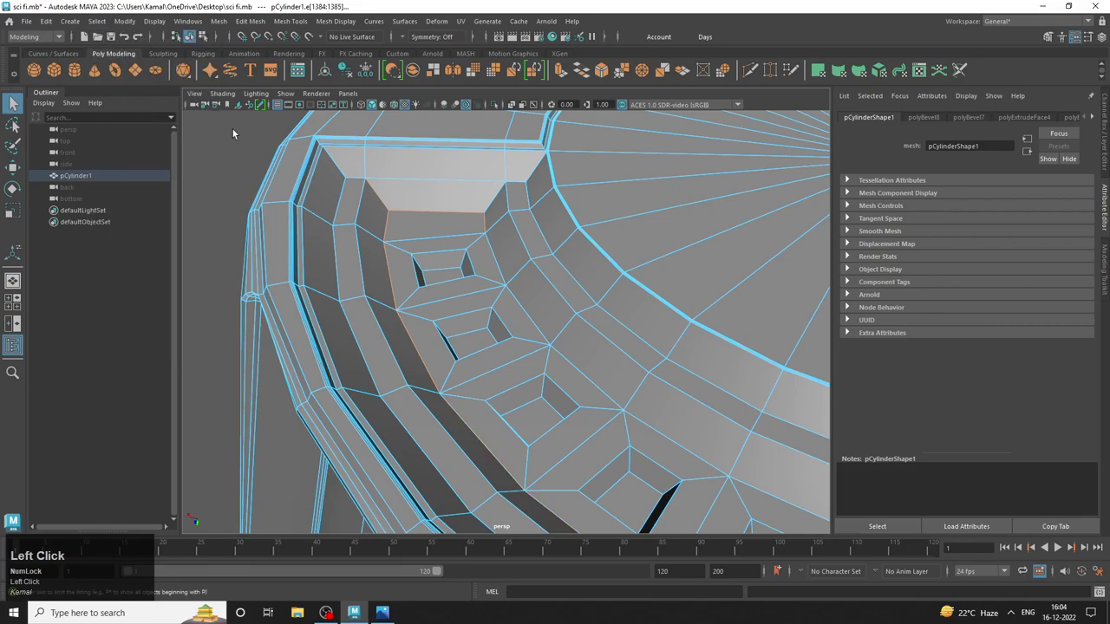
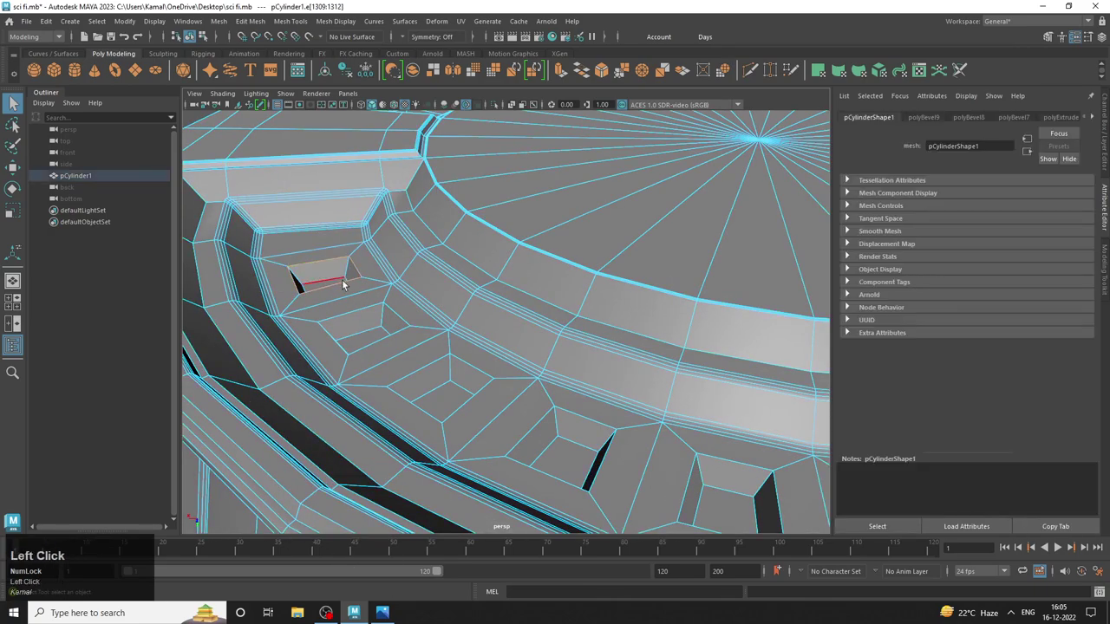
Bevel the small square pocket edges around the lid at fraction 0.5, one segment.
left_click(362, 313)
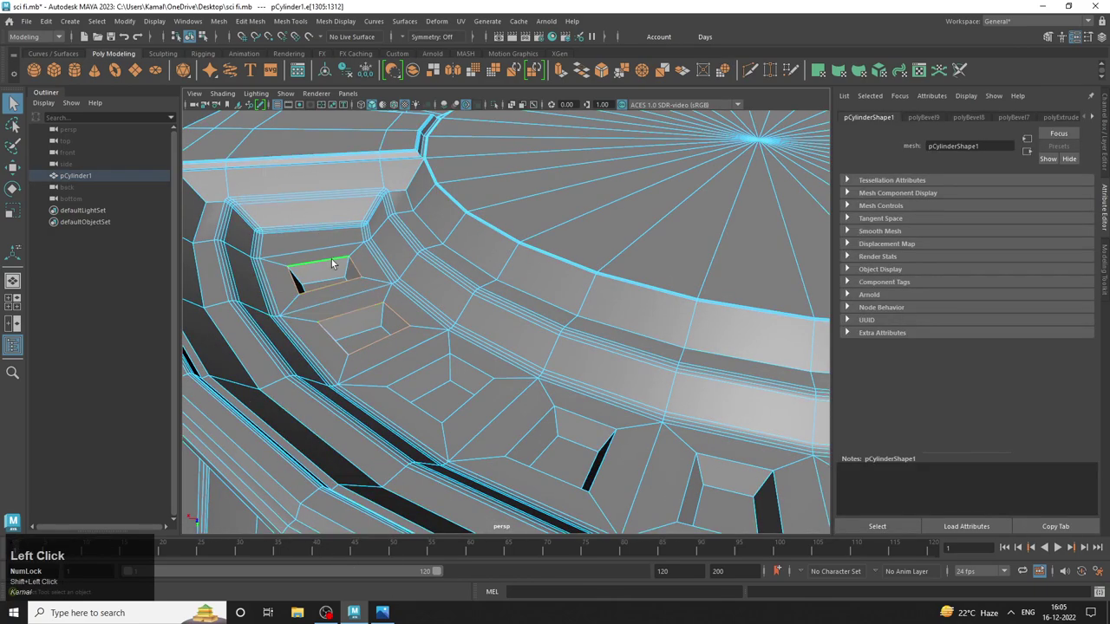
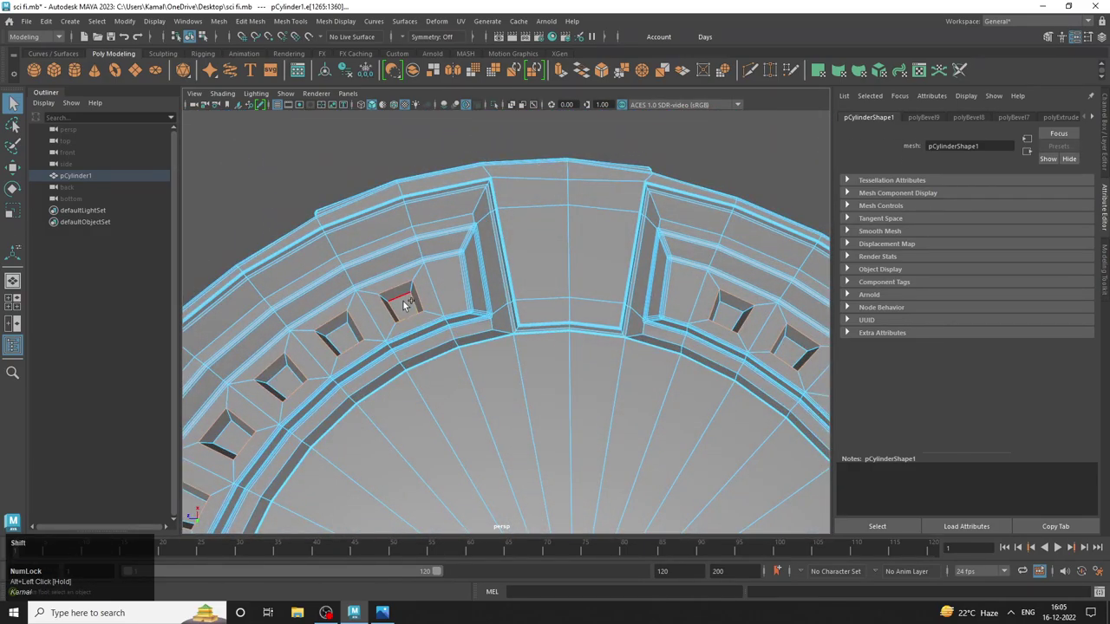
key("g")
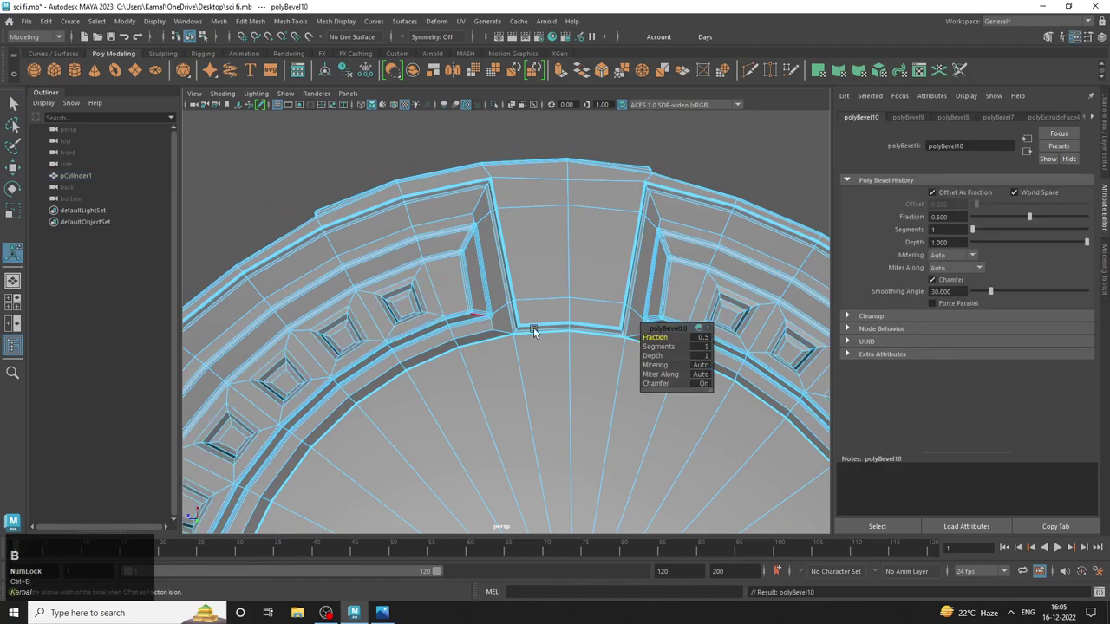
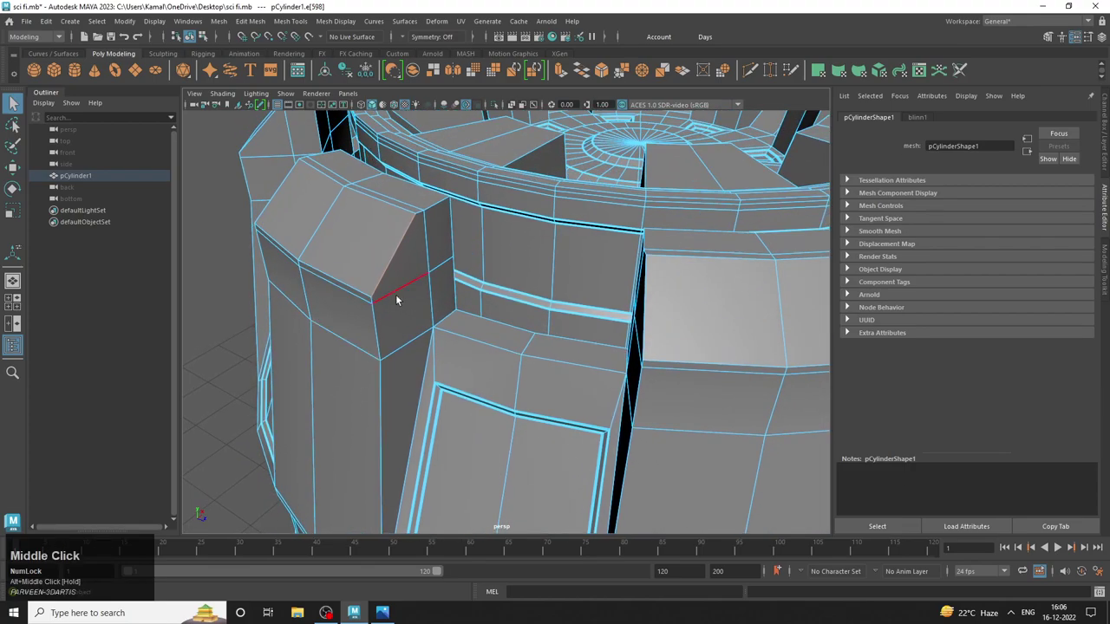
Bevel the raised side-block edge loops, undoing a wrong bevel on the lower panel loop and reapplying at the block corner.
left_click(377, 338)
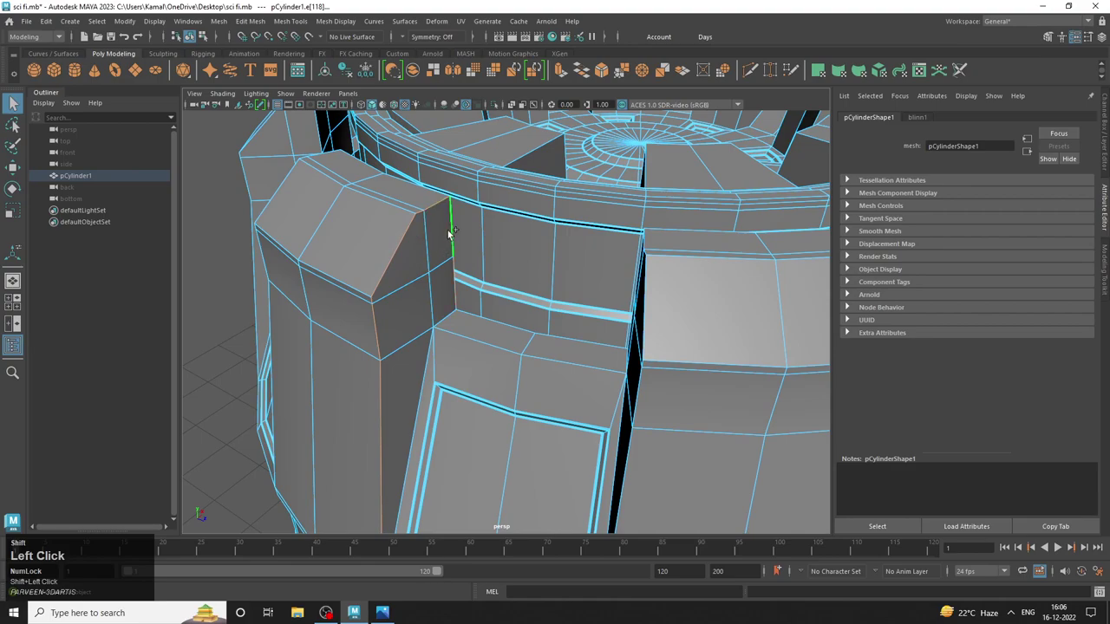
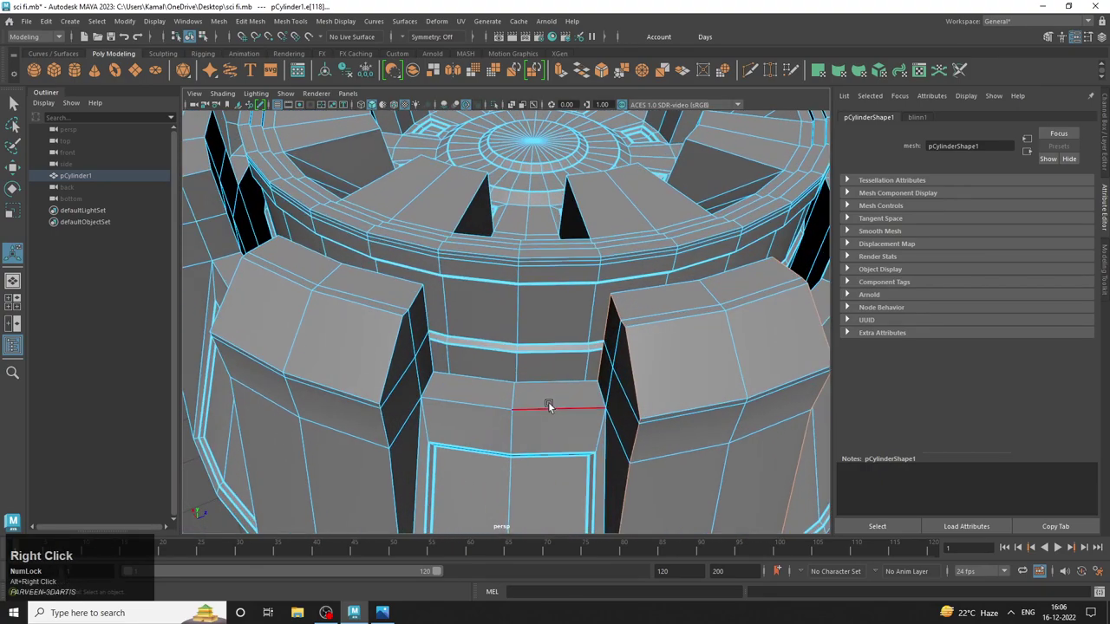
left_click(554, 407)
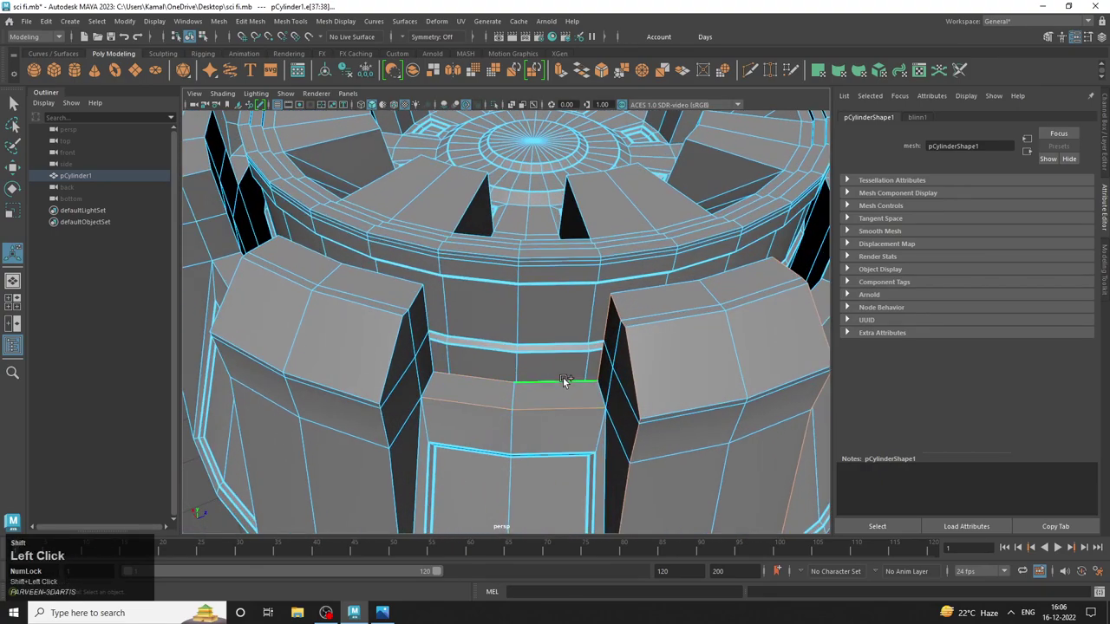
key("ctrl+b")
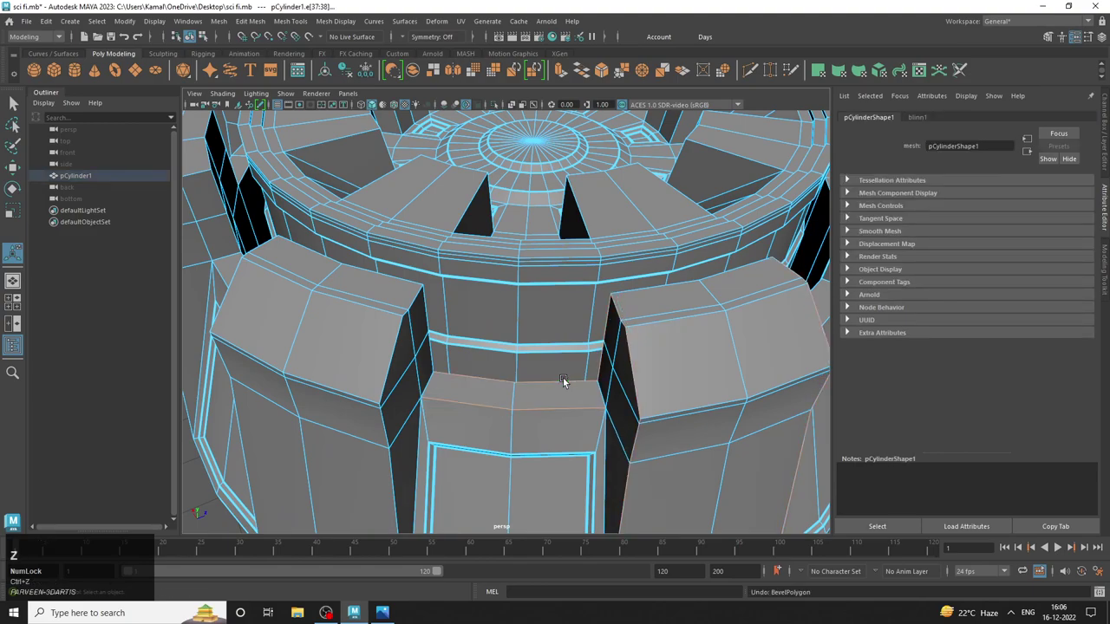
key("ctrl+z")
left_click(605, 390)
key("ctrl+b")
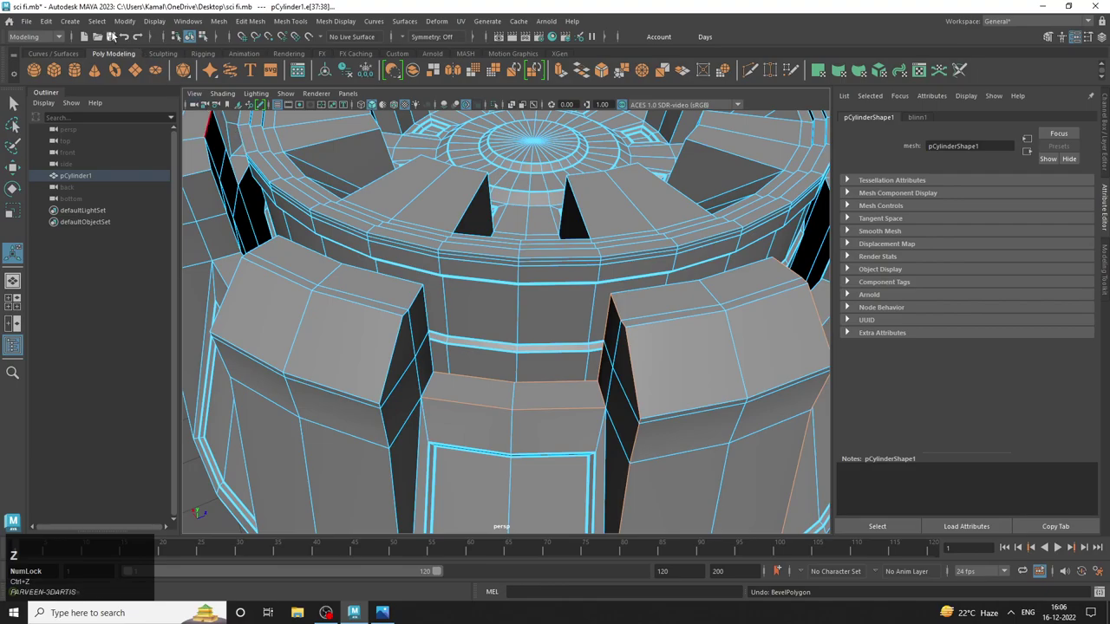
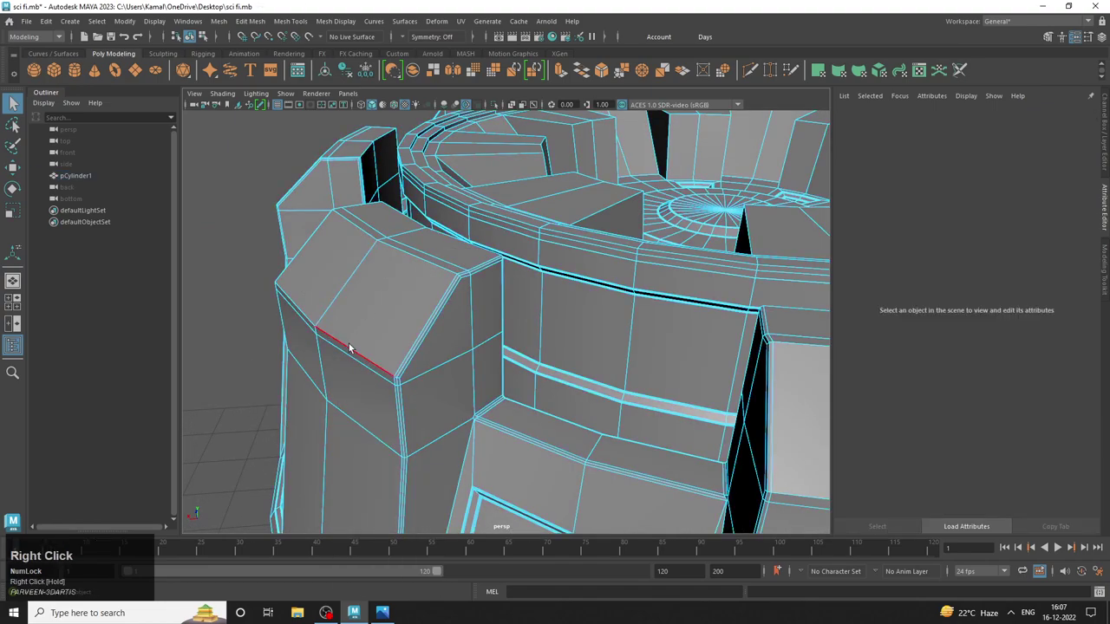
Pick the block's sloped top edge and extend the selection to similar edges via the Select menu.
left_click(355, 345)
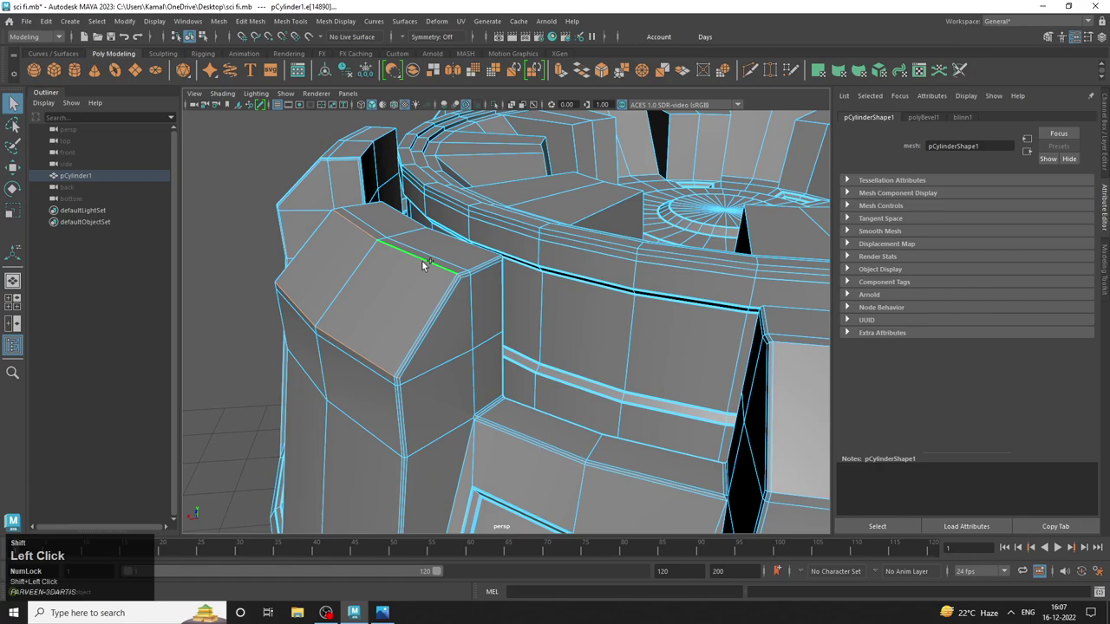
left_click(105, 21)
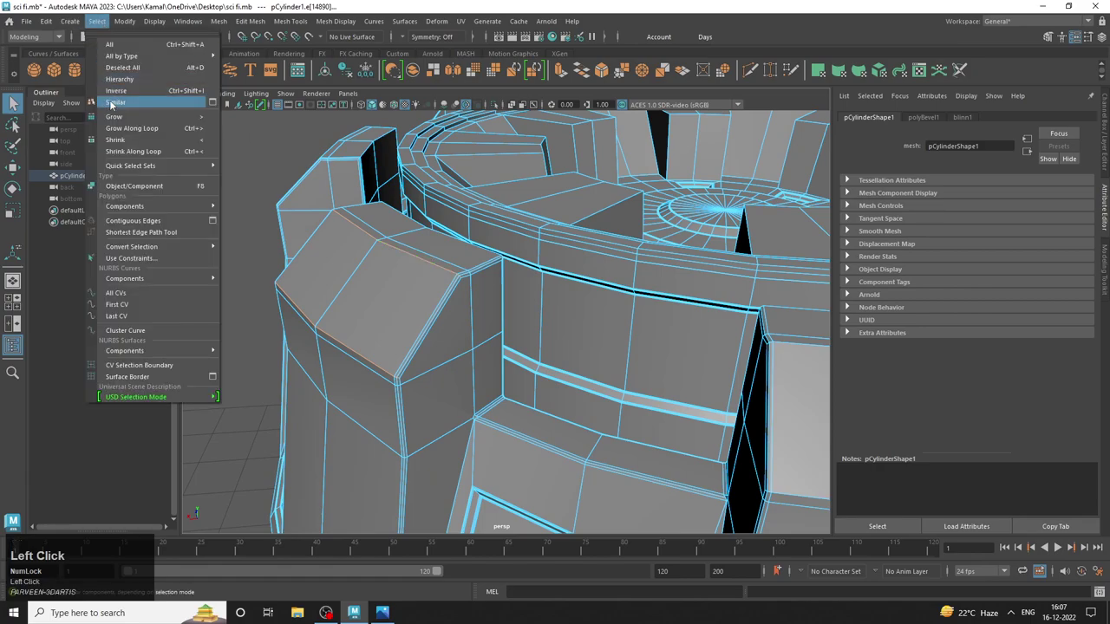
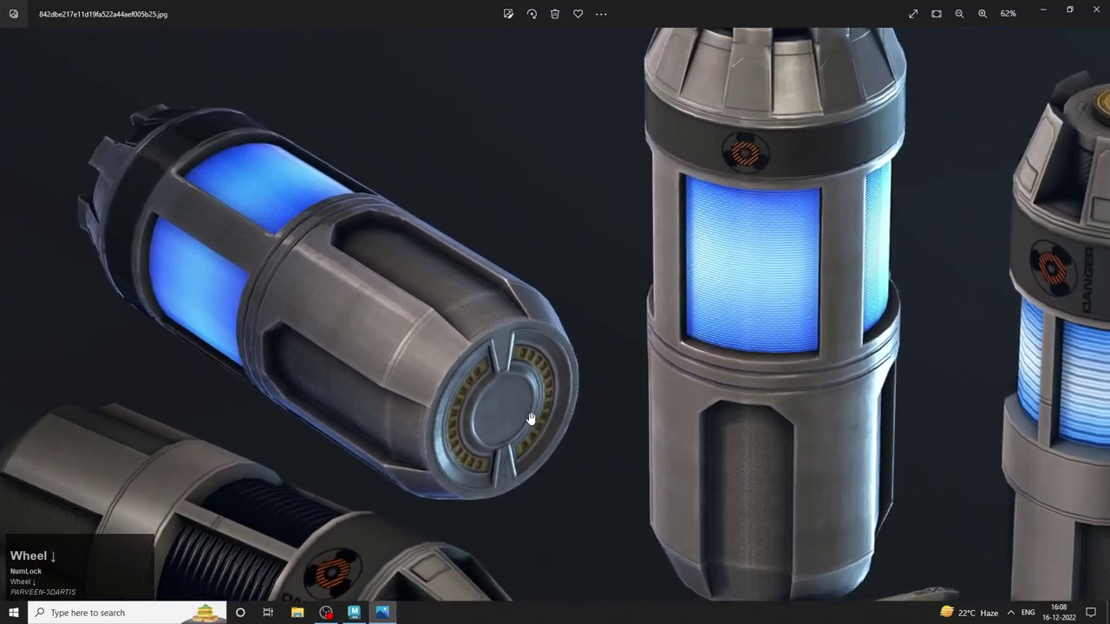
Zoom the reference photo to 82% and pan onto the upright canister's brass-capped top.
scroll("up", 3)
left_click_drag(577, 199, 639, 194)
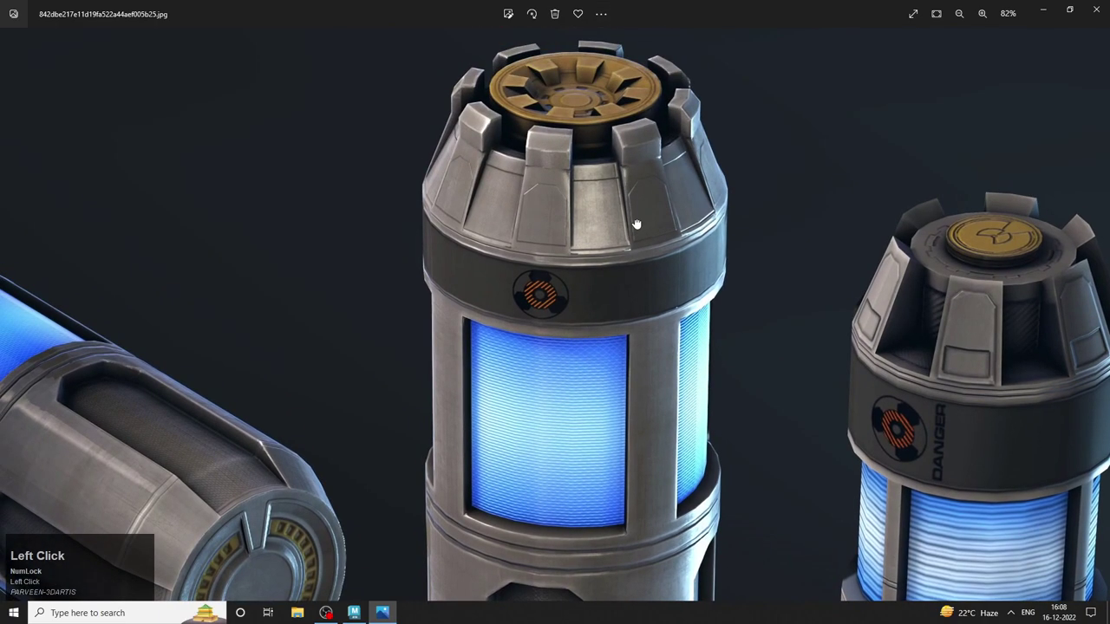
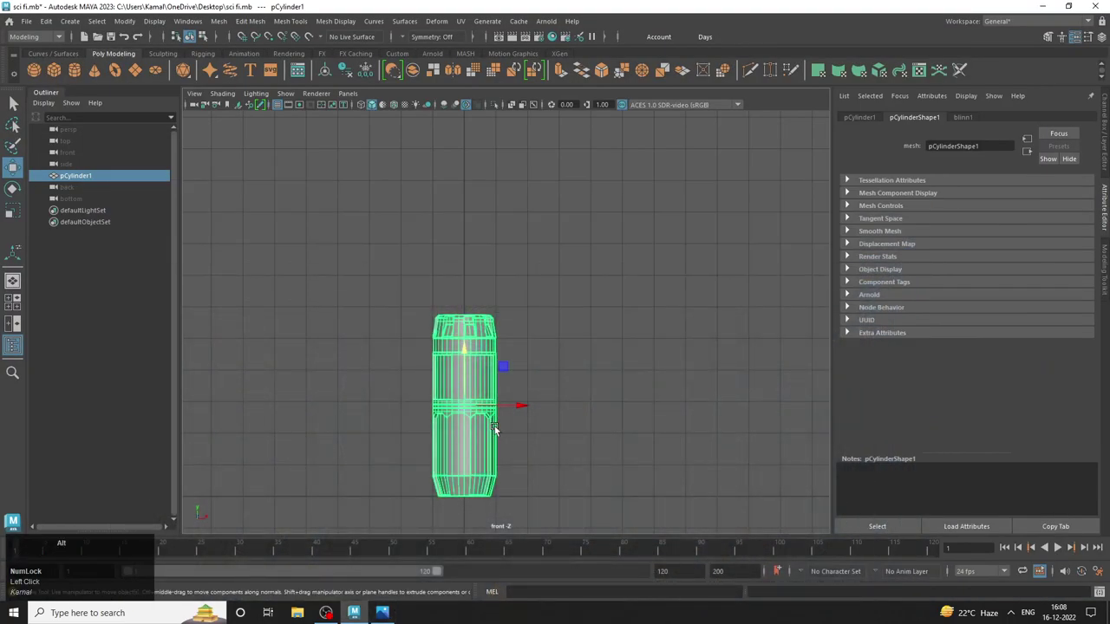
key("space")
left_click(650, 298)
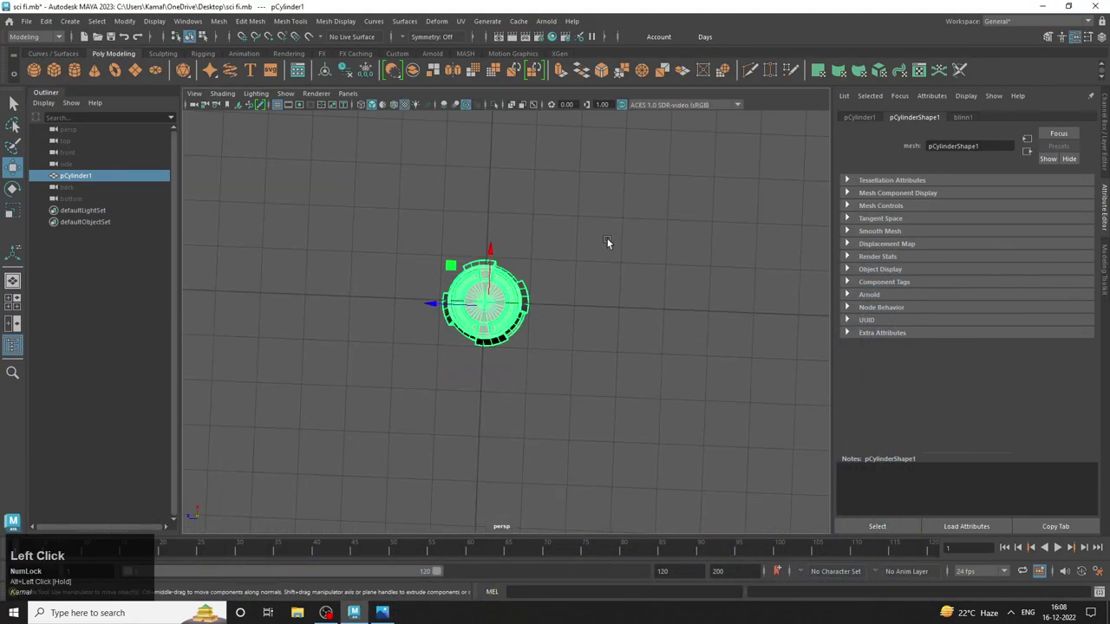
right_click(512, 258)
right_click(525, 267)
right_click(634, 323)
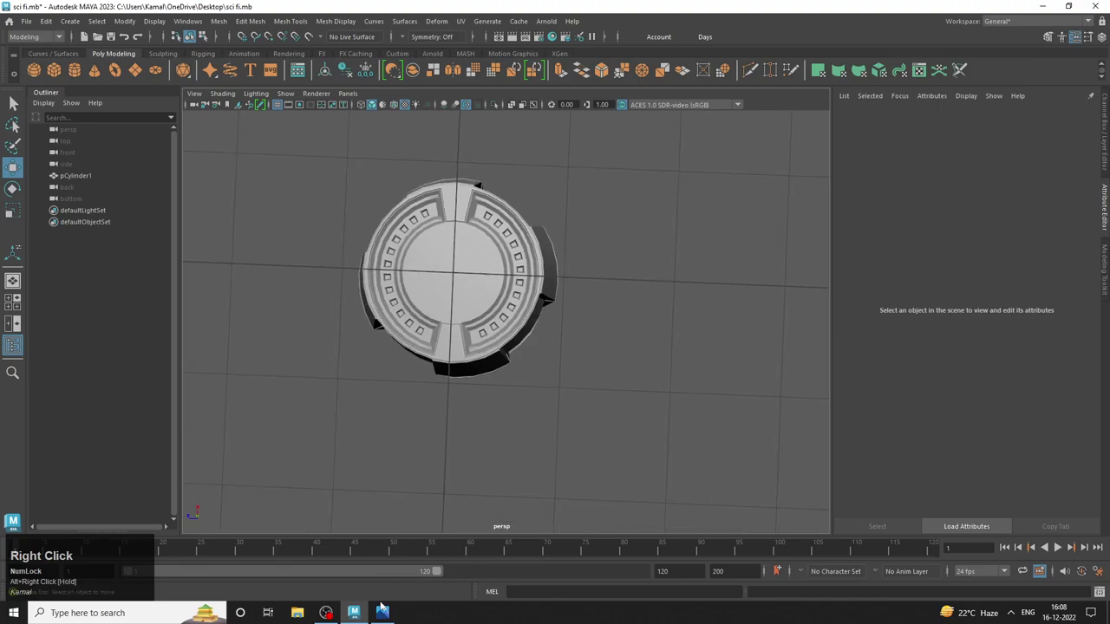
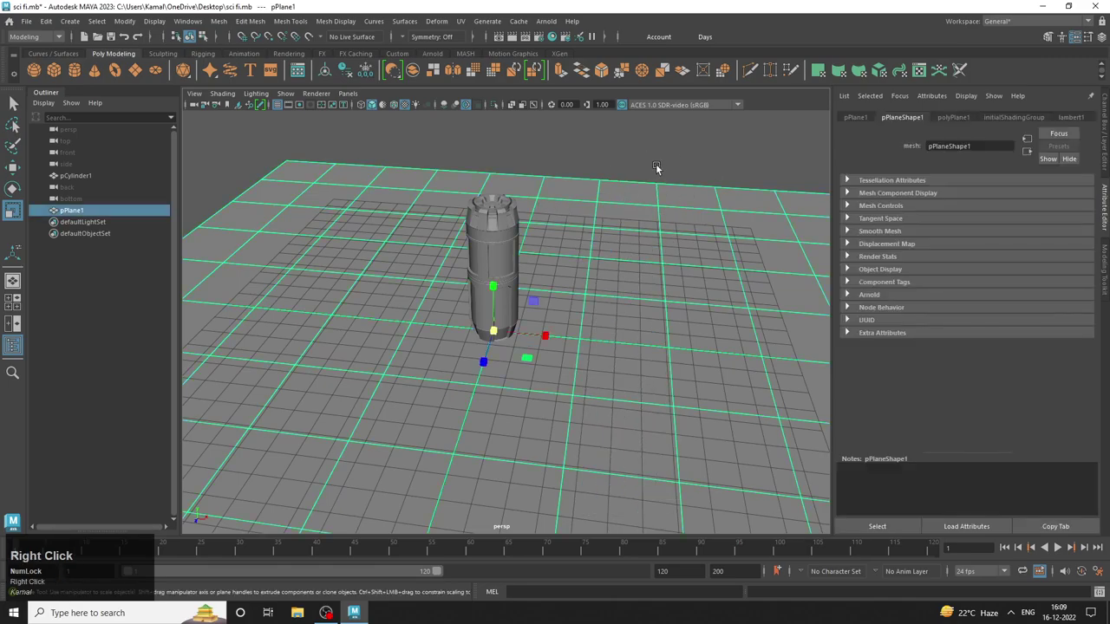
Check the ground plane under the canister from a new angle and bring up the Arnold shelf.
left_click_drag(644, 214, 426, 61)
left_click(440, 53)
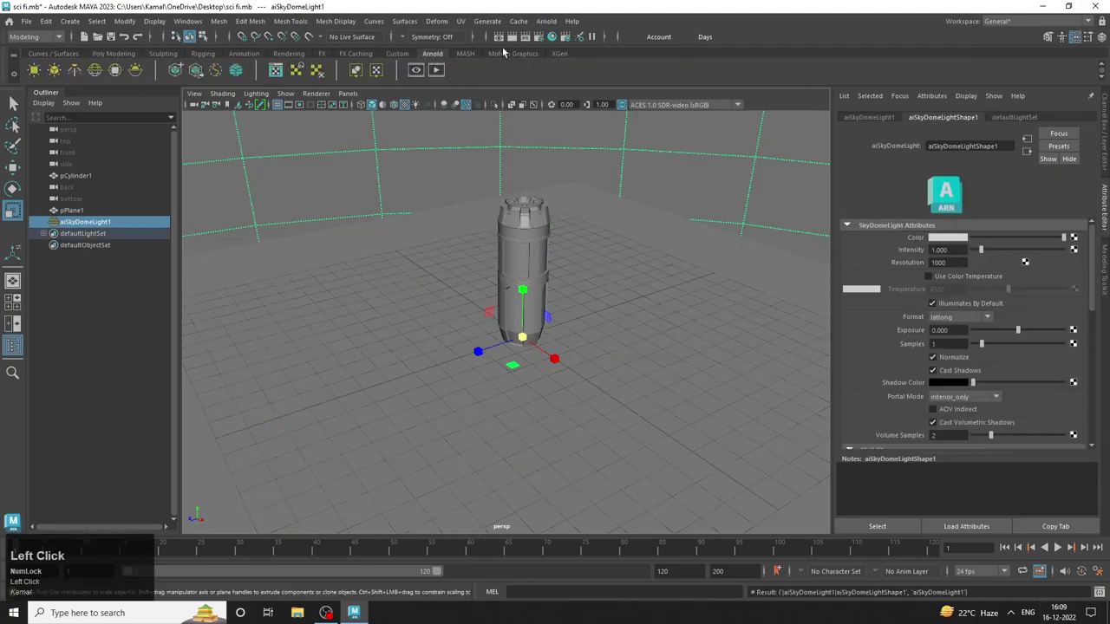
Save the scene and run a test render of the sky-dome-lit canister in Arnold RenderView.
key("s")
left_click(555, 17)
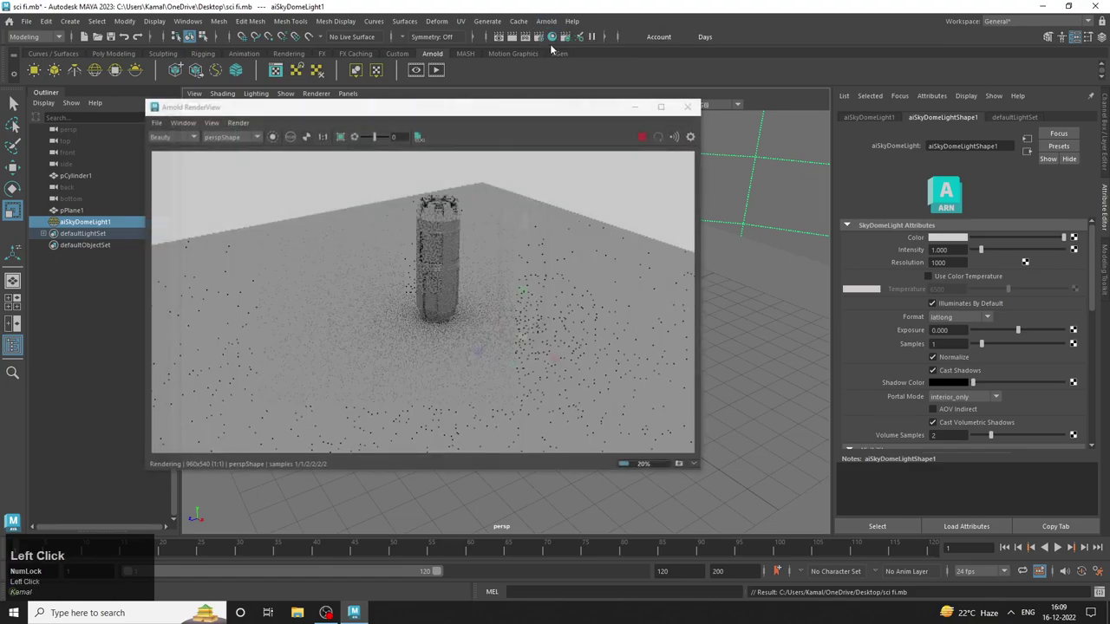
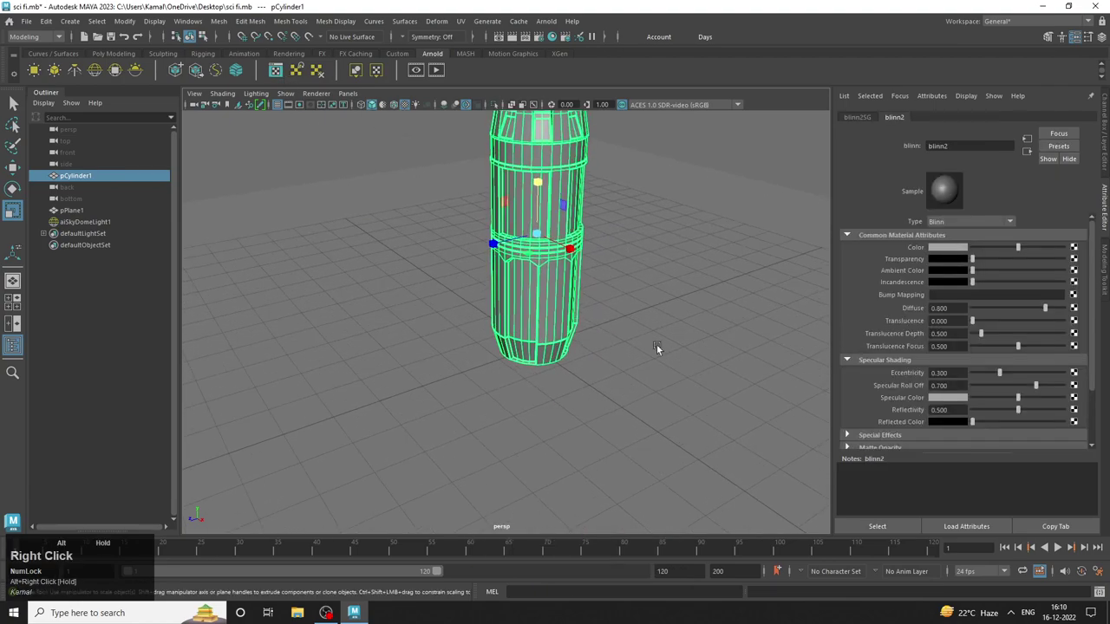
Duplicate pCylinder1 and flip the copy with Rotate Z 180.
left_click_drag(631, 351, 610, 335)
key("ctrl+d")
left_click(451, 367)
key("e")
left_click(598, 300)
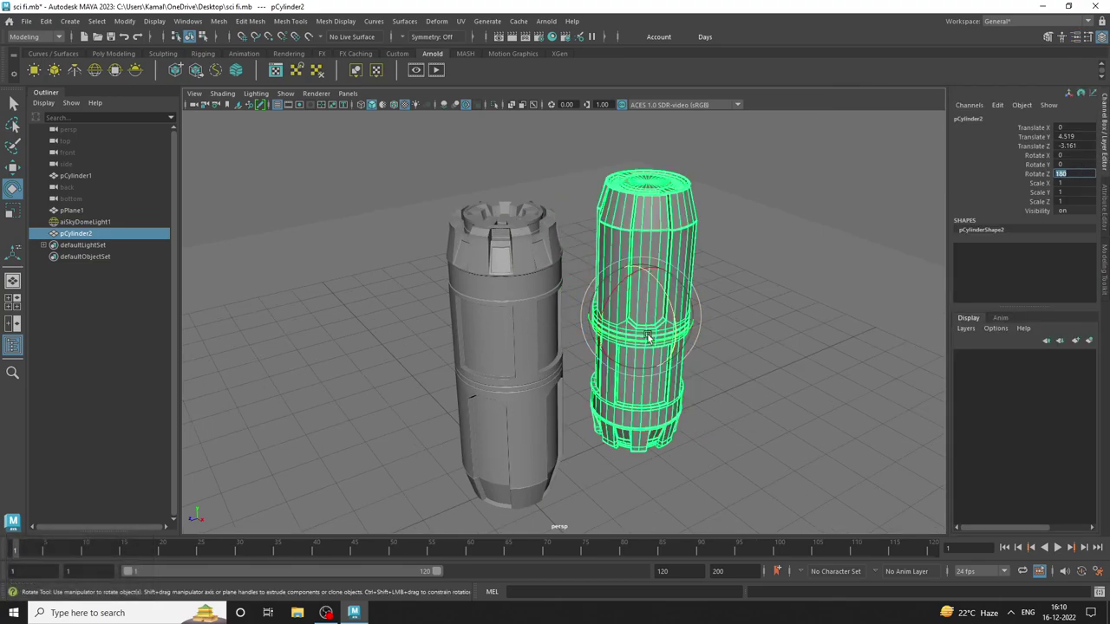
Stand the copy beside the original on the plane and test-render the pair in Arnold RenderView.
left_click(721, 317)
left_click(711, 327)
middle_click(655, 345)
left_click(557, 335)
middle_click(515, 345)
right_click(509, 363)
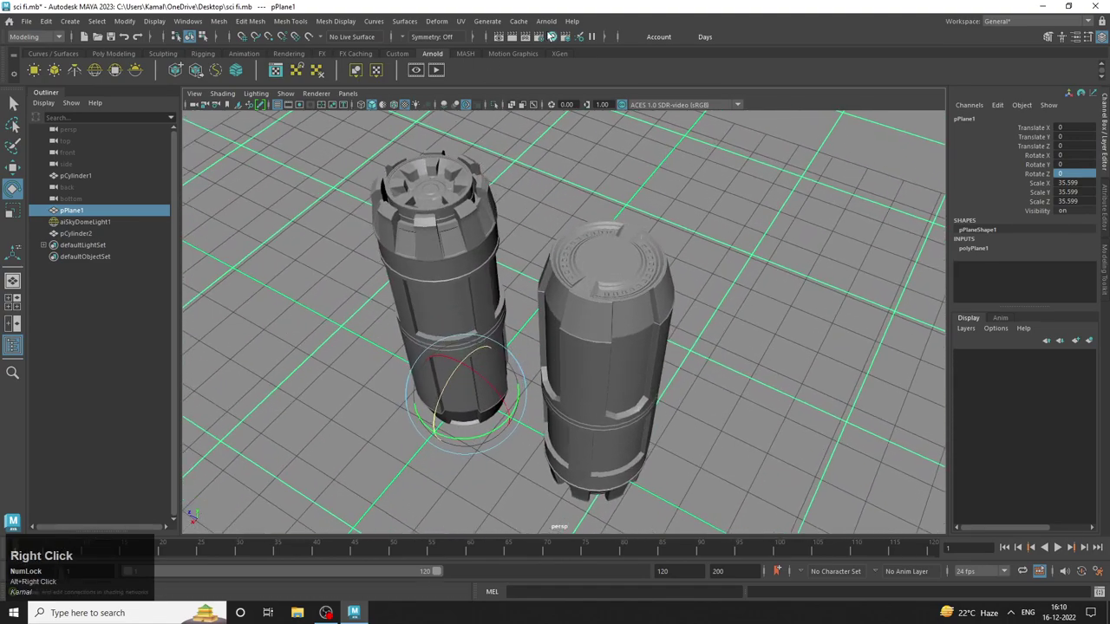
left_click(558, 22)
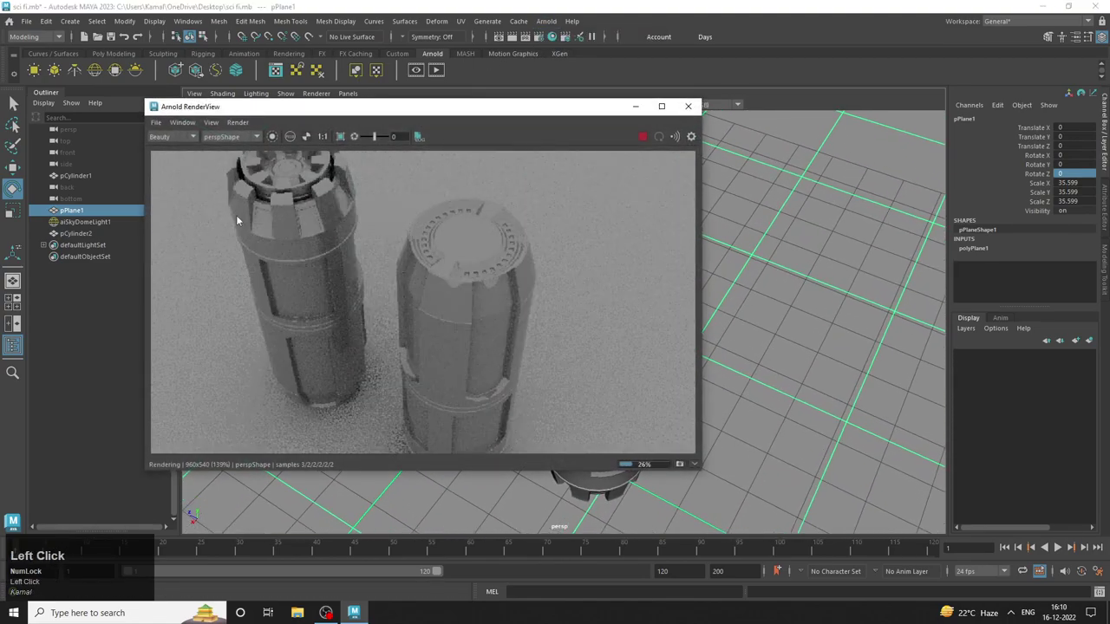
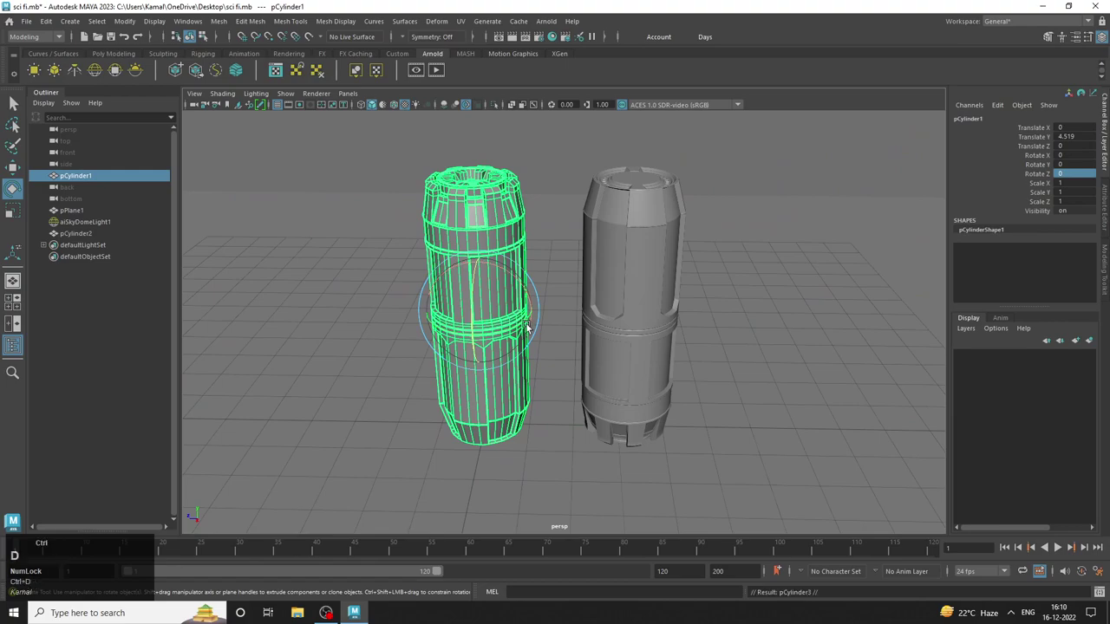
Make a third canister copy, pCylinder3, and lay it on its side with Rotate Z -90.
left_click(419, 314)
key("e")
left_click(320, 289)
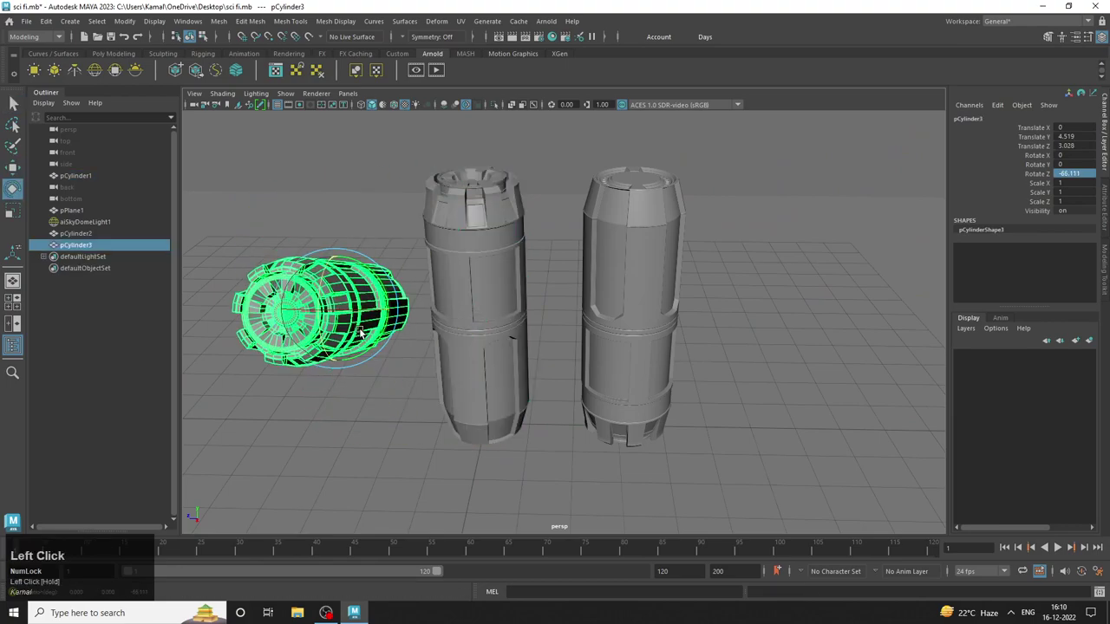
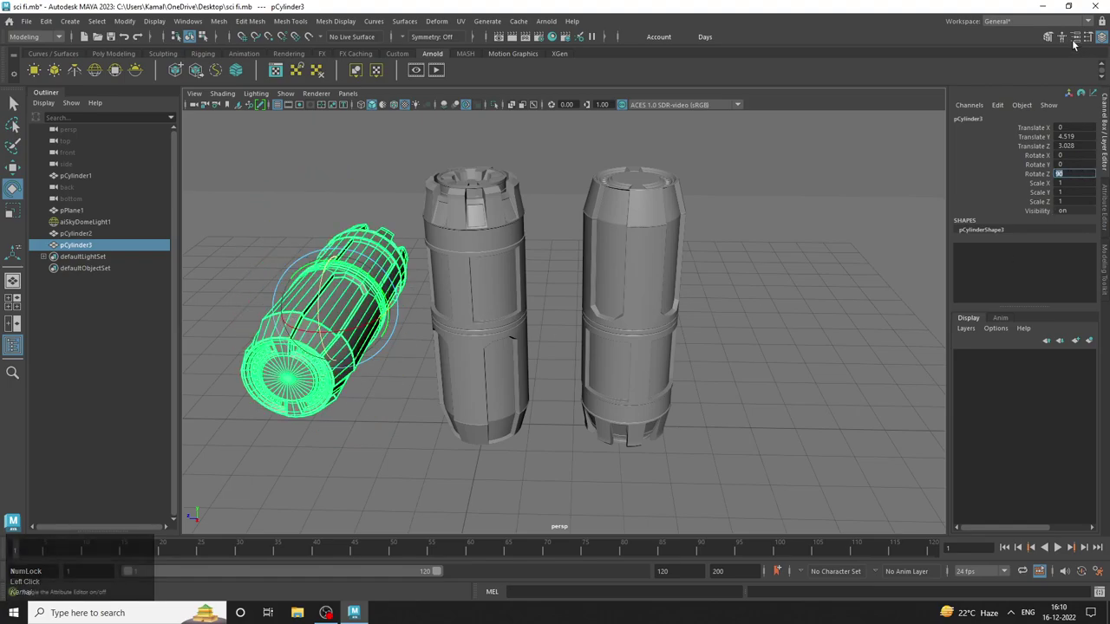
left_click(544, 431)
left_click(505, 431)
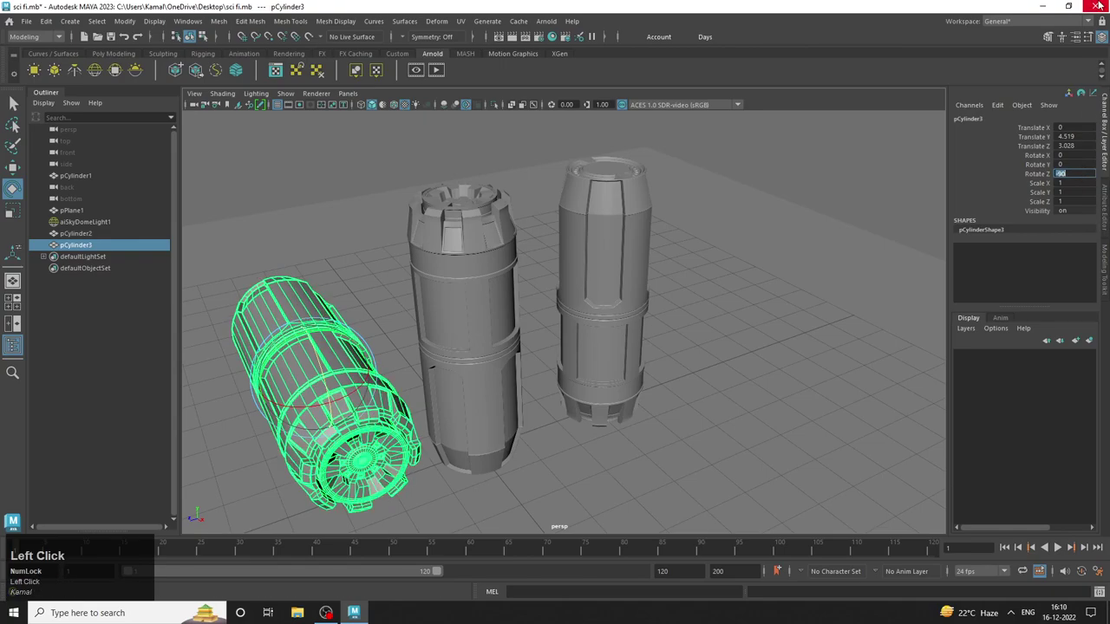
left_click(795, 232)
left_click(840, 326)
right_click(828, 368)
middle_click(709, 389)
left_click(659, 408)
Move pCylinder3 down onto the ground plane to one side of the upright canister.
key("w")
left_click(384, 277)
key("space")
middle_click(437, 397)
left_click(509, 308)
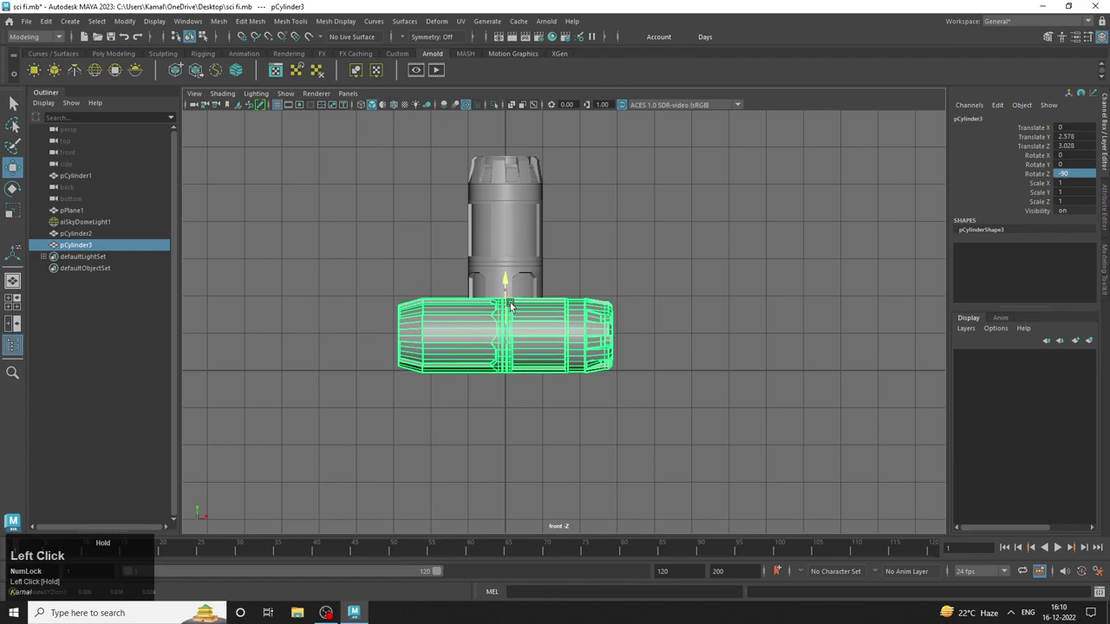
key("space")
left_click(750, 345)
left_click(662, 378)
middle_click(645, 378)
left_click(530, 359)
middle_click(518, 367)
left_click_drag(504, 388, 629, 372)
left_click_drag(629, 372, 672, 296)
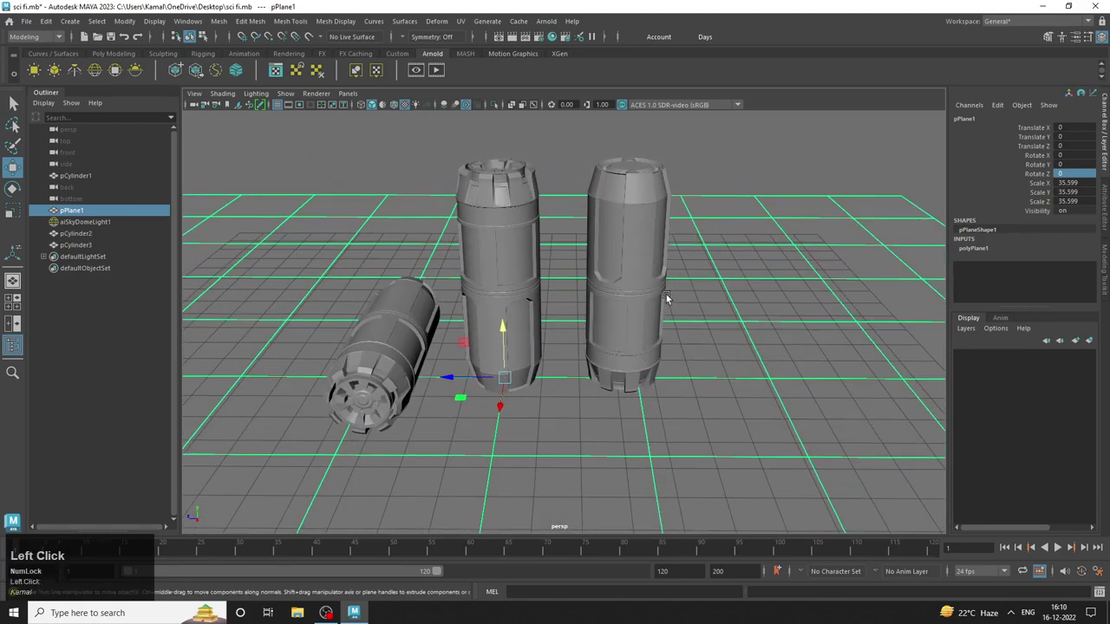
Tip pCylinder2 onto its side with Rotate Z 90.
key("e")
left_click(636, 276)
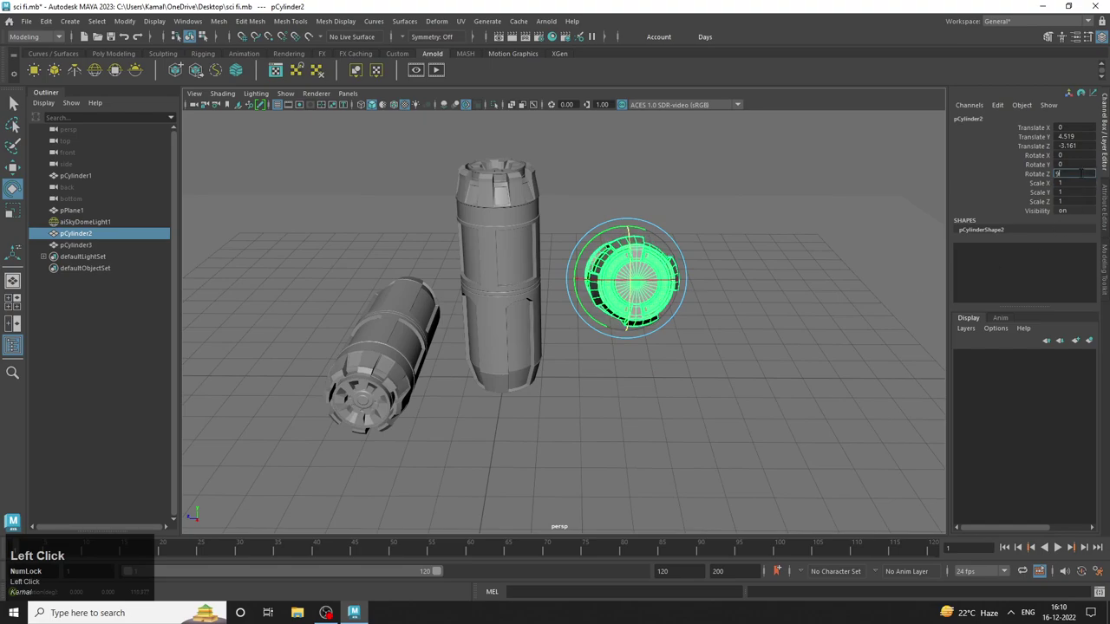
left_click(734, 449)
key("space")
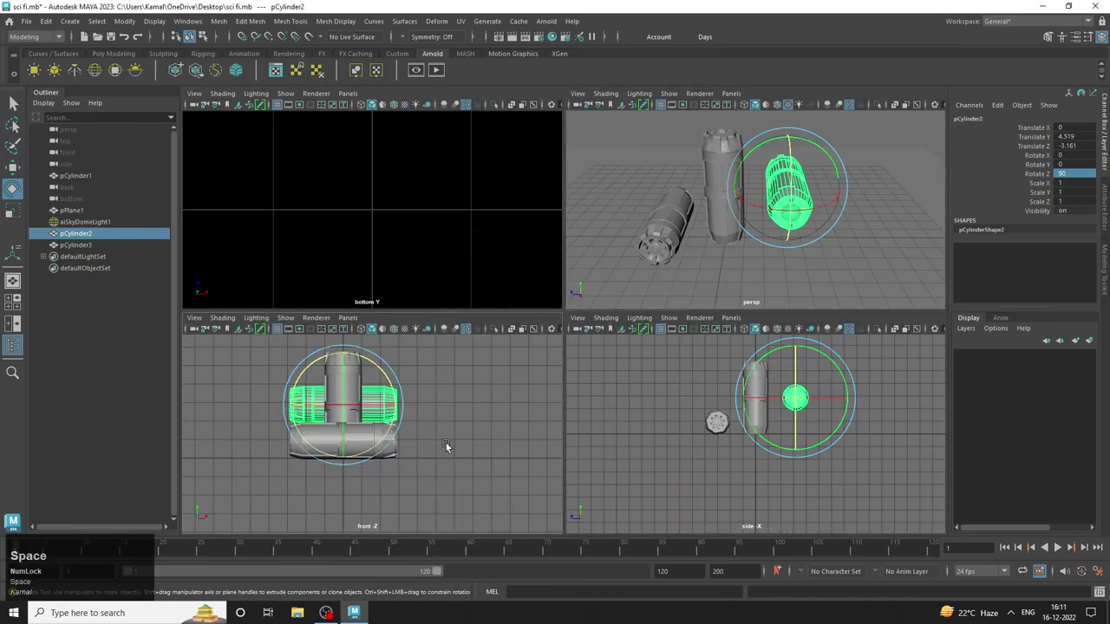
middle_click(551, 392)
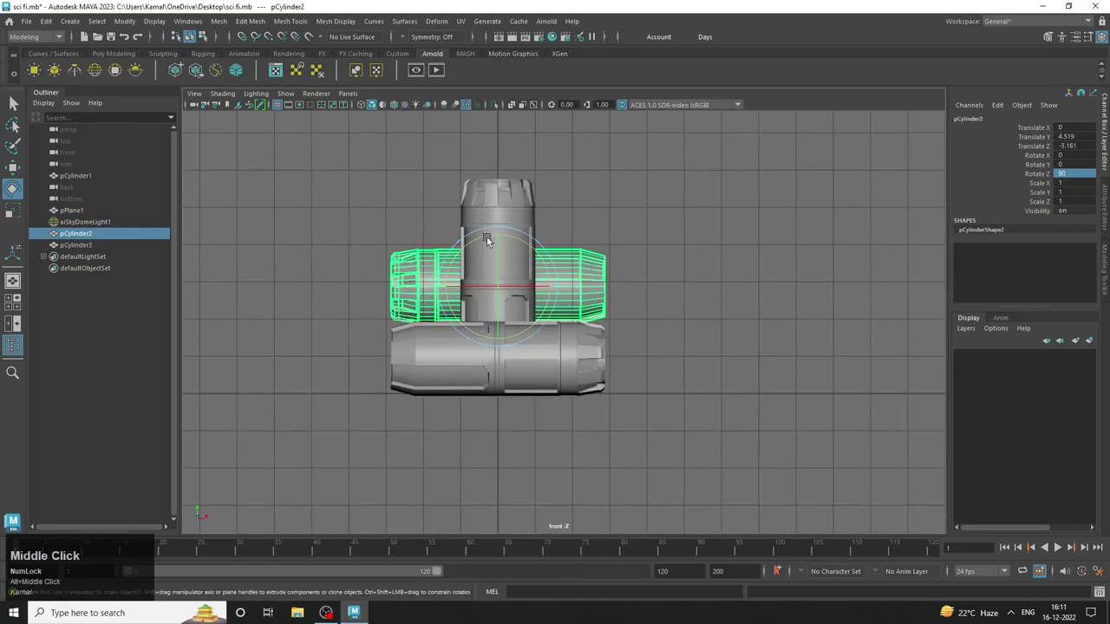
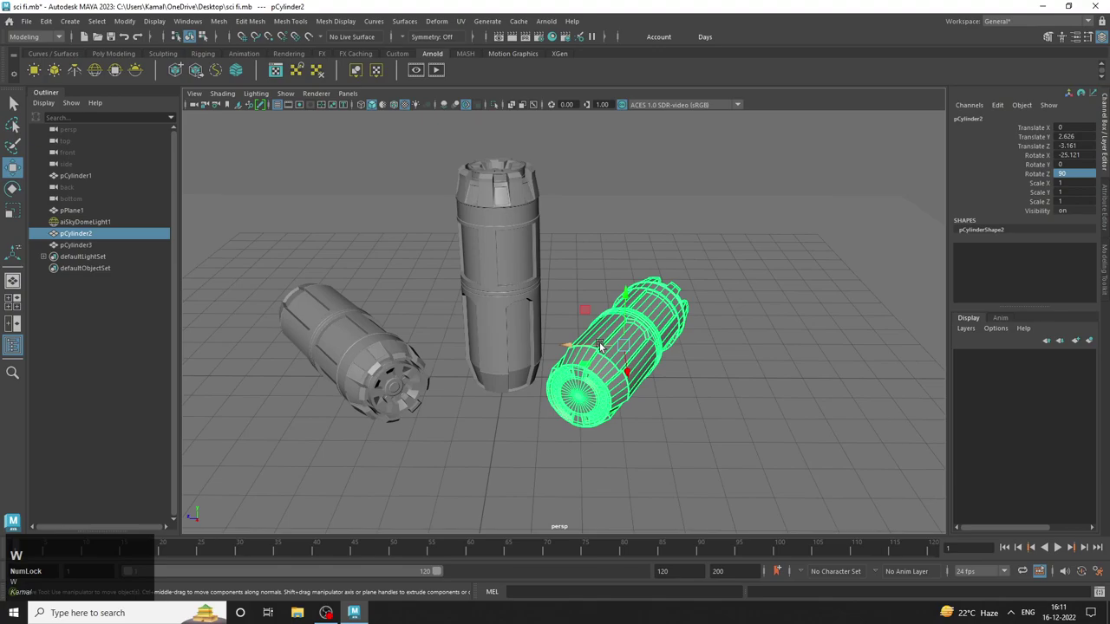
Lower pCylinder2 onto the plane on the other flank and test-render all three canisters in Arnold RenderView.
left_click(628, 361)
left_click_drag(629, 361, 735, 361)
right_click(633, 413)
left_click(636, 421)
middle_click(644, 437)
left_click(629, 446)
right_click(632, 452)
middle_click(658, 479)
right_click(594, 396)
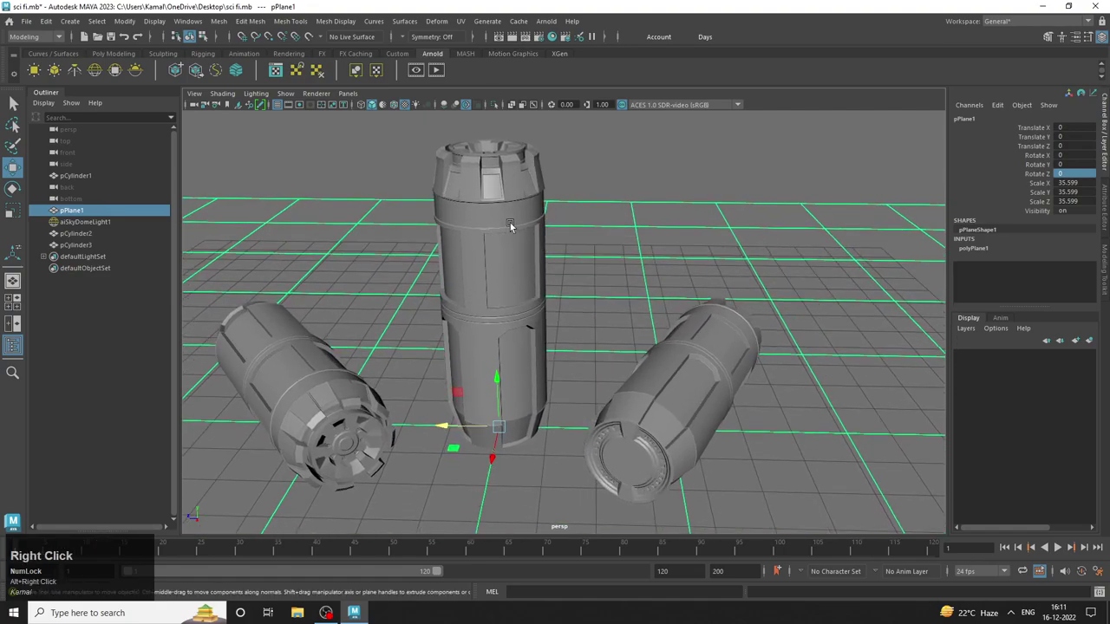
left_click(557, 21)
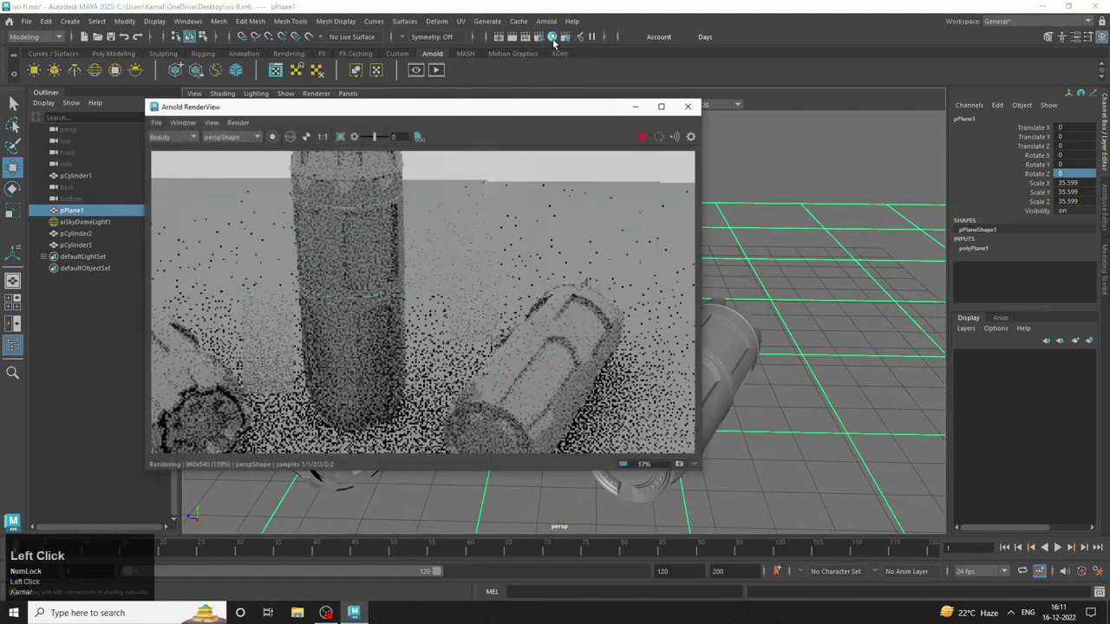